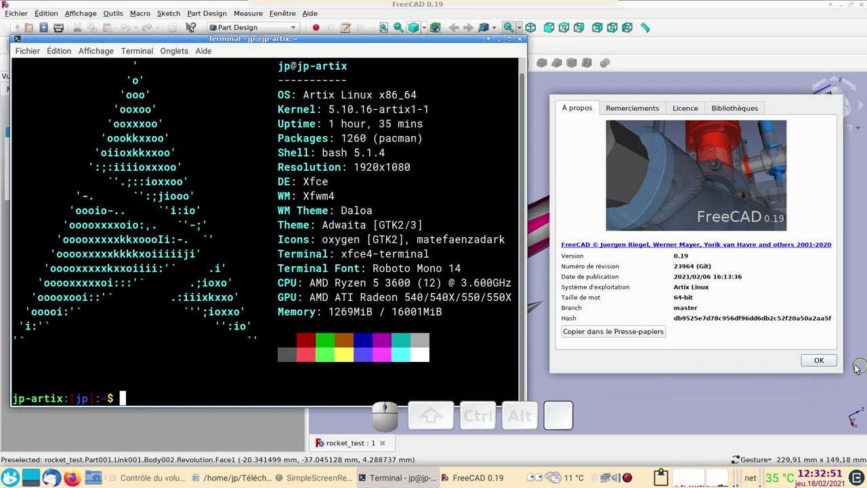
Bring the FreeCAD window with the environment texture settings forward
{"action": "left_click", "coordinate": [835, 362]}
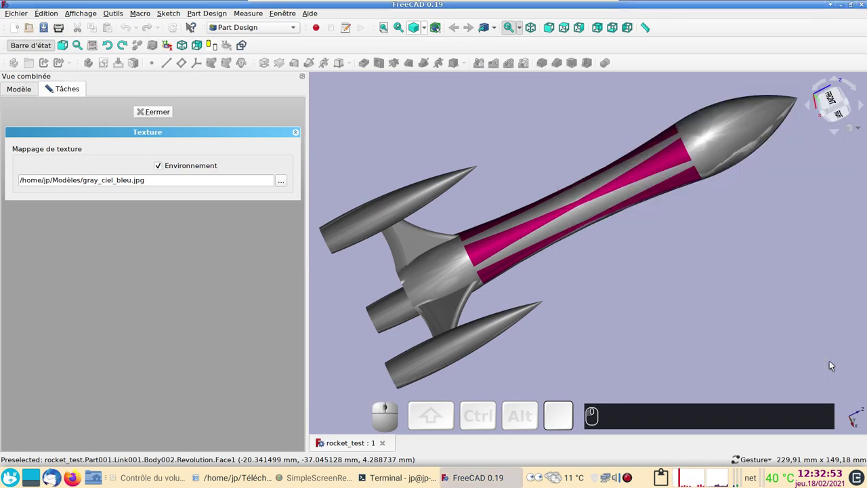
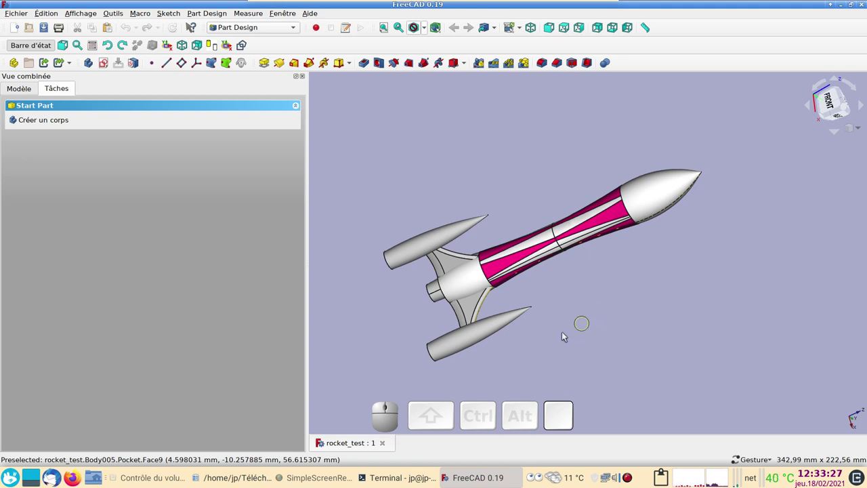
Box-select the whole rocket model and hide it
{"action": "key", "text": "shift+b"}
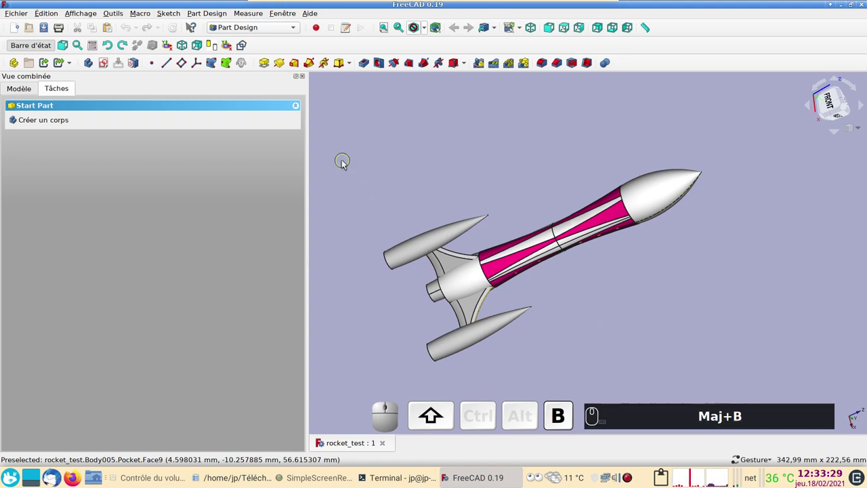
{"action": "left_click_drag", "start_coordinate": [359, 119], "coordinate": [753, 383]}
{"action": "key", "text": "space"}
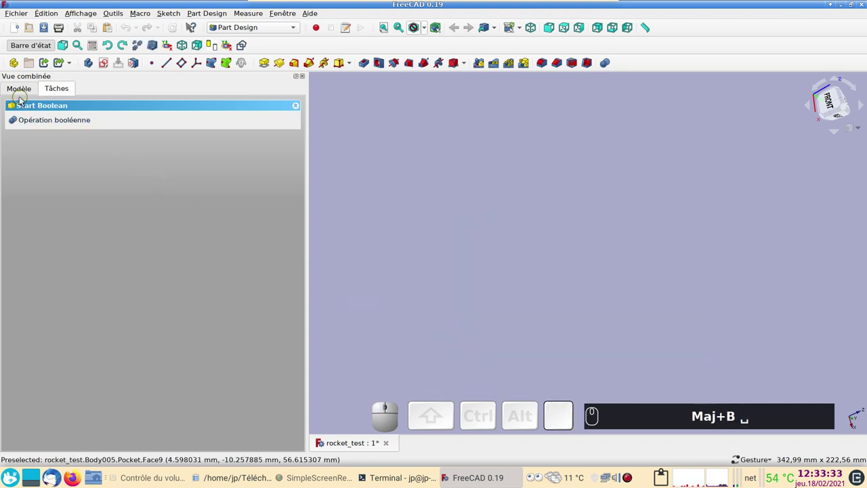
Show only the fuselage body Body005 from the Model tree and expand its features
{"action": "left_click", "coordinate": [24, 96]}
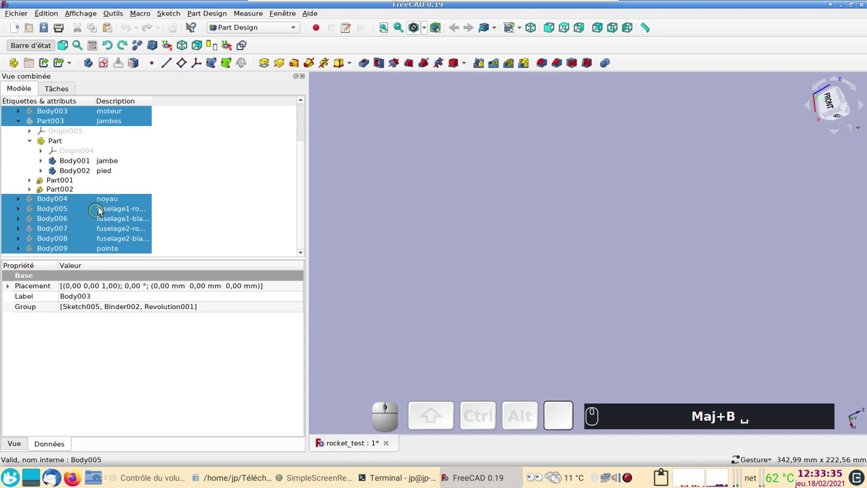
{"action": "left_click", "coordinate": [105, 212]}
{"action": "left_click", "coordinate": [24, 211]}
{"action": "left_click", "coordinate": [55, 212]}
{"action": "key", "text": "space"}
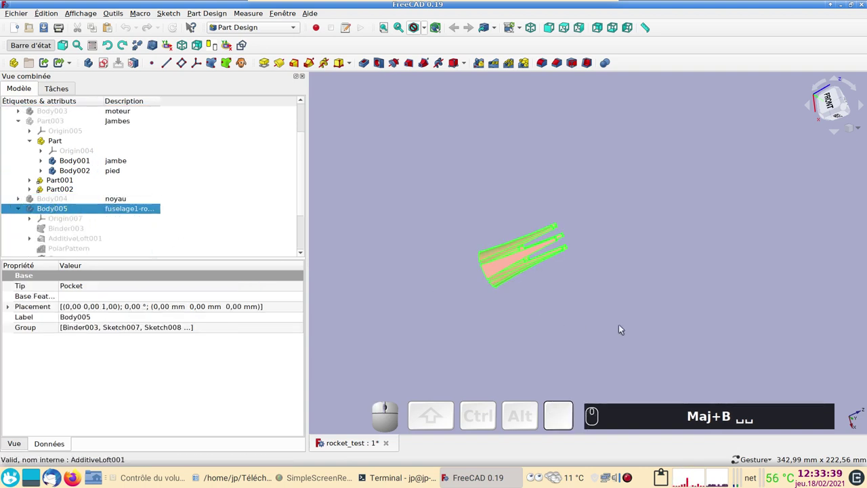
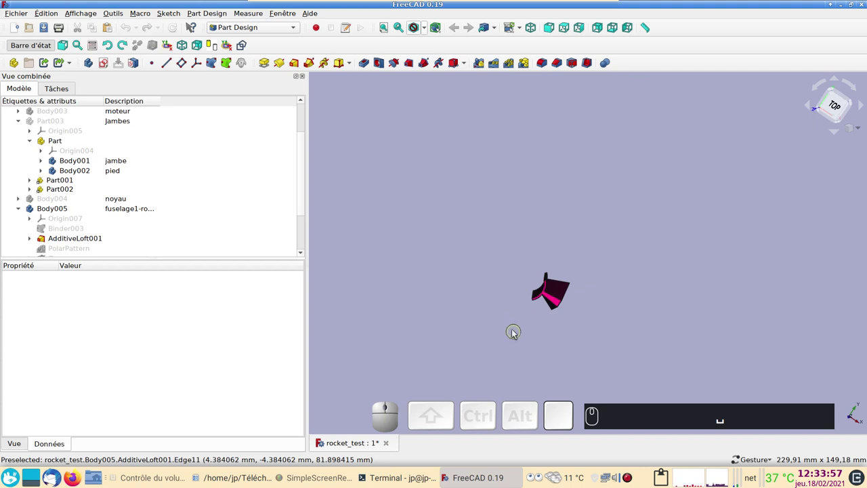
Expand AdditiveLoft001 and reveal its profile sketches in the 3D view
{"action": "left_click_drag", "start_coordinate": [545, 359], "coordinate": [86, 265]}
{"action": "left_click", "coordinate": [36, 240]}
{"action": "scroll", "scroll_direction": "down", "scroll_amount": 3}
{"action": "left_click", "coordinate": [86, 220]}
{"action": "key", "text": "space"}
Show Sketch008 and Sketch007 and inspect their attachment to XY_Plane007
{"action": "left_click", "coordinate": [88, 230]}
{"action": "key", "text": "space"}
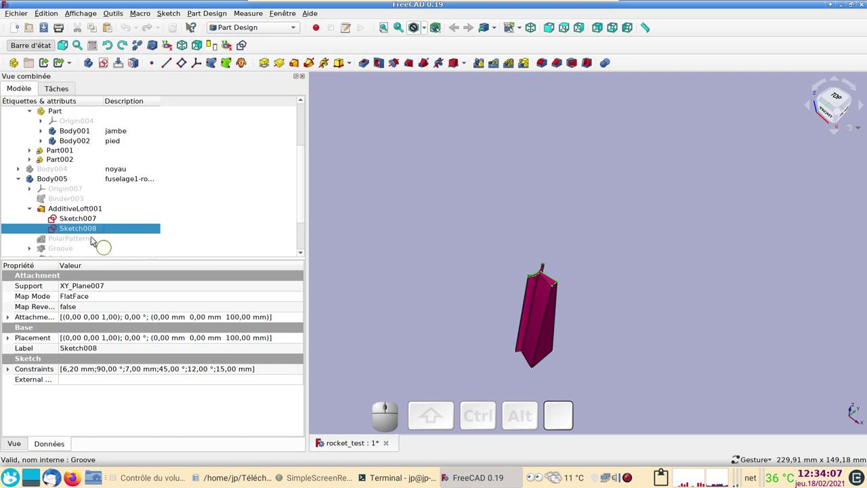
{"action": "left_click", "coordinate": [84, 216]}
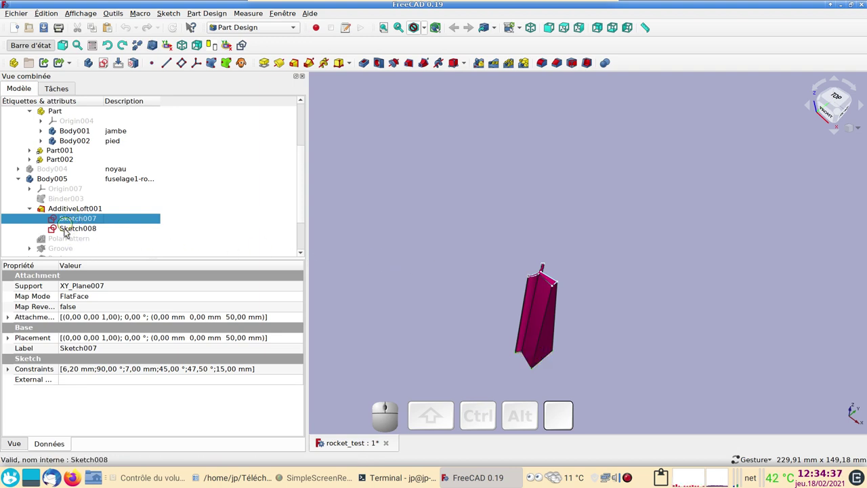
Make the PolarPattern feature visible, repeating the loft six times around the axis, viewed from the top
{"action": "left_click", "coordinate": [69, 241]}
{"action": "key", "text": "space"}
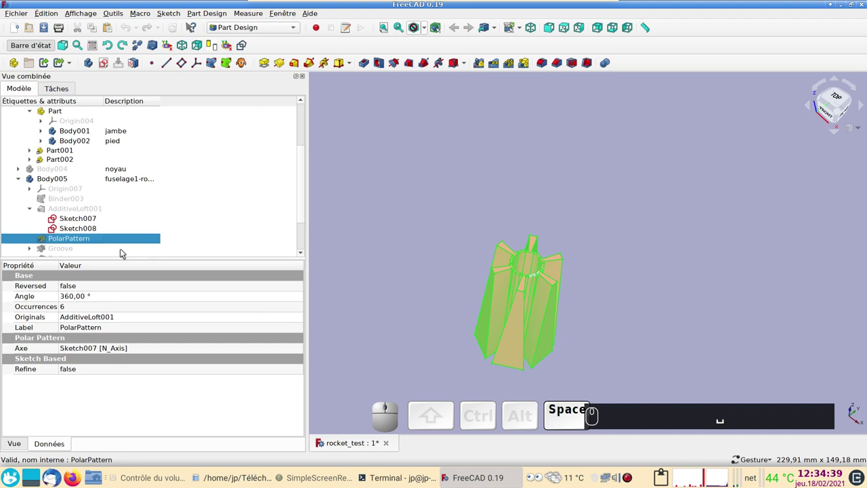
{"action": "left_click", "coordinate": [417, 194]}
{"action": "left_click_drag", "start_coordinate": [594, 190], "coordinate": [546, 263]}
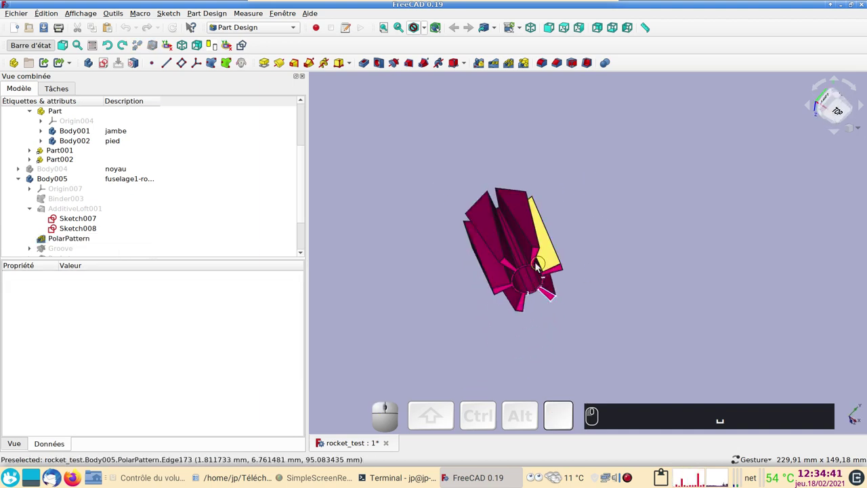
{"action": "key", "text": "2"}
{"action": "type", "text": "␣ (2)"}
{"action": "scroll", "scroll_direction": "up", "scroll_amount": 3}
{"action": "right_click", "coordinate": [592, 270]}
{"action": "scroll", "scroll_direction": "up", "scroll_amount": 3}
{"action": "right_click", "coordinate": [601, 233]}
{"action": "type", "text": "␣ (2)"}
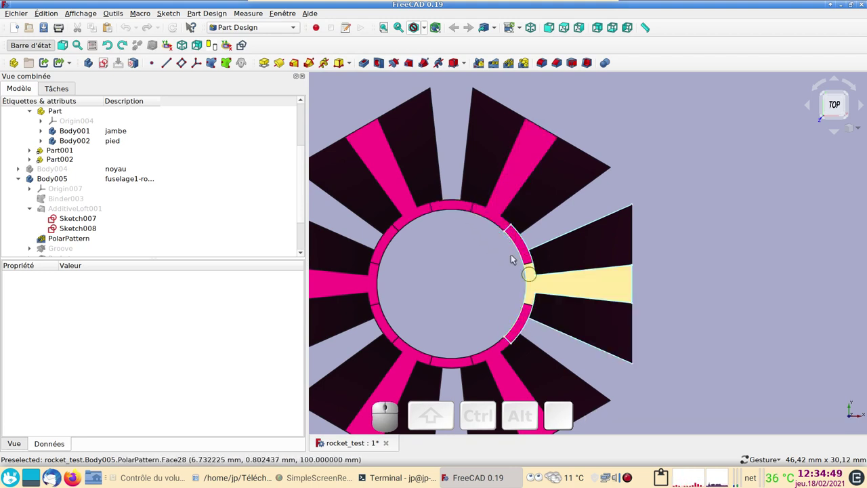
Orbit and zoom to inspect the six-blade pattern's depth from the side
{"action": "left_click_drag", "start_coordinate": [452, 272], "coordinate": [528, 277]}
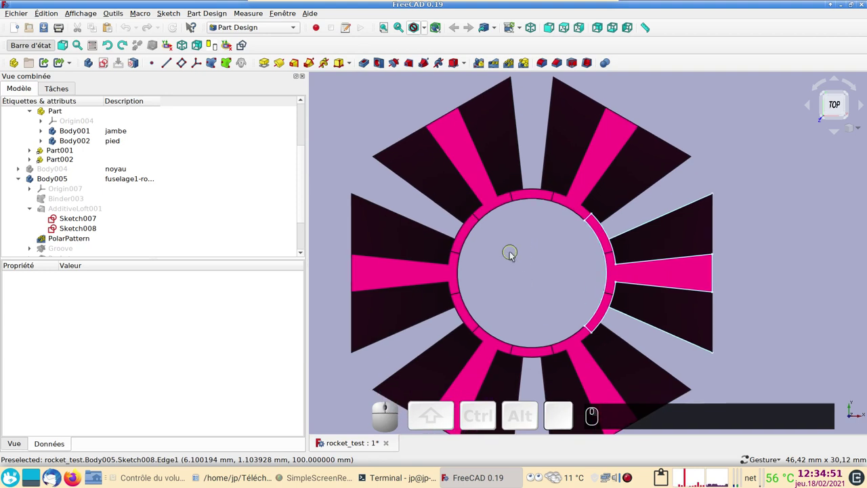
{"action": "scroll", "scroll_direction": "down", "scroll_amount": 3}
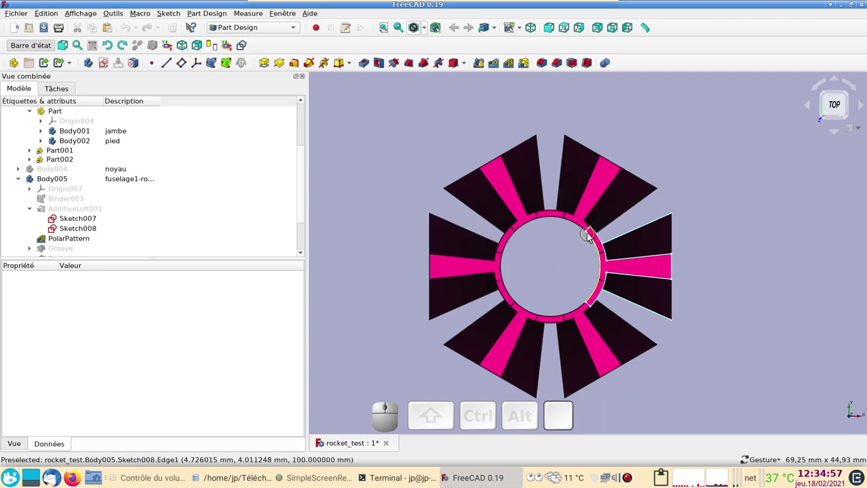
{"action": "left_click_drag", "start_coordinate": [568, 280], "coordinate": [563, 267]}
{"action": "scroll", "scroll_direction": "down", "scroll_amount": 3}
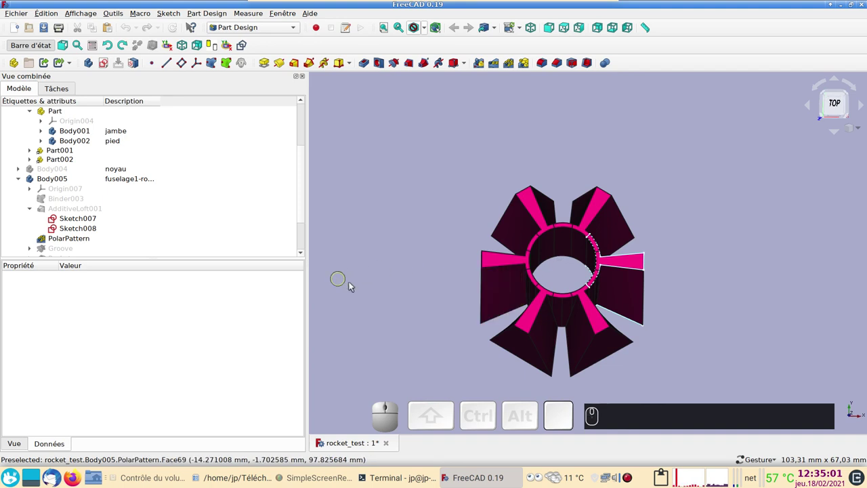
{"action": "scroll", "scroll_direction": "down", "scroll_amount": 3}
{"action": "left_click_drag", "start_coordinate": [528, 340], "coordinate": [514, 273]}
{"action": "scroll", "scroll_direction": "down", "scroll_amount": 3}
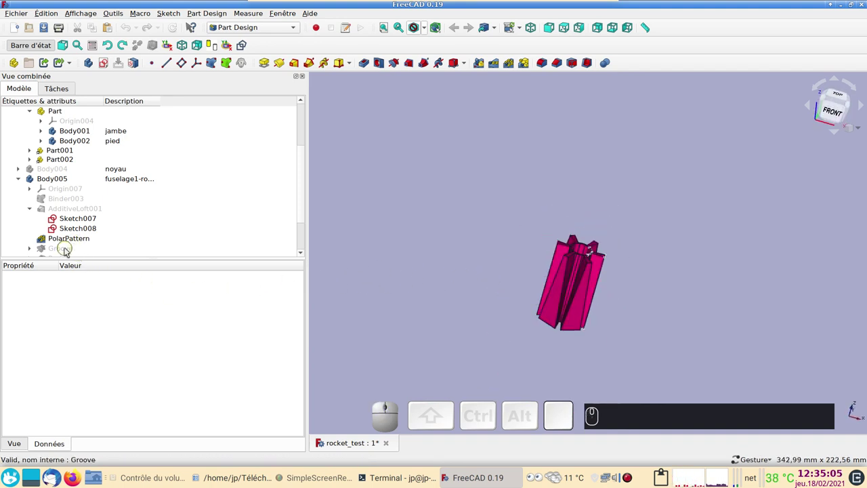
Show the Groove stage of Body005 and reveal its sketch Sketch009
{"action": "left_click", "coordinate": [69, 251]}
{"action": "key", "text": "space"}
{"action": "left_click", "coordinate": [678, 329]}
{"action": "scroll", "scroll_direction": "down", "scroll_amount": 3}
{"action": "left_click", "coordinate": [33, 221]}
{"action": "left_click", "coordinate": [76, 229]}
{"action": "key", "text": "space"}
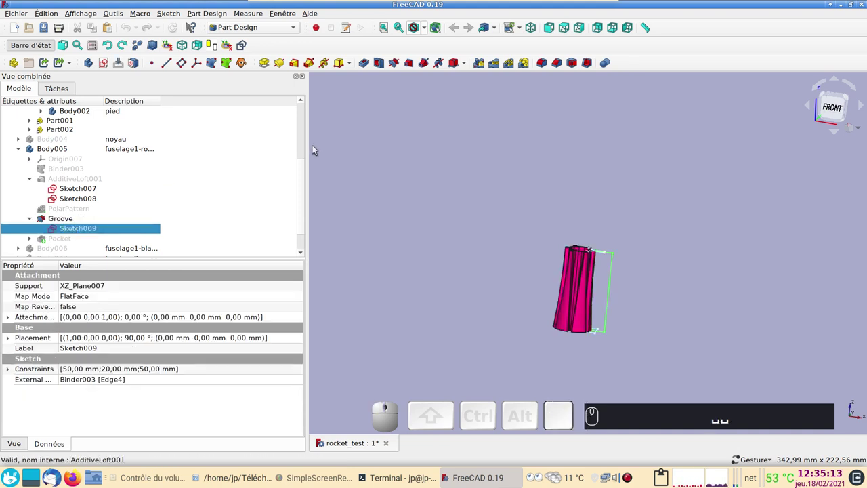
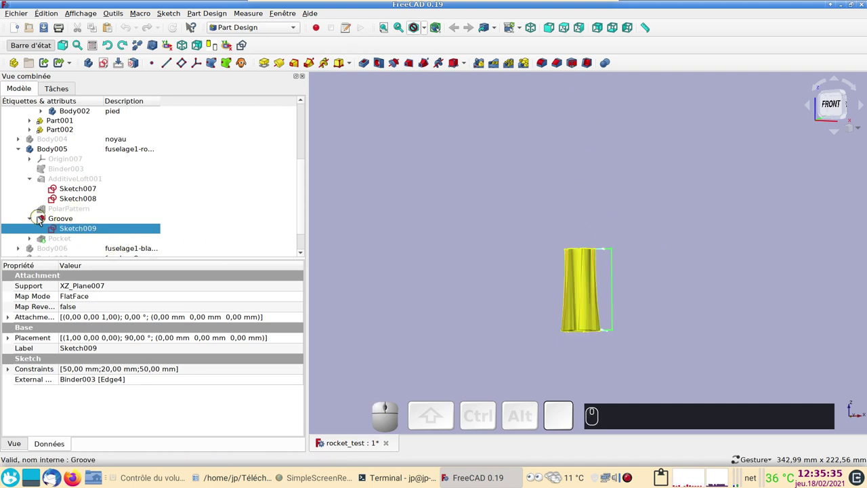
Show the Pocket stage and orbit to see the pocket cuts on the blades
{"action": "left_click", "coordinate": [53, 239]}
{"action": "key", "text": "space"}
{"action": "left_click", "coordinate": [636, 170]}
{"action": "left_click_drag", "start_coordinate": [639, 176], "coordinate": [639, 237]}
{"action": "scroll", "scroll_direction": "up", "scroll_amount": 3}
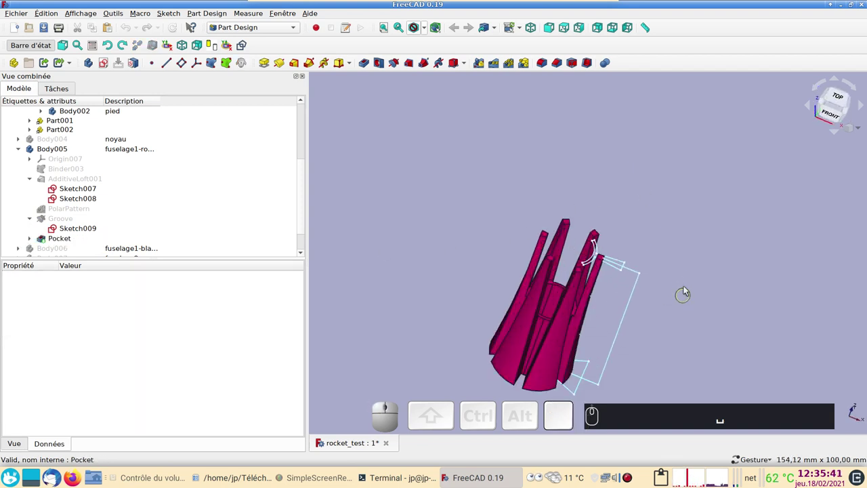
{"action": "left_click_drag", "start_coordinate": [692, 268], "coordinate": [647, 320]}
View the fin ring from the top and select the white fuselage body Body006
{"action": "key", "text": "KP_1"}
{"action": "scroll", "scroll_direction": "up", "scroll_amount": 3}
{"action": "key", "text": "KP_2"}
{"action": "scroll", "scroll_direction": "up", "scroll_amount": 3}
{"action": "scroll", "scroll_direction": "down", "scroll_amount": 3}
{"action": "left_click_drag", "start_coordinate": [572, 279], "coordinate": [532, 257]}
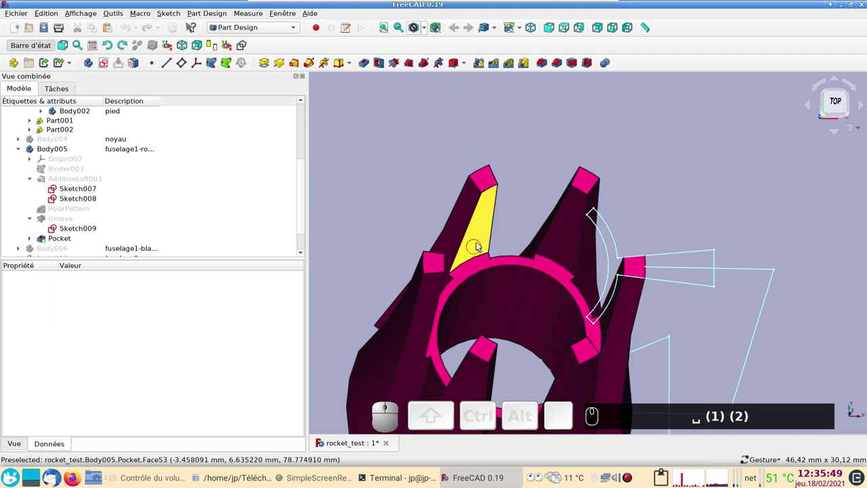
{"action": "scroll", "scroll_direction": "down", "scroll_amount": 3}
{"action": "scroll", "scroll_direction": "down", "scroll_amount": 3}
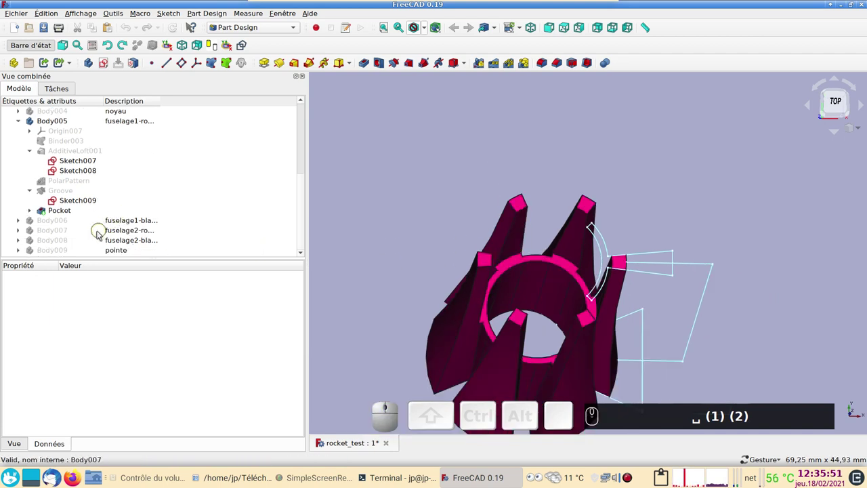
{"action": "left_click", "coordinate": [69, 221]}
Show Body006 with Body005 and slide the pink section along its axis with the Transform dragger
{"action": "key", "text": "space"}
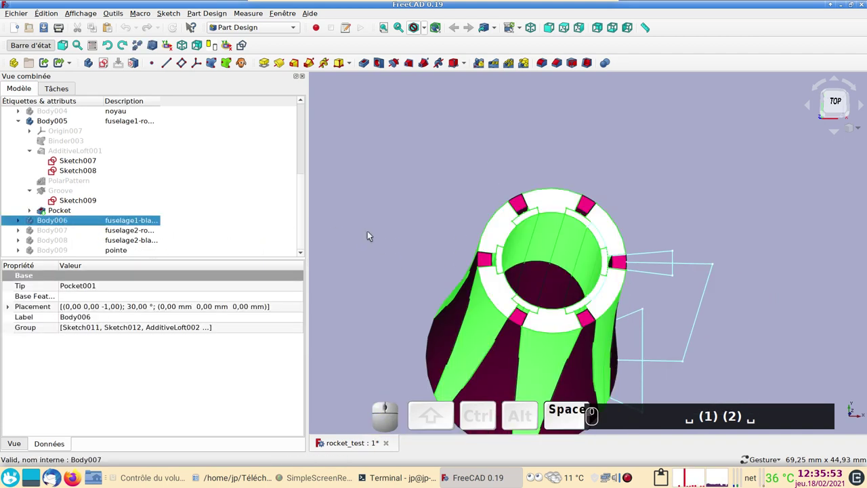
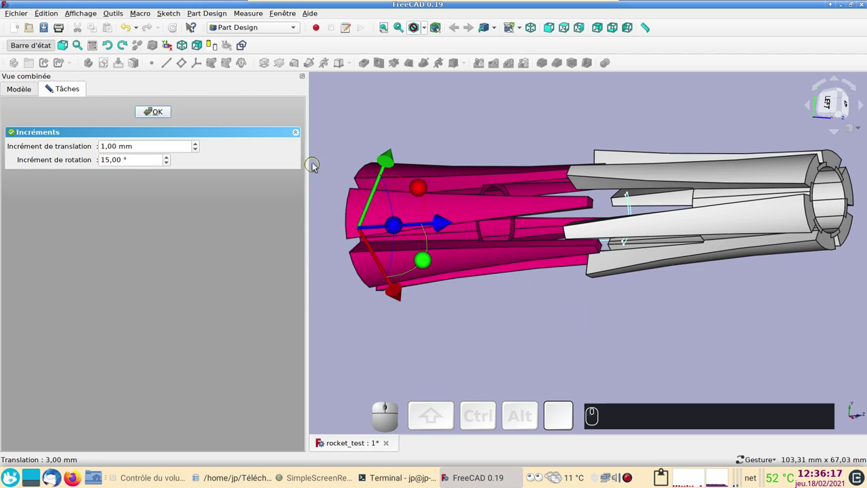
{"action": "left_click_drag", "start_coordinate": [336, 150], "coordinate": [584, 256]}
{"action": "scroll", "scroll_direction": "up", "scroll_amount": 3}
{"action": "right_click", "coordinate": [595, 181]}
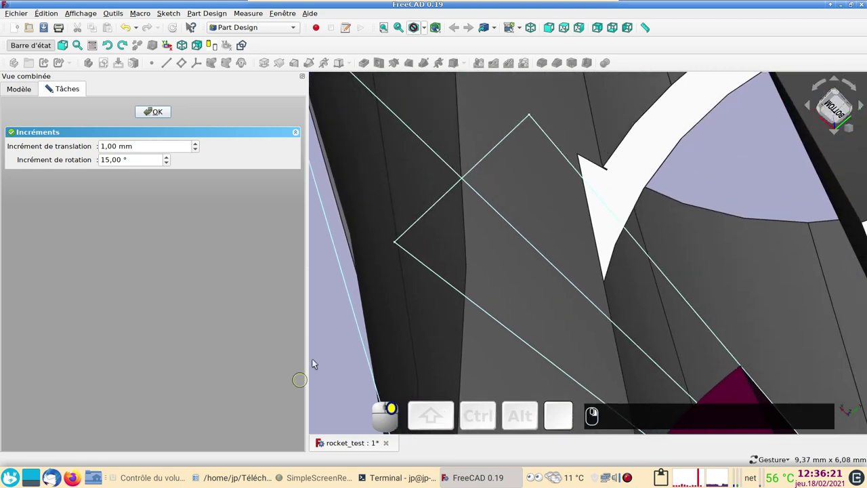
{"action": "middle_click", "coordinate": [50, 87]}
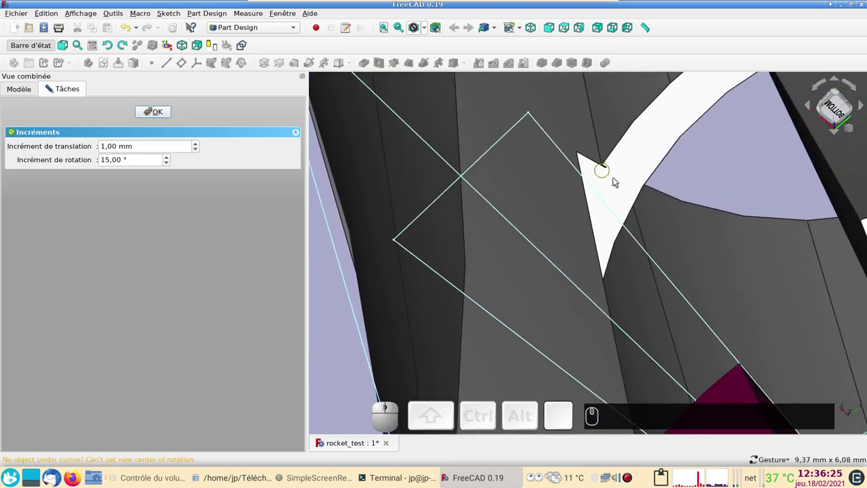
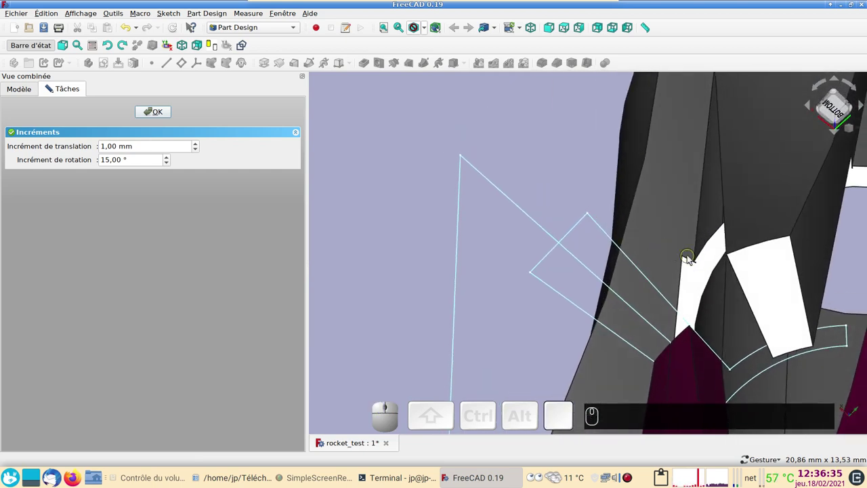
Slide the pink section back -46 mm into the white one so the strips interlock
{"action": "scroll", "scroll_direction": "down", "scroll_amount": 3}
{"action": "scroll", "scroll_direction": "down", "scroll_amount": 3}
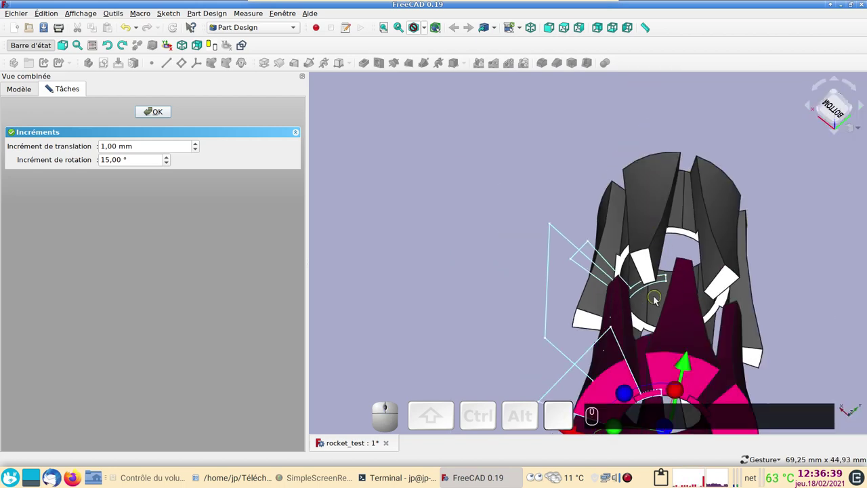
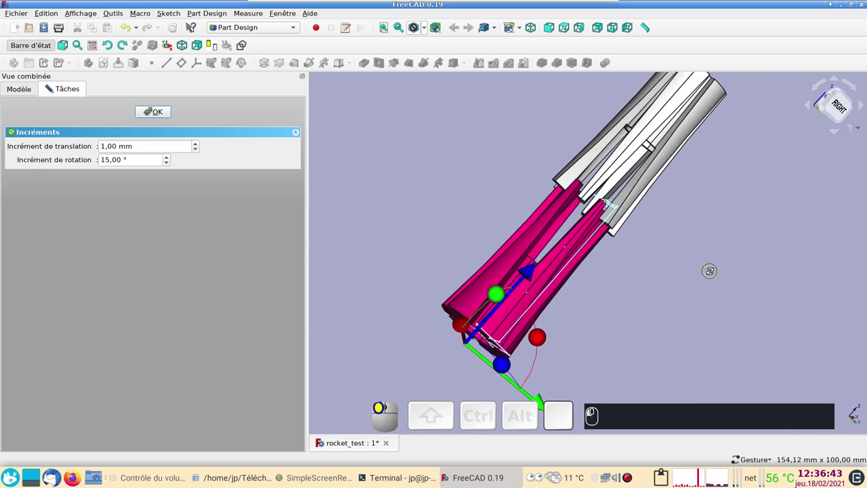
{"action": "left_click_drag", "start_coordinate": [536, 268], "coordinate": [433, 392]}
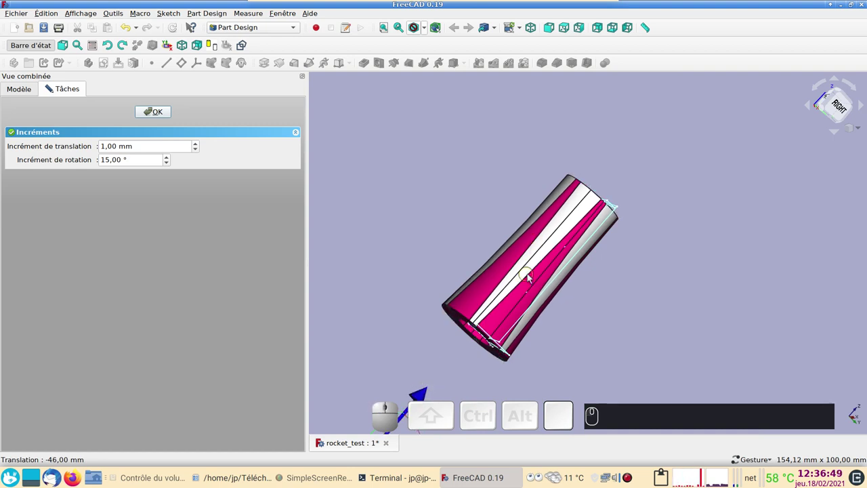
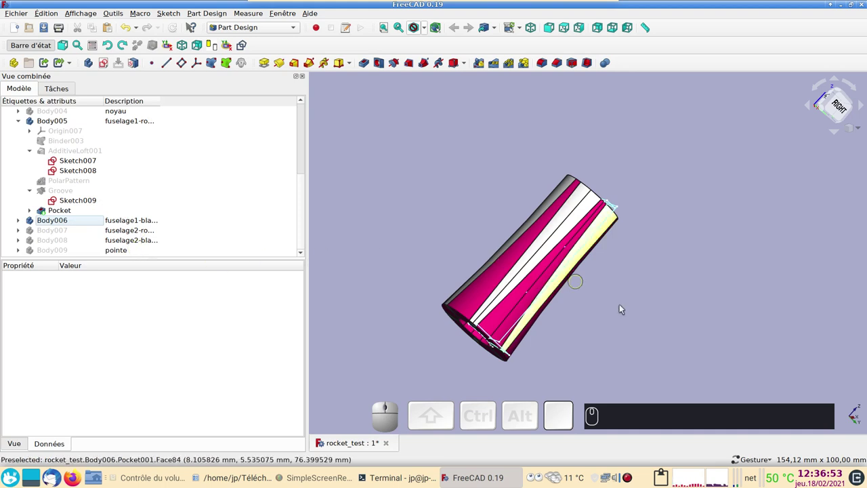
Open rocket-live.FCStd from the rocket folder in Dolphin
{"action": "scroll", "scroll_direction": "down", "scroll_amount": 3}
{"action": "left_click_drag", "start_coordinate": [668, 249], "coordinate": [536, 277]}
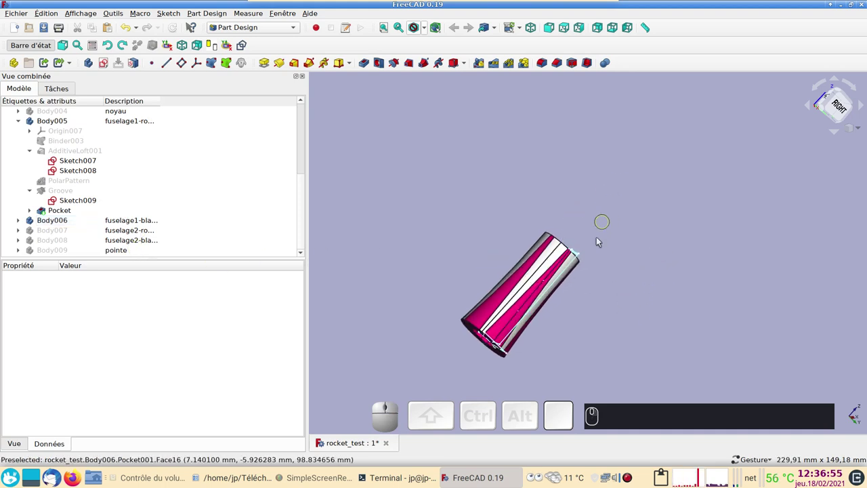
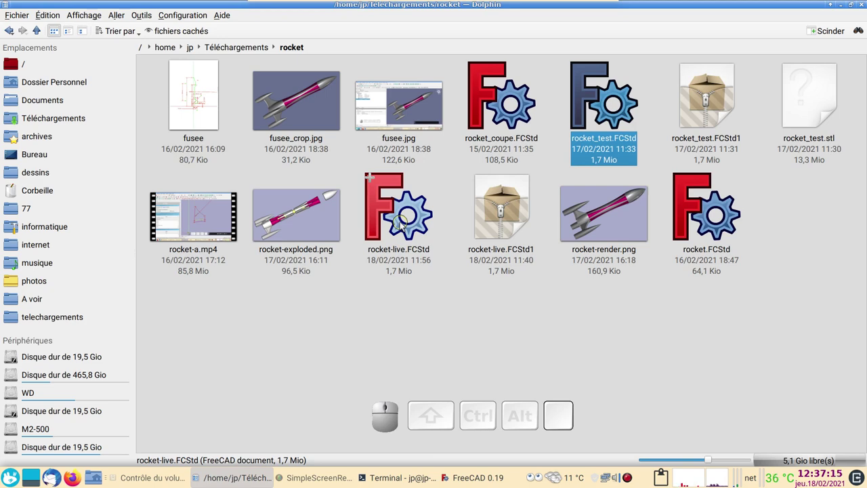
{"action": "left_click", "coordinate": [404, 223]}
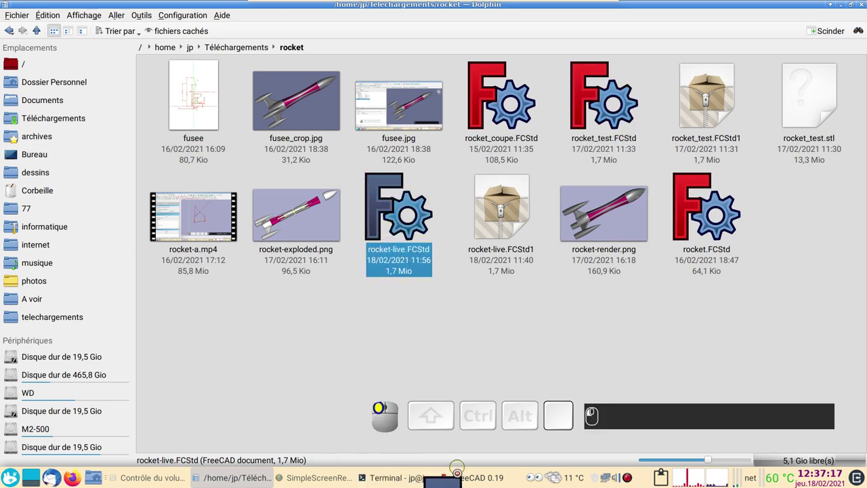
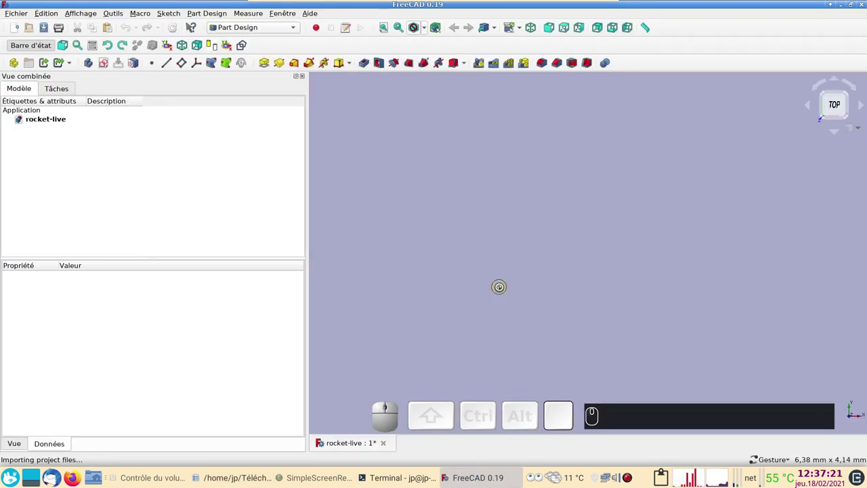
Orbit around the loaded rocket-live model and save the document
{"action": "scroll", "scroll_direction": "down", "scroll_amount": 3}
{"action": "scroll", "scroll_direction": "up", "scroll_amount": 3}
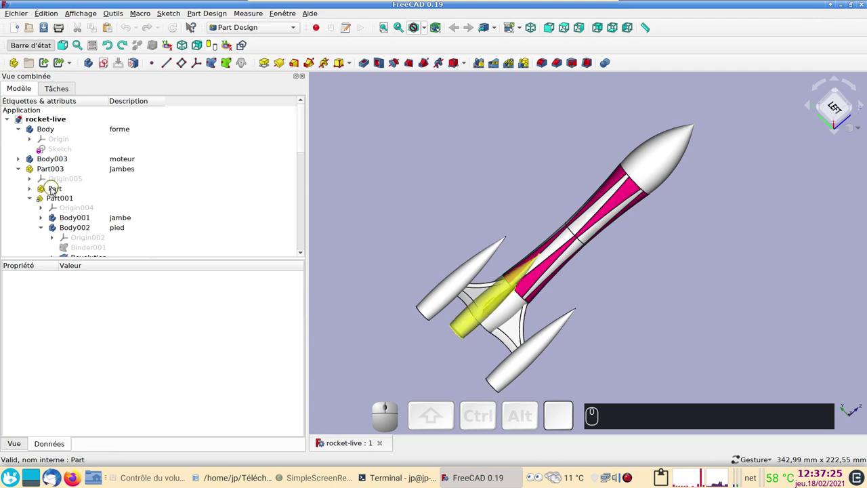
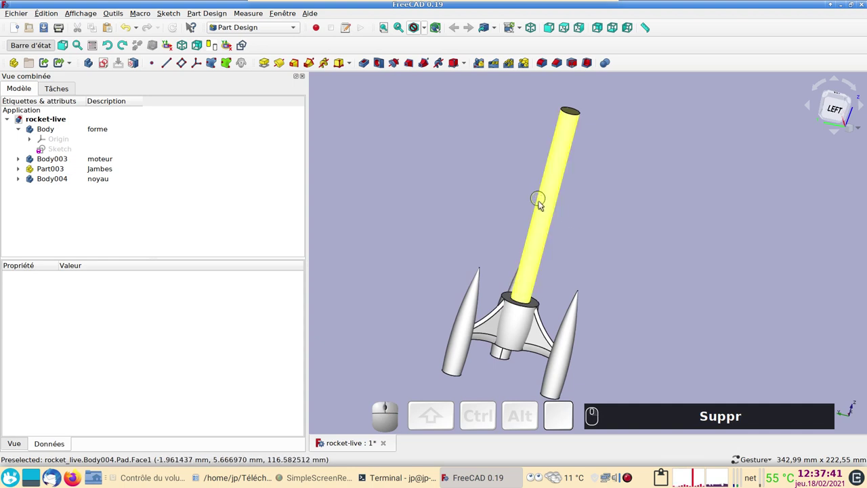
{"action": "left_click_drag", "start_coordinate": [681, 293], "coordinate": [724, 318]}
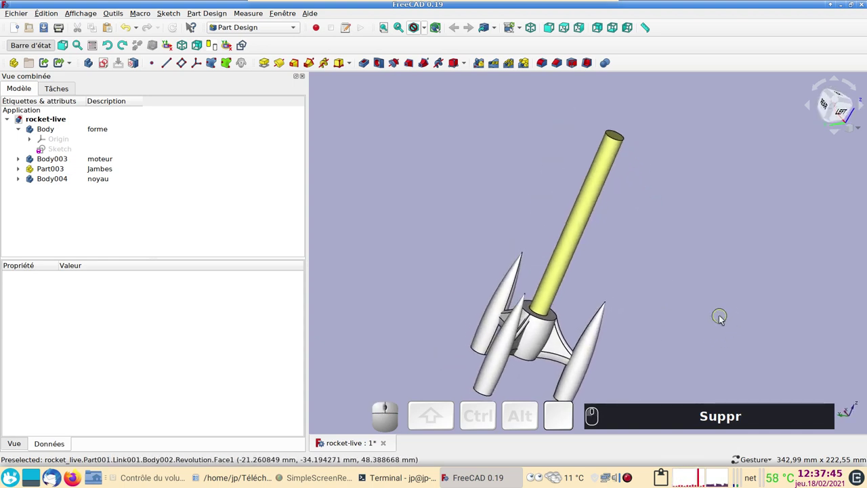
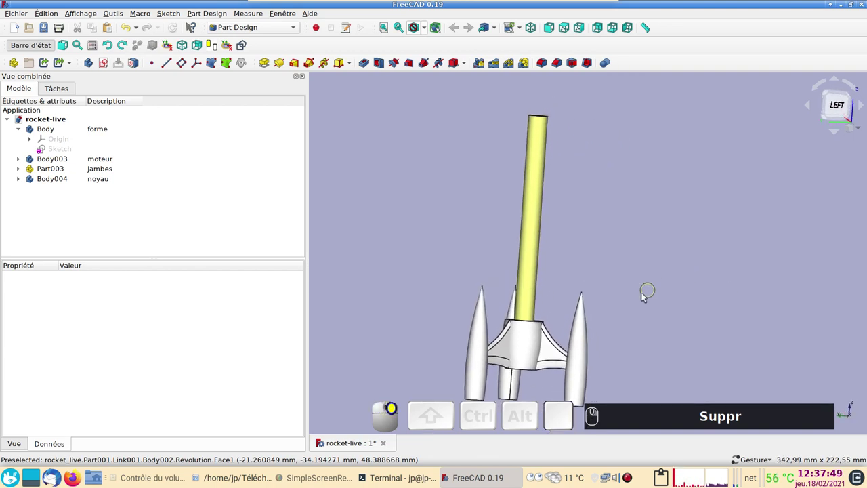
{"action": "key", "text": "ctrl+s"}
Show the main Body's curved profile Sketch and rotate to face the rocket head-on
{"action": "left_click", "coordinate": [593, 225]}
{"action": "left_click", "coordinate": [65, 151]}
{"action": "key", "text": "space"}
{"action": "key", "text": "space"}
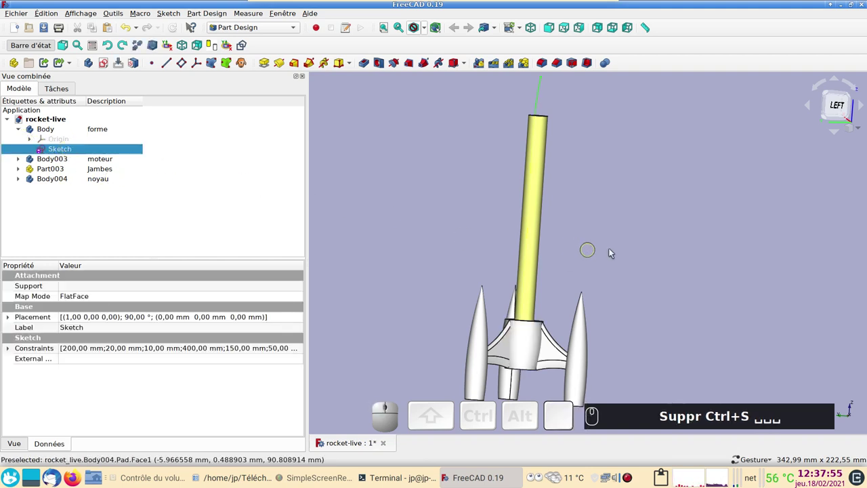
{"action": "left_click_drag", "start_coordinate": [670, 261], "coordinate": [342, 229]}
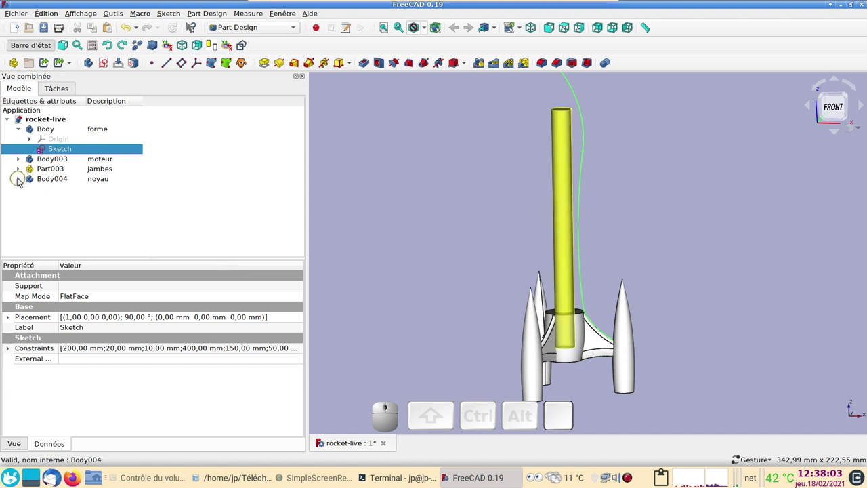
{"action": "left_click", "coordinate": [22, 171]}
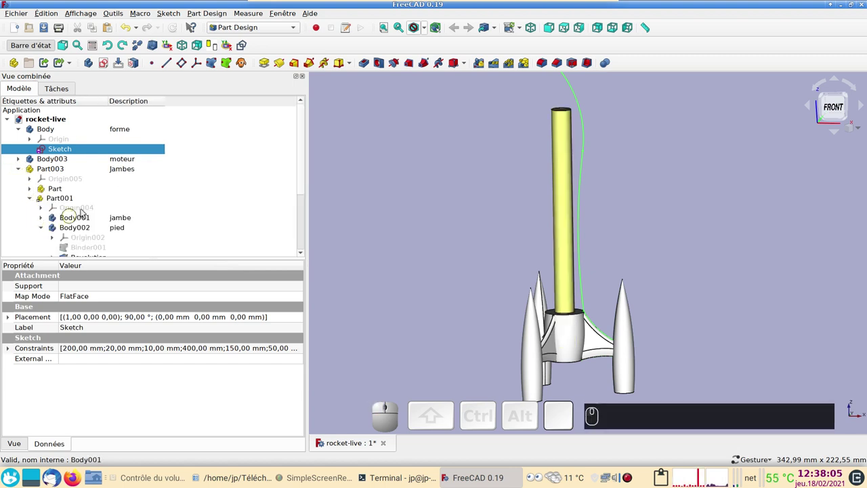
{"action": "scroll", "scroll_direction": "down", "scroll_amount": 3}
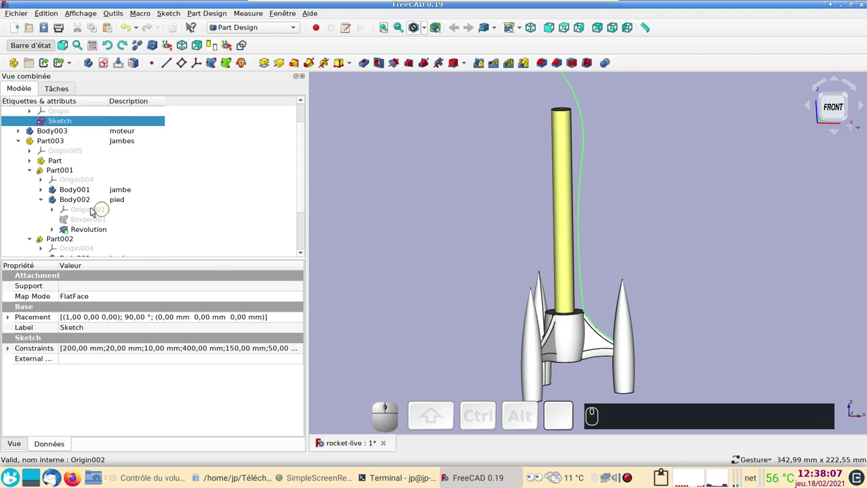
{"action": "left_click", "coordinate": [47, 191]}
{"action": "left_click", "coordinate": [43, 242]}
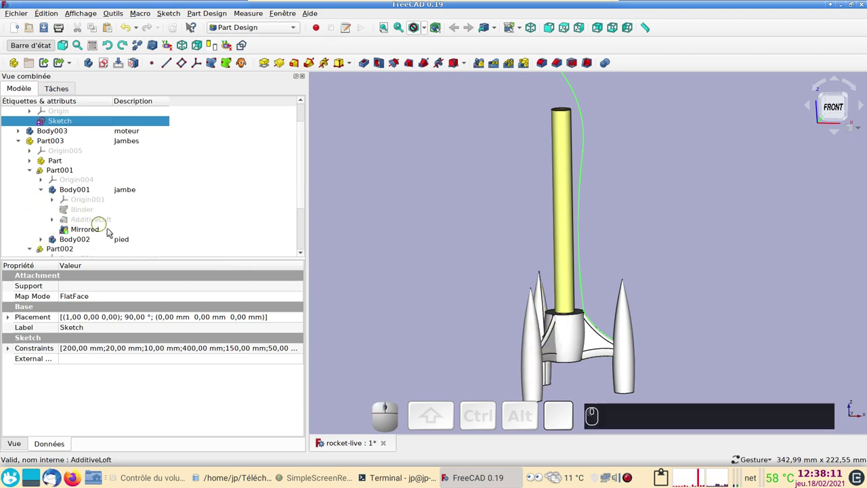
{"action": "left_click", "coordinate": [99, 225]}
{"action": "left_click", "coordinate": [57, 221]}
{"action": "scroll", "scroll_direction": "down", "scroll_amount": 3}
{"action": "key", "text": "space"}
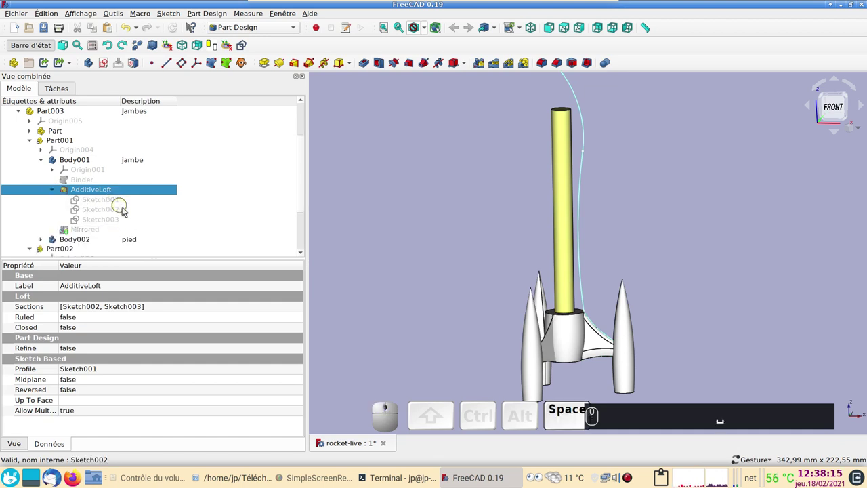
{"action": "key", "text": "space"}
{"action": "key", "text": "space"}
{"action": "left_click", "coordinate": [431, 289]}
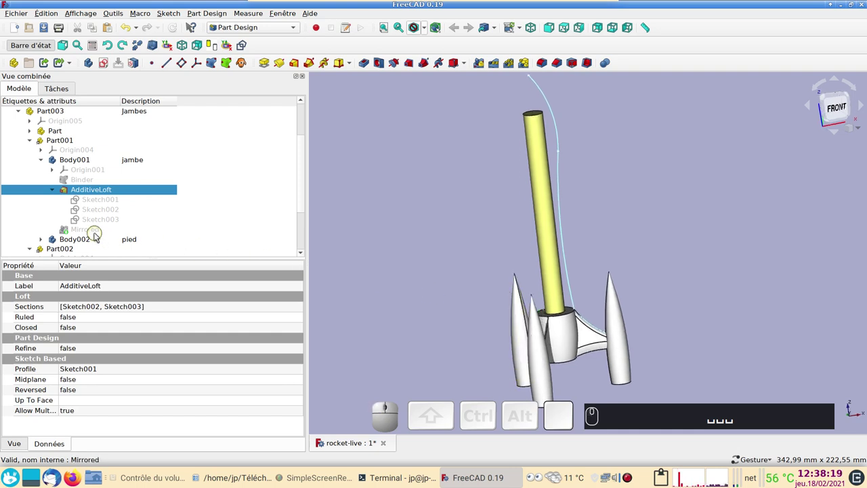
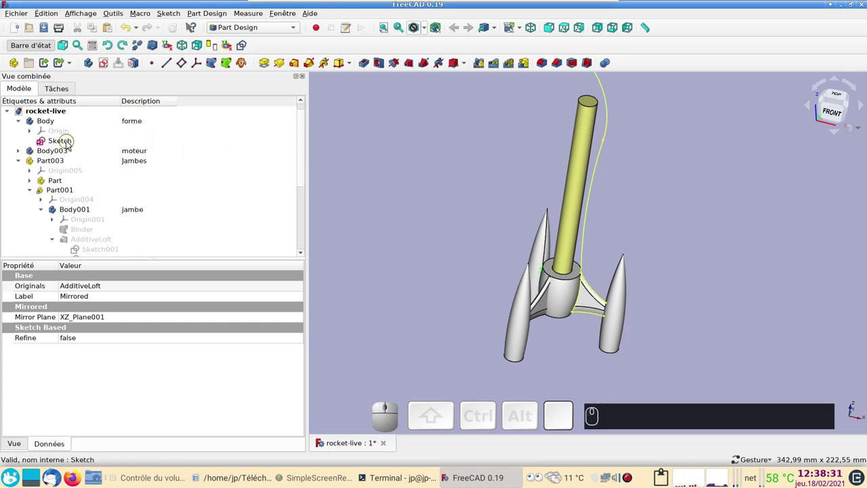
{"action": "left_click_drag", "start_coordinate": [307, 179], "coordinate": [125, 210]}
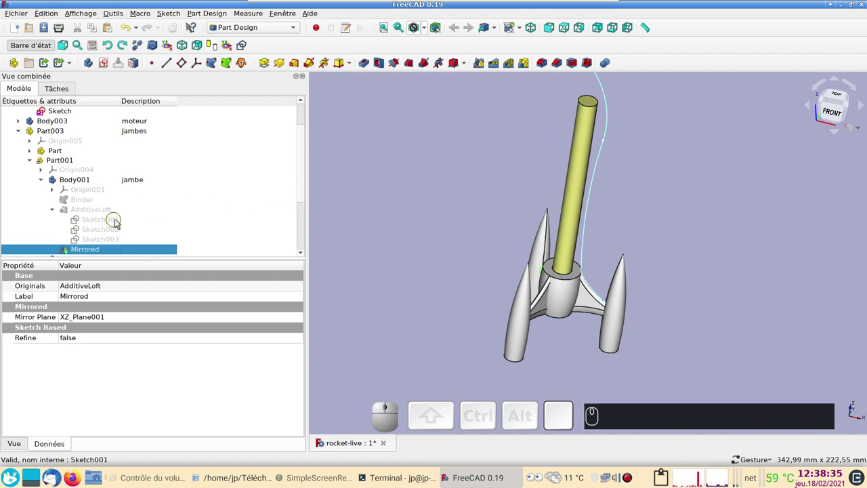
{"action": "scroll", "scroll_direction": "up", "scroll_amount": 3}
{"action": "left_click", "coordinate": [67, 143]}
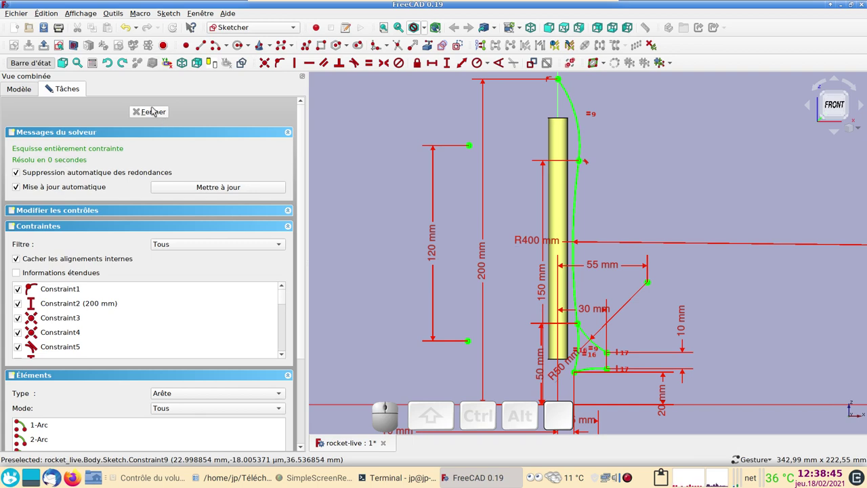
{"action": "left_click", "coordinate": [154, 113]}
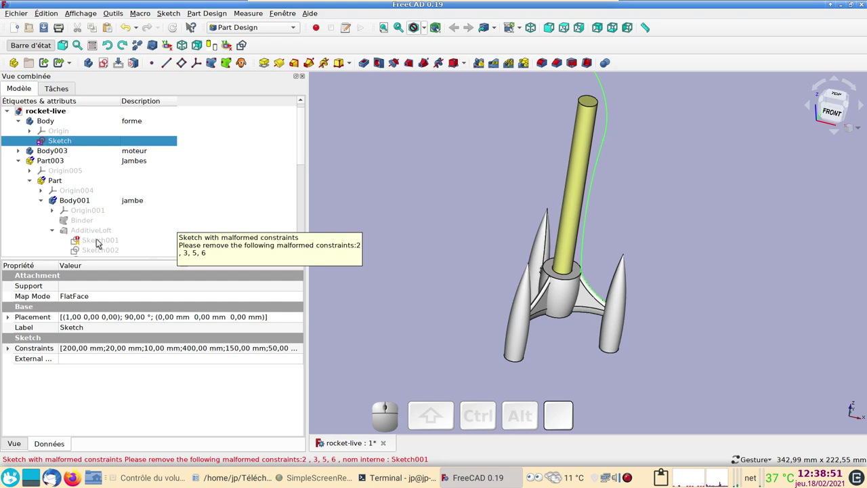
{"action": "left_click", "coordinate": [101, 241]}
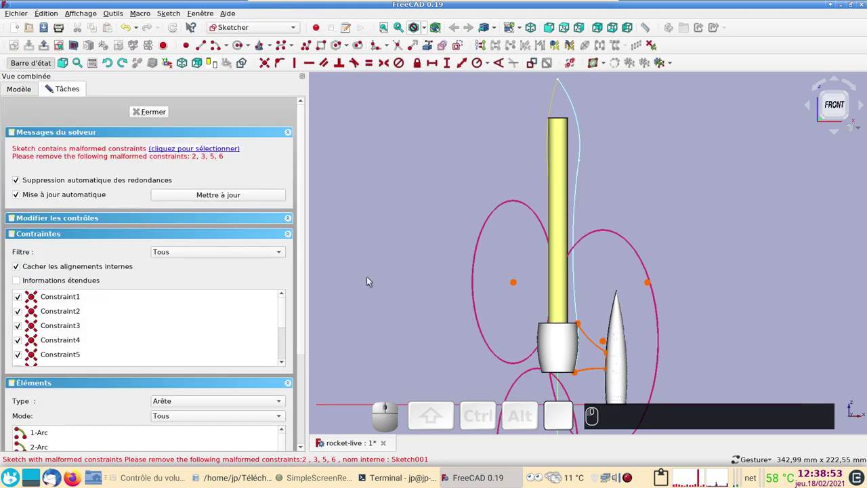
{"action": "scroll", "scroll_direction": "down", "scroll_amount": 3}
{"action": "left_click_drag", "start_coordinate": [402, 278], "coordinate": [386, 243]}
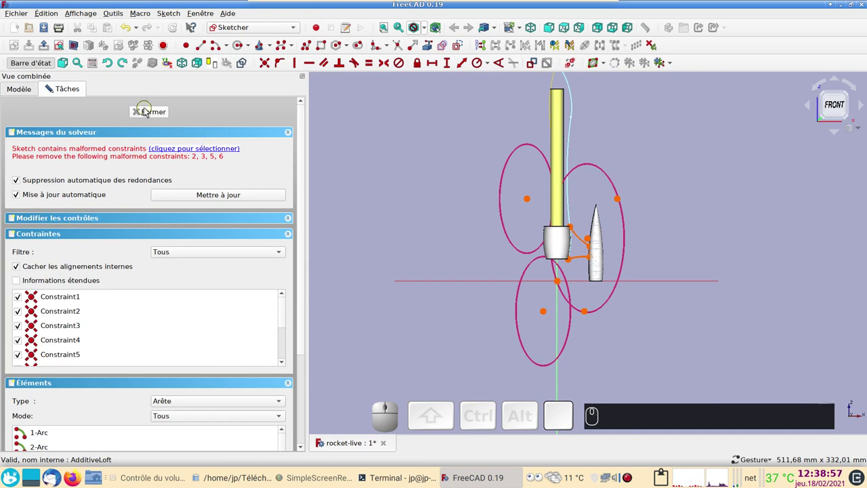
{"action": "left_click", "coordinate": [148, 110]}
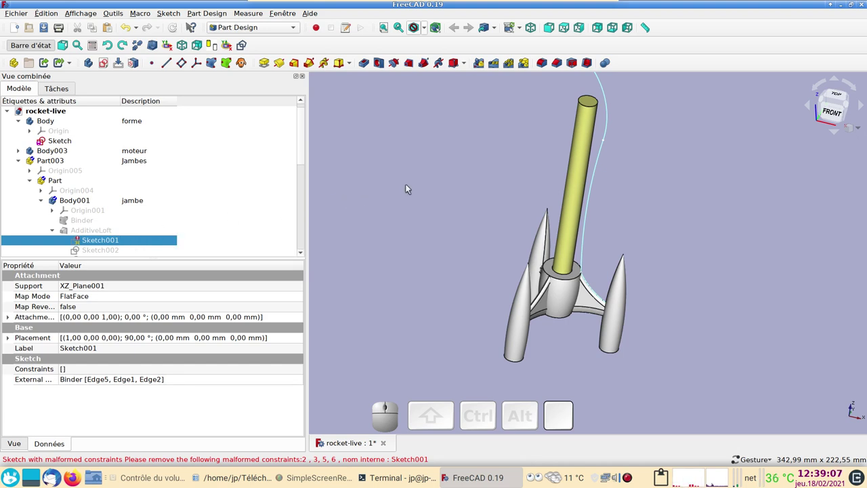
{"action": "left_click_drag", "start_coordinate": [427, 201], "coordinate": [412, 193]}
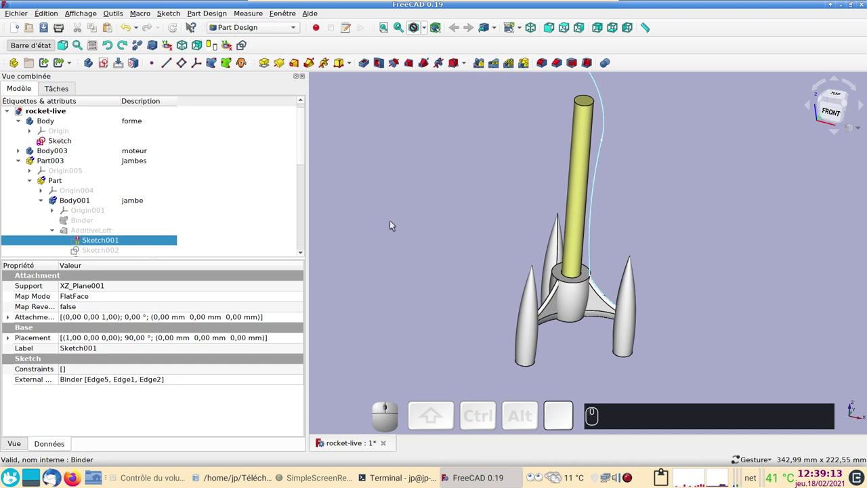
{"action": "left_click_drag", "start_coordinate": [407, 257], "coordinate": [287, 231]}
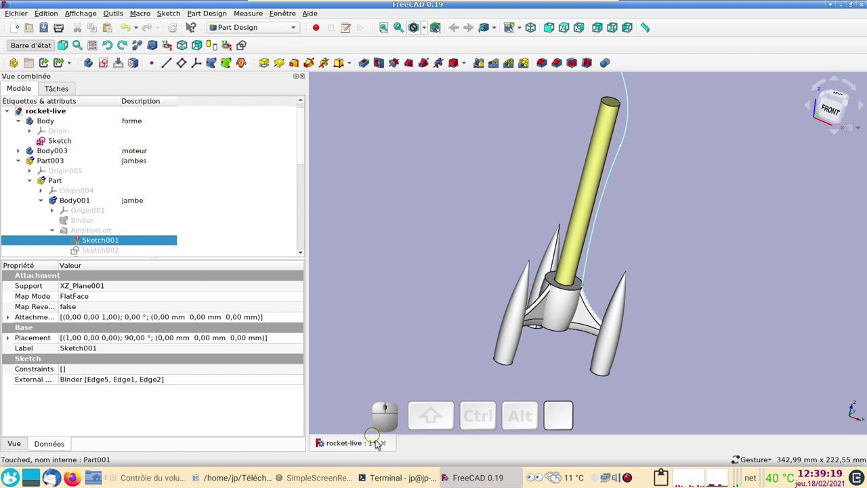
Close the other document, discarding its changes
{"action": "left_click", "coordinate": [386, 446]}
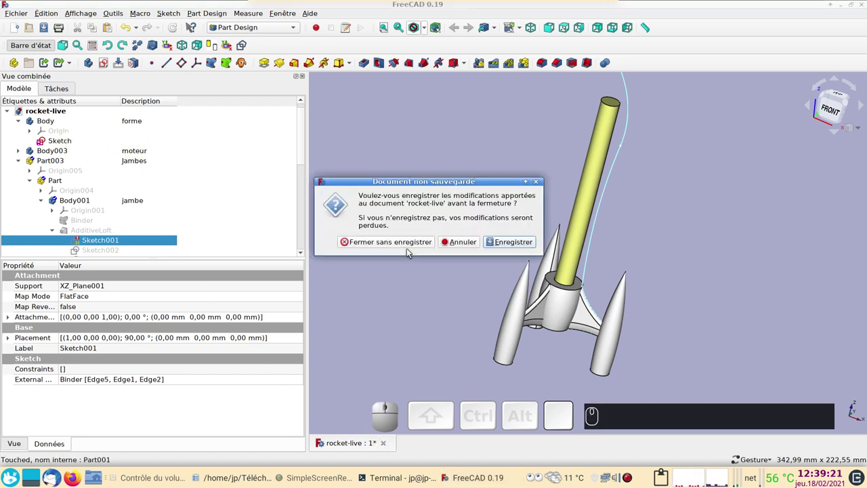
{"action": "left_click", "coordinate": [406, 242]}
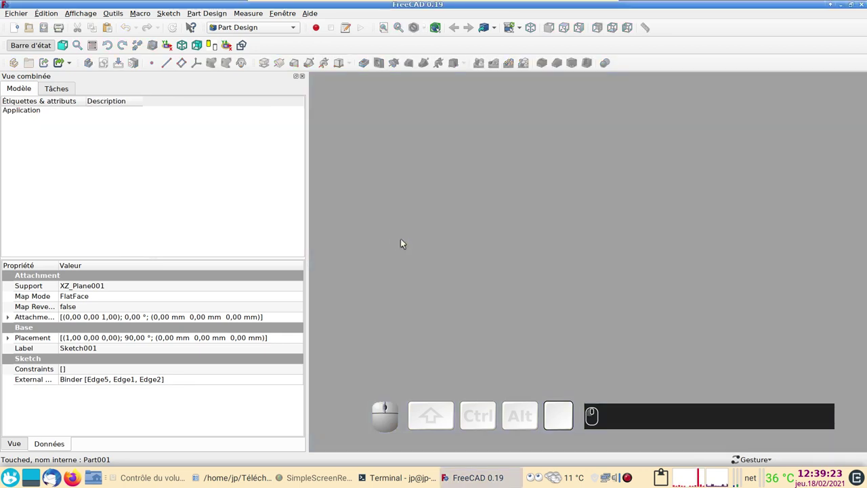
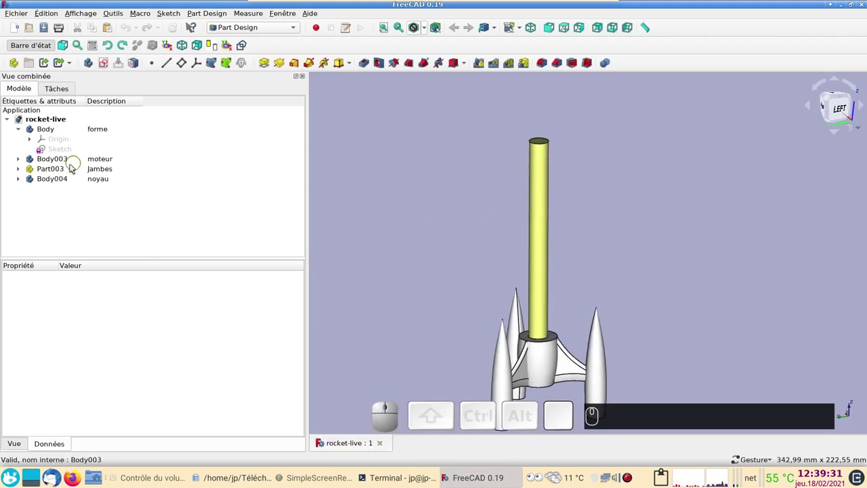
Expand the Jambes legs assembly to review it, then collapse the tree to Body, Body003, Part003 and Body004 (noyau)
{"action": "left_click", "coordinate": [20, 171]}
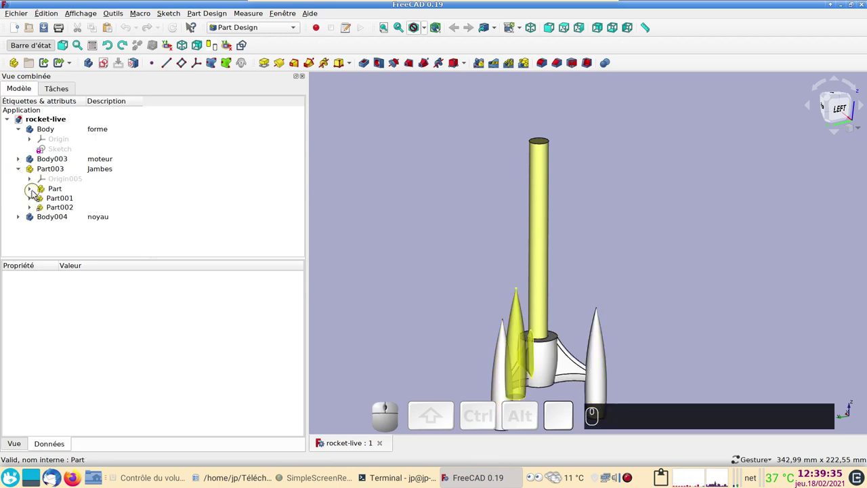
{"action": "left_click", "coordinate": [36, 191]}
{"action": "left_click", "coordinate": [46, 211]}
{"action": "left_click", "coordinate": [58, 240]}
{"action": "scroll", "scroll_direction": "down", "scroll_amount": 3}
{"action": "left_click", "coordinate": [38, 133]}
{"action": "left_click", "coordinate": [22, 169]}
{"action": "left_click", "coordinate": [372, 209]}
{"action": "left_click", "coordinate": [639, 202]}
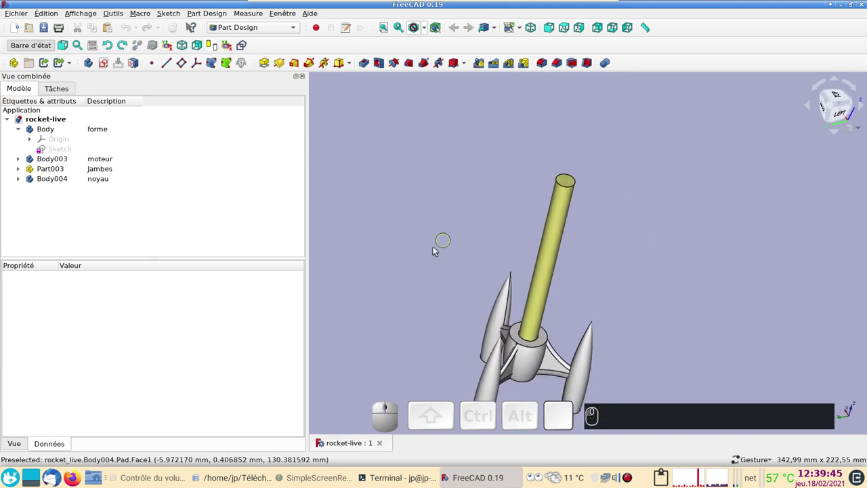
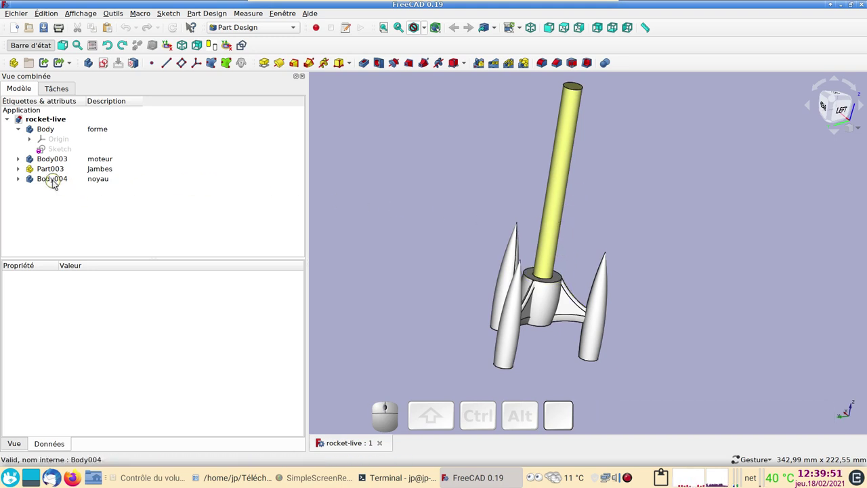
{"action": "left_click", "coordinate": [28, 133]}
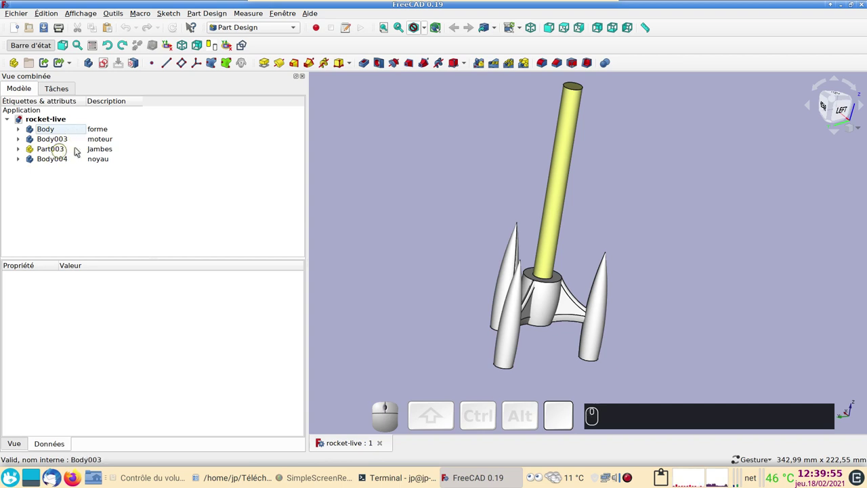
{"action": "left_click", "coordinate": [383, 194]}
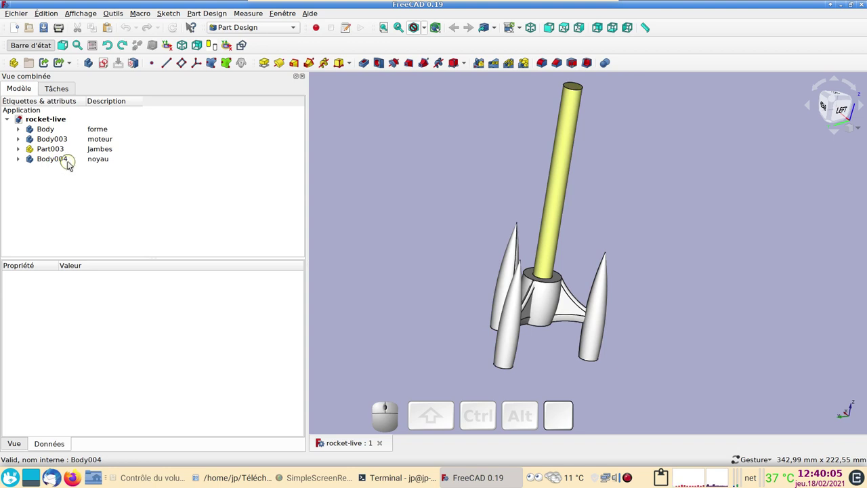
Create a new Body005 and set its description to 'fuselage1-rose'
{"action": "left_click", "coordinate": [92, 63]}
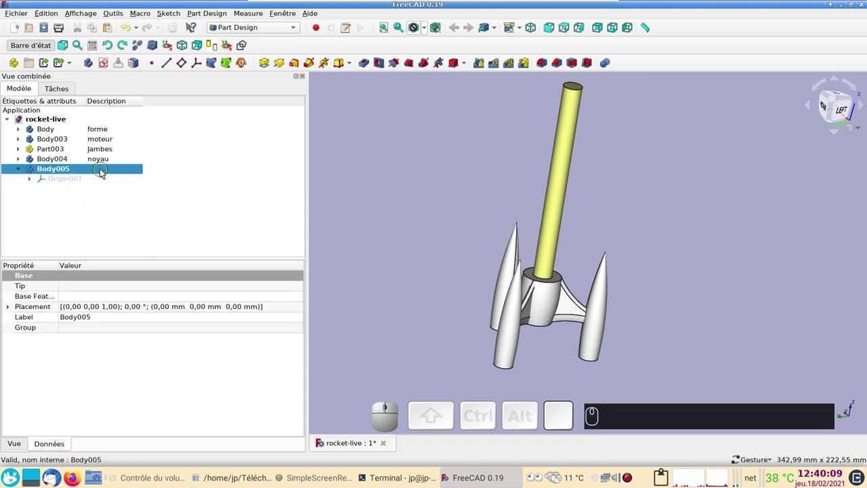
{"action": "left_click", "coordinate": [107, 168]}
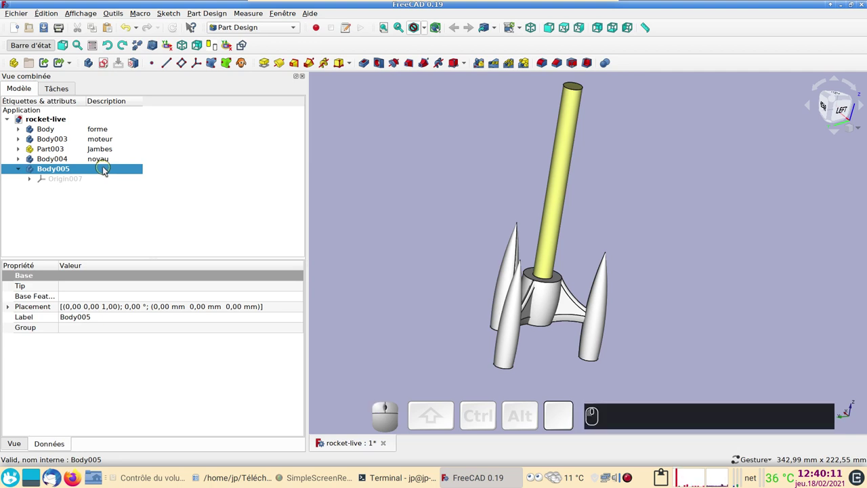
{"action": "key", "text": "F3"}
{"action": "left_click", "coordinate": [108, 170]}
{"action": "left_click", "coordinate": [130, 234]}
{"action": "left_click", "coordinate": [124, 168]}
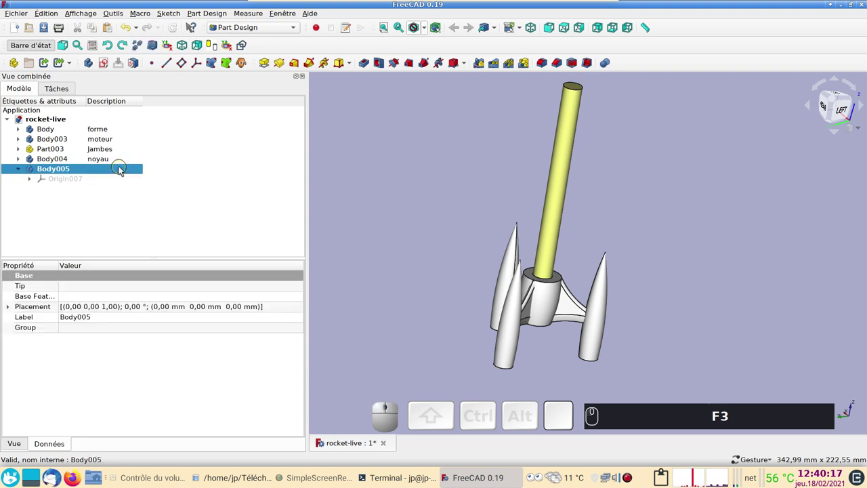
{"action": "key", "text": "F2"}
{"action": "type", "text": "fusela"}
{"action": "type", "text": "ge (1)"}
{"action": "key", "text": "1"}
{"action": "type", "text": "-"}
{"action": "type", "text": "rose"}
{"action": "key", "text": "Return"}
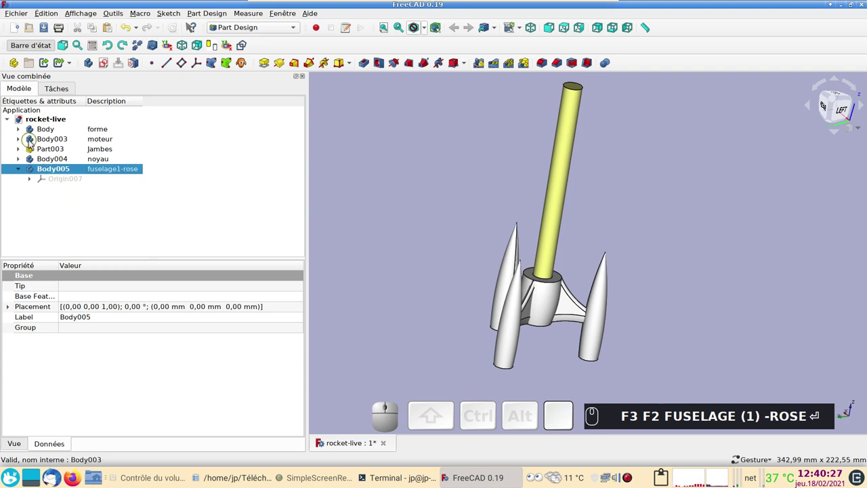
Bind the main Body's Sketch into the new body as a shape binder (Binder003)
{"action": "left_click", "coordinate": [26, 131]}
{"action": "left_click", "coordinate": [59, 149]}
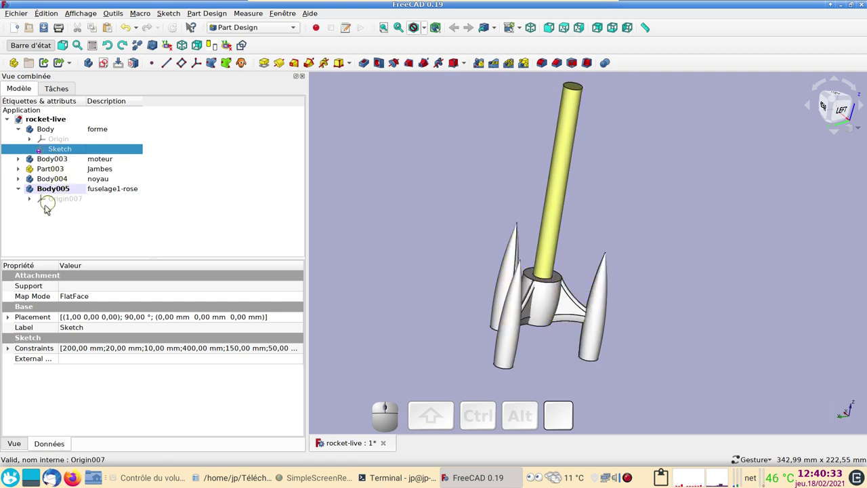
{"action": "left_click", "coordinate": [229, 64]}
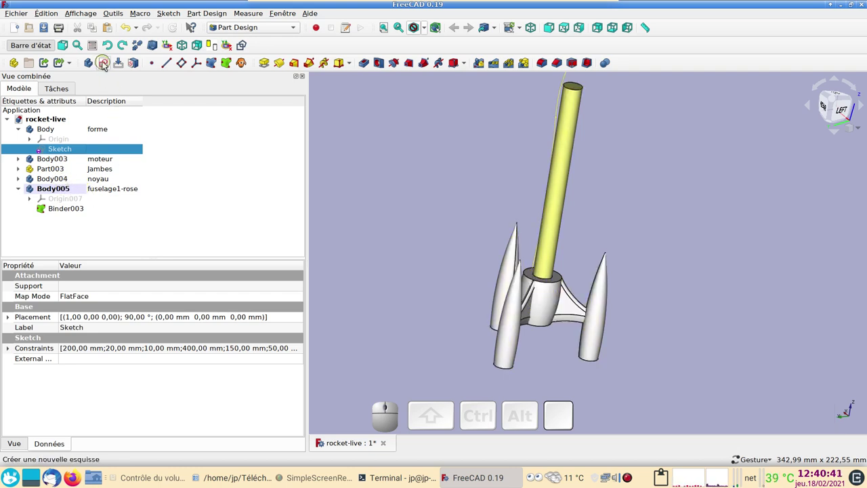
Create a new sketch on XY_Plane007 in Body005 and centre the view on the ring outline
{"action": "left_click", "coordinate": [108, 64]}
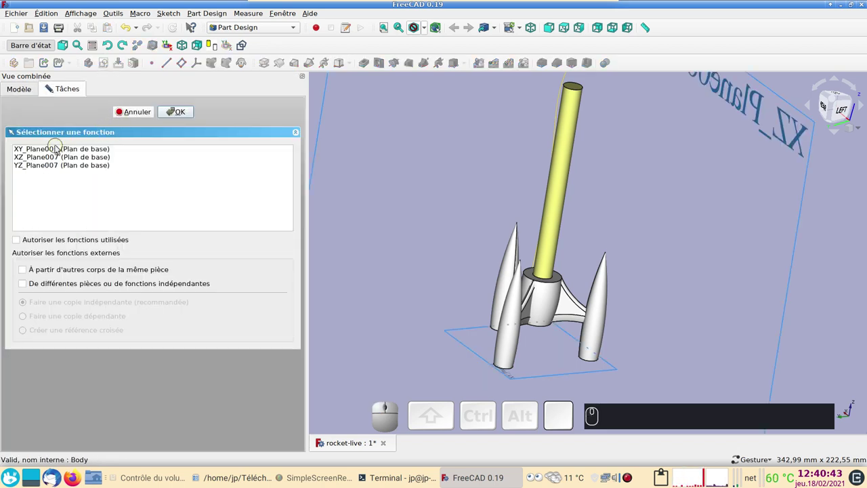
{"action": "left_click", "coordinate": [57, 148]}
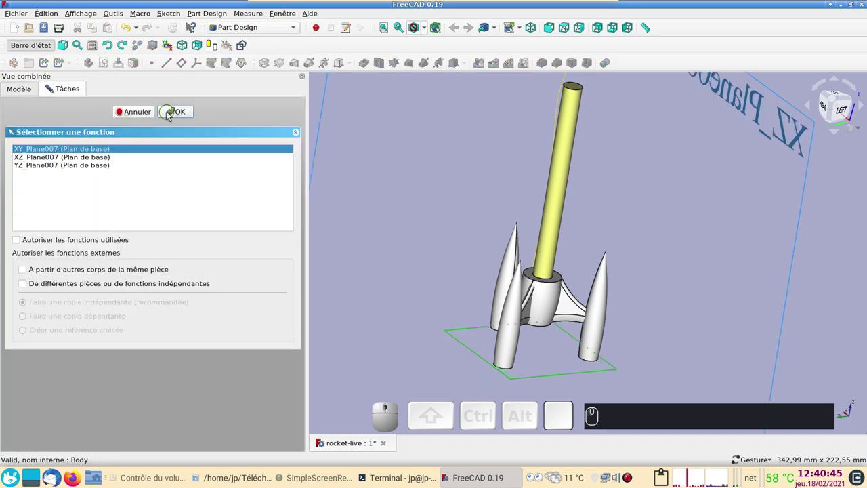
{"action": "left_click", "coordinate": [171, 114]}
{"action": "scroll", "scroll_direction": "up", "scroll_amount": 3}
{"action": "left_click_drag", "start_coordinate": [585, 264], "coordinate": [585, 371]}
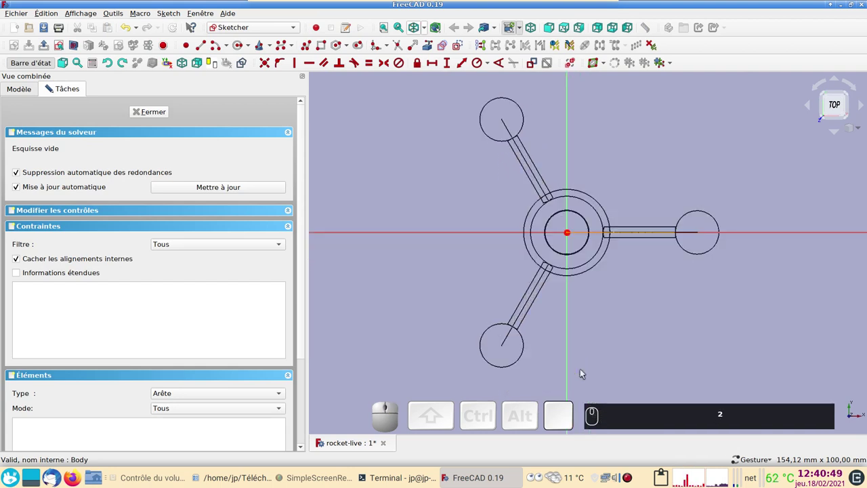
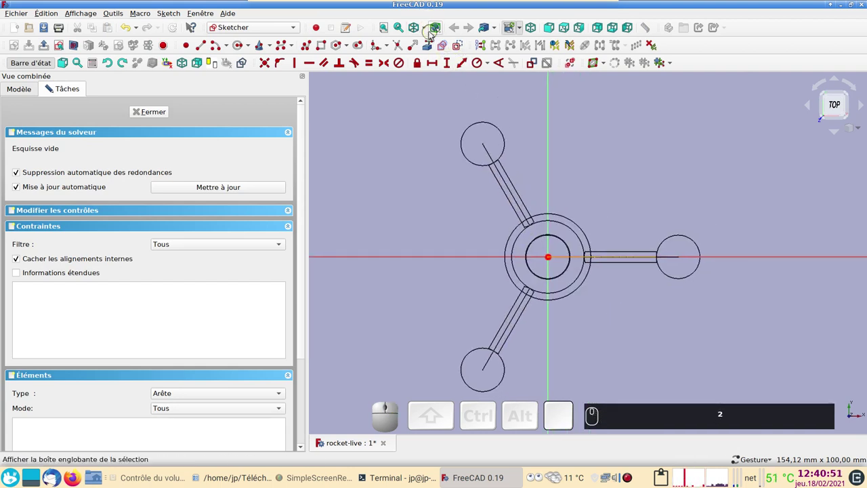
{"action": "scroll", "scroll_direction": "up", "scroll_amount": 3}
{"action": "scroll", "scroll_direction": "down", "scroll_amount": 3}
{"action": "scroll", "scroll_direction": "up", "scroll_amount": 3}
{"action": "left_click_drag", "start_coordinate": [667, 188], "coordinate": [651, 209]}
{"action": "left_click_drag", "start_coordinate": [630, 222], "coordinate": [638, 166]}
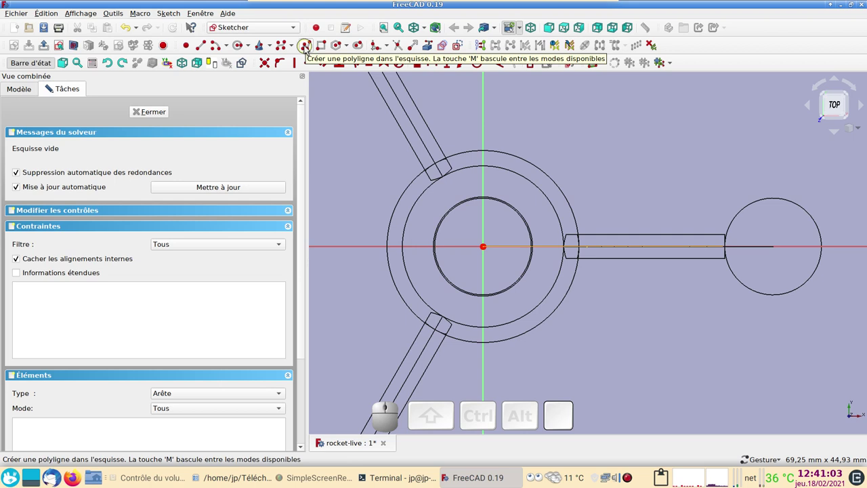
Draw the fin profile with the polyline and make its two bottom arc endpoints coincident
{"action": "left_click", "coordinate": [309, 49]}
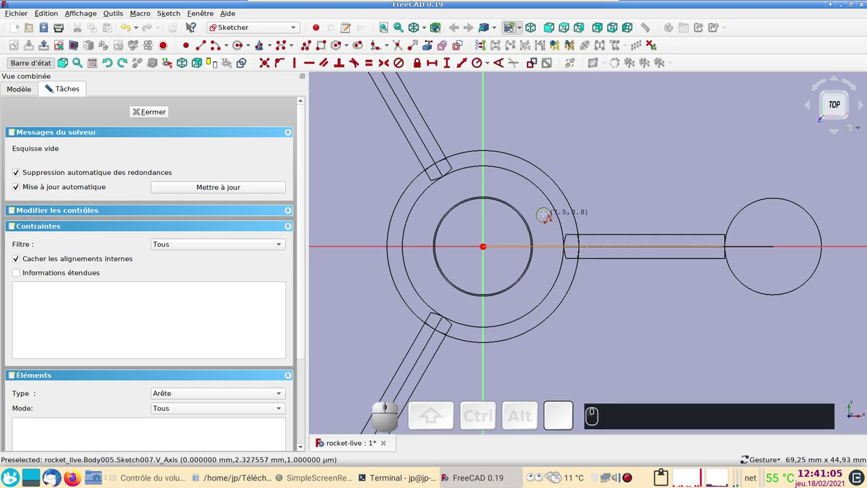
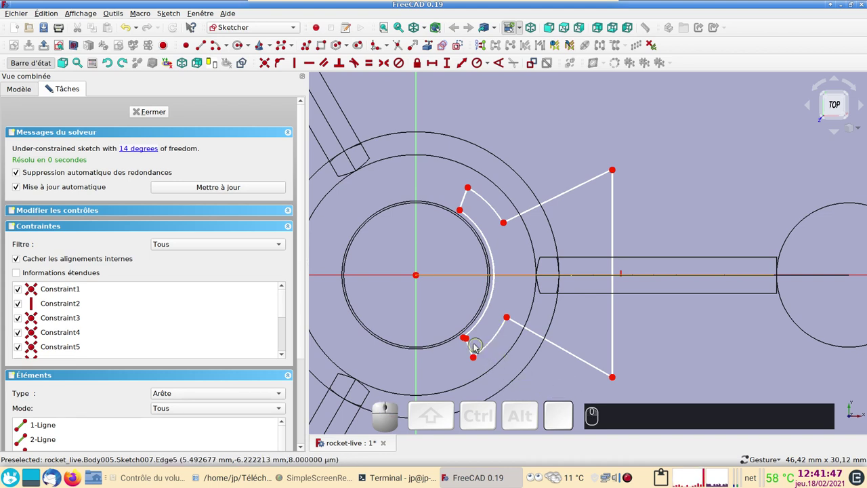
{"action": "left_click", "coordinate": [473, 341]}
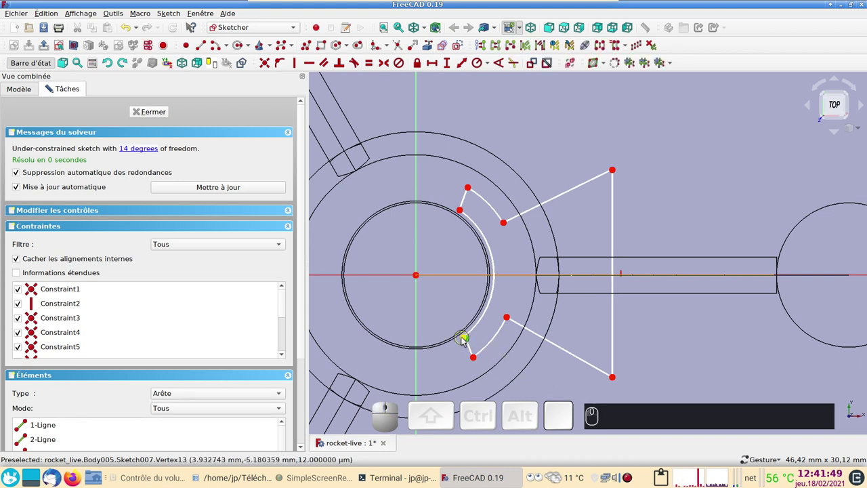
{"action": "left_click", "coordinate": [466, 340]}
{"action": "key", "text": "c"}
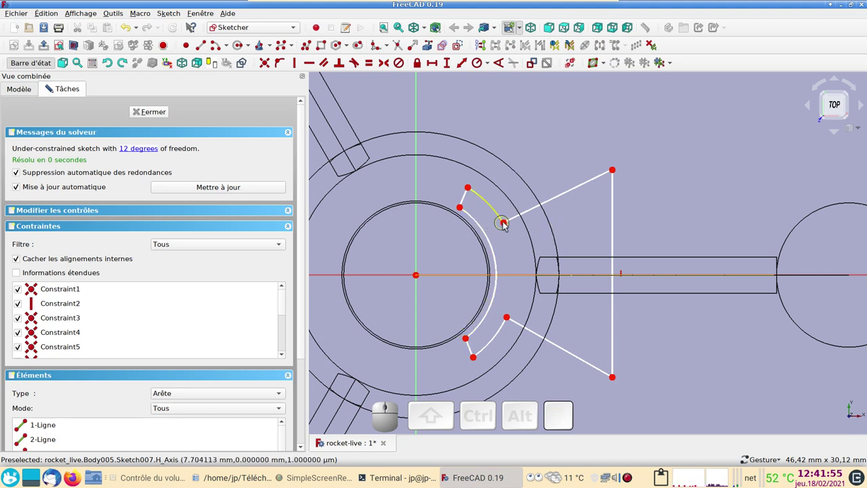
Drag the fin profile's points into shape around the central ring and leave the drawing tool
{"action": "left_click_drag", "start_coordinate": [509, 223], "coordinate": [499, 310]}
{"action": "left_click_drag", "start_coordinate": [510, 317], "coordinate": [503, 326]}
{"action": "left_click_drag", "start_coordinate": [512, 320], "coordinate": [418, 282]}
{"action": "right_click", "coordinate": [566, 386]}
{"action": "left_click", "coordinate": [547, 130]}
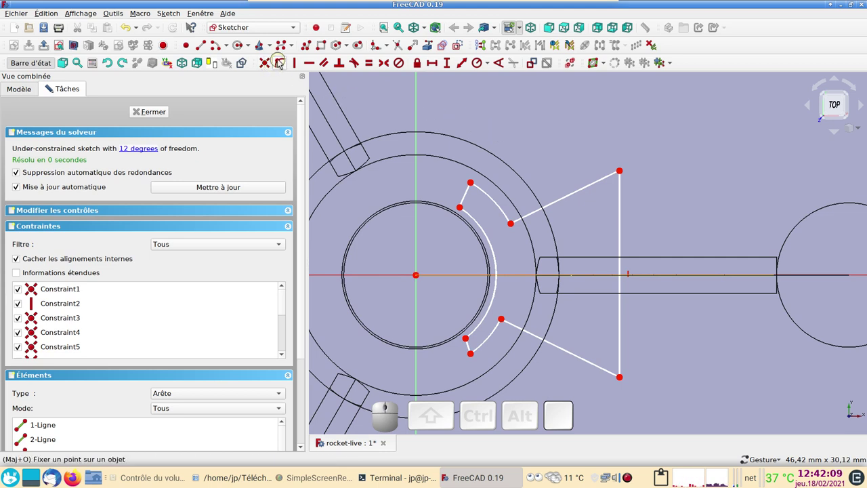
Start constraining the fin's outer tip and lower tip points onto existing geometry
{"action": "left_click", "coordinate": [282, 61]}
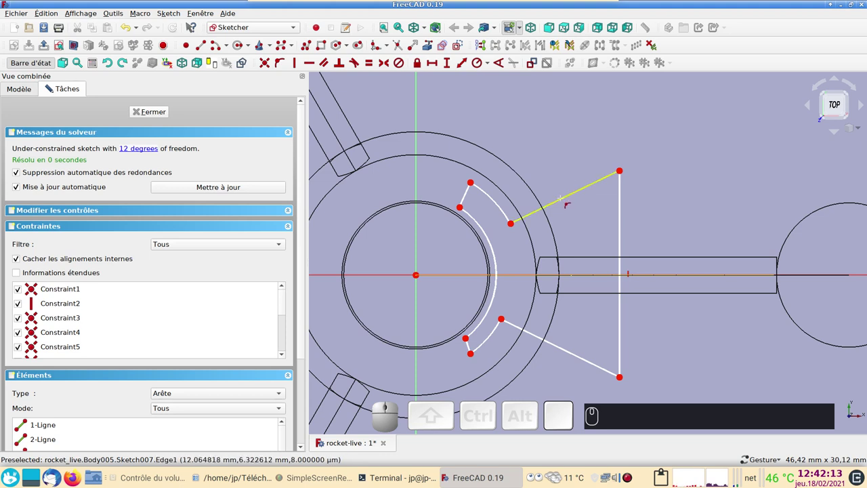
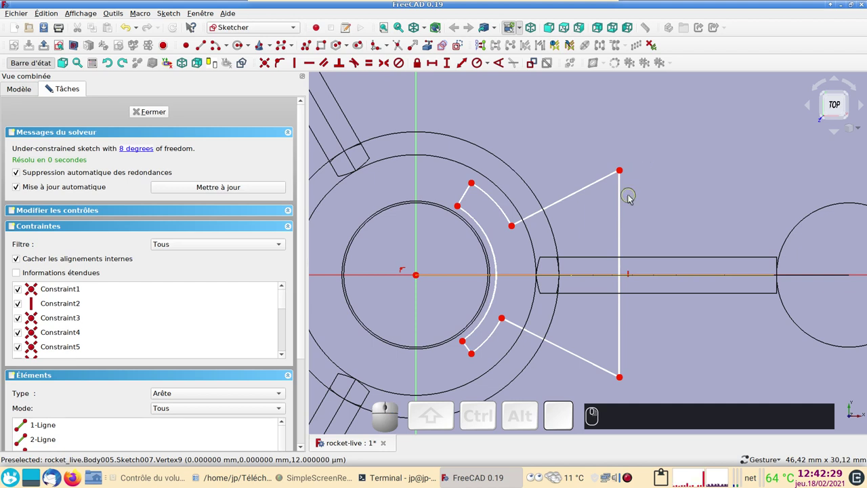
{"action": "left_click", "coordinate": [622, 172]}
{"action": "left_click", "coordinate": [623, 380]}
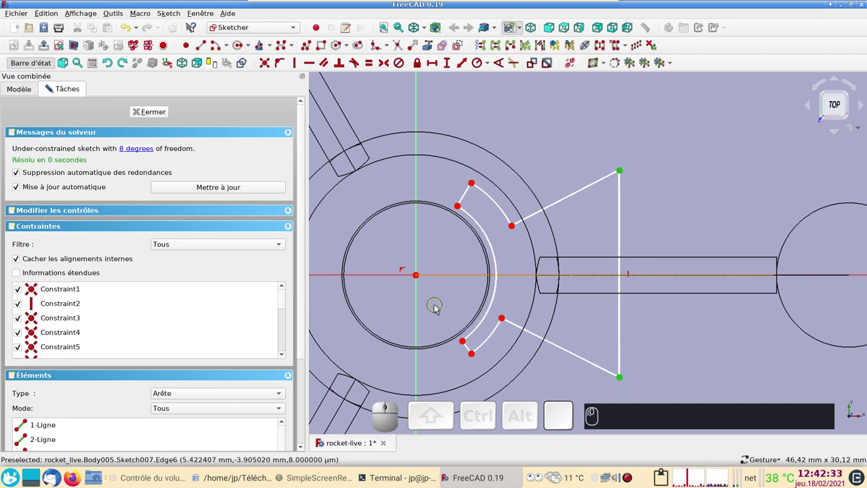
Make the two fin tip points symmetric about the horizontal axis
{"action": "left_click", "coordinate": [387, 277]}
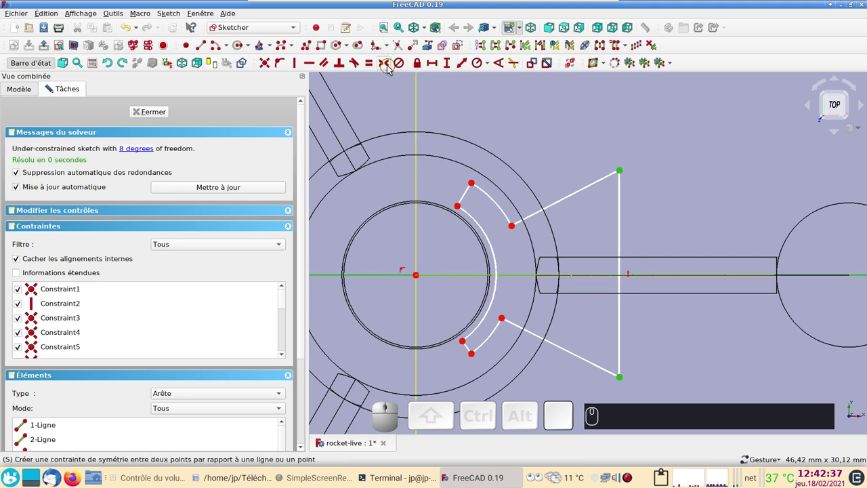
{"action": "key", "text": "s"}
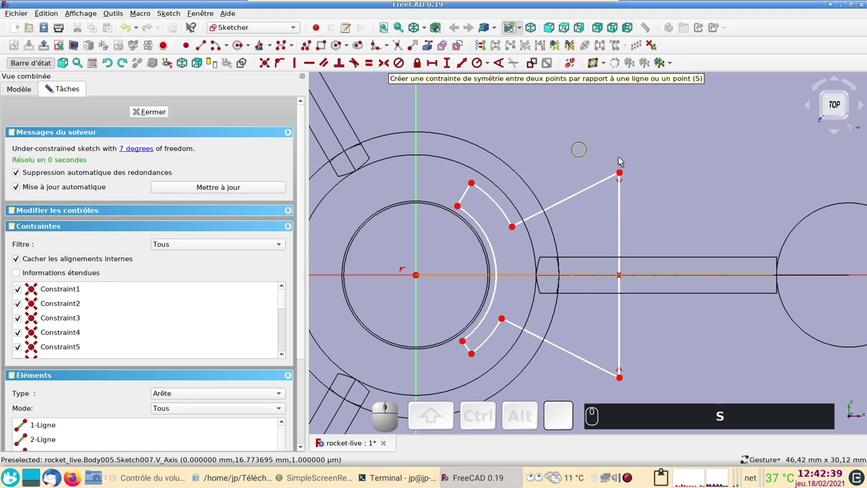
{"action": "scroll", "scroll_direction": "down", "scroll_amount": 3}
{"action": "left_click_drag", "start_coordinate": [612, 201], "coordinate": [662, 230]}
{"action": "scroll", "scroll_direction": "up", "scroll_amount": 3}
{"action": "left_click_drag", "start_coordinate": [664, 214], "coordinate": [645, 164]}
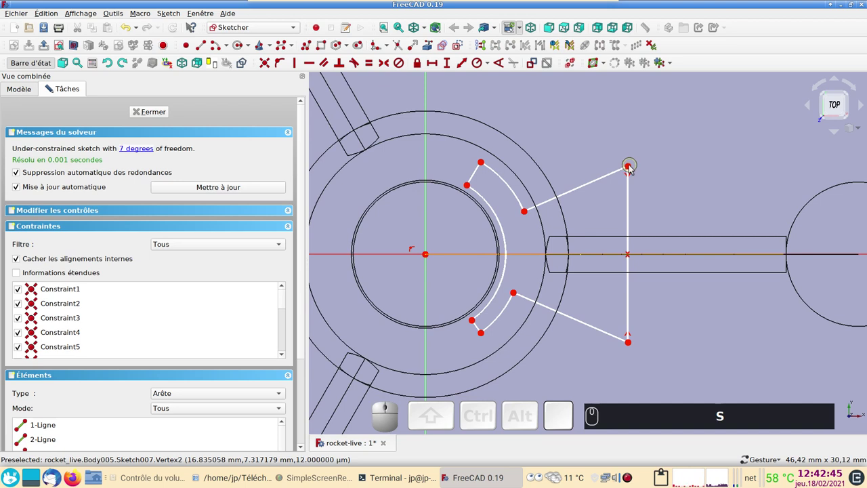
Set a 22 mm distance from the sketch origin to the fin's outer tip
{"action": "left_click", "coordinate": [635, 170]}
{"action": "left_click", "coordinate": [432, 259]}
{"action": "left_click", "coordinate": [464, 62]}
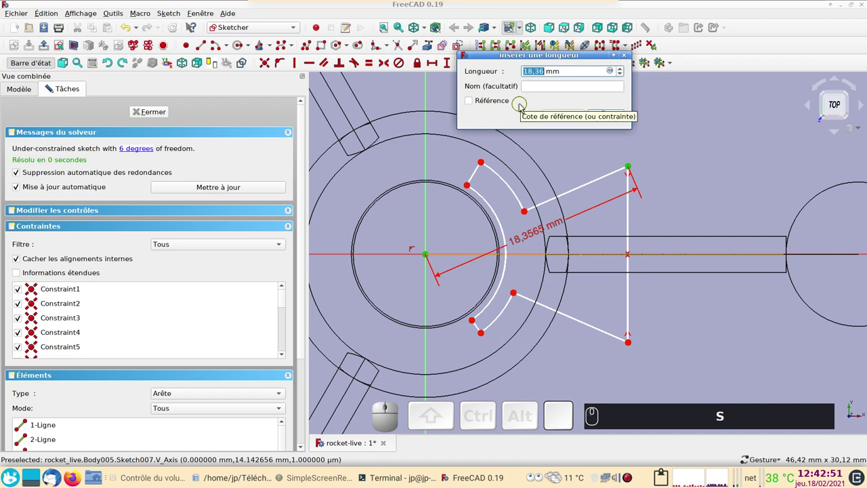
{"action": "key", "text": "2"}
{"action": "key", "text": "Return"}
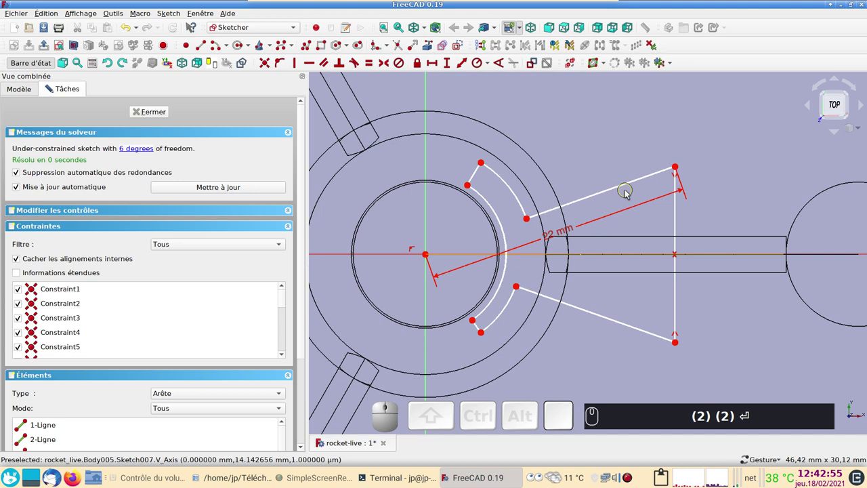
{"action": "left_click_drag", "start_coordinate": [569, 234], "coordinate": [549, 161]}
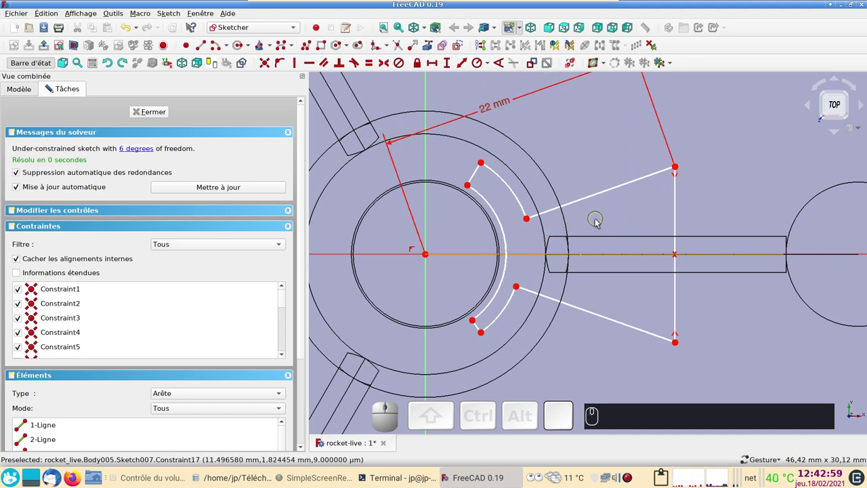
Constrain the angle between the two slanted edges to 47.5°
{"action": "left_click", "coordinate": [596, 197]}
{"action": "left_click", "coordinate": [603, 316]}
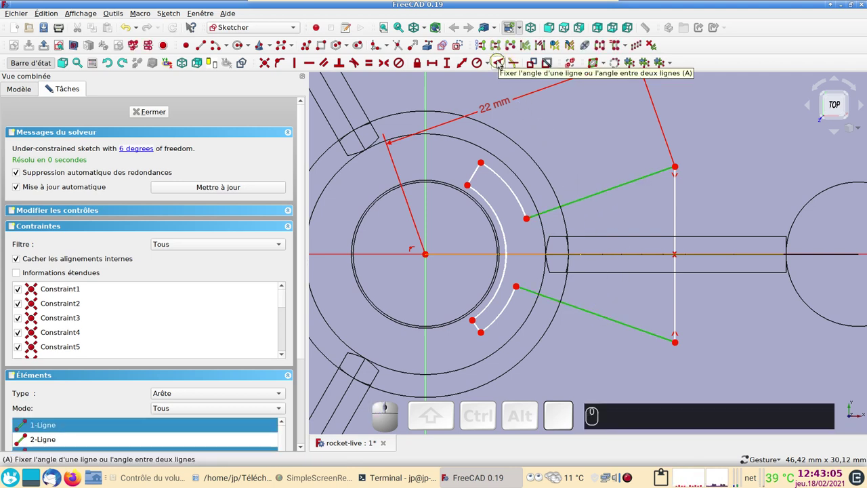
{"action": "left_click", "coordinate": [502, 63]}
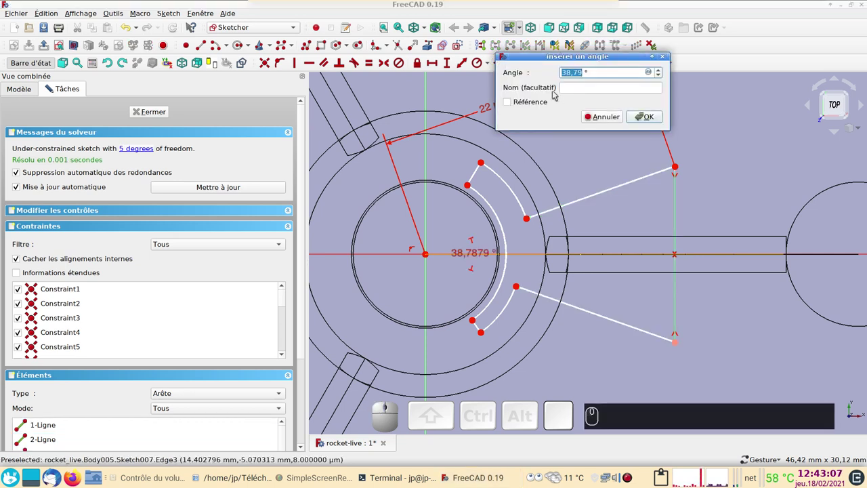
{"action": "key", "text": "4"}
{"action": "key", "text": "7"}
{"action": "key", "text": "."}
{"action": "key", "text": "5"}
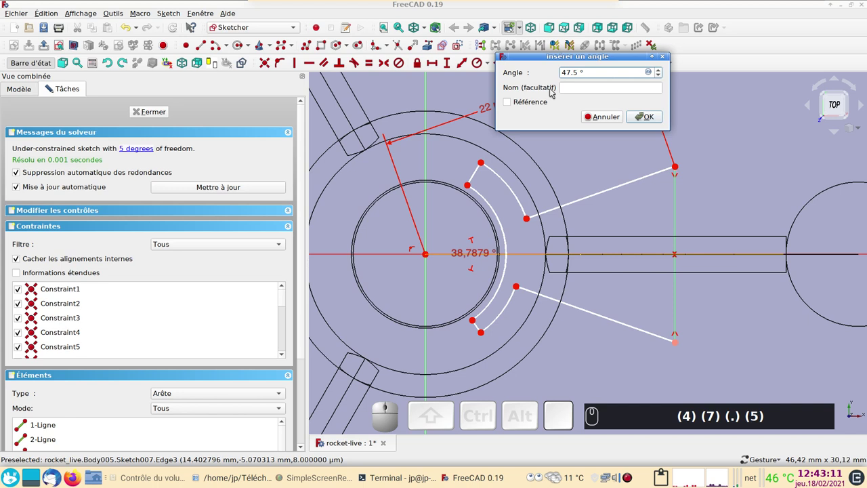
{"action": "key", "text": "Return"}
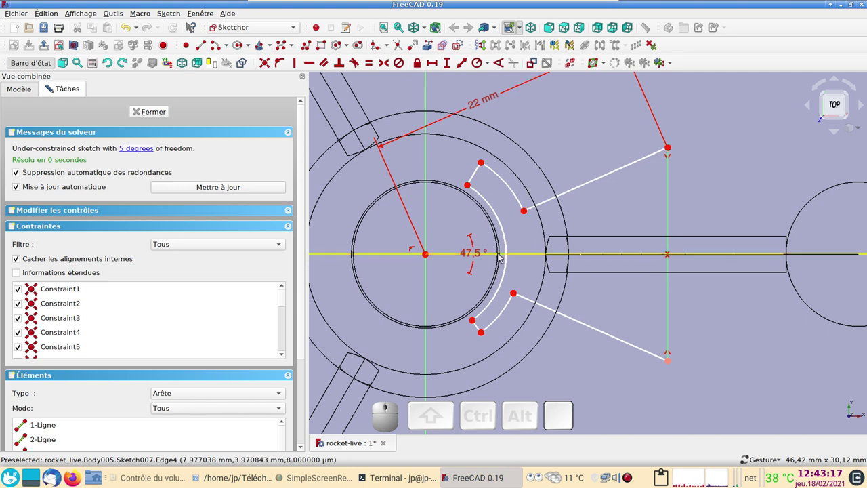
{"action": "left_click_drag", "start_coordinate": [479, 260], "coordinate": [563, 363]}
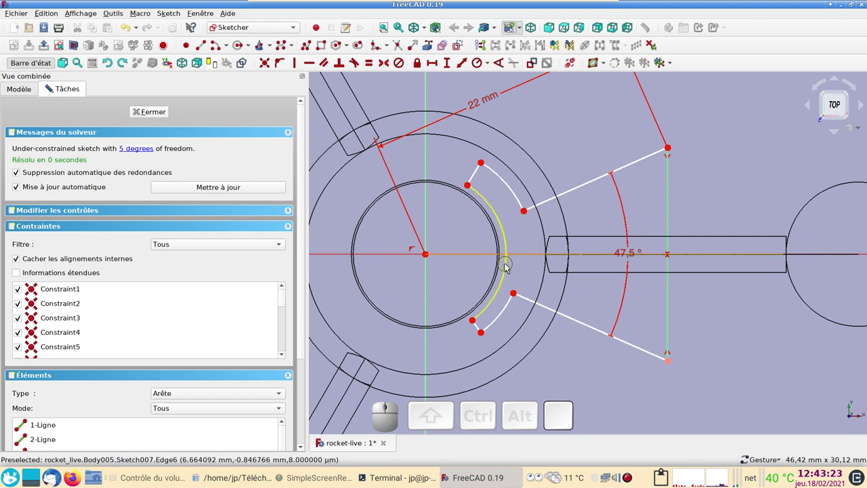
Give the inner arc of the profile a 6.2 mm radius
{"action": "left_click", "coordinate": [510, 266]}
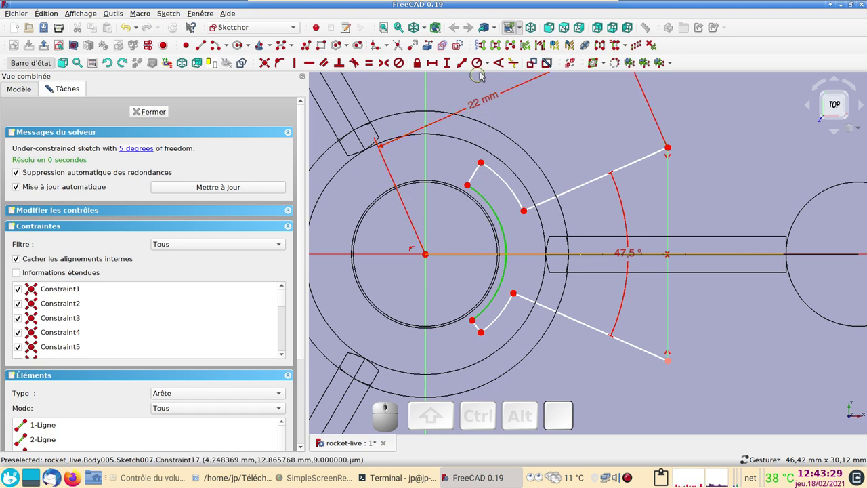
{"action": "left_click", "coordinate": [484, 67]}
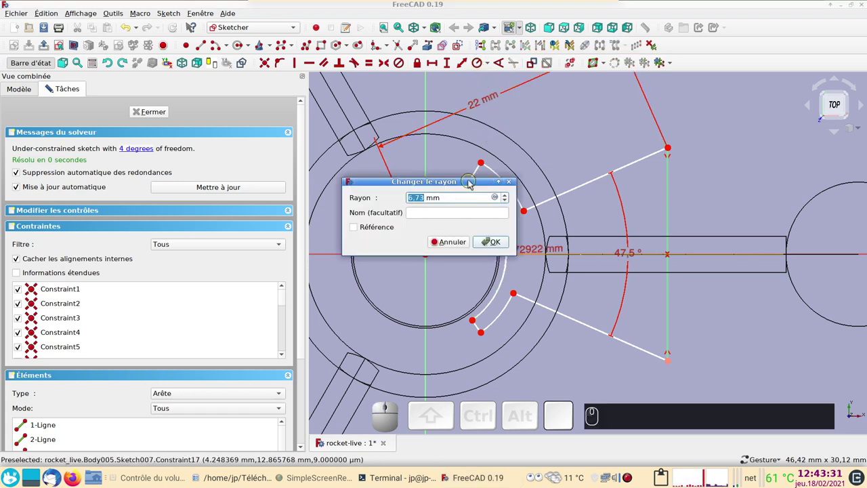
{"action": "key", "text": "KP_6"}
{"action": "key", "text": "KP_Decimal"}
{"action": "key", "text": "KP_2"}
{"action": "type", "text": "(6) (.) (2)"}
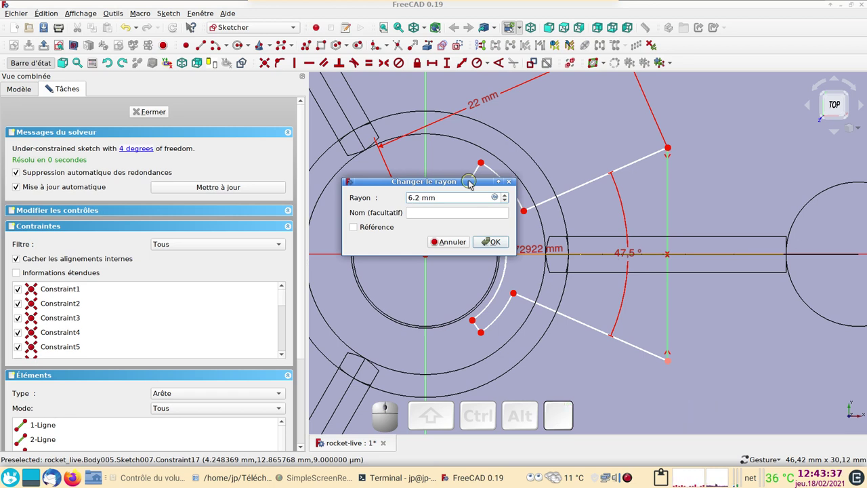
{"action": "key", "text": "Return"}
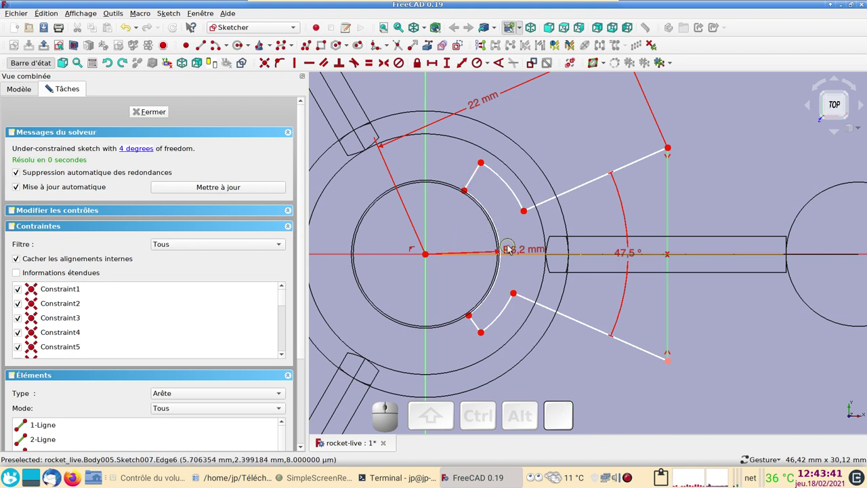
{"action": "scroll", "scroll_direction": "up", "scroll_amount": 3}
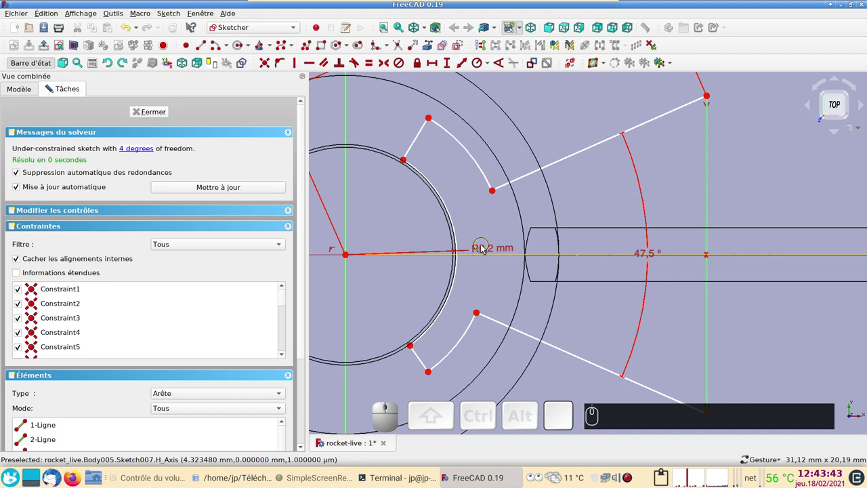
{"action": "left_click_drag", "start_coordinate": [480, 248], "coordinate": [493, 247]}
{"action": "scroll", "scroll_direction": "down", "scroll_amount": 3}
Make both small outer arcs equal with a 7.2 mm radius, then select the two short edges
{"action": "left_click", "coordinate": [519, 198]}
{"action": "left_click", "coordinate": [511, 312]}
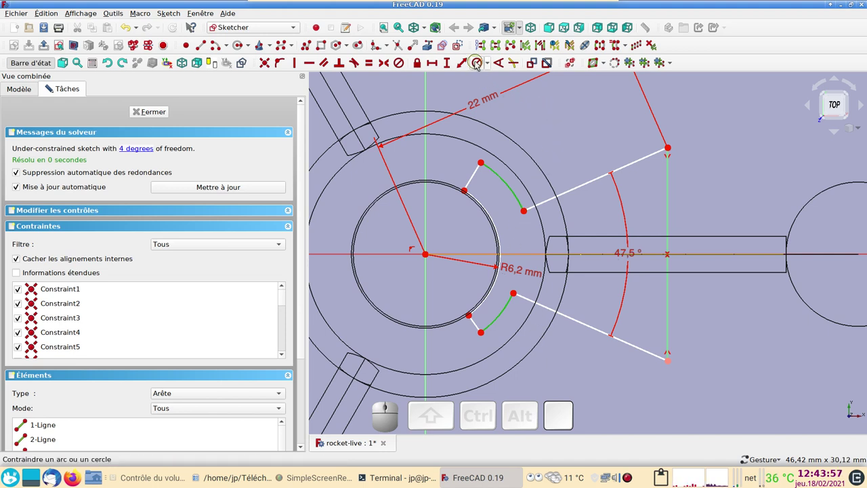
{"action": "left_click", "coordinate": [483, 65]}
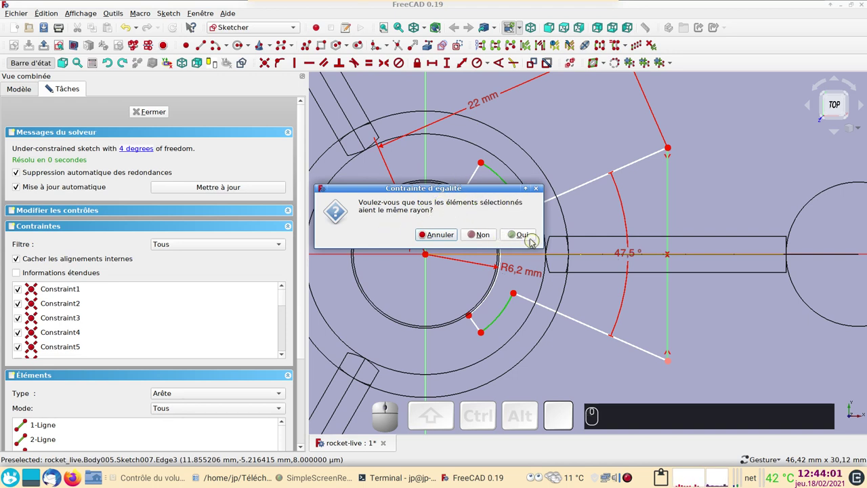
{"action": "left_click", "coordinate": [526, 234]}
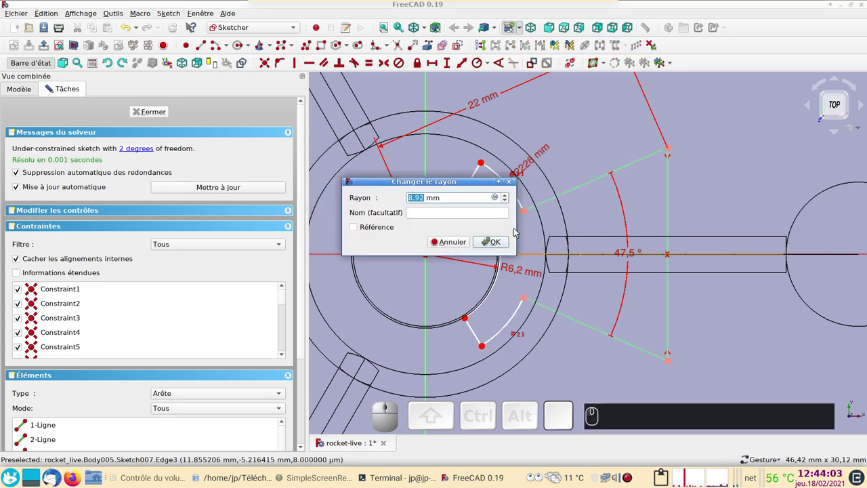
{"action": "key", "text": "8"}
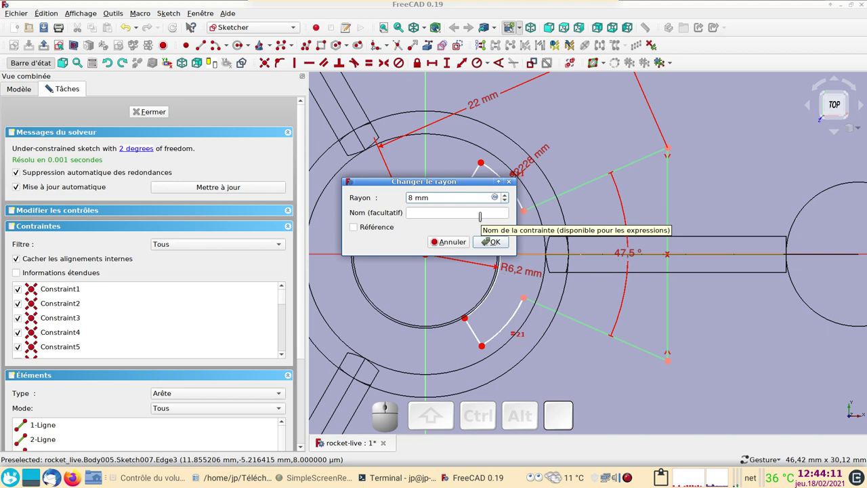
{"action": "key", "text": "BackSpace"}
{"action": "type", "text": "(7)"}
{"action": "key", "text": "2"}
{"action": "key", "text": "Return"}
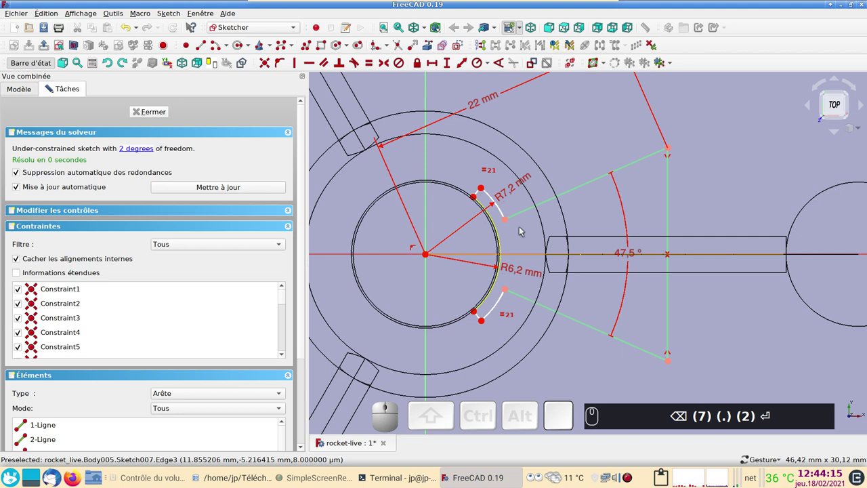
{"action": "scroll", "scroll_direction": "up", "scroll_amount": 3}
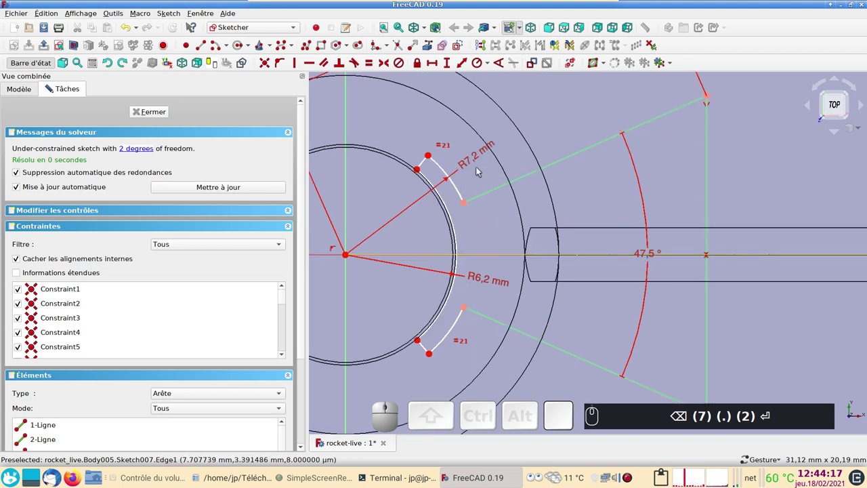
{"action": "left_click_drag", "start_coordinate": [475, 161], "coordinate": [520, 218]}
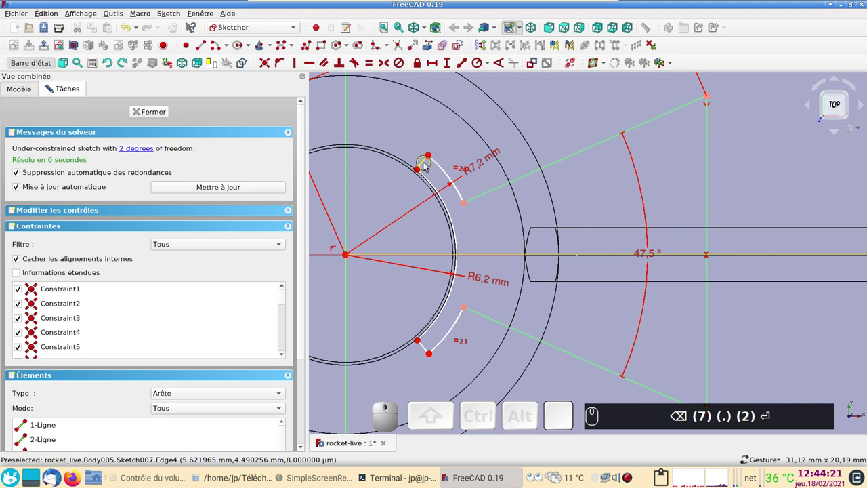
{"action": "left_click", "coordinate": [428, 165]}
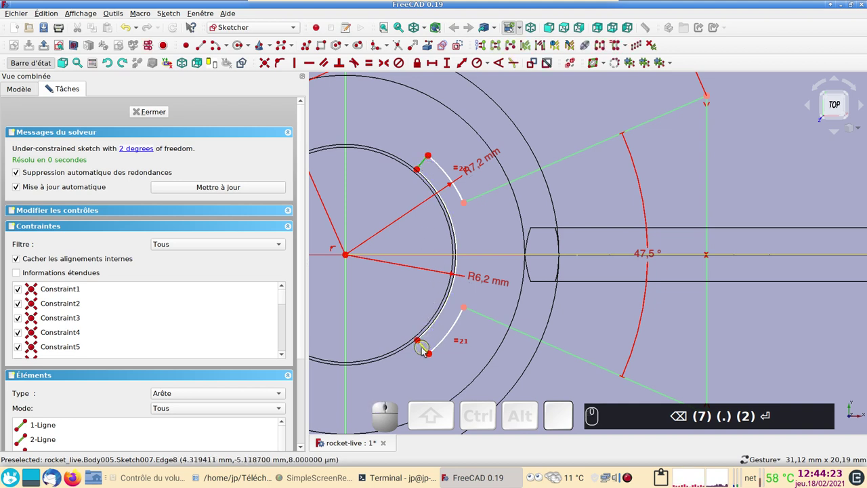
{"action": "left_click", "coordinate": [429, 349]}
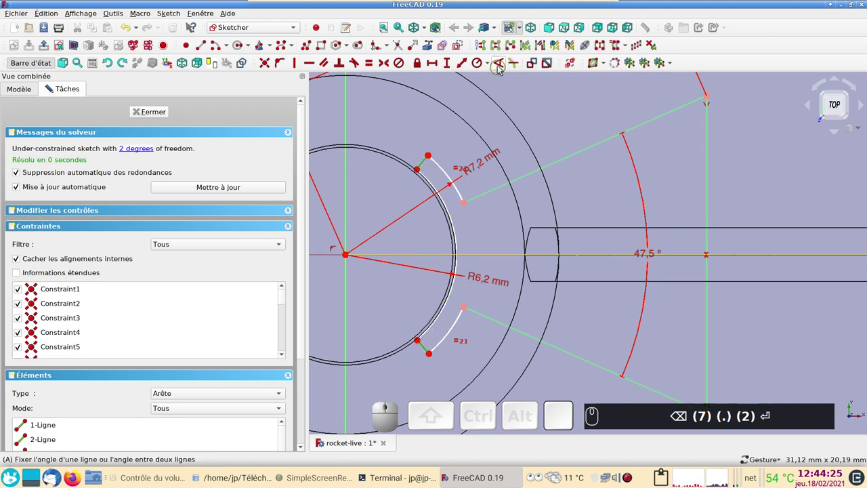
Constrain the two short radial edges at 90° to each other
{"action": "left_click", "coordinate": [503, 68]}
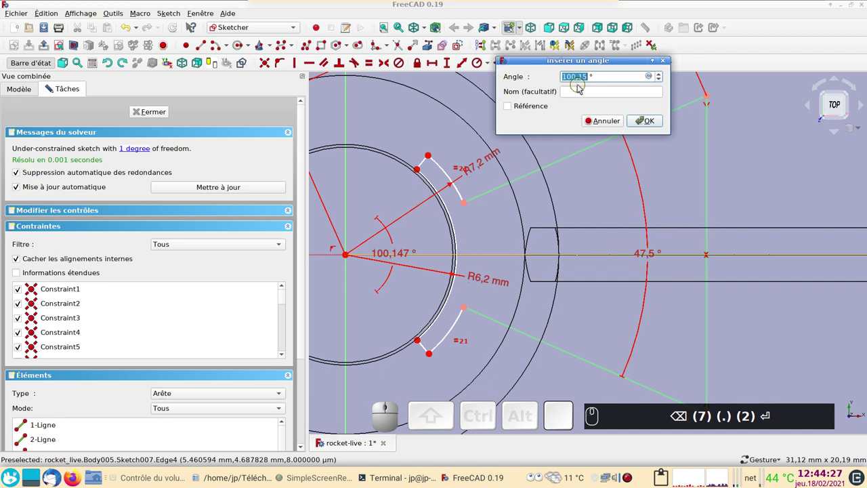
{"action": "key", "text": "9"}
{"action": "key", "text": "0"}
{"action": "key", "text": "Return"}
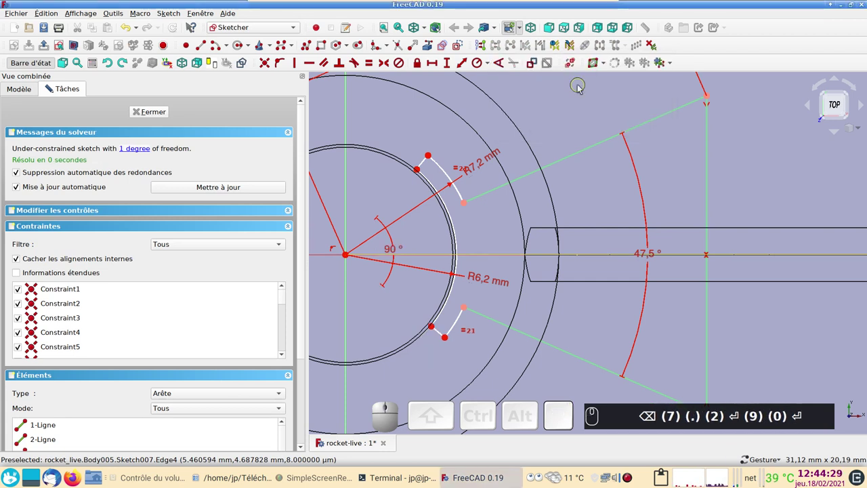
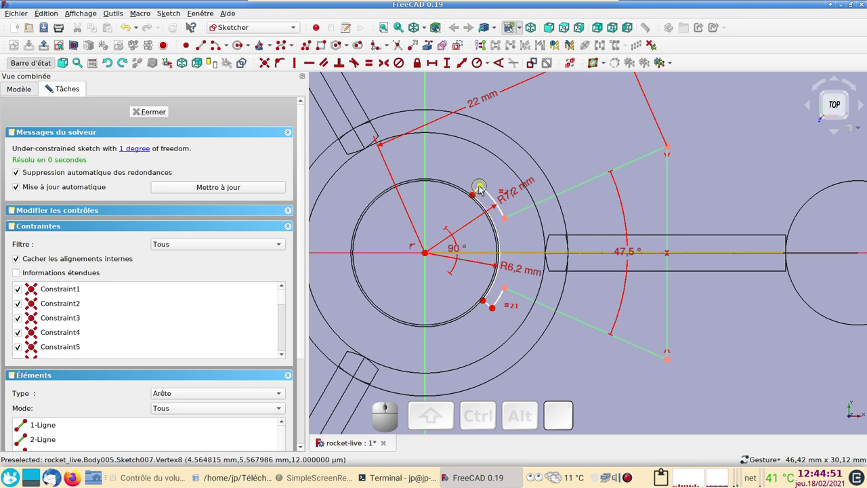
Select both arc endpoints and the horizontal axis for a symmetry constraint
{"action": "left_click", "coordinate": [484, 189]}
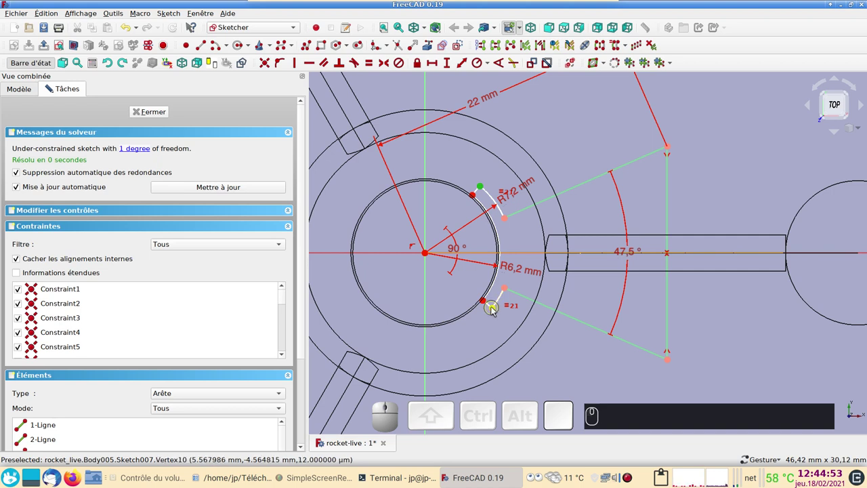
{"action": "left_click", "coordinate": [497, 310]}
{"action": "left_click", "coordinate": [378, 254]}
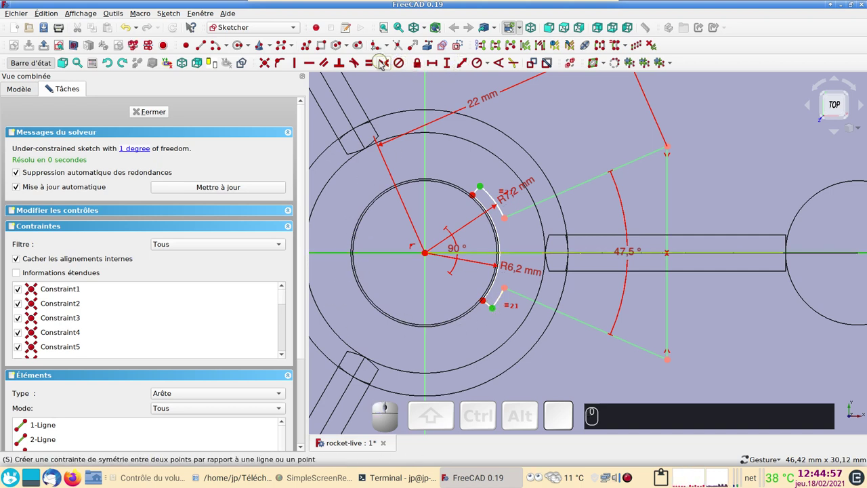
Apply symmetry of the endpoints about the horizontal axis, then undo it as conflicting
{"action": "left_click", "coordinate": [387, 63]}
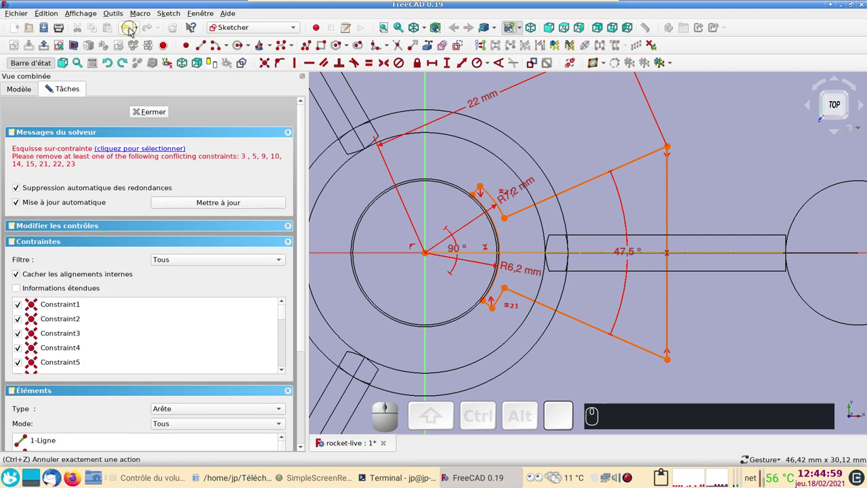
{"action": "left_click", "coordinate": [133, 29]}
{"action": "scroll", "scroll_direction": "up", "scroll_amount": 3}
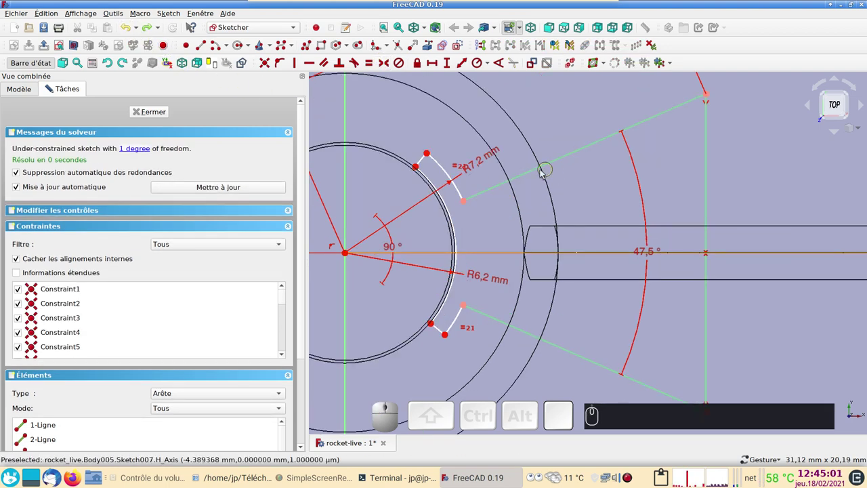
{"action": "scroll", "scroll_direction": "down", "scroll_amount": 3}
{"action": "scroll", "scroll_direction": "up", "scroll_amount": 3}
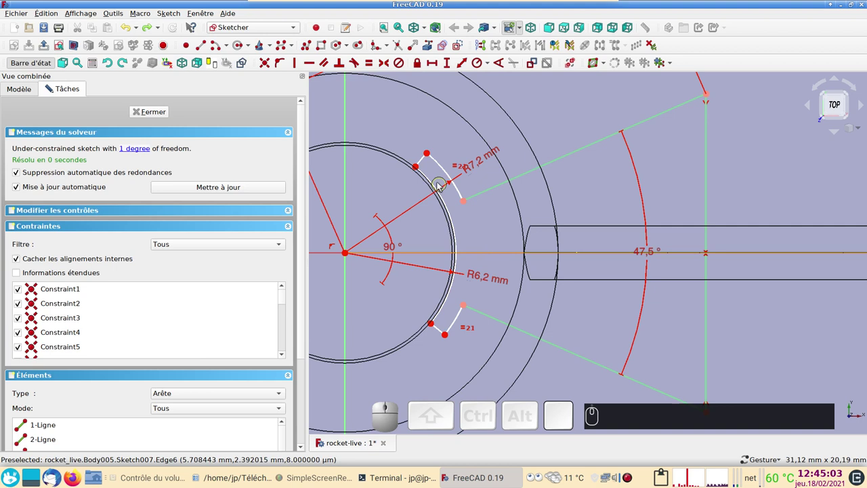
Retry the endpoint symmetry about the axis and undo it again
{"action": "left_click", "coordinate": [421, 168]}
{"action": "left_click", "coordinate": [434, 324]}
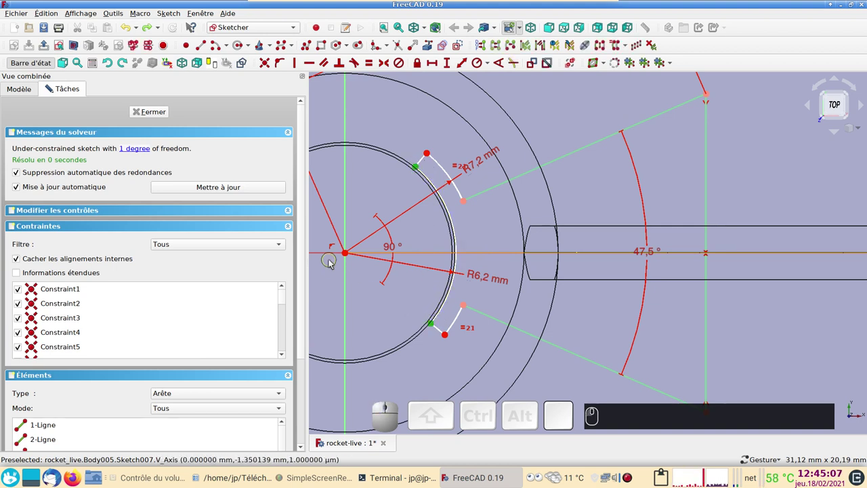
{"action": "left_click", "coordinate": [331, 256]}
{"action": "key", "text": "s"}
{"action": "left_click", "coordinate": [130, 25]}
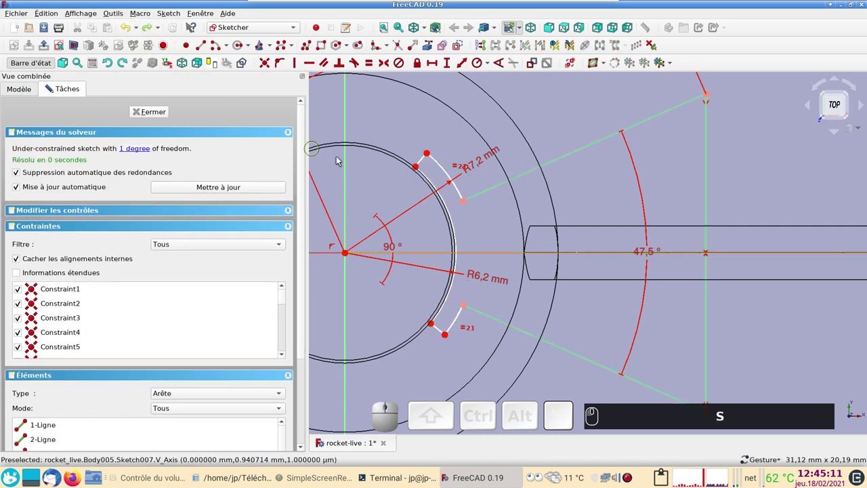
Set the upper short edge at 45° to the horizontal axis, fully constraining the sketch
{"action": "left_click", "coordinate": [426, 161]}
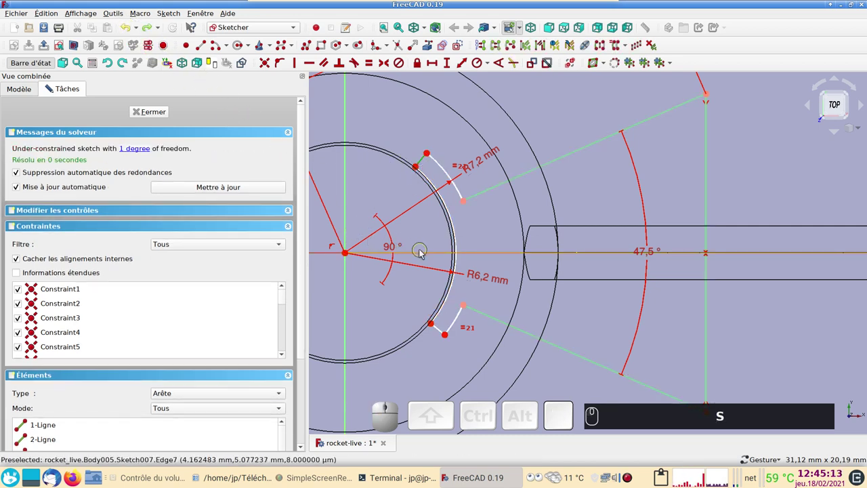
{"action": "left_click", "coordinate": [421, 255]}
{"action": "left_click", "coordinate": [506, 62]}
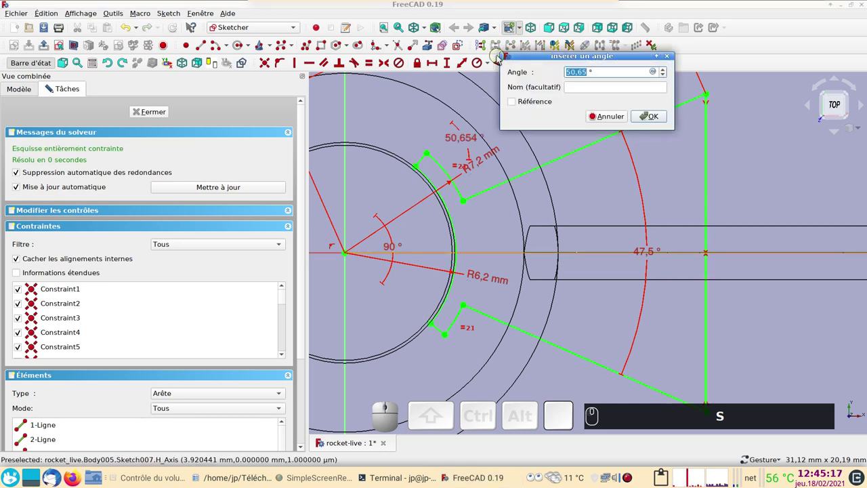
{"action": "key", "text": "Return"}
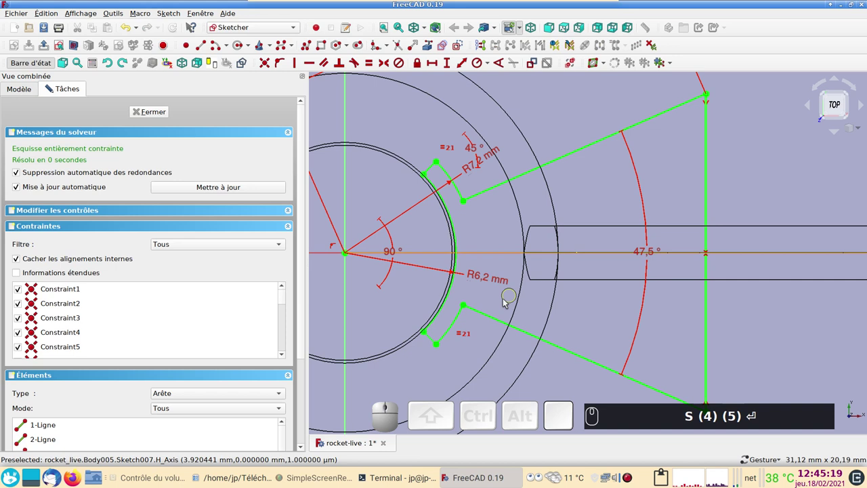
{"action": "left_click_drag", "start_coordinate": [444, 349], "coordinate": [445, 340]}
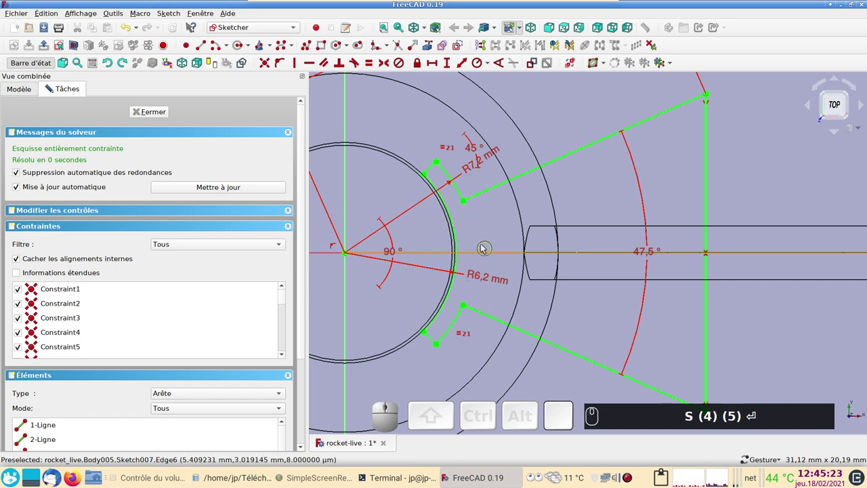
{"action": "scroll", "scroll_direction": "down", "scroll_amount": 3}
Close the sketch and view the rocket model from the front
{"action": "left_click", "coordinate": [155, 118]}
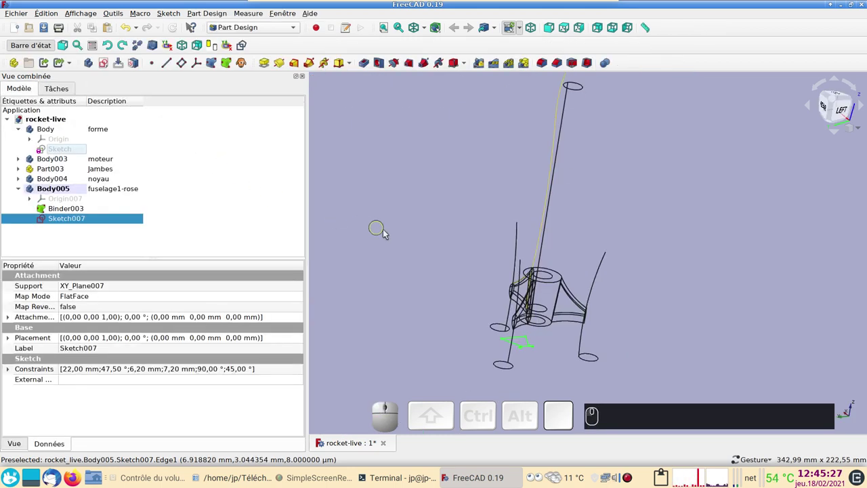
{"action": "key", "text": "1"}
{"action": "left_click_drag", "start_coordinate": [723, 324], "coordinate": [528, 310]}
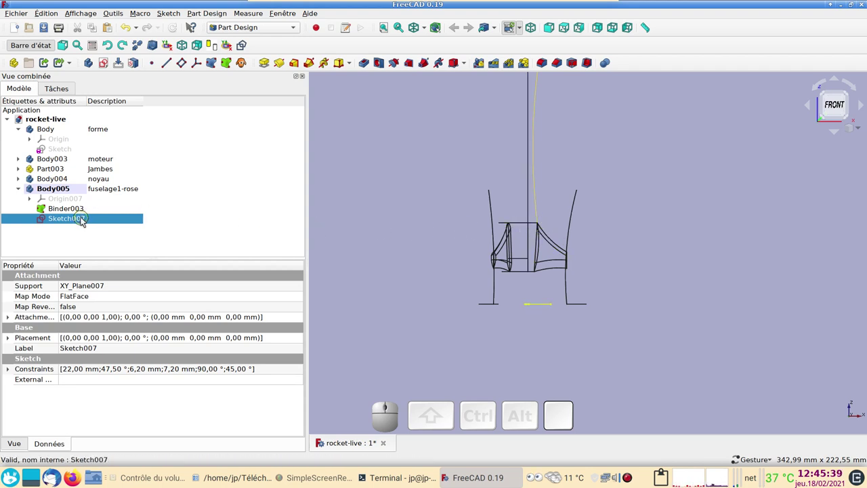
Set Sketch007's attachment offset to 50 mm along Z and check it in 3D
{"action": "left_click", "coordinate": [304, 320]}
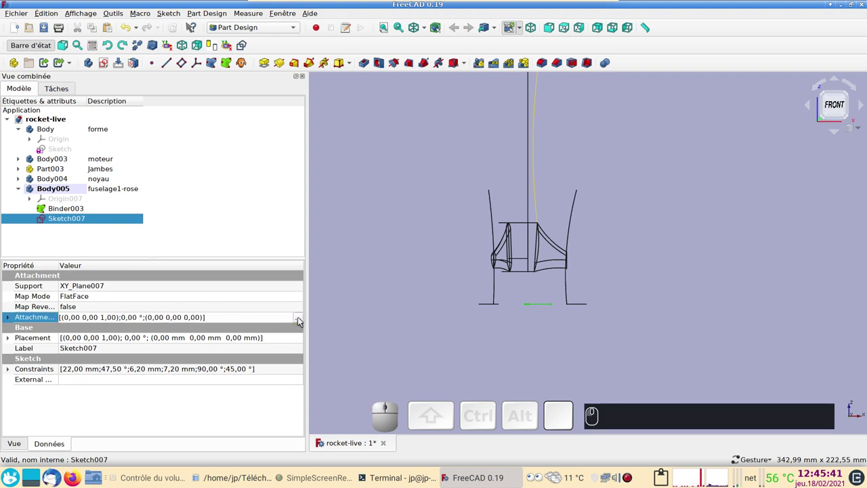
{"action": "left_click", "coordinate": [303, 321]}
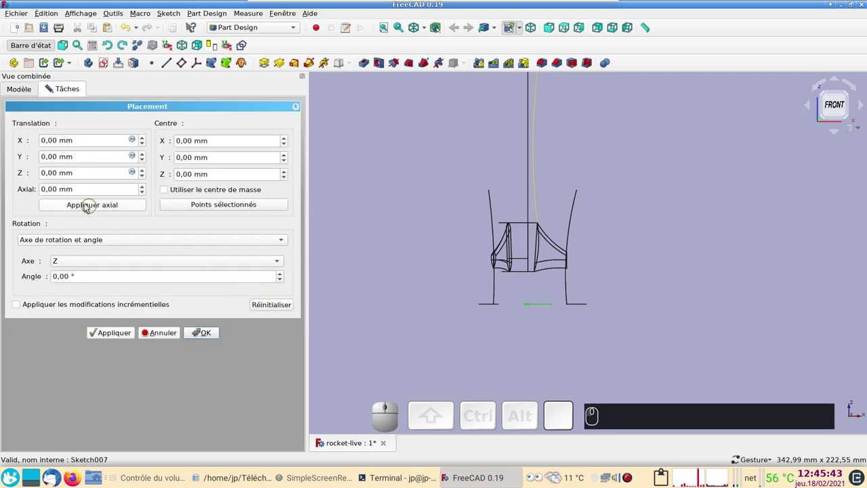
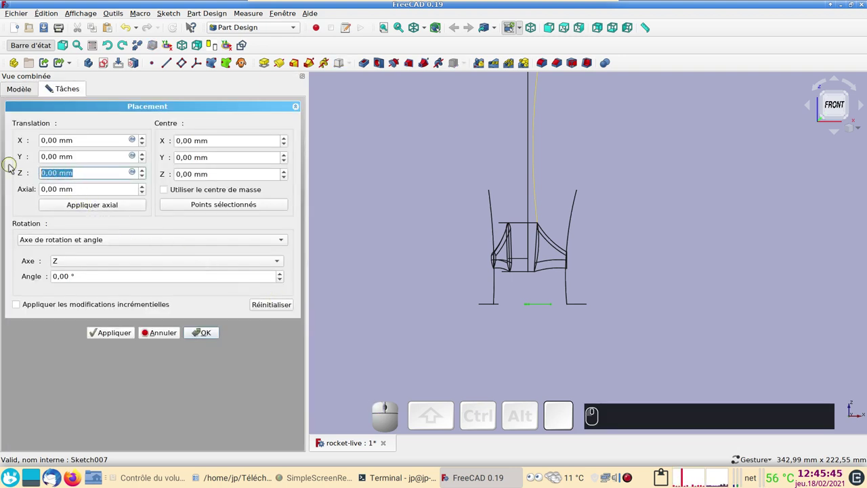
{"action": "key", "text": "KP_5"}
{"action": "key", "text": "KP_0"}
{"action": "key", "text": "KP_Enter"}
{"action": "type", "text": "(5) (0) ↵"}
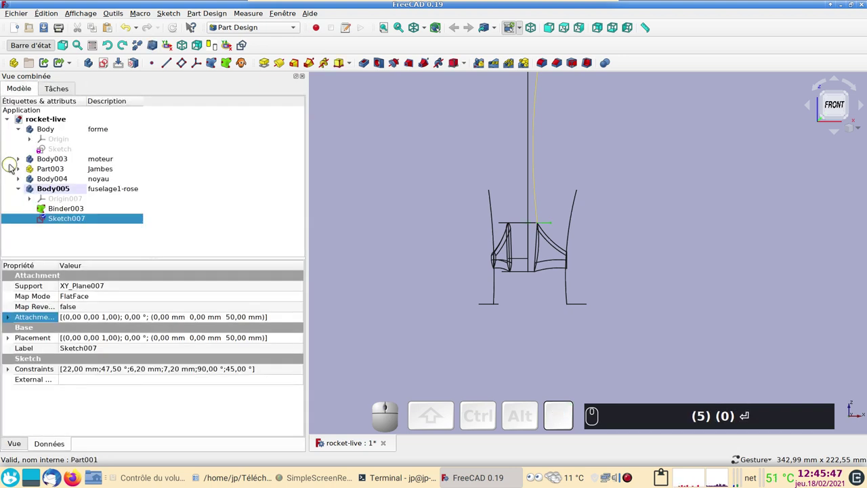
{"action": "left_click_drag", "start_coordinate": [691, 206], "coordinate": [661, 244]}
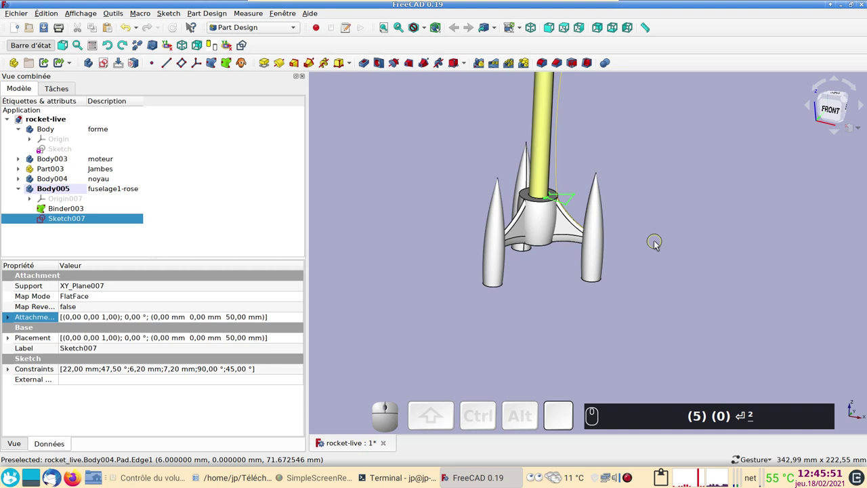
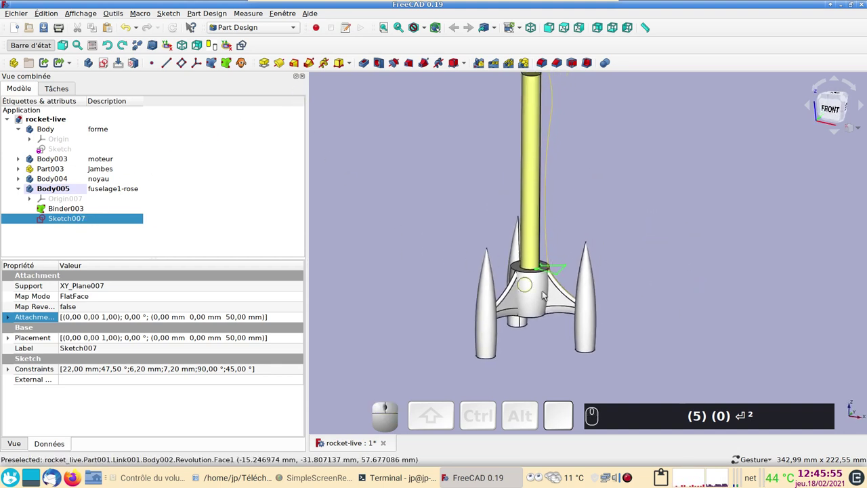
{"action": "left_click", "coordinate": [281, 65]}
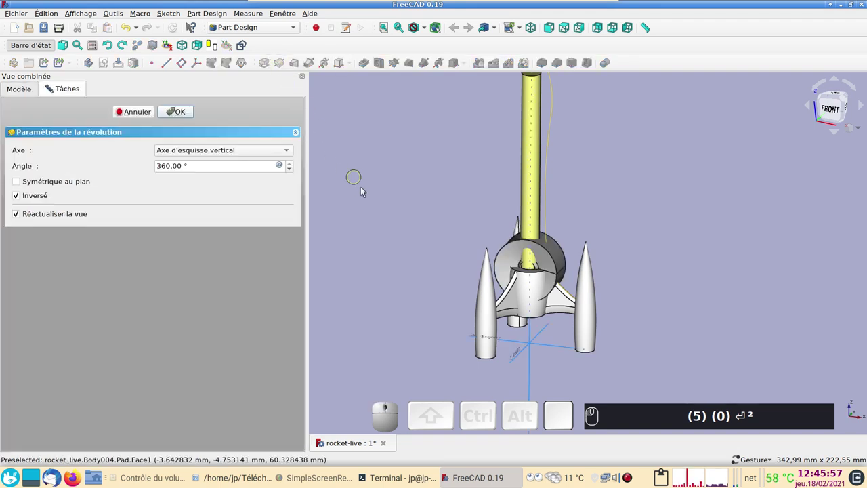
{"action": "left_click", "coordinate": [148, 111]}
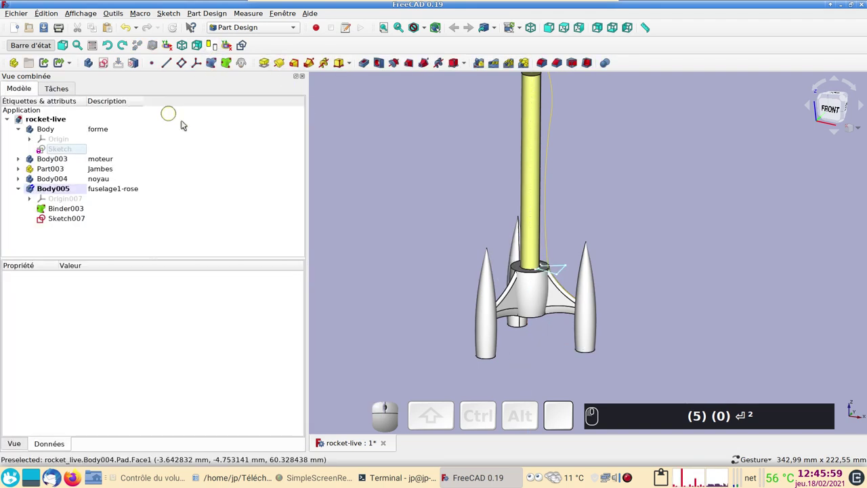
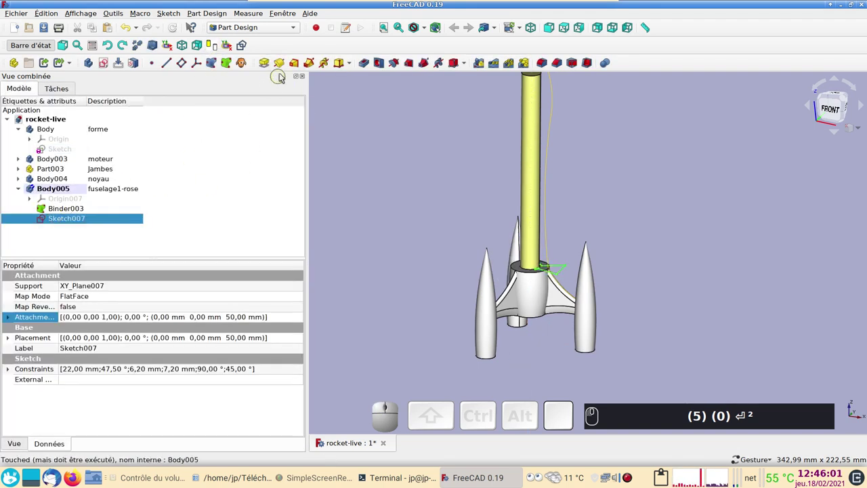
{"action": "left_click", "coordinate": [269, 65]}
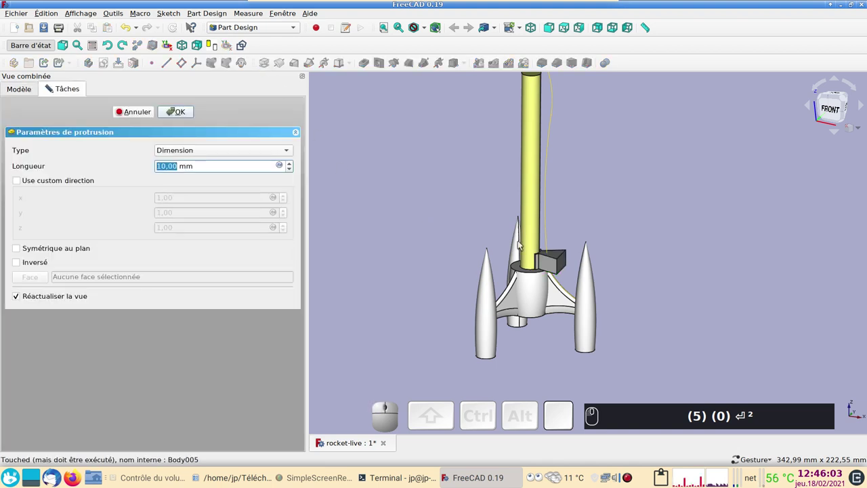
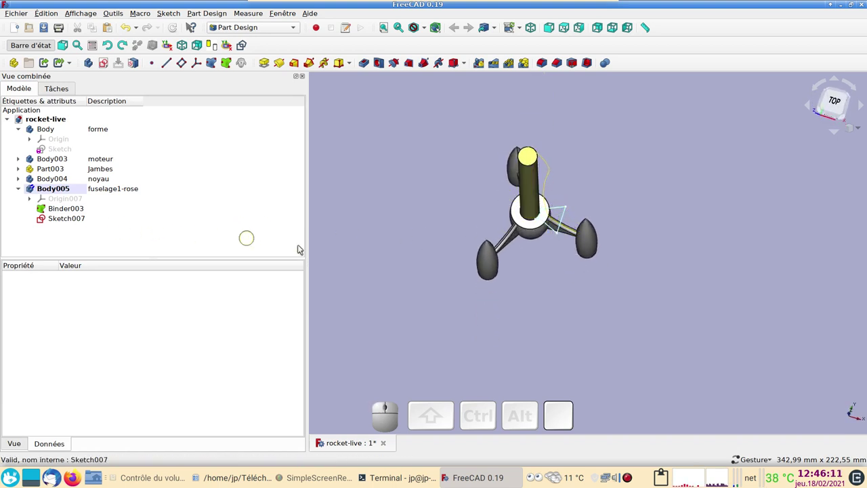
{"action": "left_click_drag", "start_coordinate": [401, 265], "coordinate": [179, 244]}
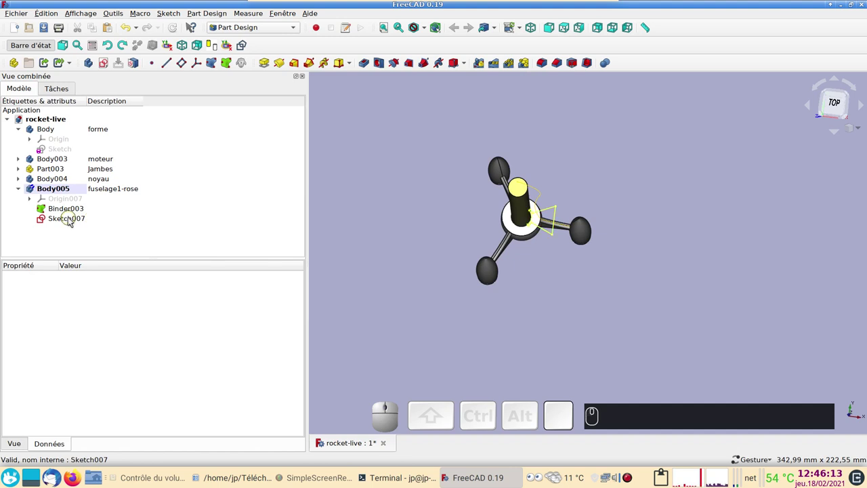
Copy Sketch007, paste it as Sketch008 and move it into the fuselage1-rose body
{"action": "left_click", "coordinate": [73, 219]}
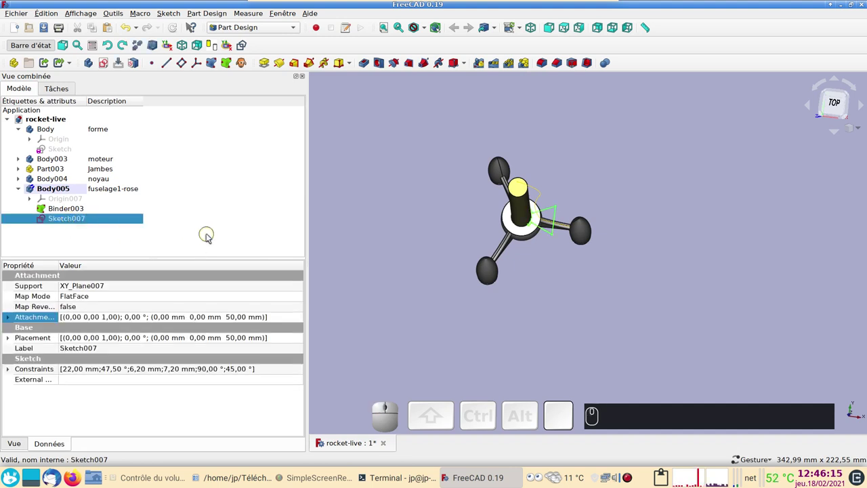
{"action": "key", "text": "ctrl+c"}
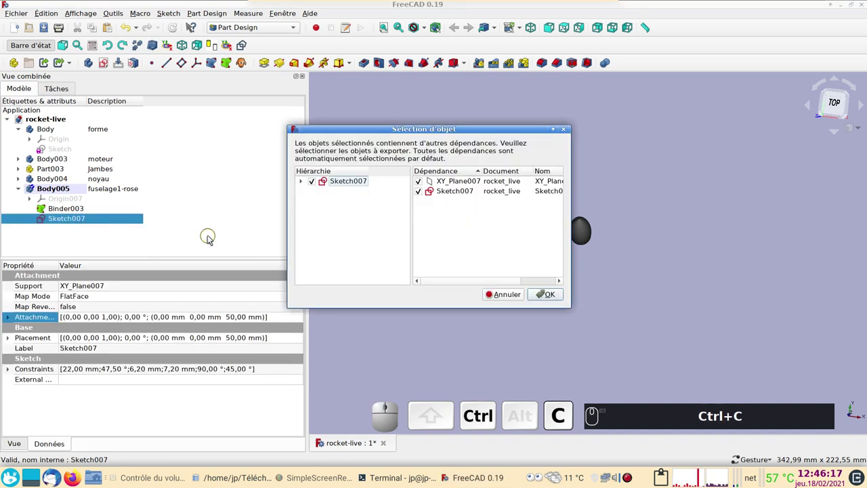
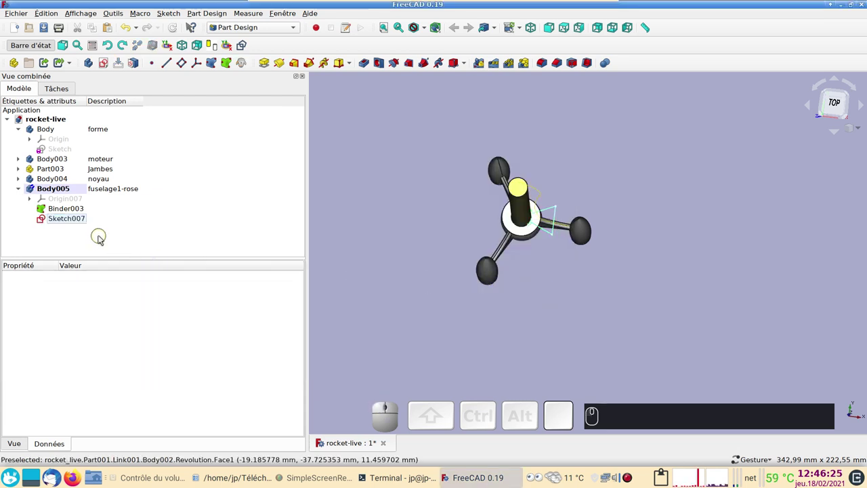
{"action": "key", "text": "ctrl+v"}
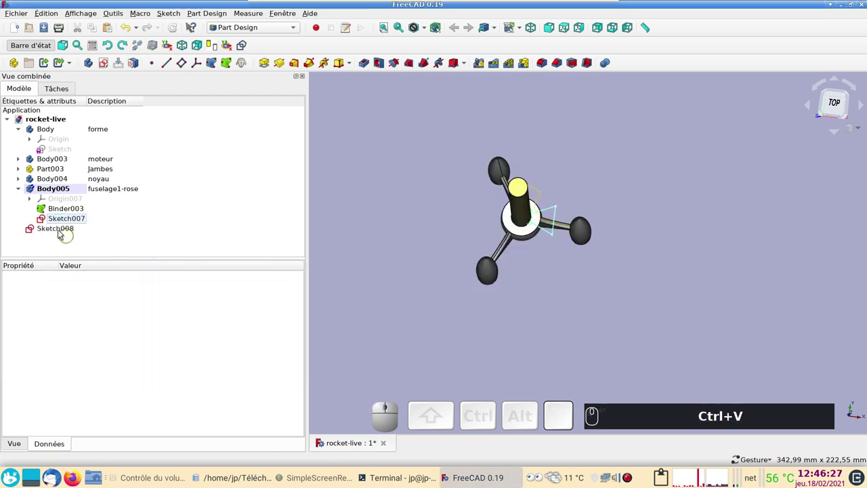
{"action": "left_click", "coordinate": [23, 191]}
{"action": "left_click", "coordinate": [22, 191]}
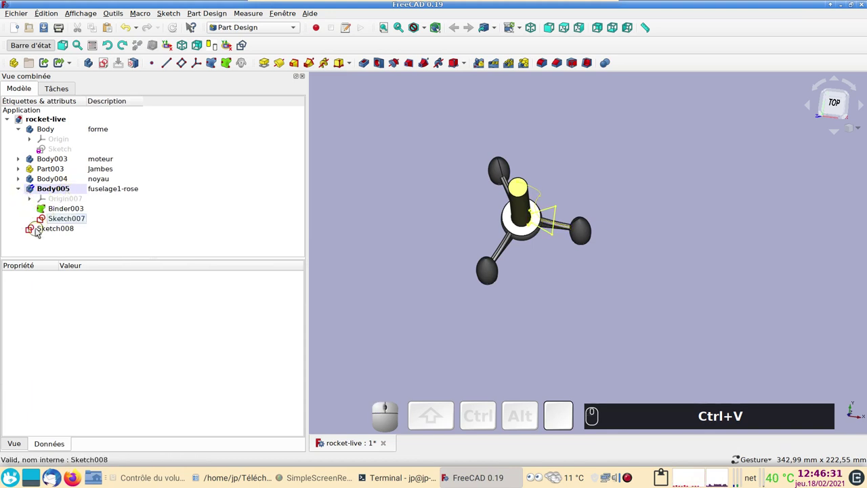
{"action": "left_click_drag", "start_coordinate": [40, 230], "coordinate": [101, 256]}
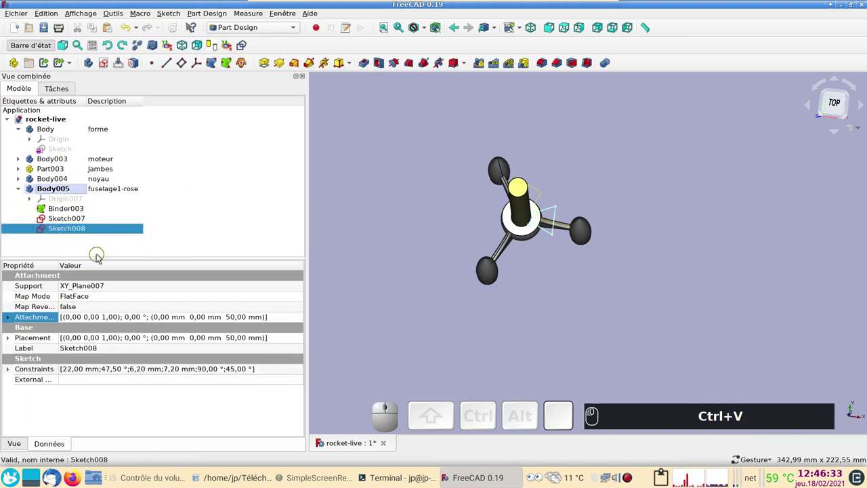
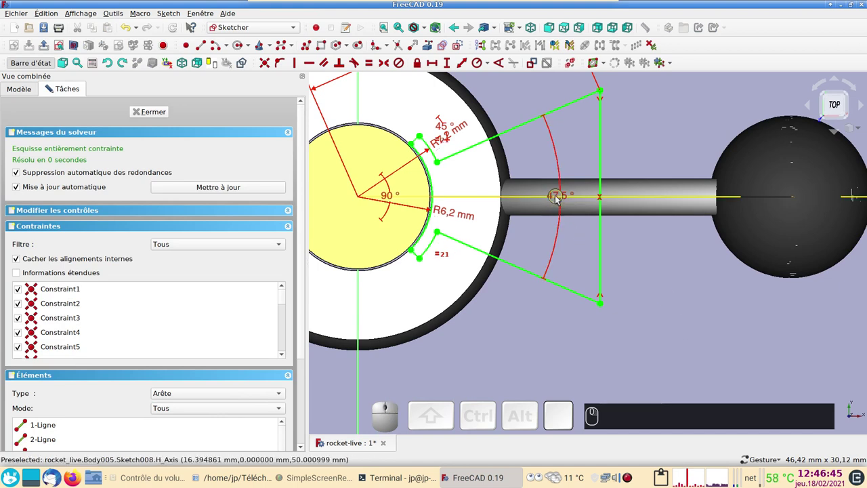
Change Sketch008's 47.5° wedge angle constraint to 12°
{"action": "left_click", "coordinate": [559, 203]}
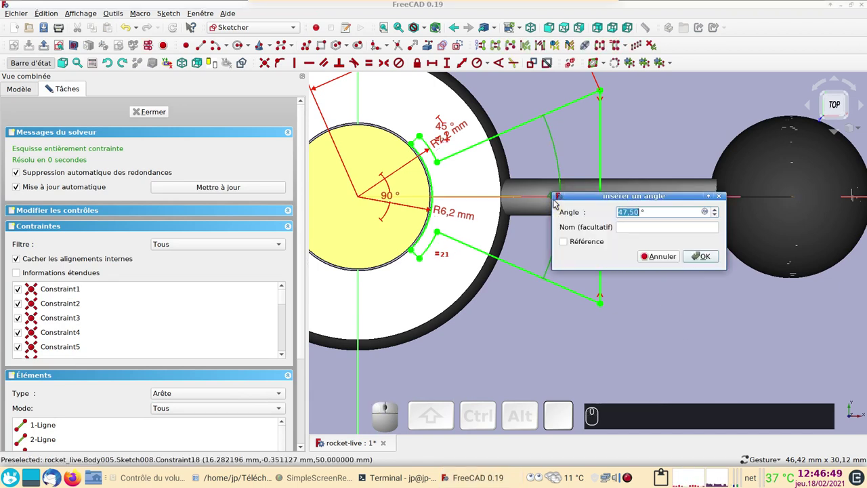
{"action": "key", "text": "KP_1"}
{"action": "key", "text": "KP_2"}
{"action": "key", "text": "Return"}
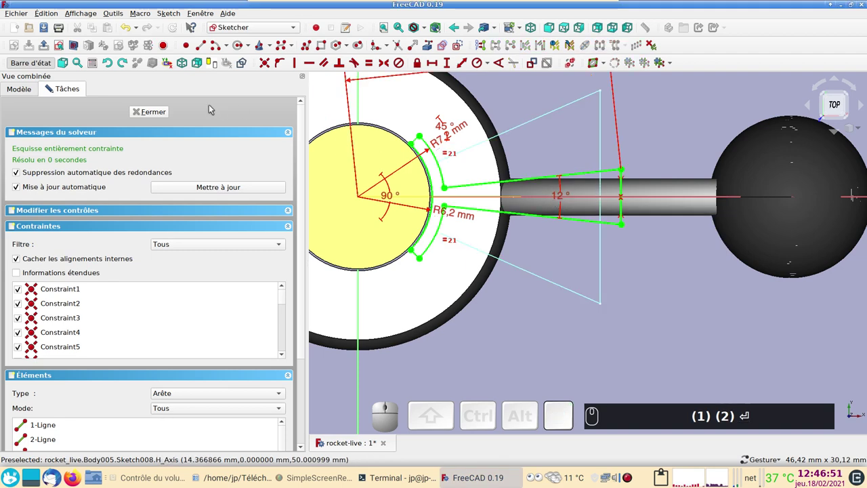
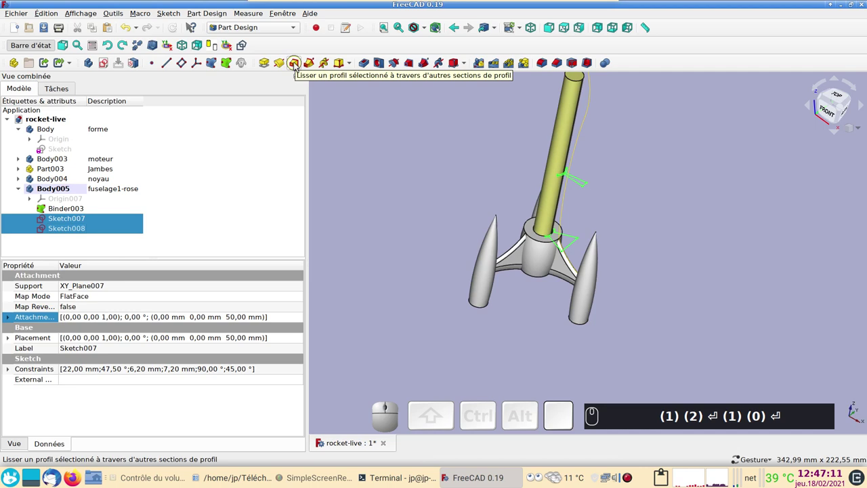
Create an Additive Loft from Sketch007 to Sketch008 forming a tapered fin
{"action": "left_click", "coordinate": [300, 65]}
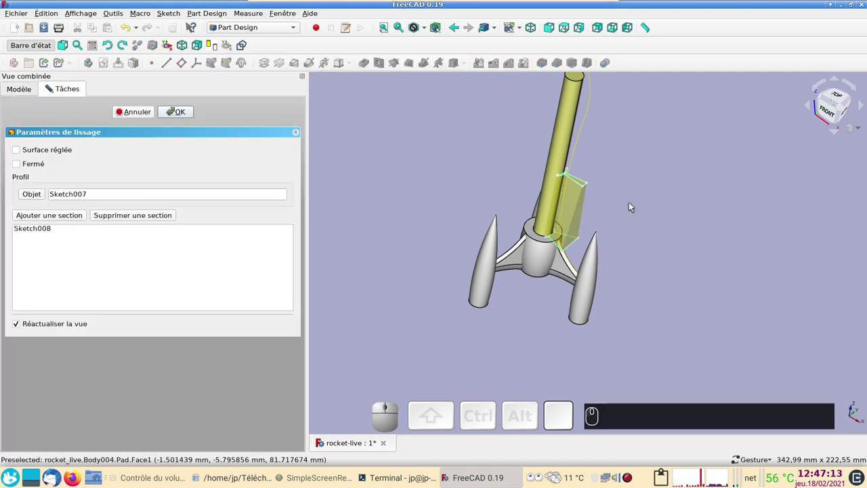
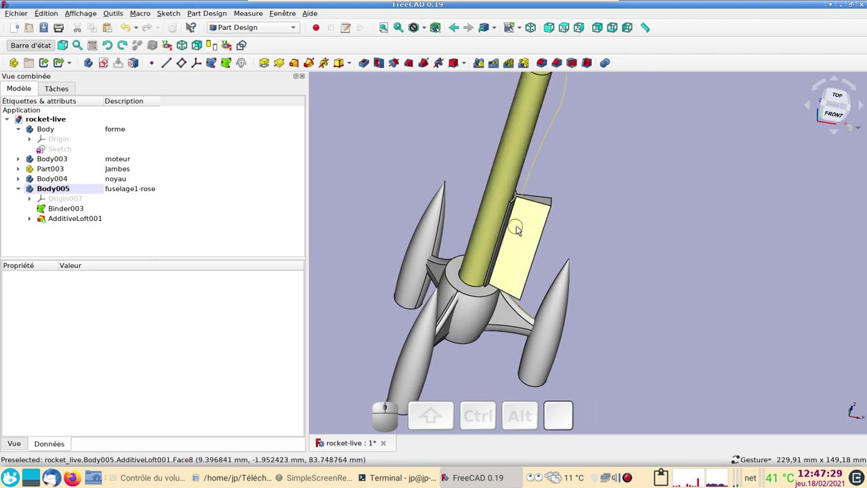
{"action": "left_click_drag", "start_coordinate": [685, 206], "coordinate": [555, 237]}
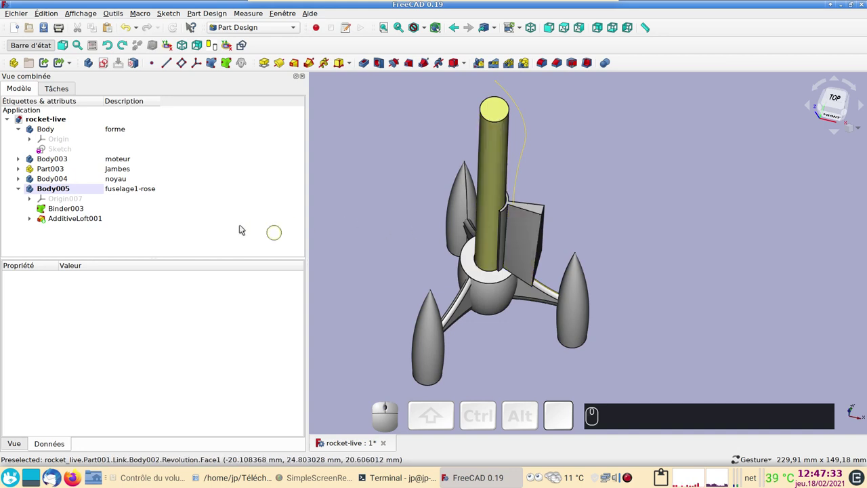
Apply a Polar Pattern to AdditiveLoft001 so fins ring the rocket's core
{"action": "left_click", "coordinate": [87, 221]}
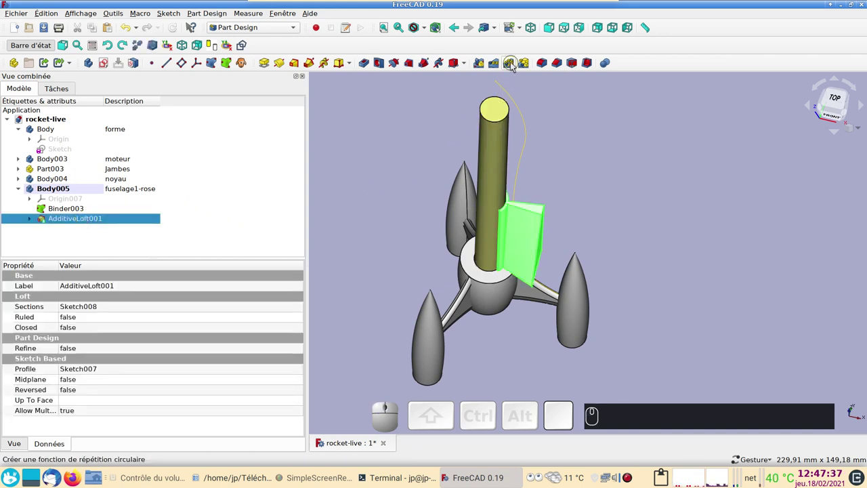
{"action": "left_click", "coordinate": [516, 65]}
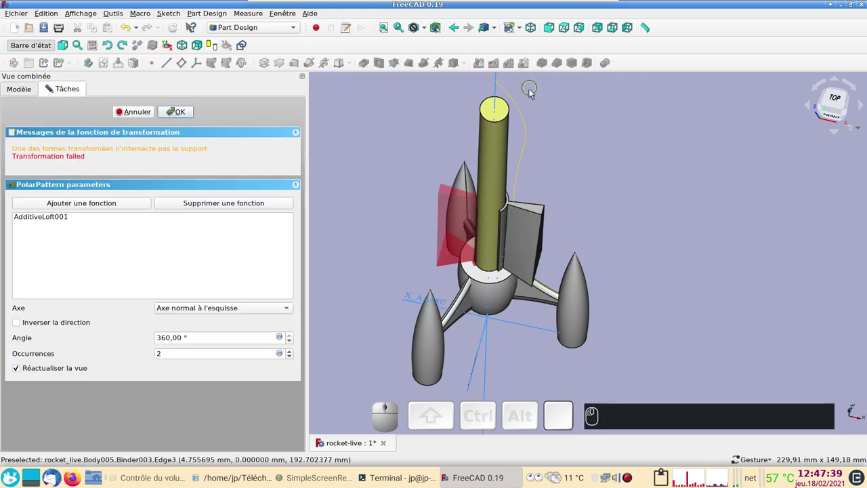
{"action": "left_click_drag", "start_coordinate": [675, 187], "coordinate": [492, 204]}
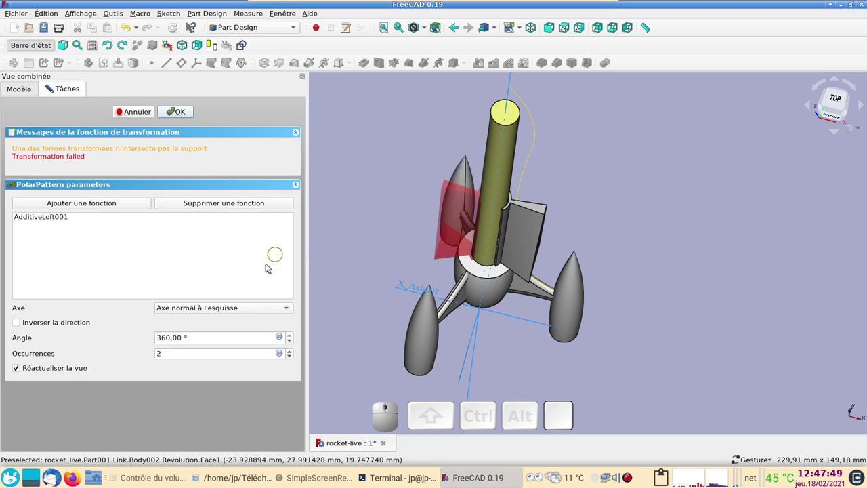
{"action": "scroll", "scroll_direction": "up", "scroll_amount": 3}
{"action": "scroll", "scroll_direction": "up", "scroll_amount": 3}
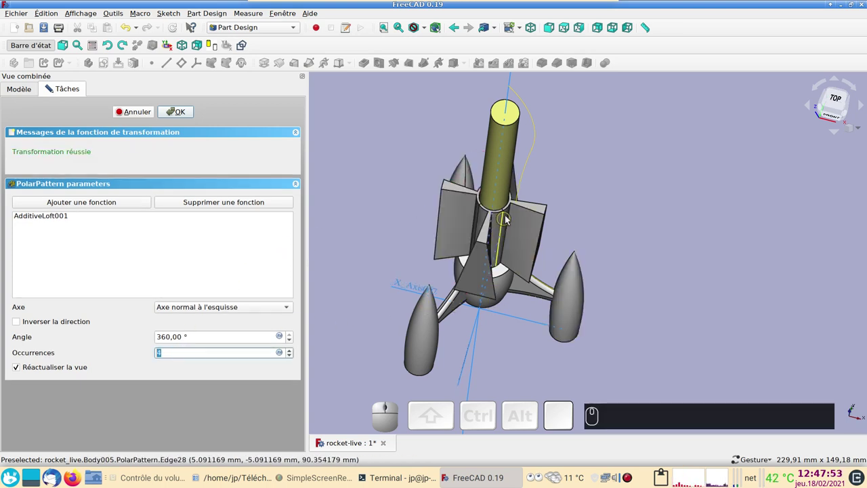
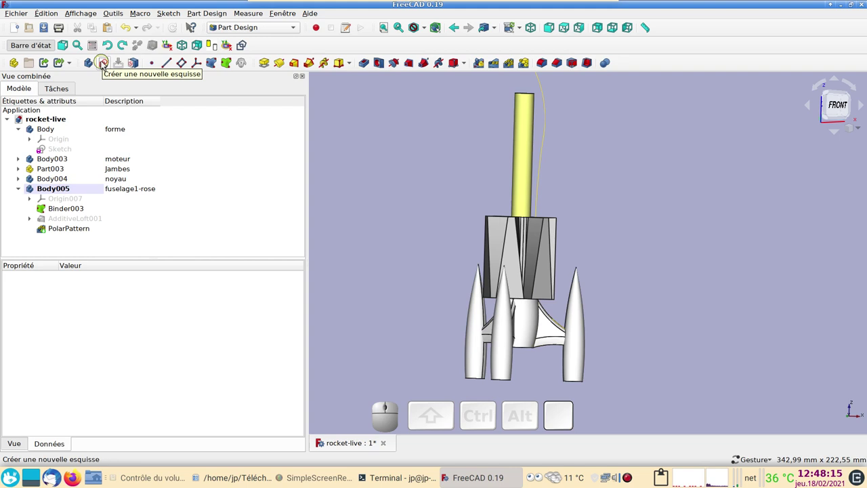
Create a new empty sketch in the body on the XZ base plane
{"action": "left_click", "coordinate": [107, 64]}
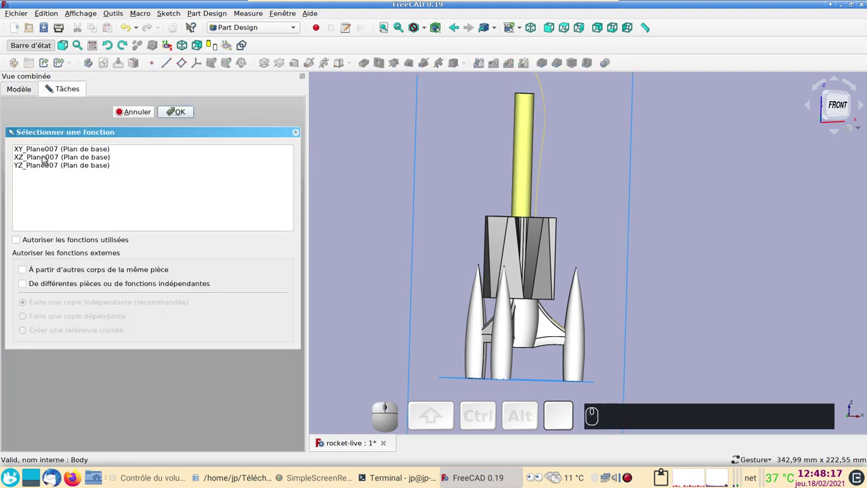
{"action": "left_click", "coordinate": [47, 158]}
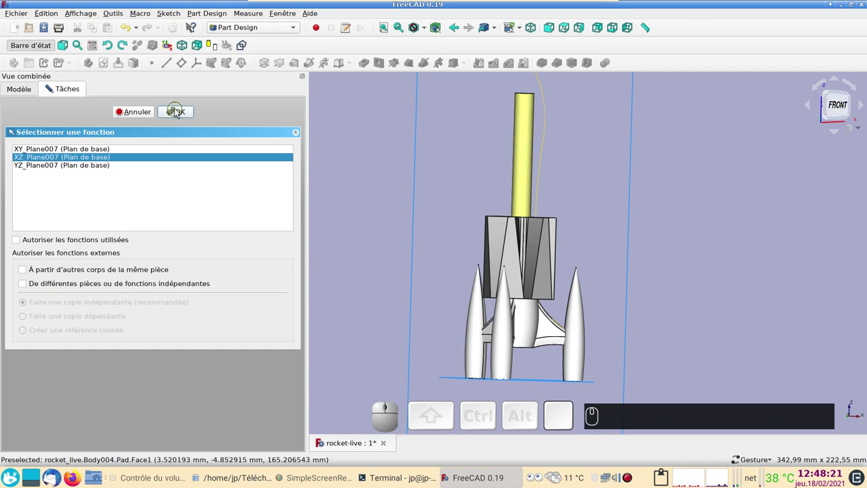
{"action": "left_click", "coordinate": [180, 111]}
{"action": "scroll", "scroll_direction": "up", "scroll_amount": 3}
Hide the PolarPattern fuselage section and reopen its feature in the tree
{"action": "left_click", "coordinate": [25, 89]}
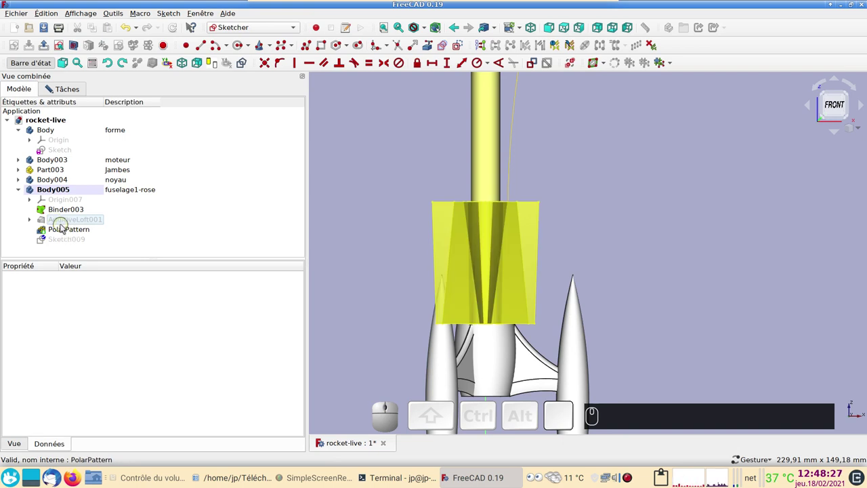
{"action": "left_click", "coordinate": [66, 231]}
{"action": "key", "text": "space"}
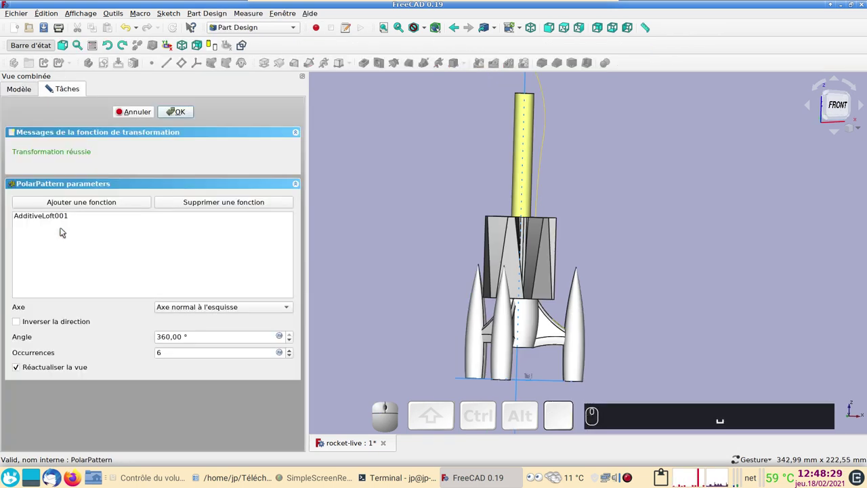
{"action": "left_click", "coordinate": [80, 89]}
{"action": "left_click", "coordinate": [20, 89]}
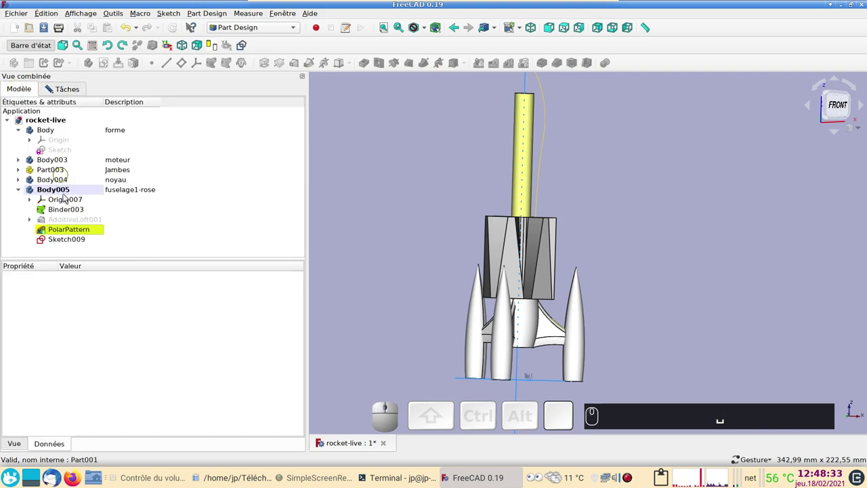
{"action": "key", "text": "space"}
{"action": "key", "text": "space"}
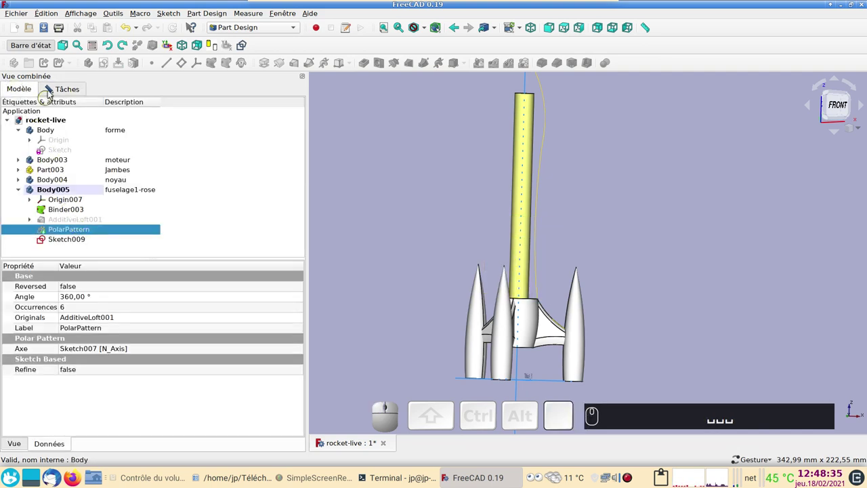
{"action": "left_click", "coordinate": [63, 91]}
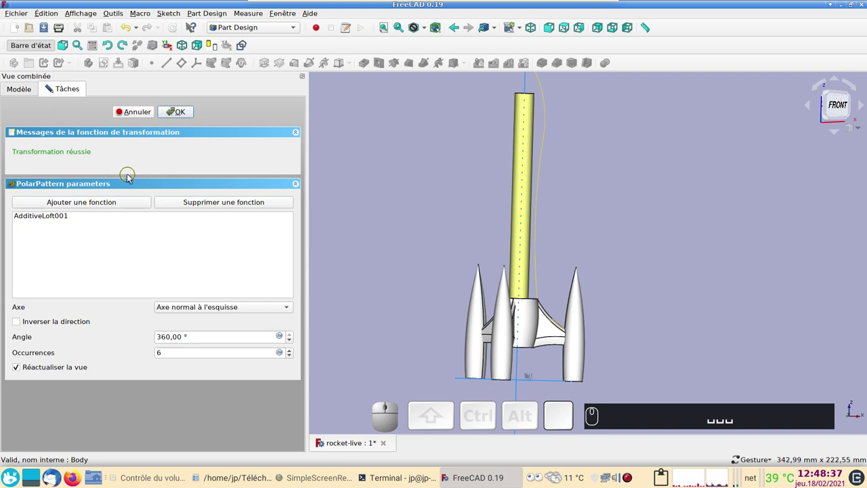
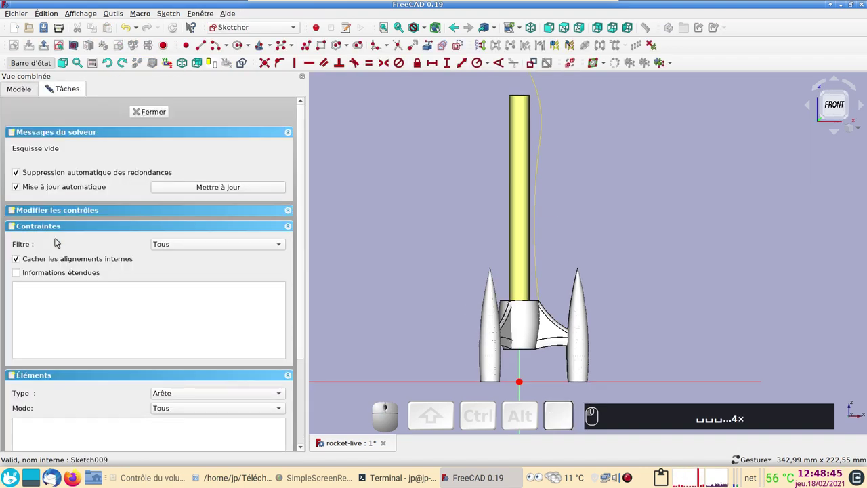
Start a Polyline outline from the fuselage's curved edge, cycling segment modes with M
{"action": "scroll", "scroll_direction": "up", "scroll_amount": 3}
{"action": "left_click_drag", "start_coordinate": [590, 221], "coordinate": [590, 211]}
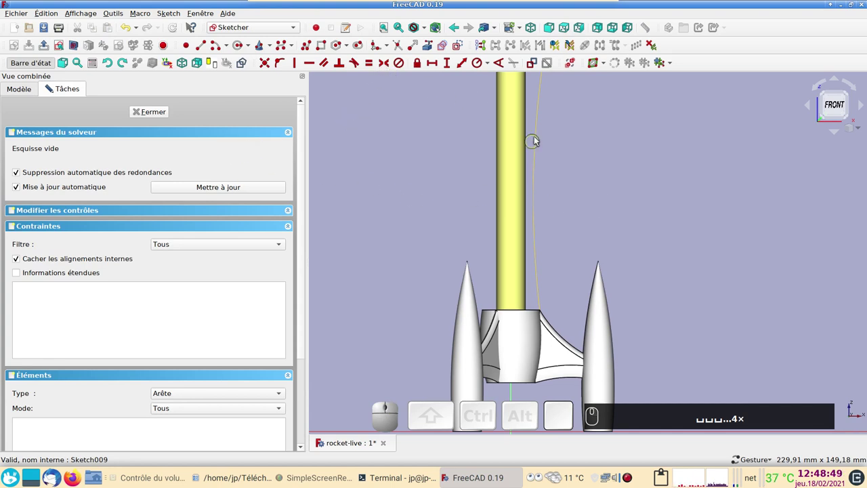
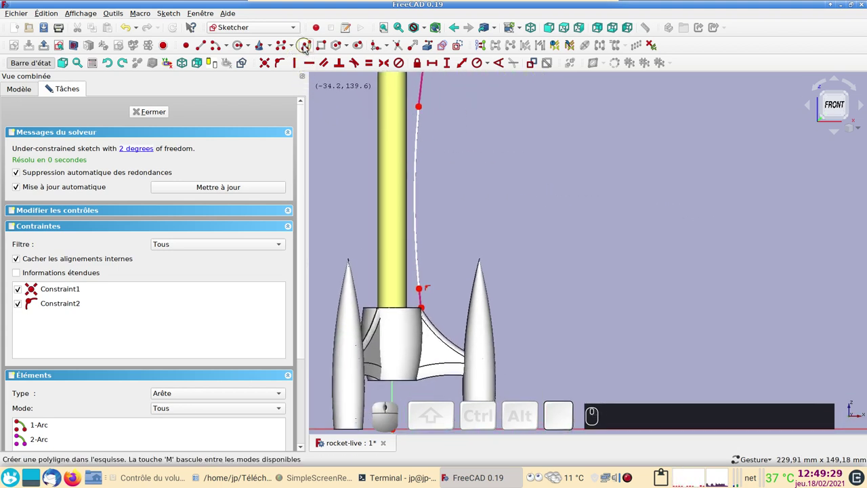
{"action": "left_click", "coordinate": [309, 49]}
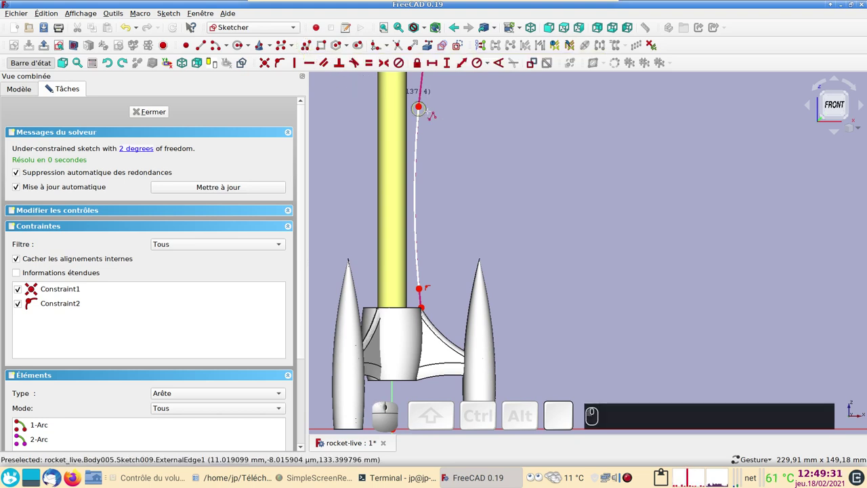
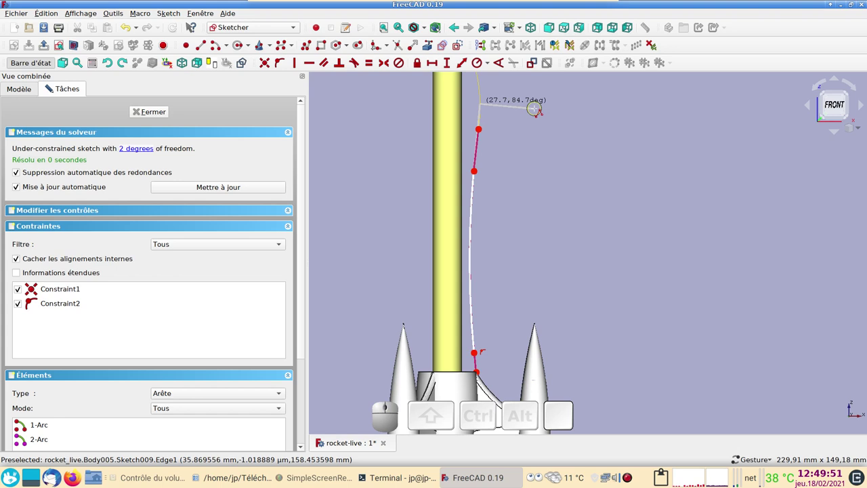
{"action": "key", "text": "m"}
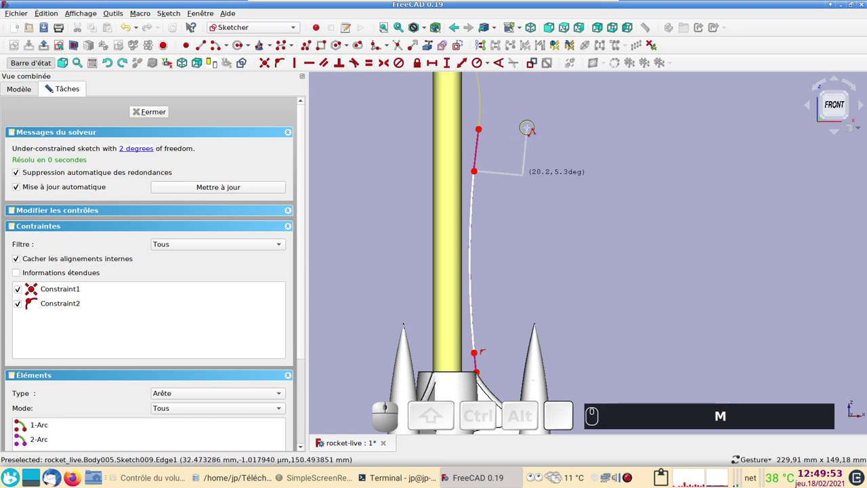
{"action": "key", "text": "m"}
{"action": "type", "text": "mm"}
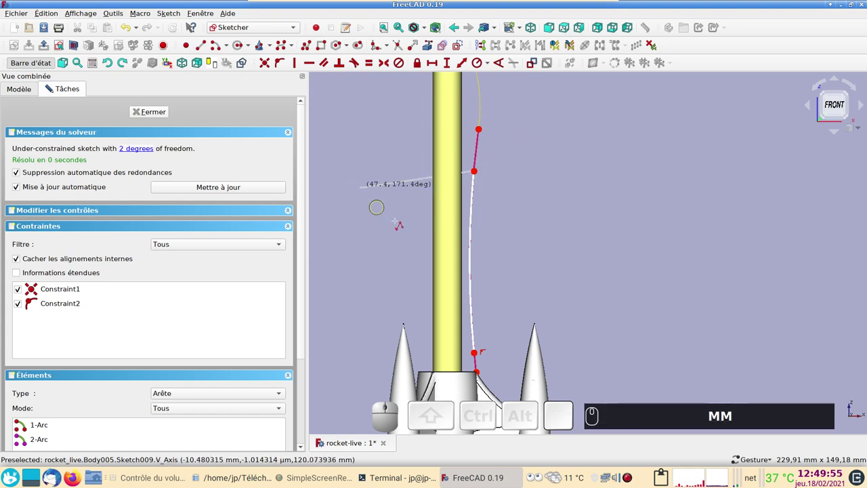
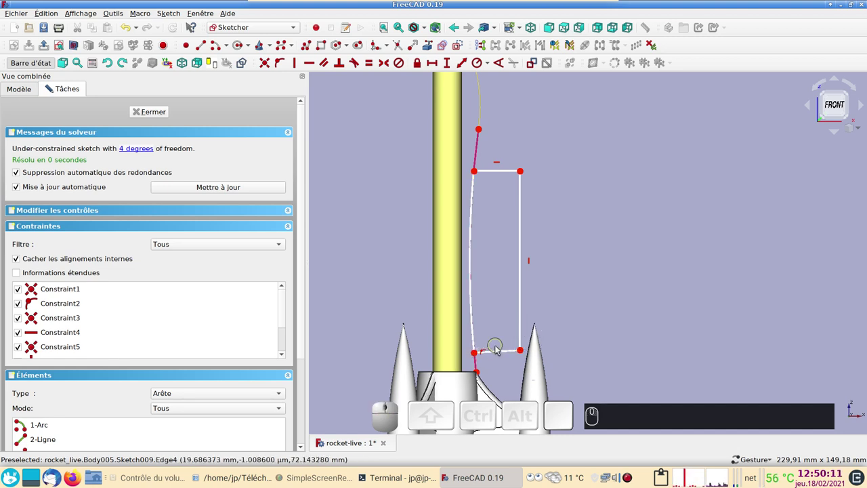
Close the four-sided outline and leave the polyline drawing mode
{"action": "left_click", "coordinate": [503, 350]}
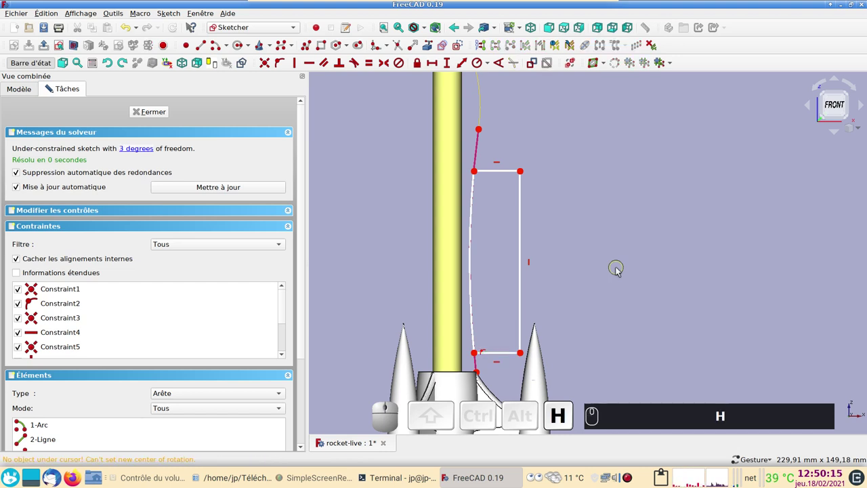
{"action": "key", "text": "h"}
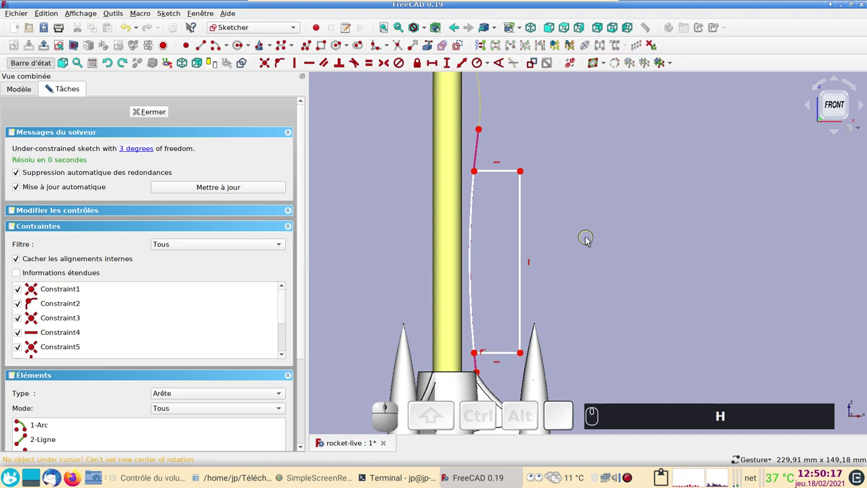
{"action": "right_click", "coordinate": [590, 241]}
{"action": "right_click", "coordinate": [584, 243]}
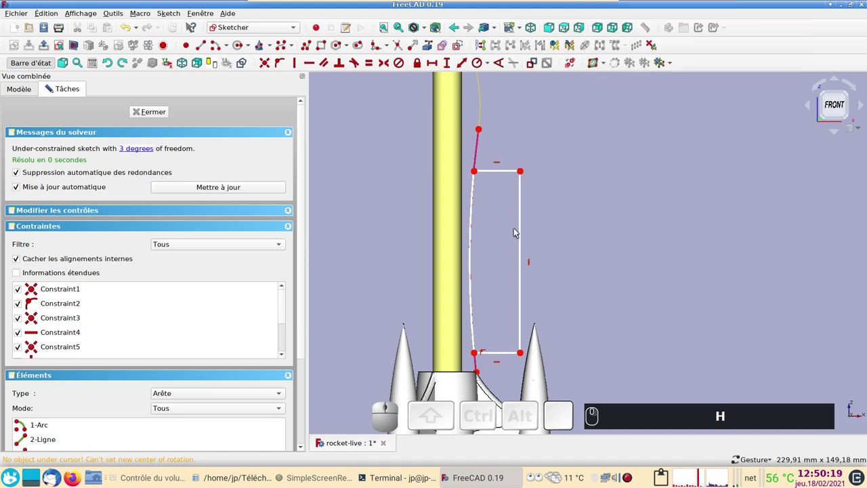
Constrain the rectangle's right side to a 50 mm vertical length
{"action": "left_click", "coordinate": [525, 230]}
{"action": "left_click", "coordinate": [452, 63]}
{"action": "key", "text": "KP_5"}
{"action": "key", "text": "KP_0"}
{"action": "key", "text": "KP_Enter"}
{"action": "left_click_drag", "start_coordinate": [620, 263], "coordinate": [559, 211]}
{"action": "type", "text": "H (5) (0) ⏎"}
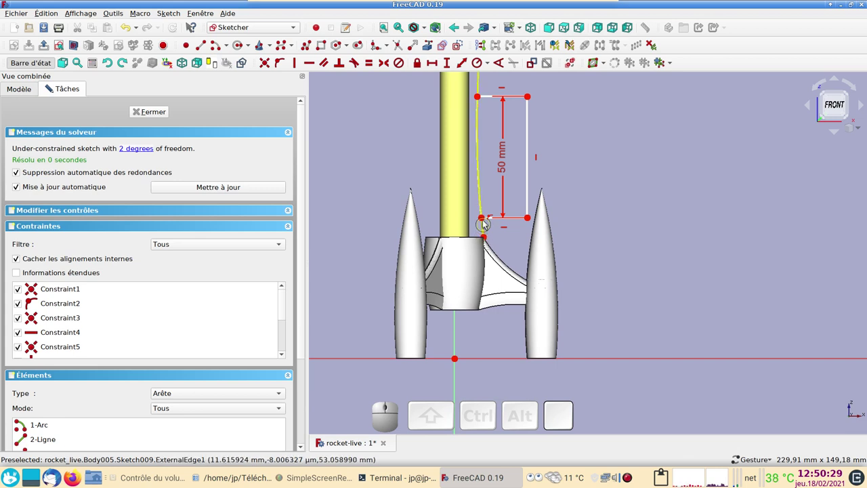
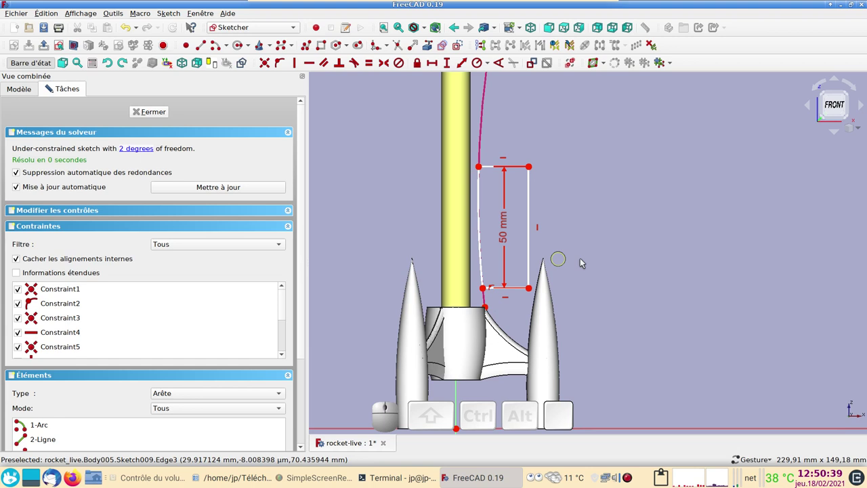
{"action": "middle_click", "coordinate": [627, 267]}
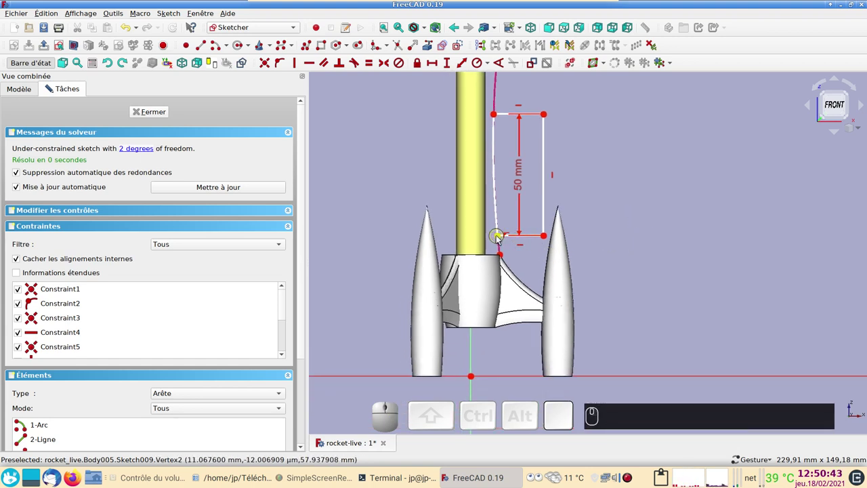
Constrain the lower left corner 50 mm above the horizontal axis
{"action": "left_click", "coordinate": [501, 237]}
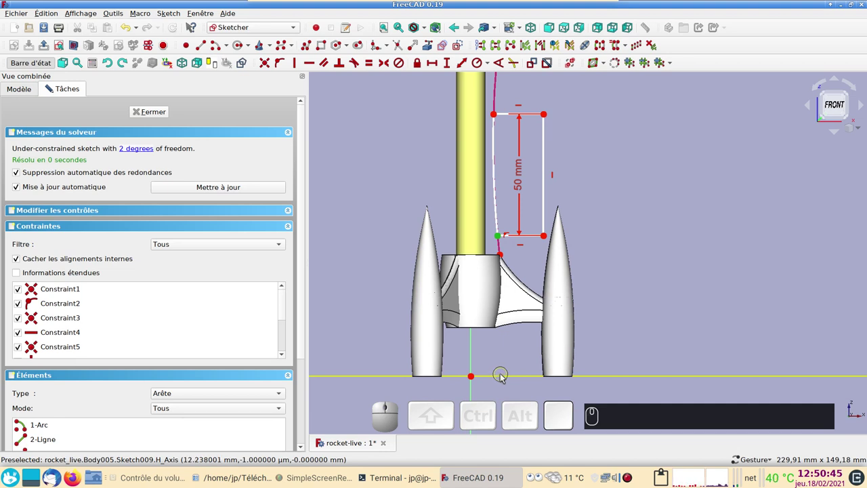
{"action": "left_click", "coordinate": [507, 376]}
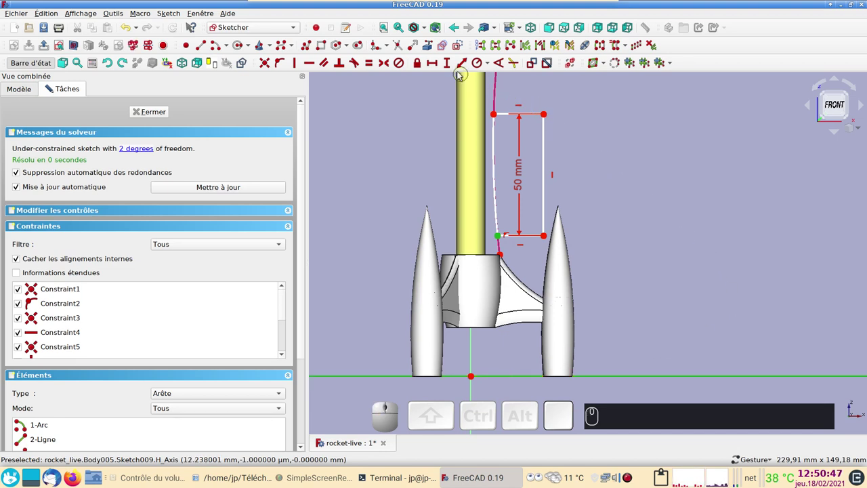
{"action": "left_click", "coordinate": [451, 66]}
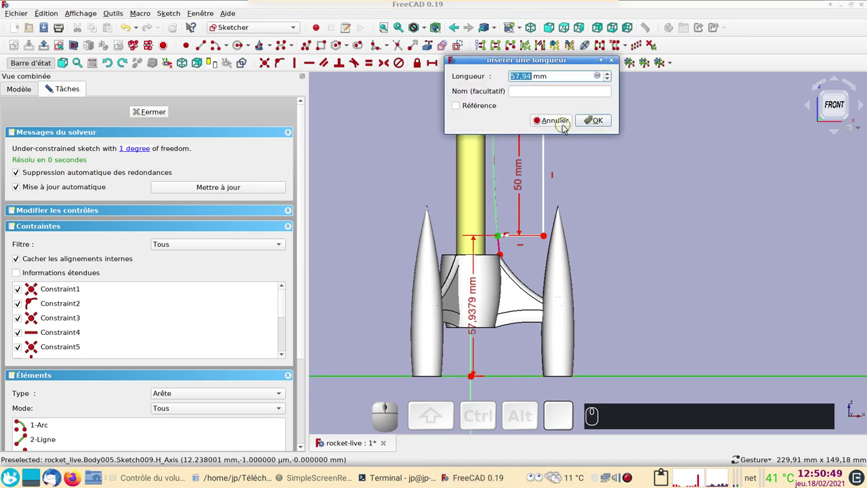
{"action": "key", "text": "KP_5"}
{"action": "key", "text": "KP_0"}
{"action": "key", "text": "Return"}
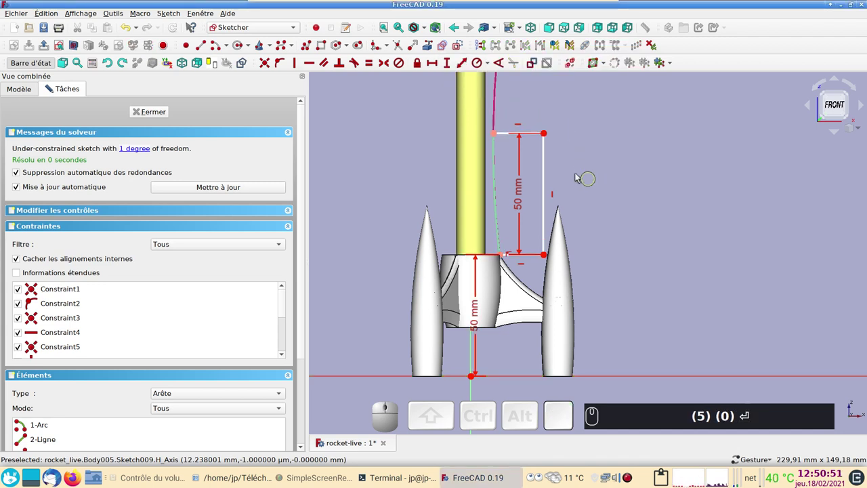
Constrain the top right corner 25 mm from the vertical axis
{"action": "left_click", "coordinate": [549, 133]}
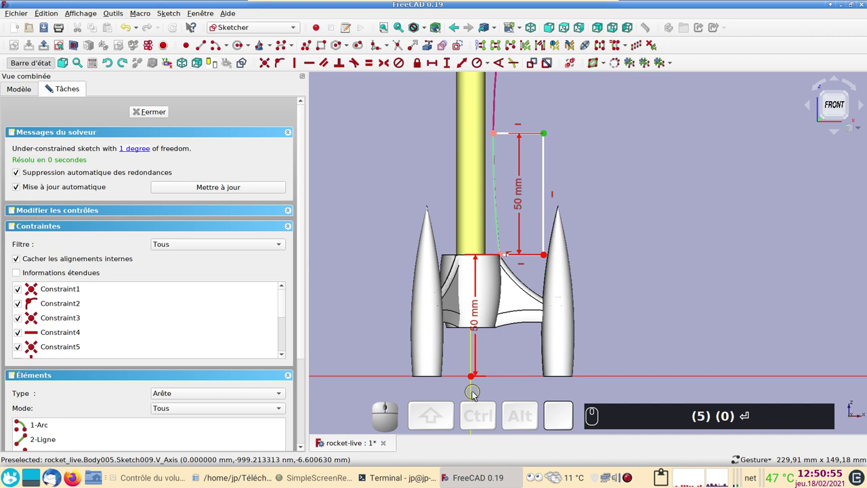
{"action": "left_click", "coordinate": [477, 394]}
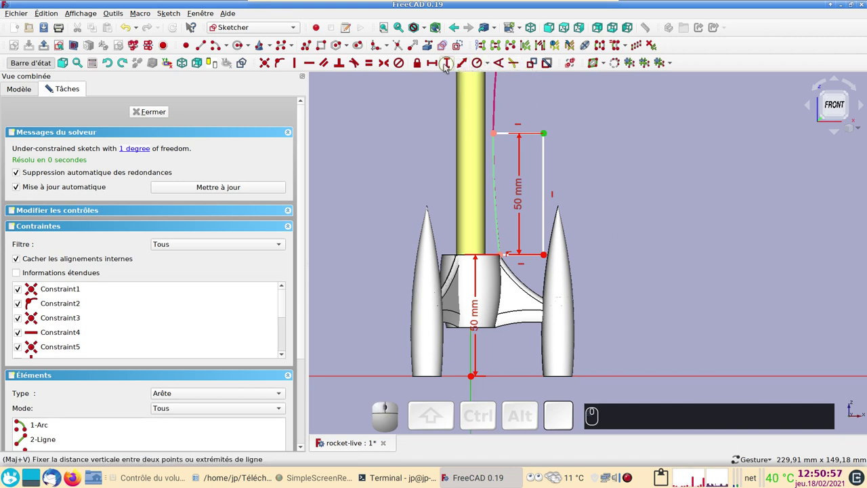
{"action": "left_click", "coordinate": [436, 61]}
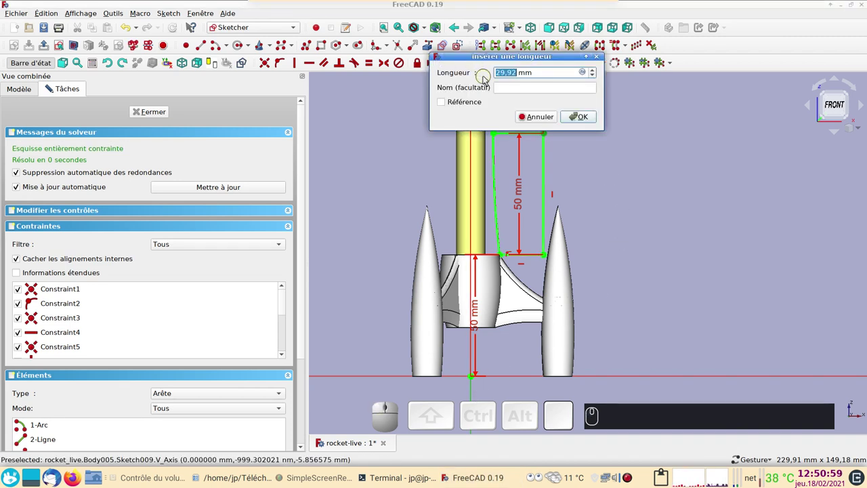
{"action": "key", "text": "2"}
{"action": "key", "text": "KP_5"}
{"action": "key", "text": "Return"}
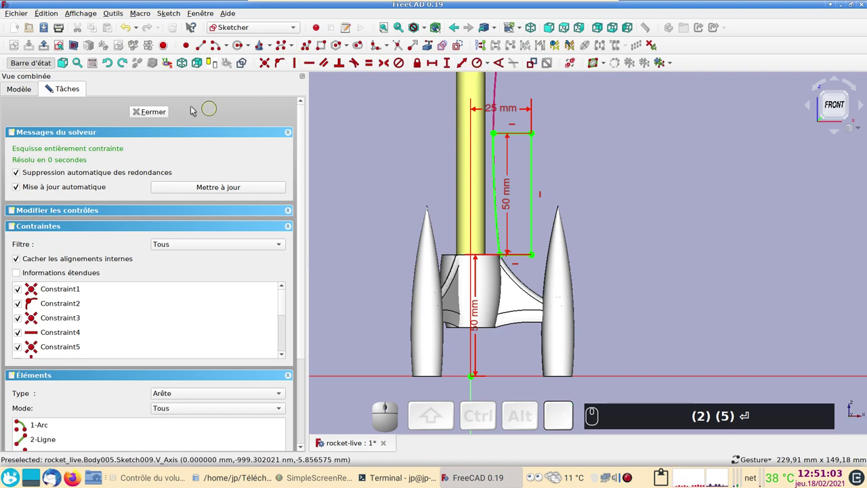
Close the sketch and show the PolarPattern fuselage section again
{"action": "left_click", "coordinate": [152, 113]}
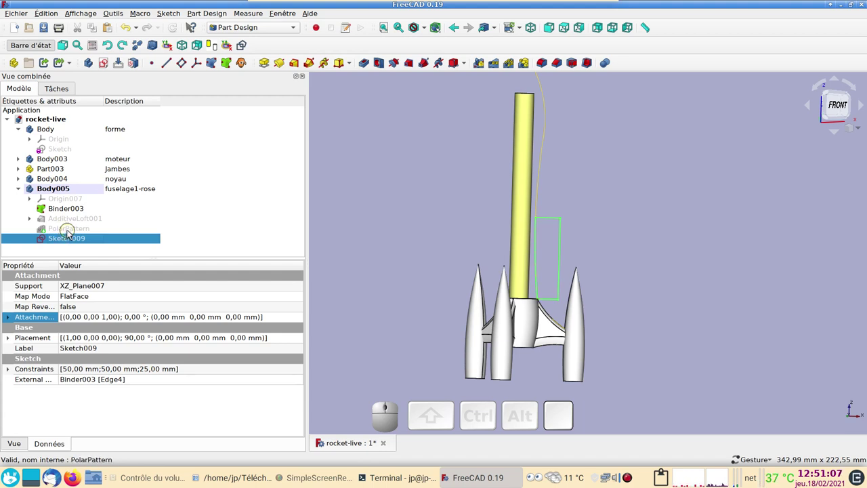
{"action": "left_click", "coordinate": [72, 233]}
{"action": "key", "text": "space"}
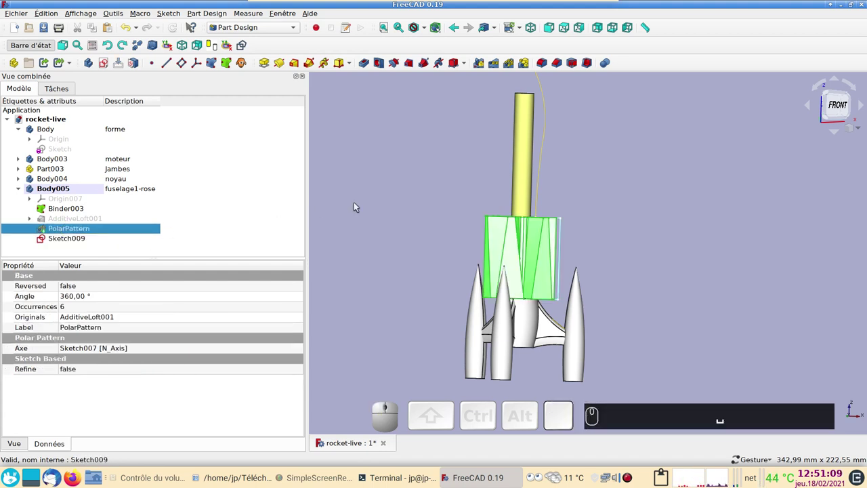
Revolve Sketch009 into a Groove cutting the patterned fuselage and confirm it
{"action": "left_click", "coordinate": [380, 220]}
{"action": "left_click", "coordinate": [87, 232]}
{"action": "left_click", "coordinate": [86, 241]}
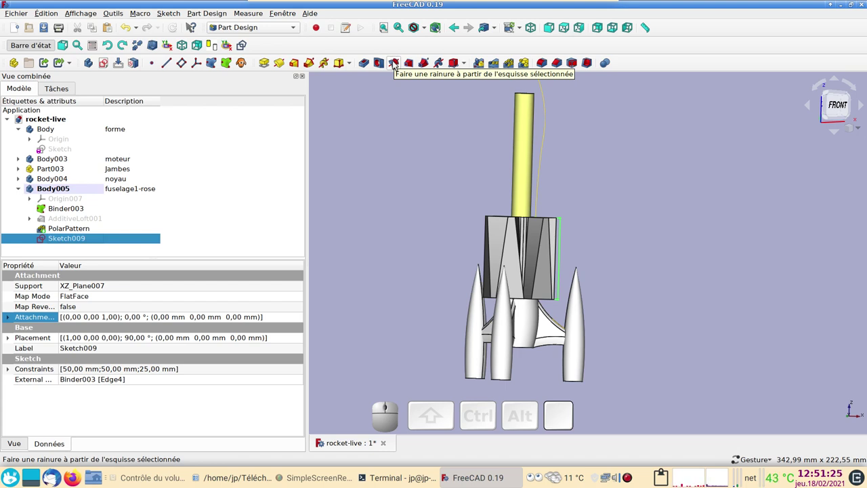
{"action": "left_click", "coordinate": [398, 65]}
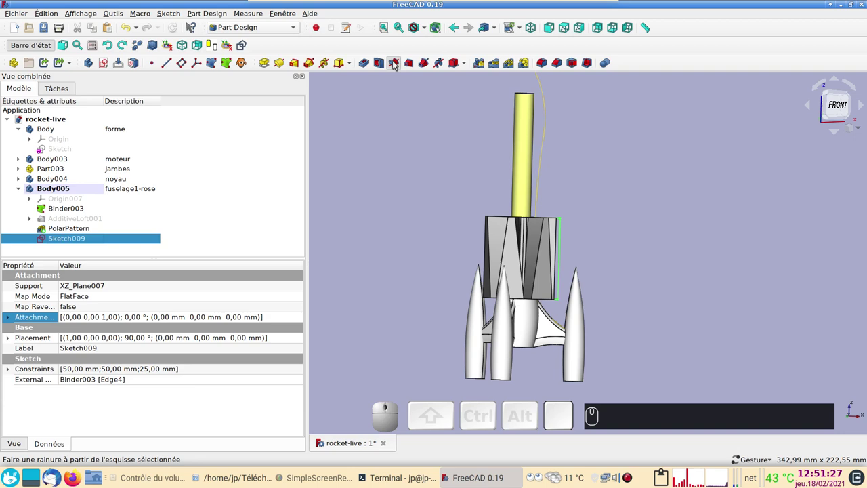
{"action": "left_click", "coordinate": [184, 112]}
{"action": "left_click_drag", "start_coordinate": [656, 192], "coordinate": [392, 209]}
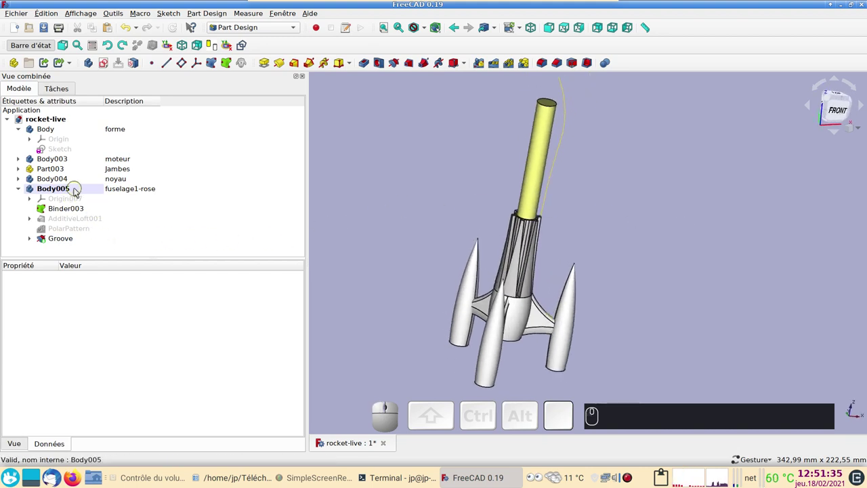
Set Body005's shape colour to pink #ff007f via its Display properties
{"action": "left_click", "coordinate": [79, 191]}
{"action": "key", "text": "ctrl+d"}
{"action": "left_click", "coordinate": [223, 208]}
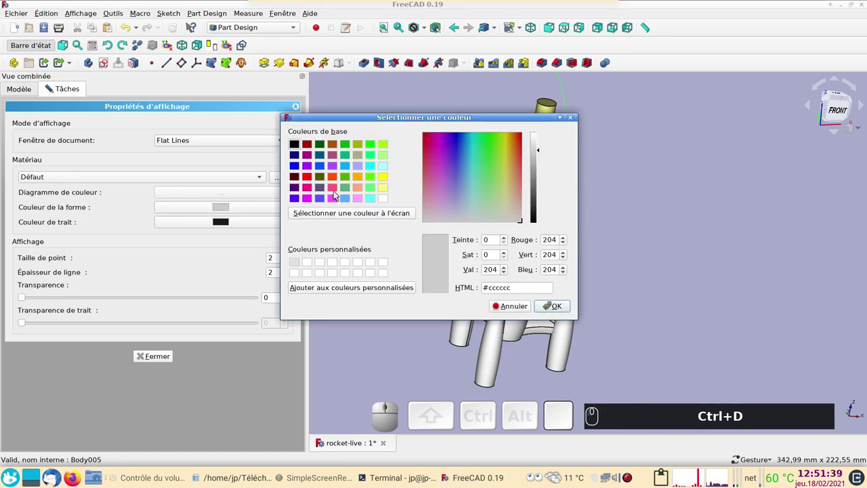
{"action": "left_click", "coordinate": [312, 187]}
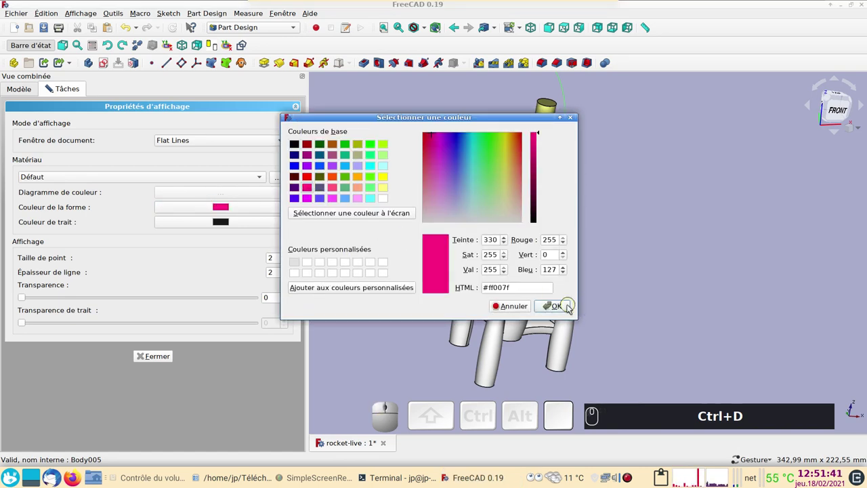
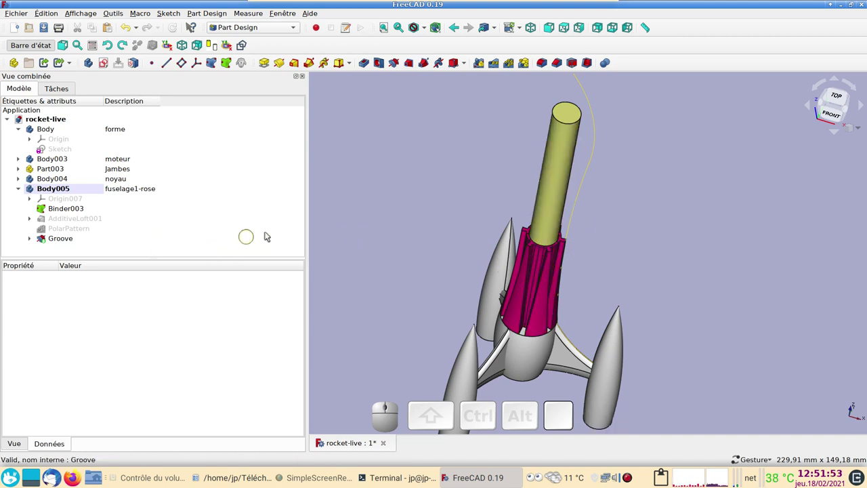
Look down on the fuselage and select the Groove's flat top ring face
{"action": "left_click_drag", "start_coordinate": [437, 195], "coordinate": [424, 244]}
{"action": "scroll", "scroll_direction": "up", "scroll_amount": 3}
{"action": "right_click", "coordinate": [561, 210]}
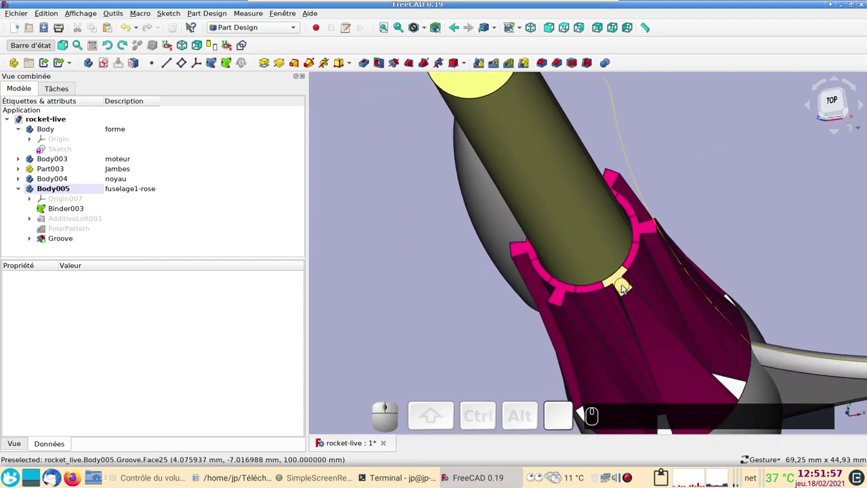
{"action": "left_click", "coordinate": [625, 284]}
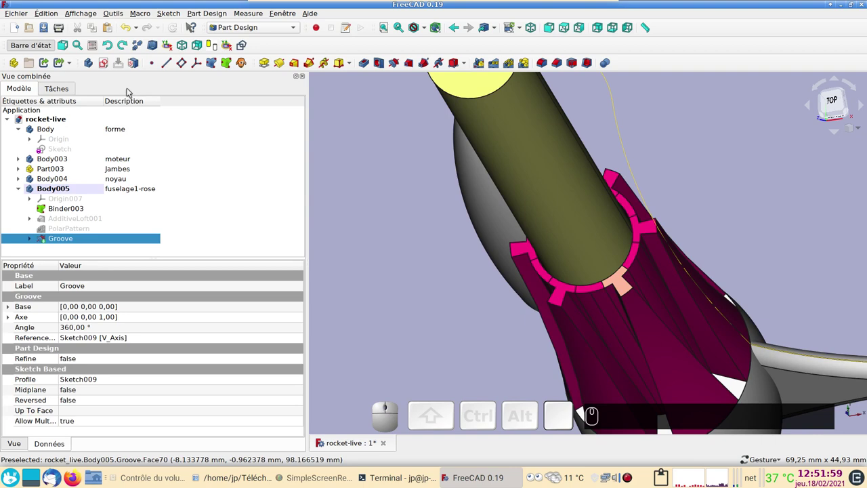
Create a sketch on the face in wireframe style with a circle centred at the origin
{"action": "left_click", "coordinate": [110, 66]}
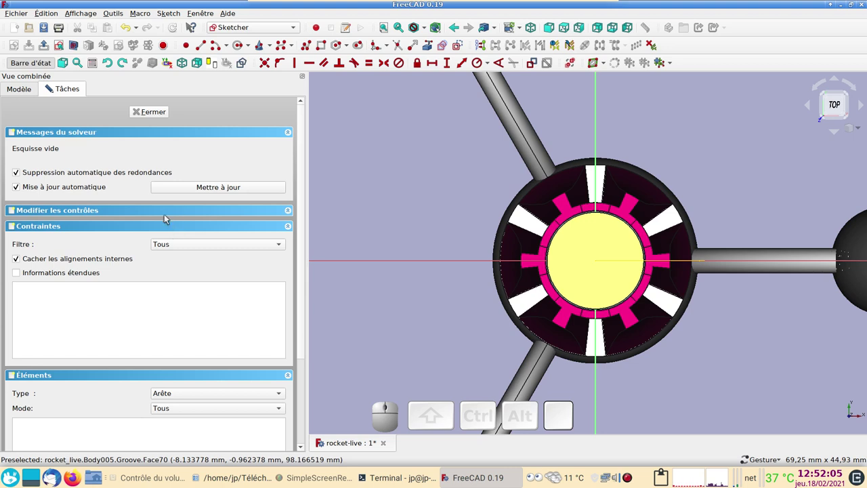
{"action": "type", "text": "2"}
{"action": "left_click", "coordinate": [187, 226]}
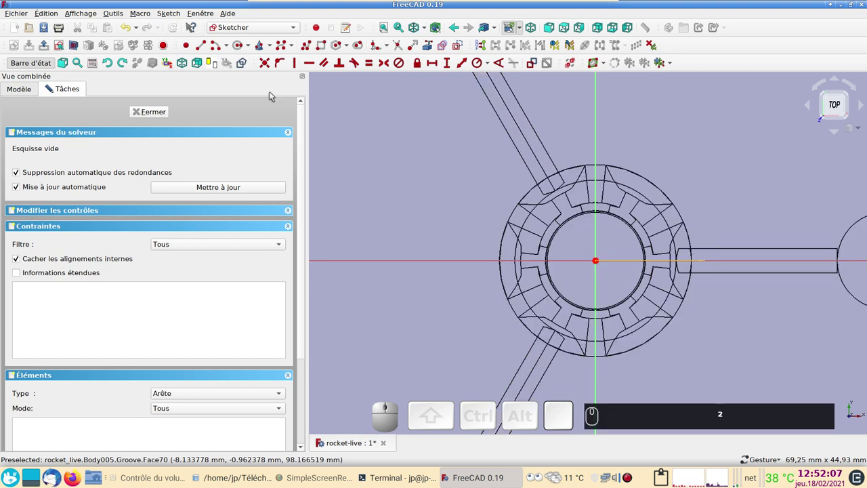
{"action": "left_click", "coordinate": [241, 46]}
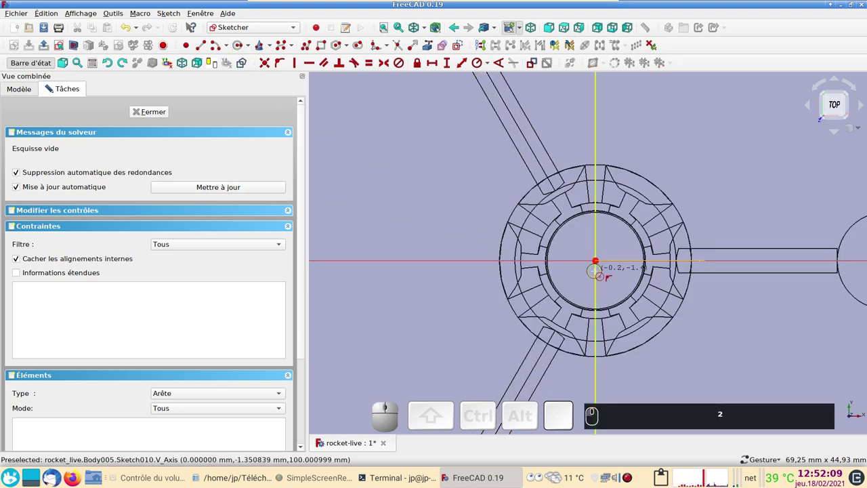
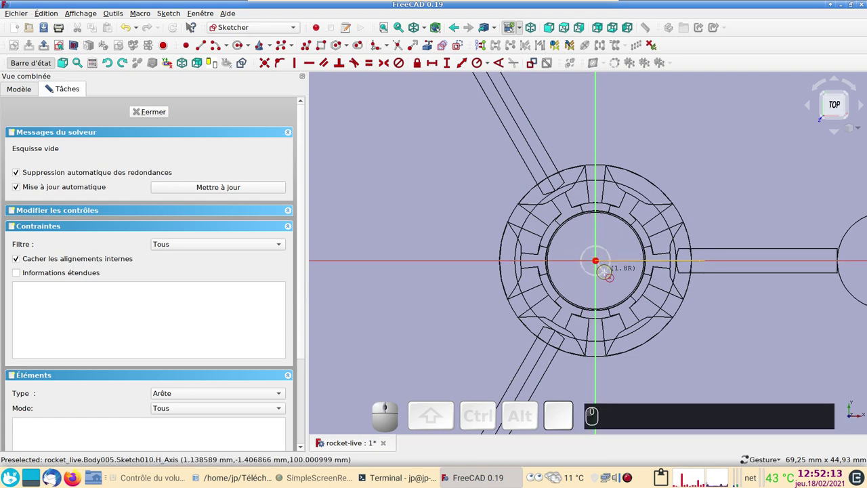
{"action": "scroll", "scroll_direction": "up", "scroll_amount": 3}
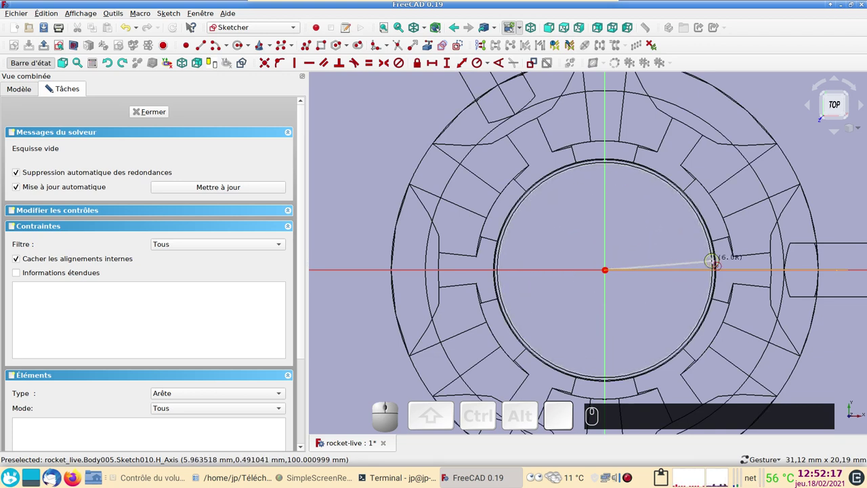
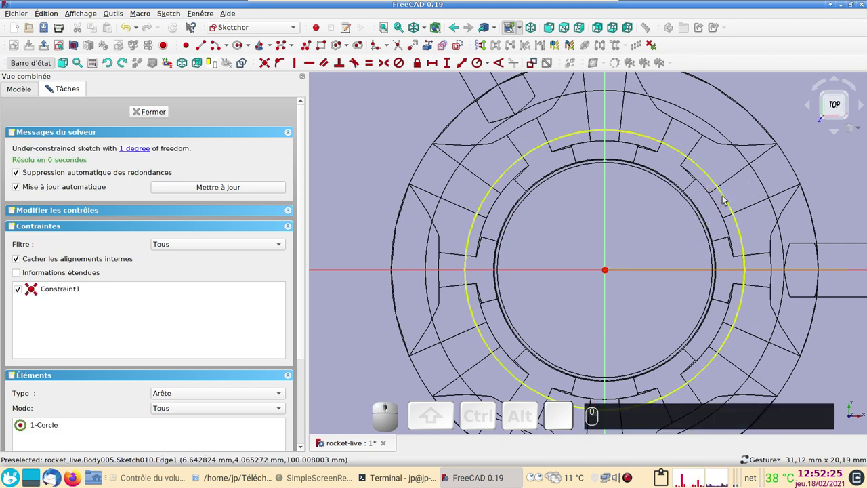
Constrain the circle to an 8 mm radius and close the sketch
{"action": "left_click", "coordinate": [728, 196]}
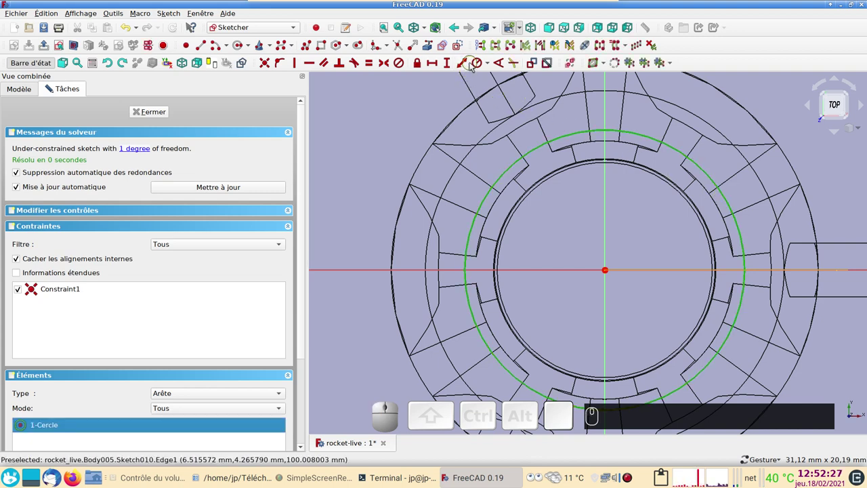
{"action": "left_click", "coordinate": [480, 65]}
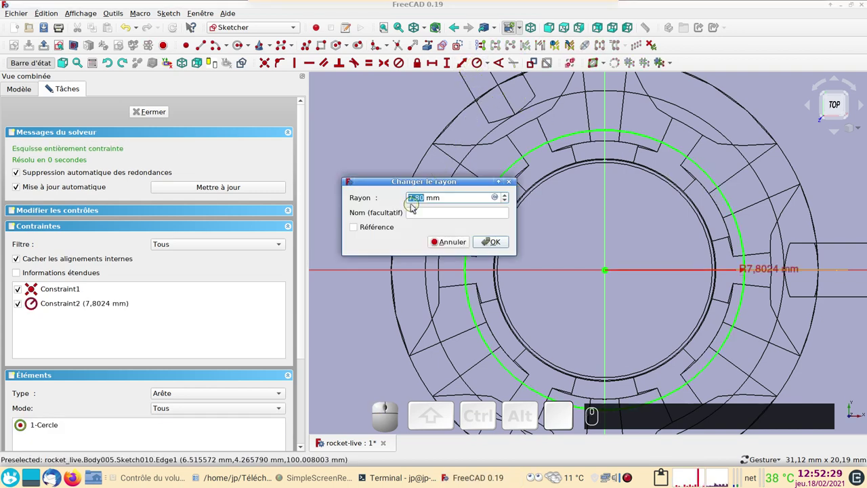
{"action": "type", "text": "(8)"}
{"action": "key", "text": "Return"}
{"action": "left_click", "coordinate": [165, 115]}
Cut a Pocket 25 mm deep from Sketch010's circle into the fuselage top
{"action": "key", "text": "Return"}
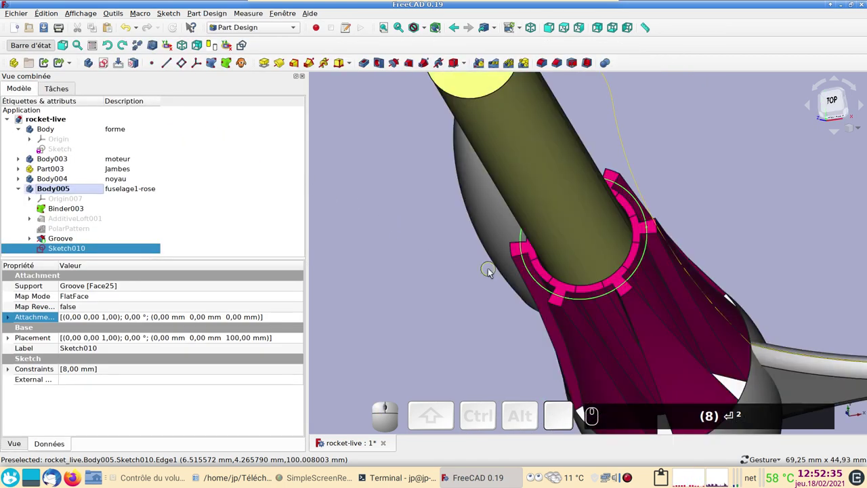
{"action": "scroll", "scroll_direction": "down", "scroll_amount": 3}
{"action": "left_click", "coordinate": [461, 282]}
{"action": "type", "text": "(8)(8)"}
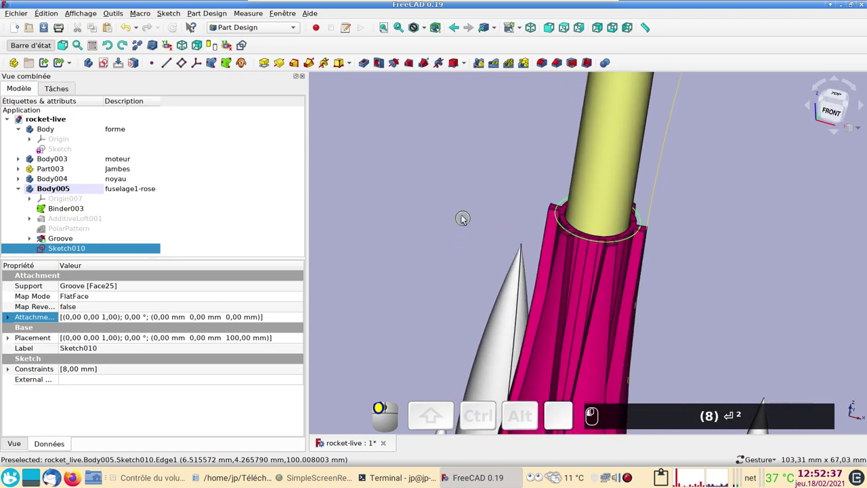
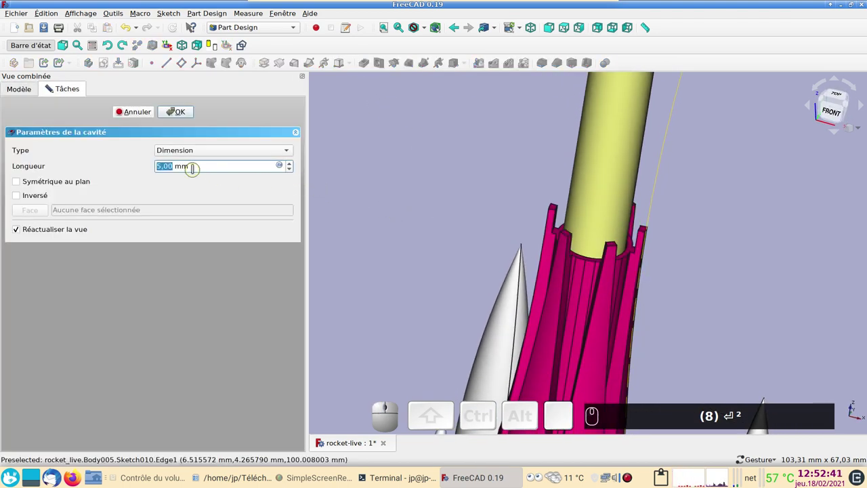
{"action": "key", "text": "KP_2"}
{"action": "key", "text": "KP_5"}
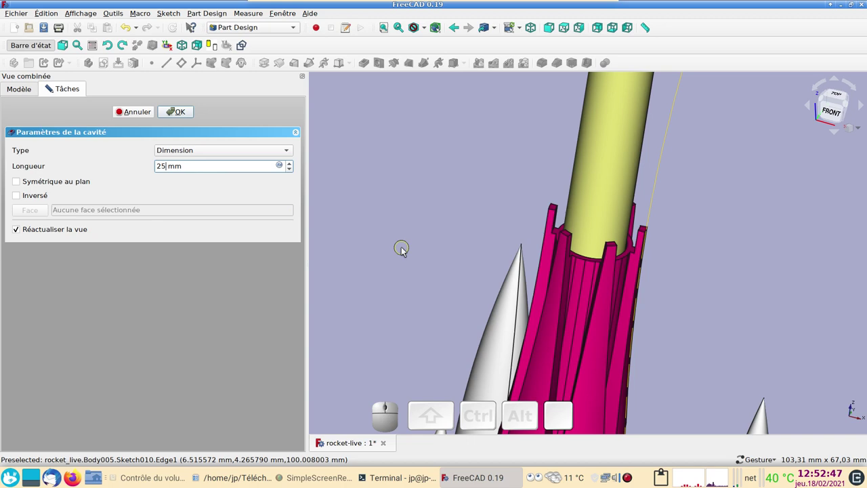
{"action": "left_click", "coordinate": [187, 116]}
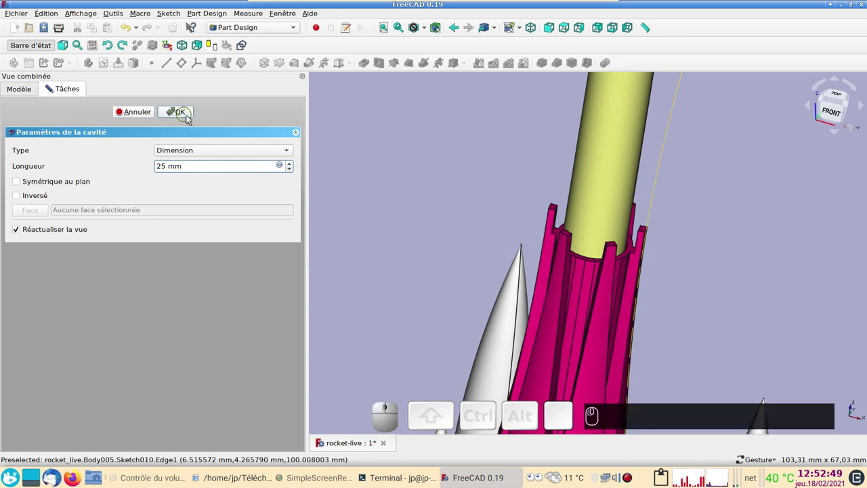
{"action": "scroll", "scroll_direction": "down", "scroll_amount": 3}
{"action": "left_click_drag", "start_coordinate": [722, 287], "coordinate": [753, 263]}
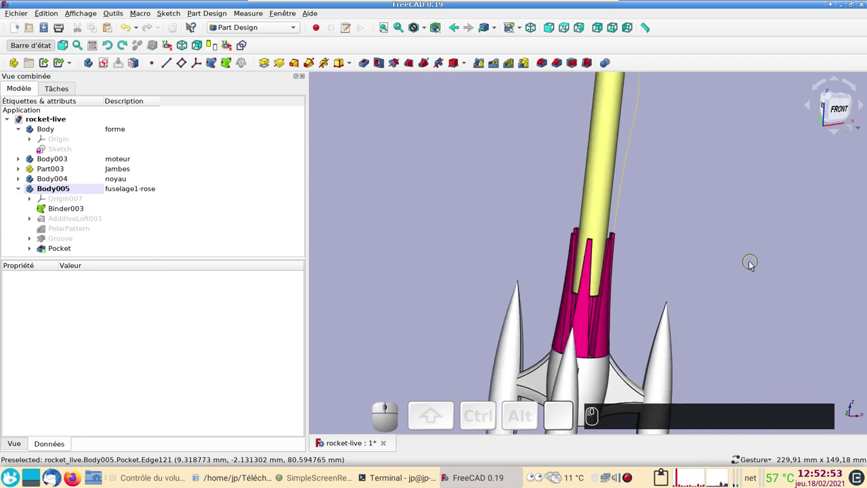
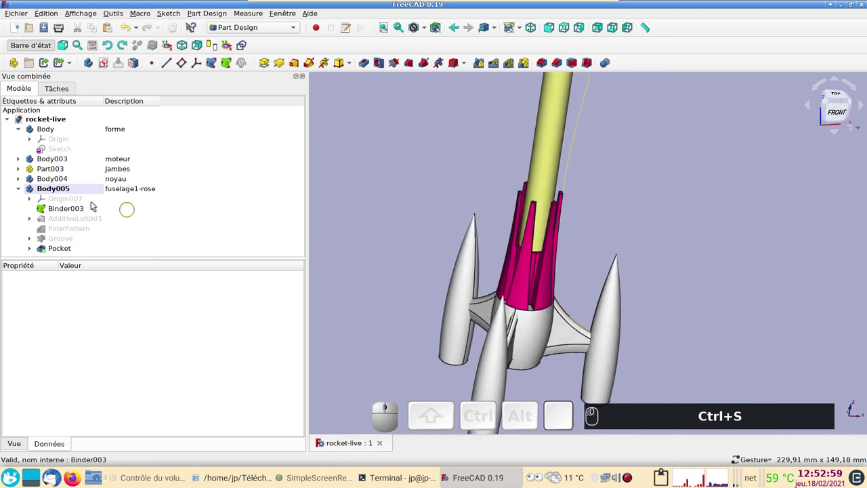
Collapse Body005's feature list in the model tree
{"action": "left_click", "coordinate": [21, 188]}
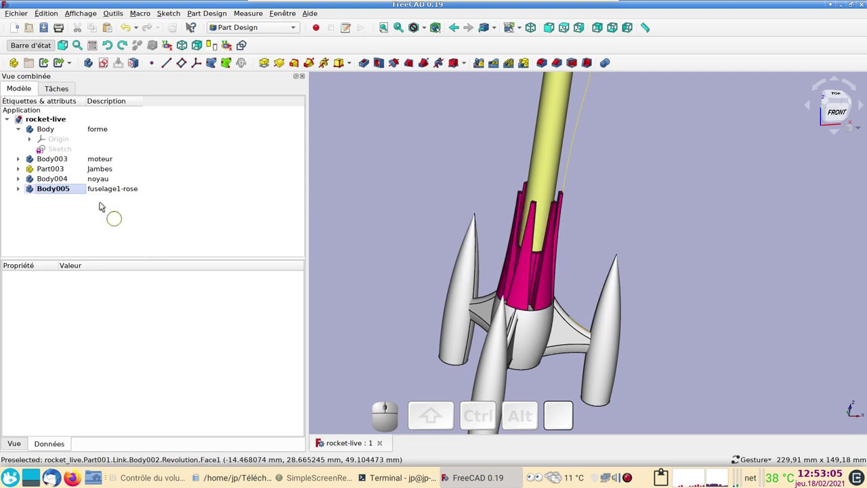
Copy Body005 with its dependencies and paste it as a new Body006
{"action": "left_click", "coordinate": [59, 192]}
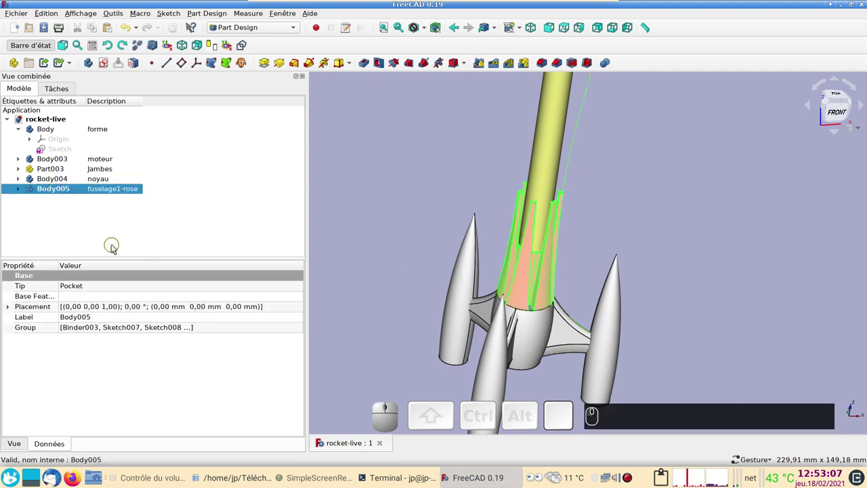
{"action": "key", "text": "ctrl+c"}
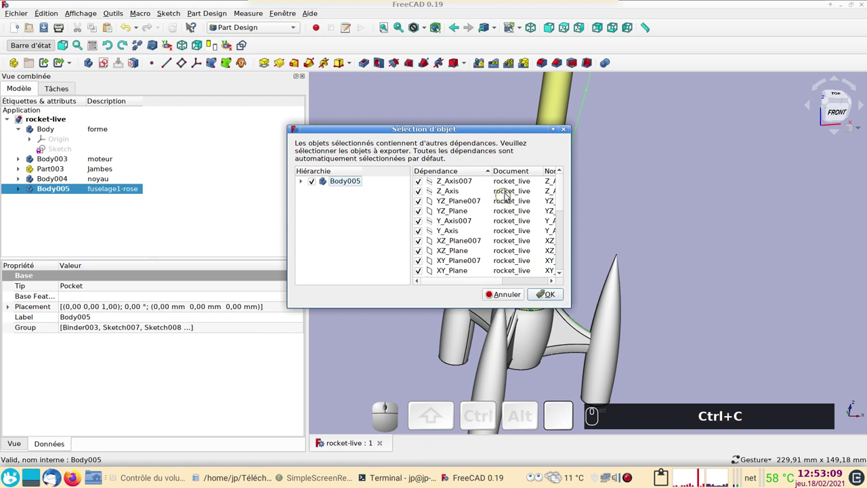
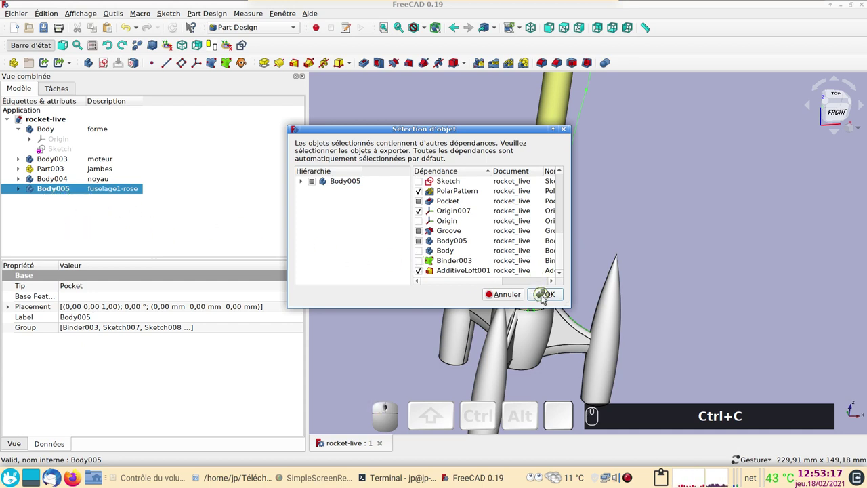
{"action": "left_click", "coordinate": [547, 299]}
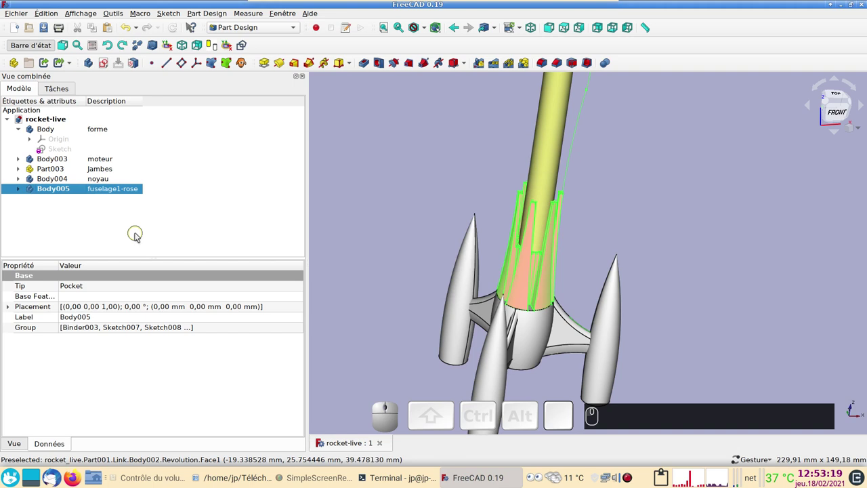
{"action": "left_click", "coordinate": [92, 227]}
{"action": "key", "text": "ctrl+v"}
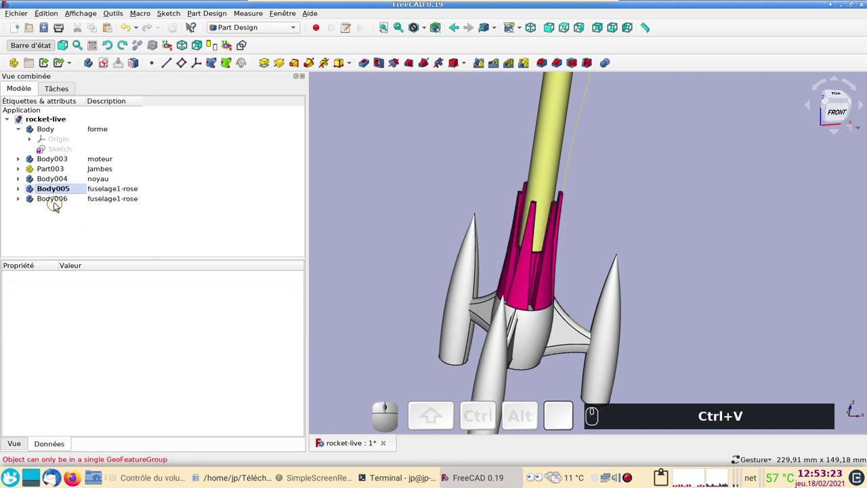
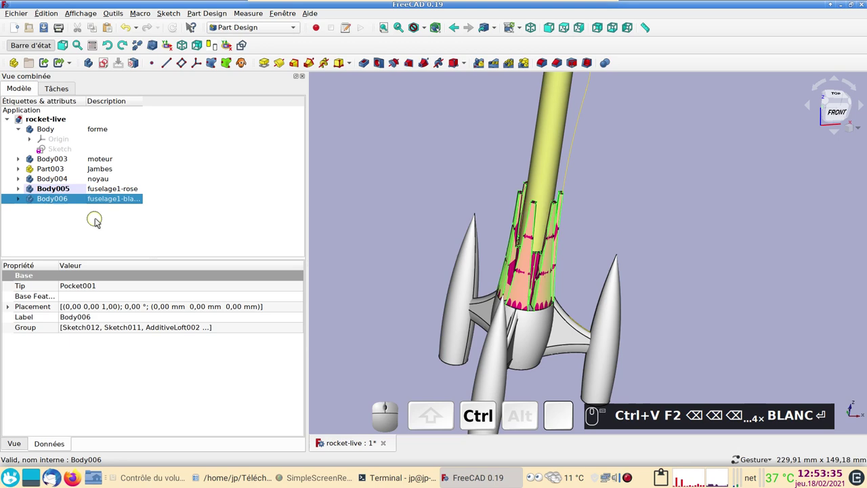
Set Body006's shape colour to white #ffffff via its display properties (Ctrl+D)
{"action": "key", "text": "ctrl+d"}
{"action": "left_click", "coordinate": [229, 208]}
{"action": "left_click", "coordinate": [391, 202]}
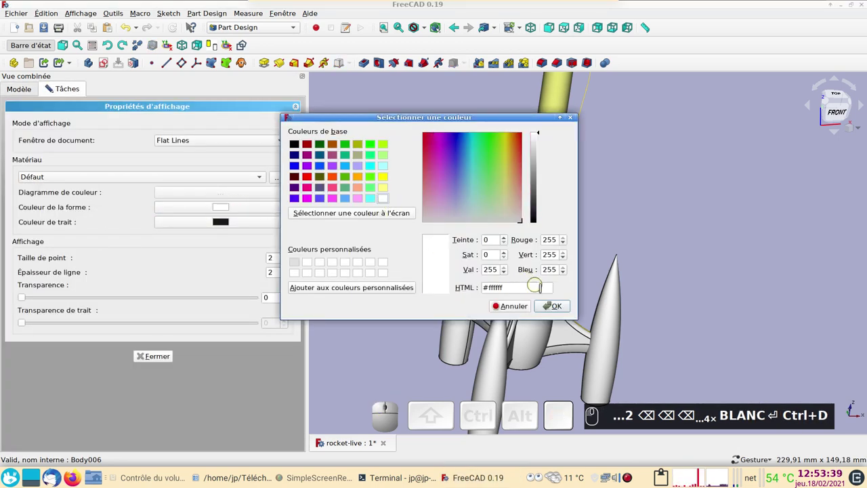
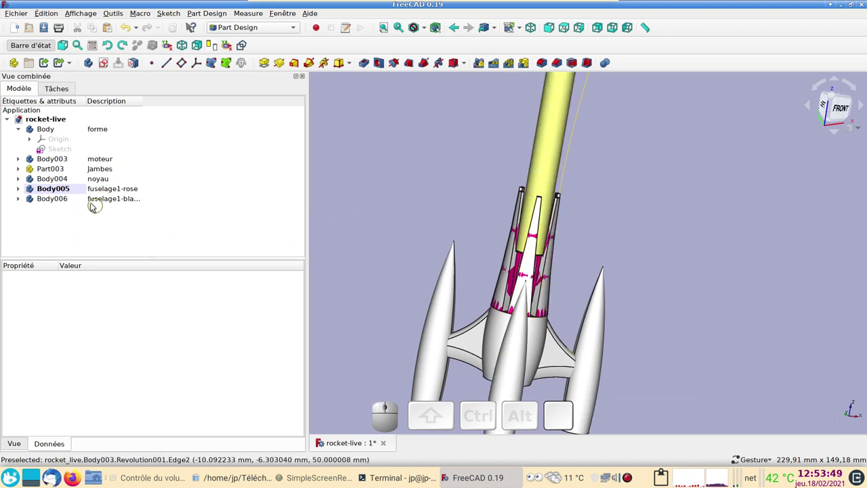
Set Sketch011's attachment offset in Body006's loft to Z = 50 mm
{"action": "left_click", "coordinate": [24, 201]}
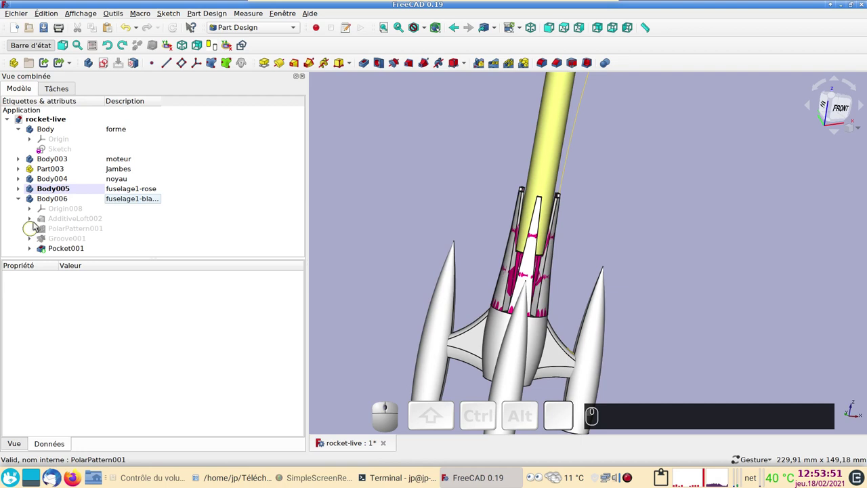
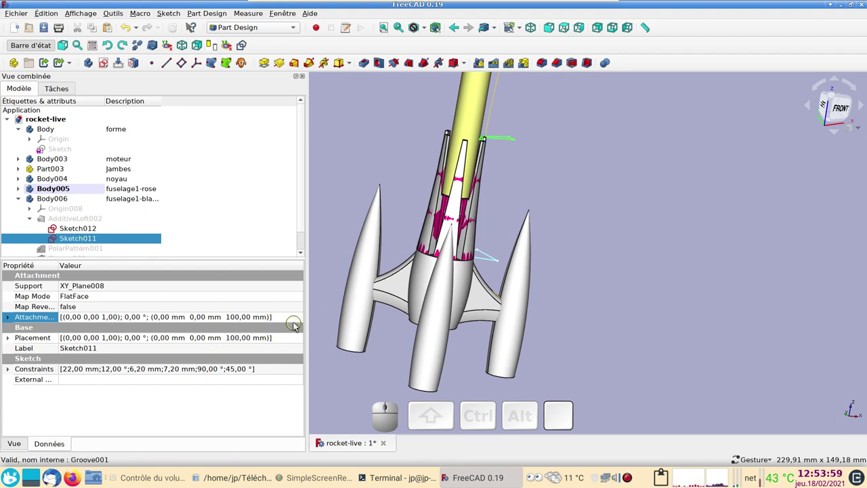
{"action": "left_click", "coordinate": [303, 320]}
{"action": "left_click", "coordinate": [303, 320]}
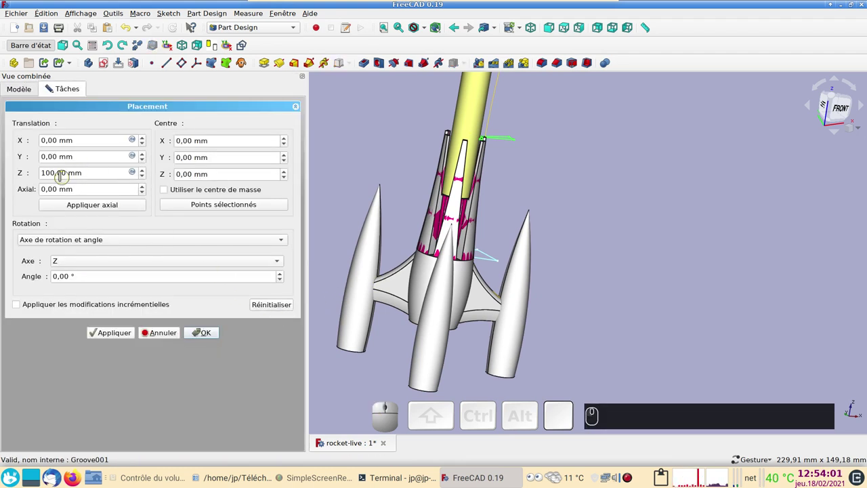
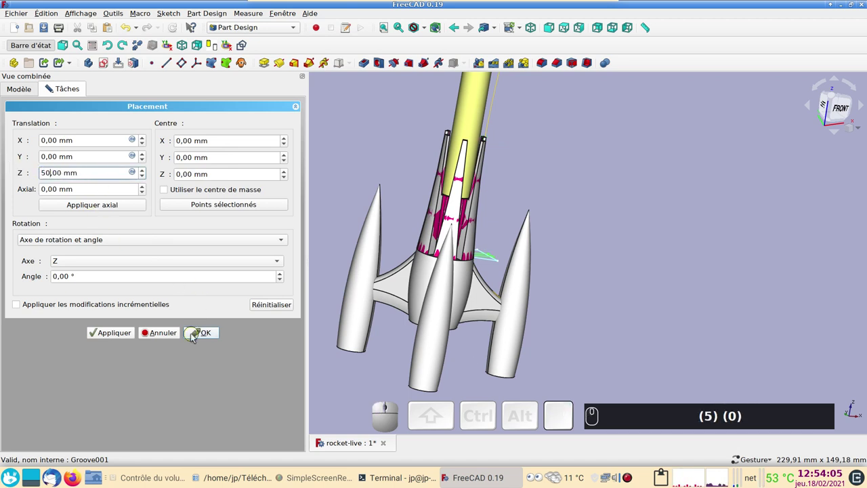
{"action": "left_click", "coordinate": [196, 337]}
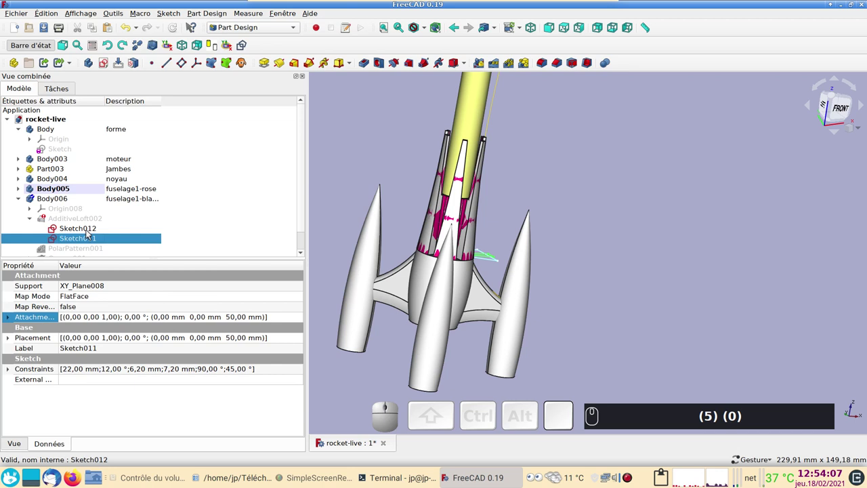
Set Sketch012's attachment offset to Z = 100 mm and save the document
{"action": "left_click", "coordinate": [91, 233]}
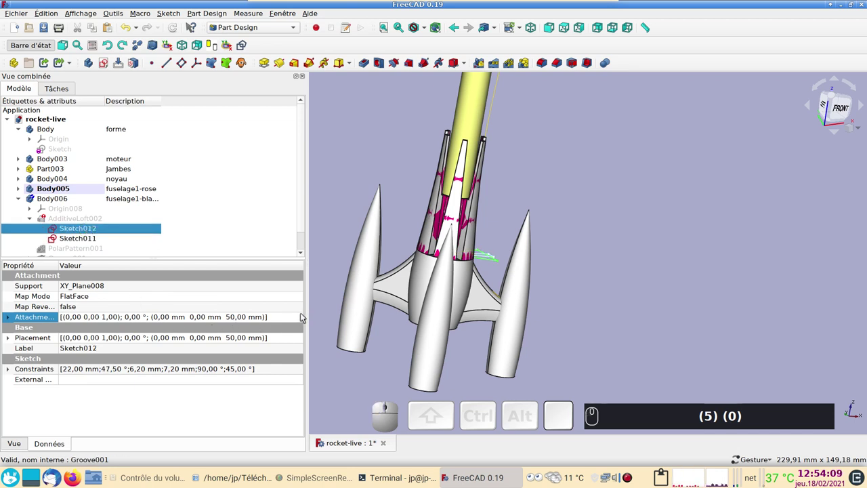
{"action": "left_click", "coordinate": [305, 319]}
{"action": "type", "text": "(5)"}
{"action": "left_click", "coordinate": [304, 320]}
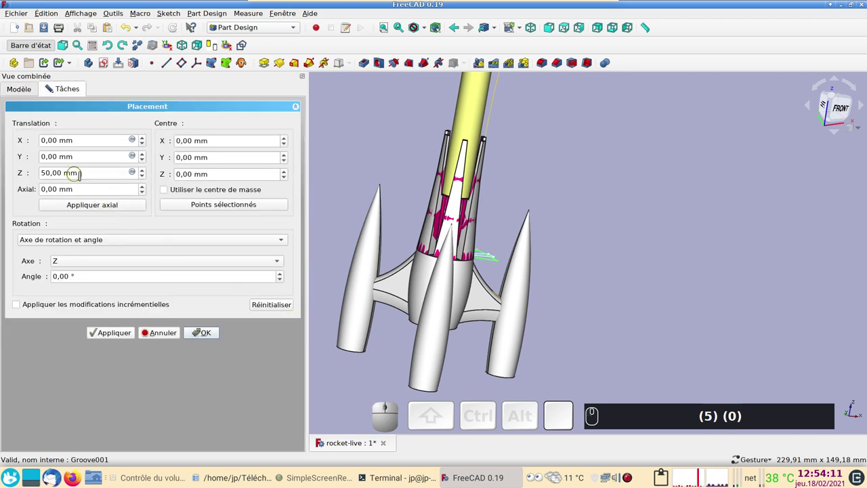
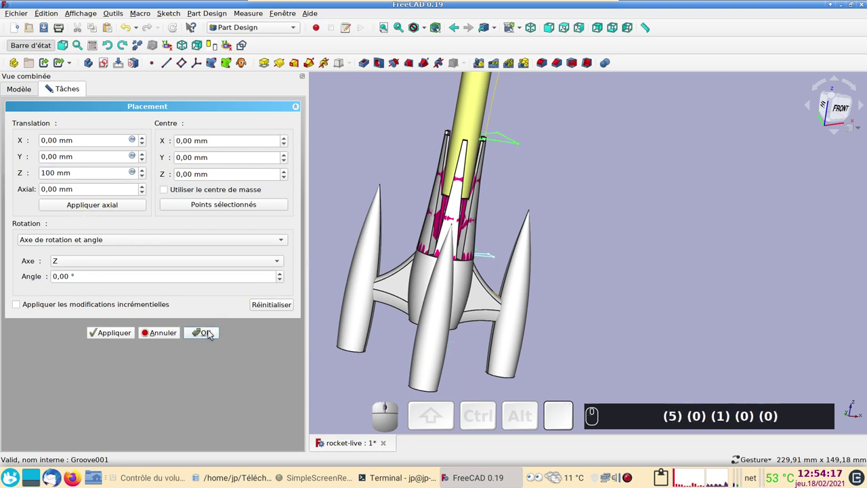
{"action": "left_click", "coordinate": [712, 250]}
{"action": "key", "text": "ctrl+s"}
{"action": "left_click_drag", "start_coordinate": [668, 165], "coordinate": [648, 246]}
From the top view, transform Body006 by dragging its rotation handle to -30° about the vertical axis
{"action": "key", "text": "2"}
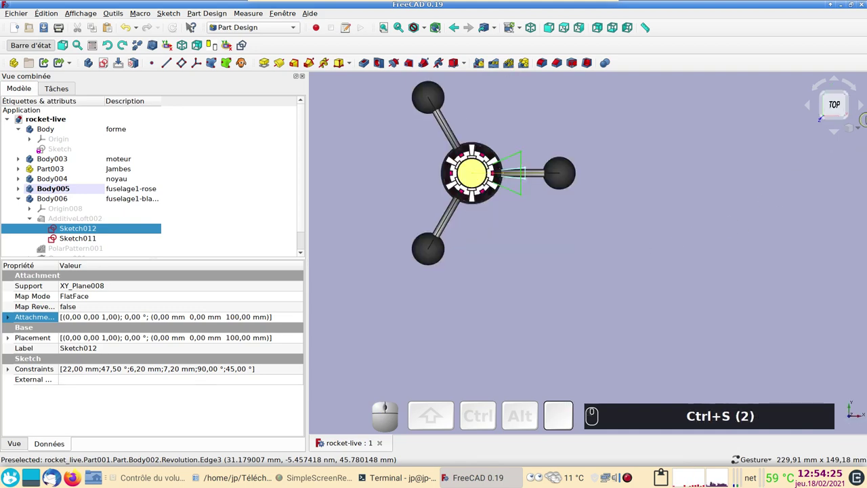
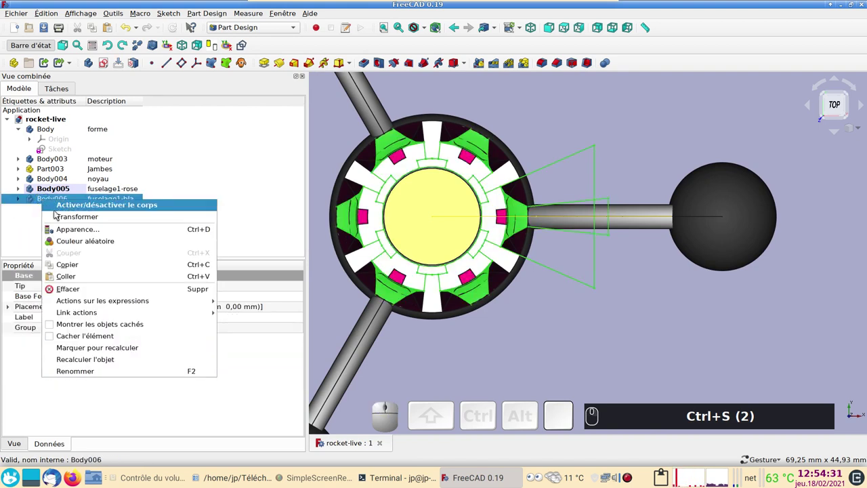
{"action": "left_click", "coordinate": [71, 219]}
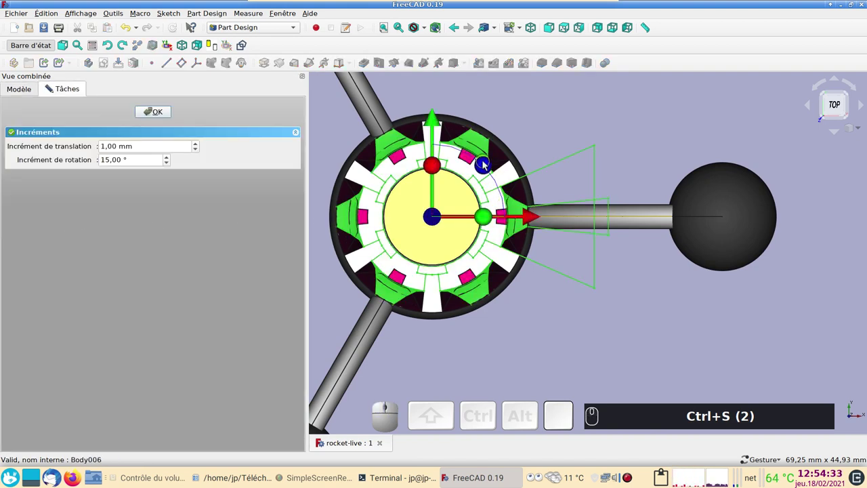
{"action": "left_click_drag", "start_coordinate": [487, 160], "coordinate": [498, 169]}
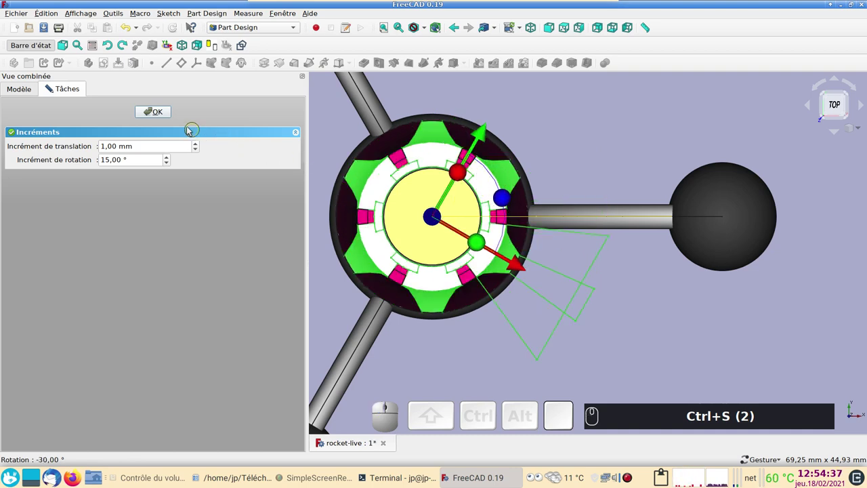
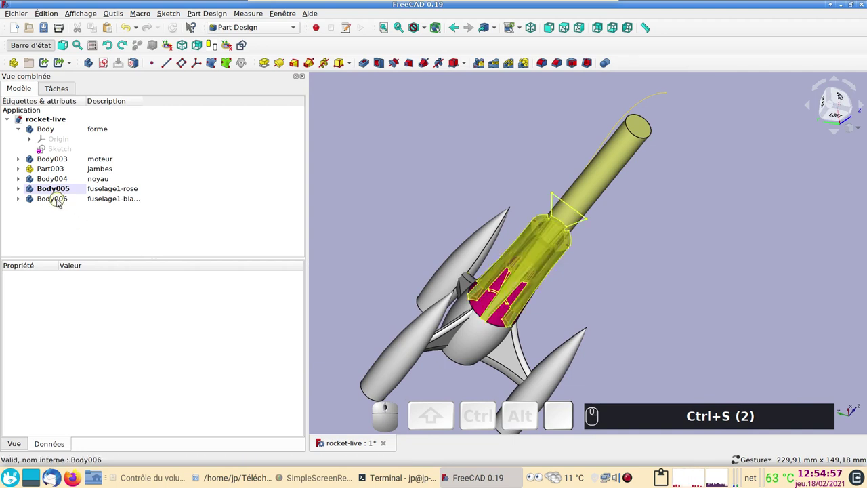
Copy Body005 without shared dependencies and paste it as Body007 (fuselage1-rose)
{"action": "left_click", "coordinate": [64, 189]}
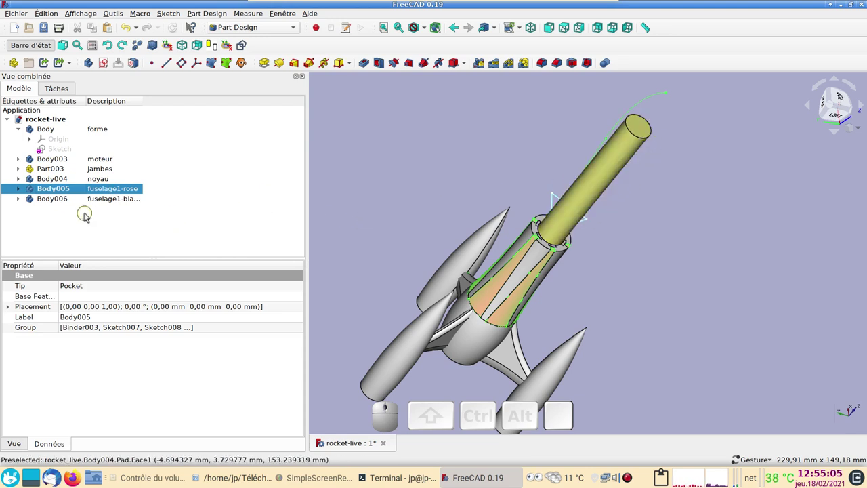
{"action": "key", "text": "ctrl+c"}
{"action": "left_click_drag", "start_coordinate": [566, 194], "coordinate": [492, 266]}
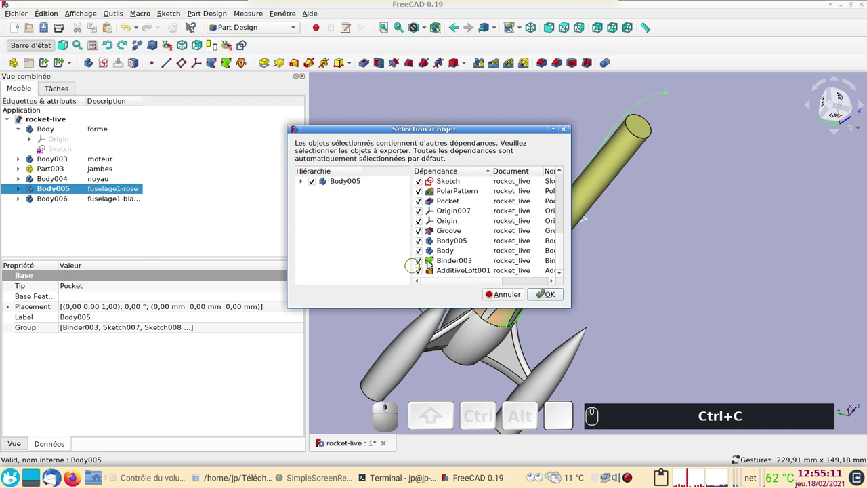
{"action": "left_click", "coordinate": [426, 262]}
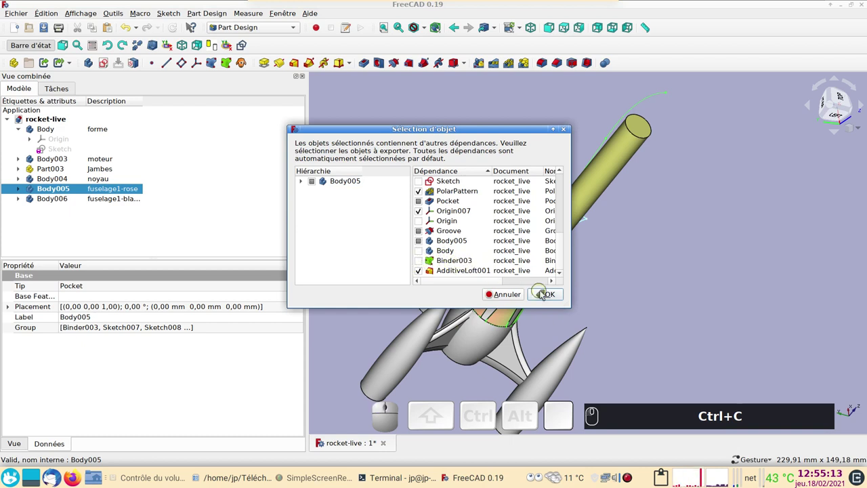
{"action": "left_click", "coordinate": [547, 294]}
{"action": "left_click", "coordinate": [116, 215]}
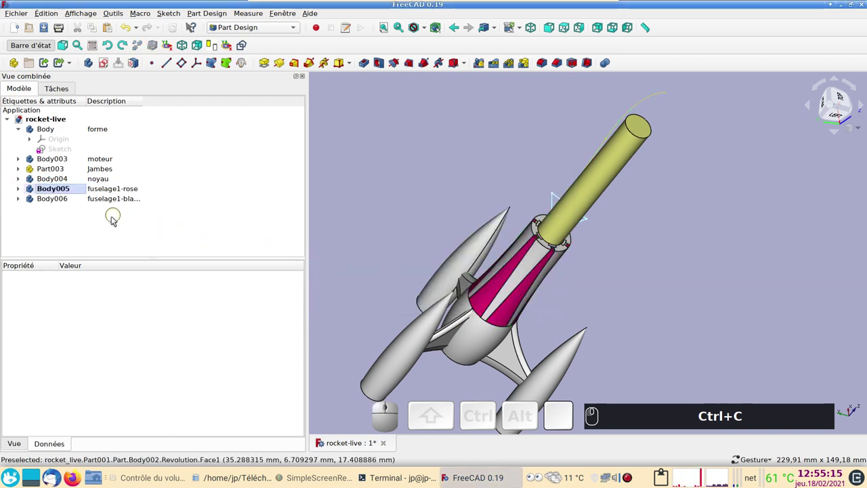
{"action": "key", "text": "ctrl+v"}
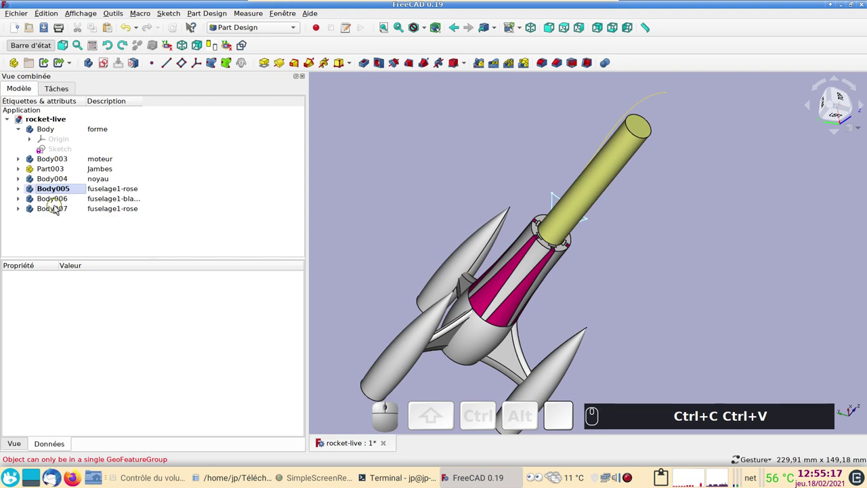
{"action": "left_click", "coordinate": [115, 212]}
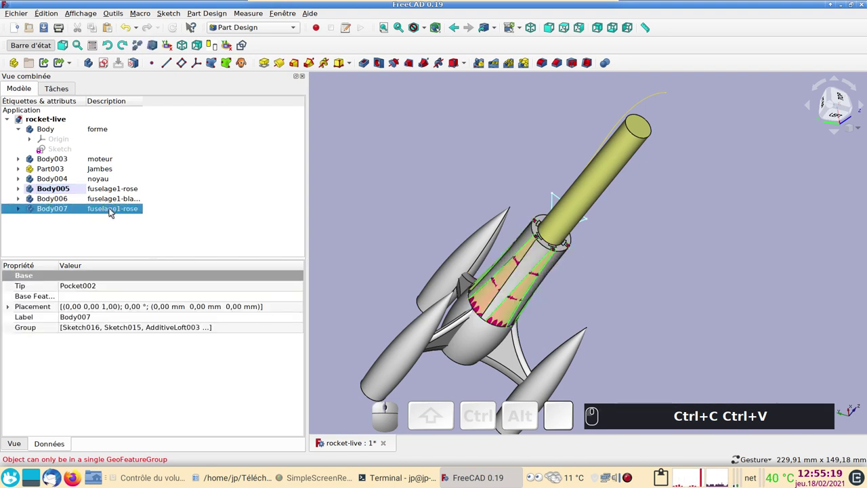
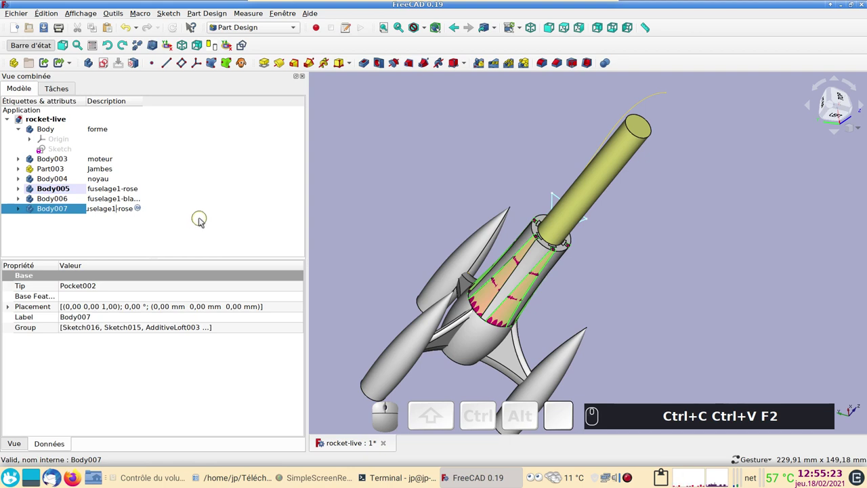
Change Body007's description from fuselage1-rose to fuselage2-rose
{"action": "key", "text": "Left"}
{"action": "key", "text": "Right"}
{"action": "key", "text": "BackSpace"}
{"action": "key", "text": "BackSpace"}
{"action": "key", "text": "Return"}
{"action": "type", "text": "(2)"}
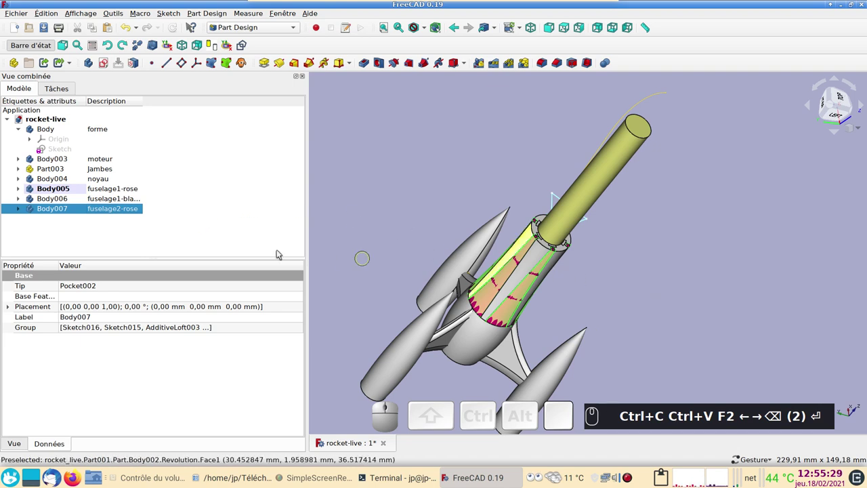
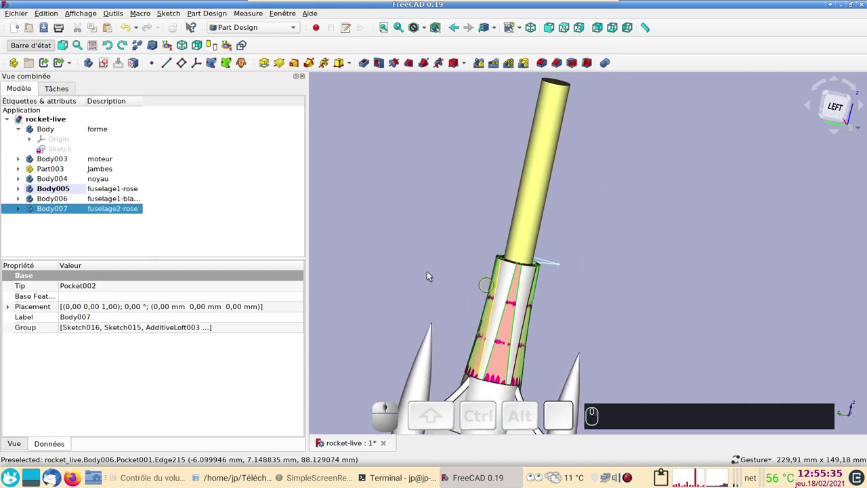
Expand Body007's AdditiveLoft003 and select Sketch016 to check its 50 mm height
{"action": "left_click", "coordinate": [25, 210]}
{"action": "left_click", "coordinate": [36, 227]}
{"action": "scroll", "scroll_direction": "down", "scroll_amount": 3}
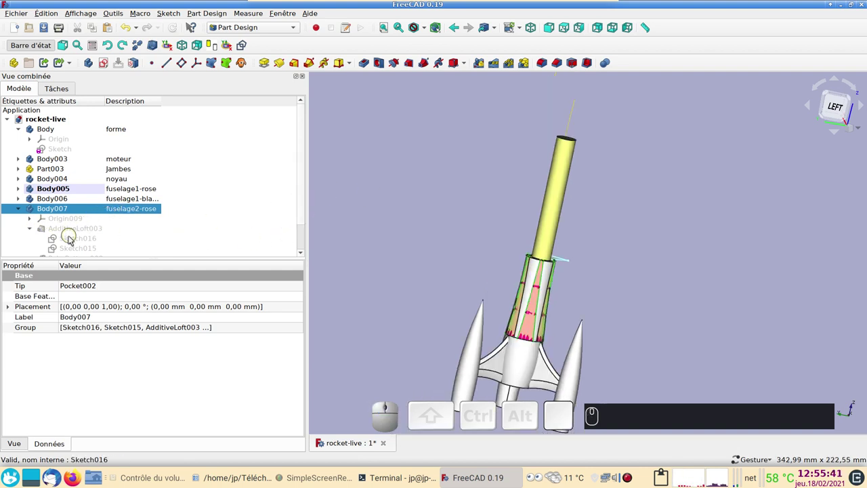
{"action": "left_click", "coordinate": [74, 239]}
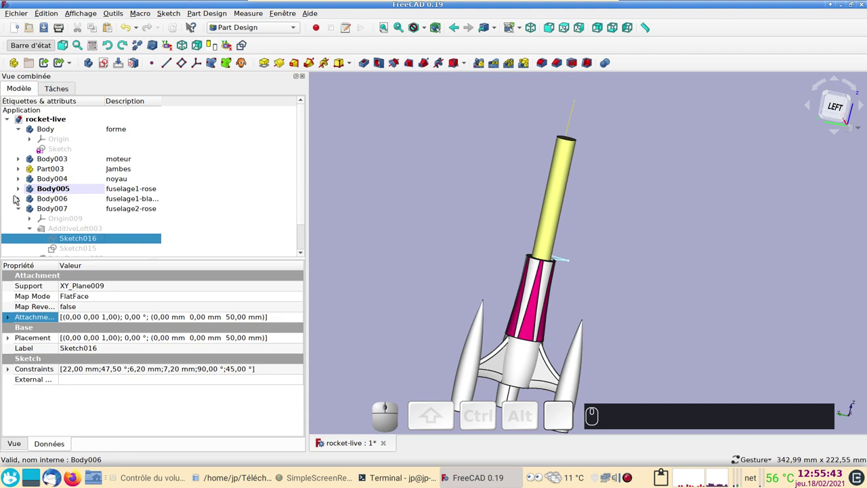
Compare with Sketch011's height in the white fuselage body, then return to Sketch016
{"action": "left_click", "coordinate": [19, 198]}
{"action": "left_click", "coordinate": [66, 231]}
{"action": "key", "text": "space"}
{"action": "left_click", "coordinate": [68, 237]}
{"action": "key", "text": "space"}
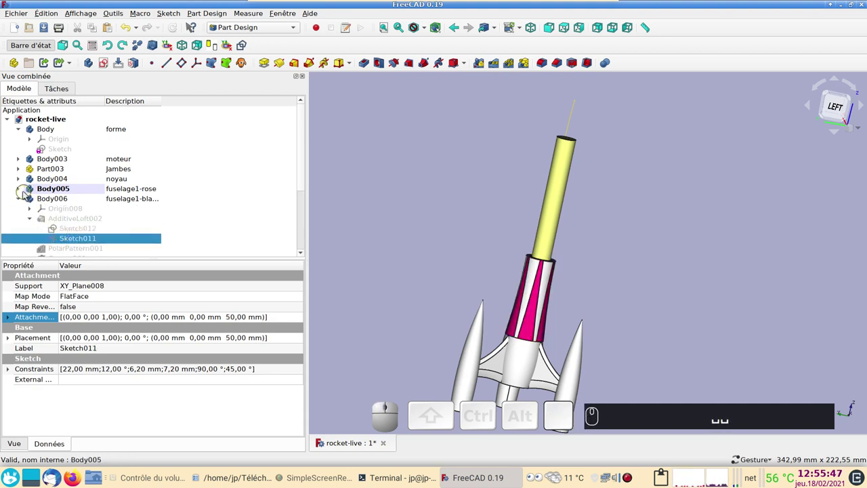
{"action": "left_click", "coordinate": [21, 189]}
{"action": "left_click", "coordinate": [21, 190]}
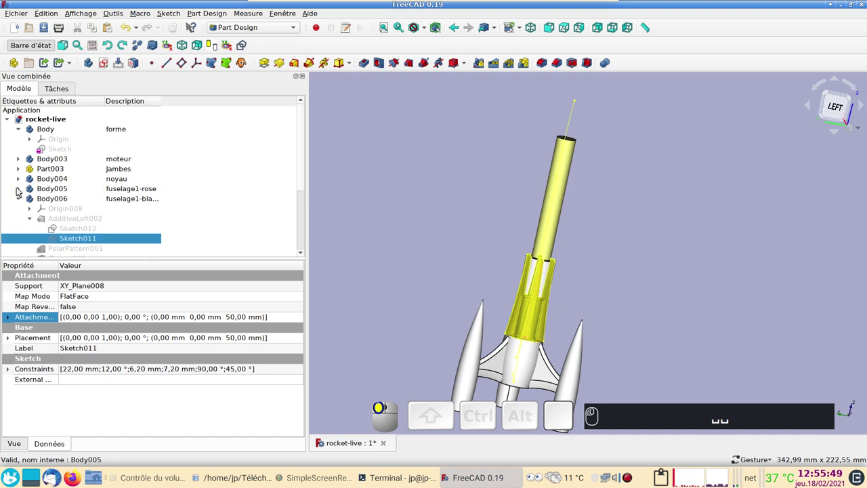
{"action": "scroll", "scroll_direction": "down", "scroll_amount": 3}
{"action": "left_click", "coordinate": [20, 169]}
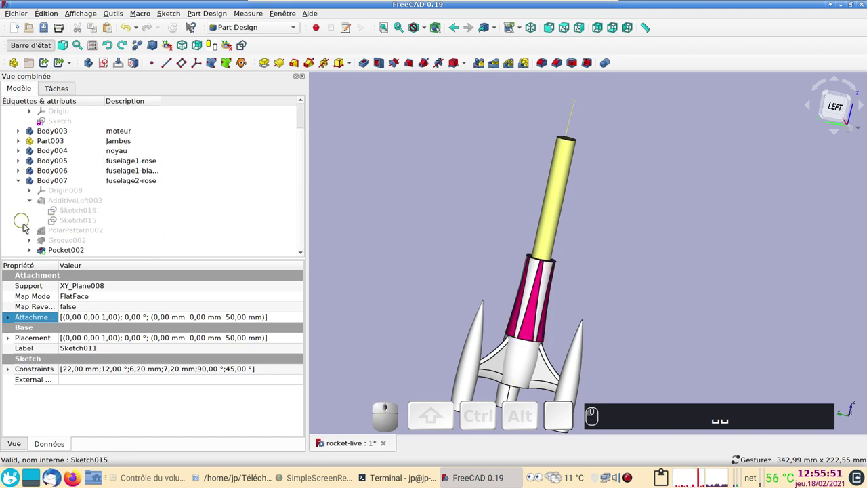
{"action": "left_click", "coordinate": [74, 213]}
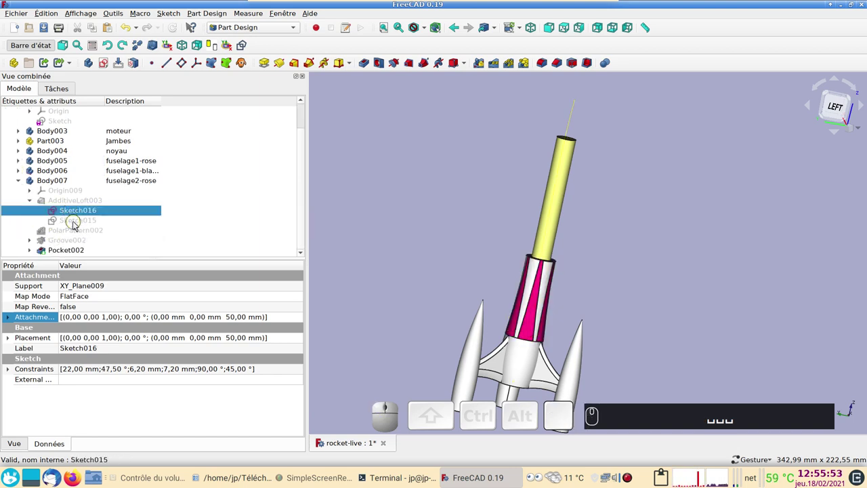
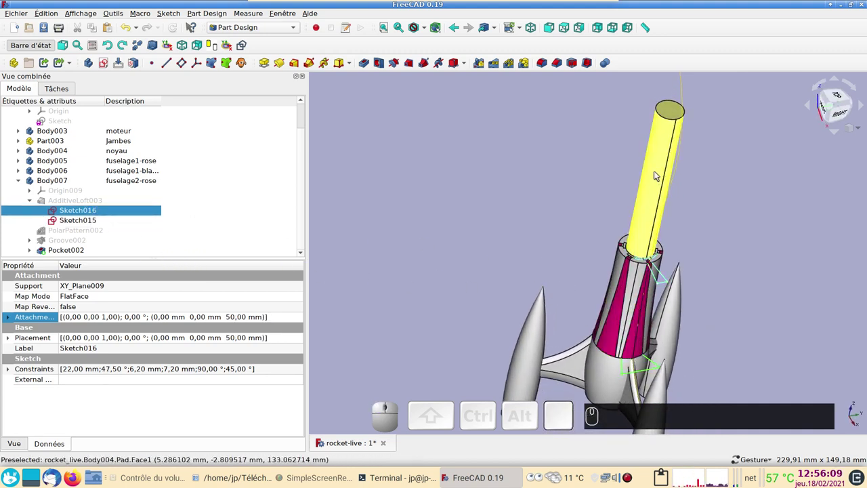
Review Sketch016's attachment offset, collapse the loft and select Groove002 of fuselage2-rose
{"action": "left_click", "coordinate": [307, 318]}
{"action": "left_click", "coordinate": [306, 318]}
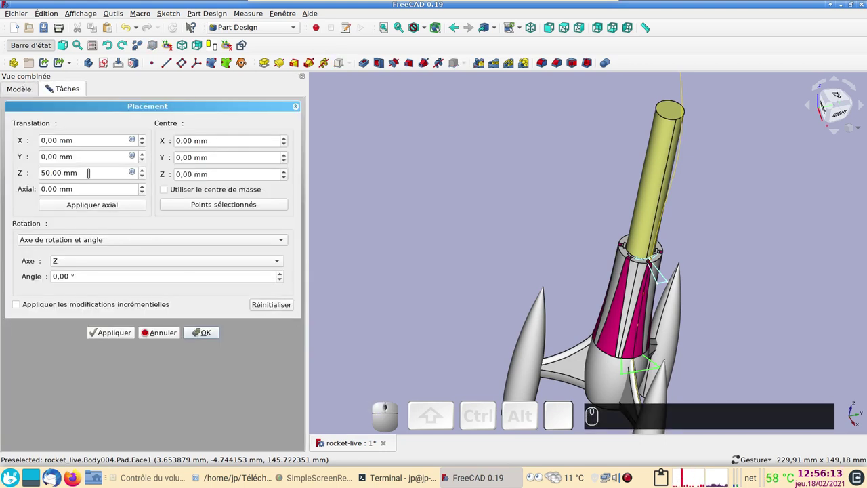
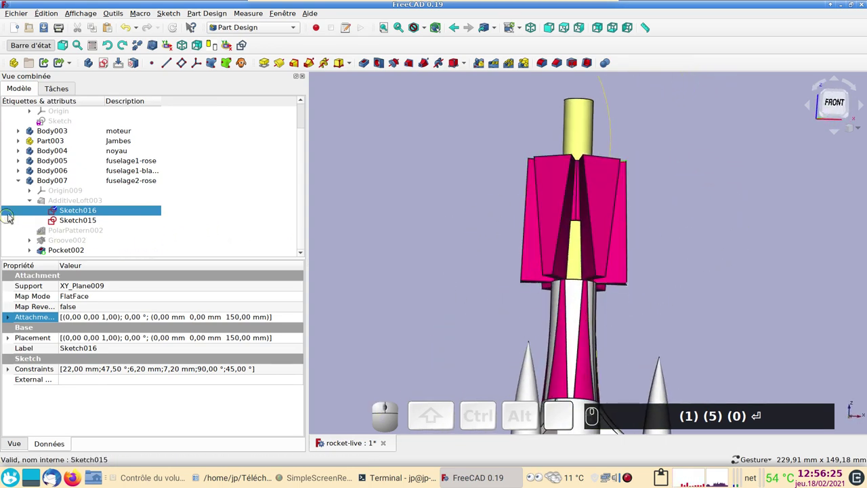
{"action": "left_click", "coordinate": [34, 203]}
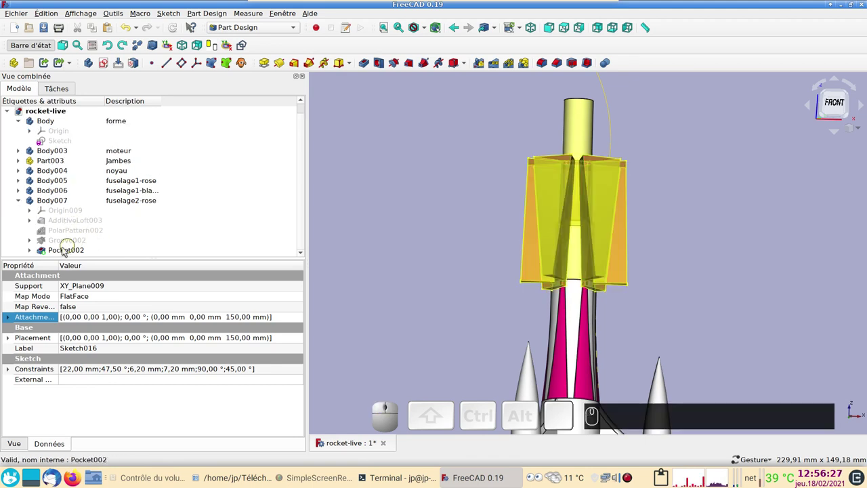
{"action": "scroll", "scroll_direction": "down", "scroll_amount": 3}
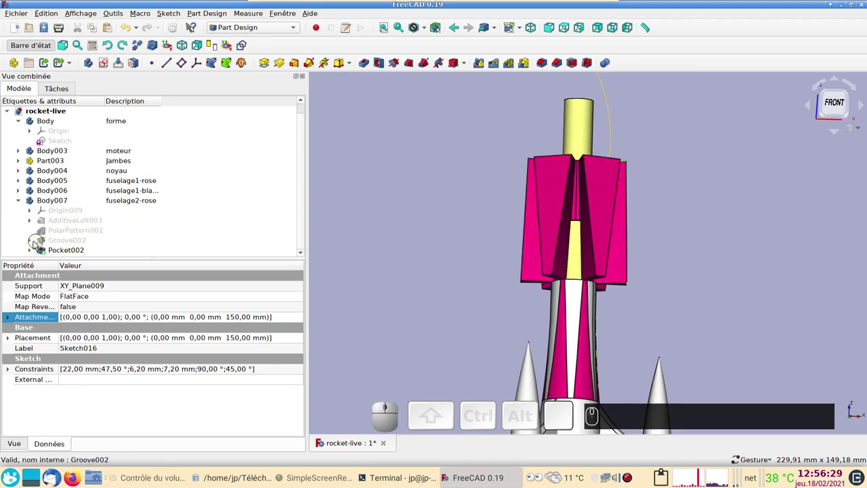
{"action": "left_click", "coordinate": [52, 241]}
Open Groove002's profile Sketch017 and bring its lower 50 mm dimension into view
{"action": "key", "text": "space"}
{"action": "left_click", "coordinate": [30, 240]}
{"action": "scroll", "scroll_direction": "down", "scroll_amount": 3}
{"action": "left_click", "coordinate": [87, 242]}
{"action": "left_click_drag", "start_coordinate": [400, 253], "coordinate": [400, 151]}
{"action": "scroll", "scroll_direction": "up", "scroll_amount": 3}
{"action": "left_click_drag", "start_coordinate": [541, 302], "coordinate": [728, 316]}
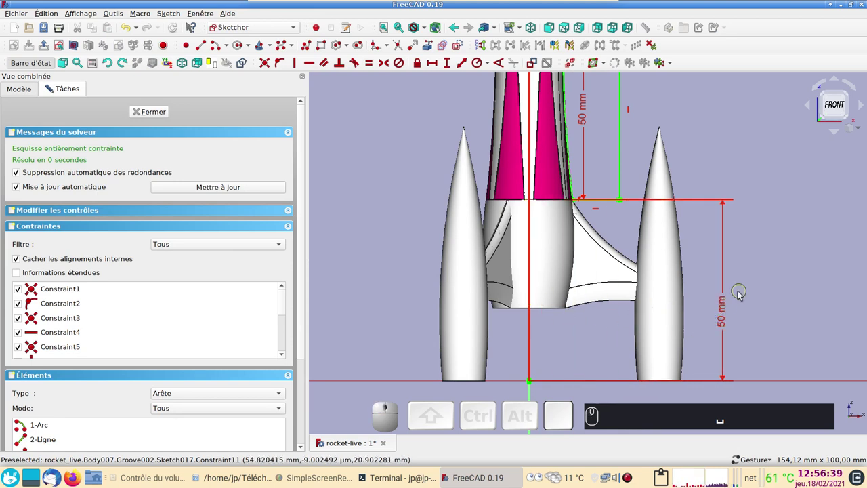
Change the vertical 50 mm height constraint to 100 mm
{"action": "left_click", "coordinate": [728, 316]}
{"action": "key", "text": "1"}
{"action": "key", "text": "0"}
{"action": "type", "text": "␣ (1) (0) (0)"}
{"action": "key", "text": "Return"}
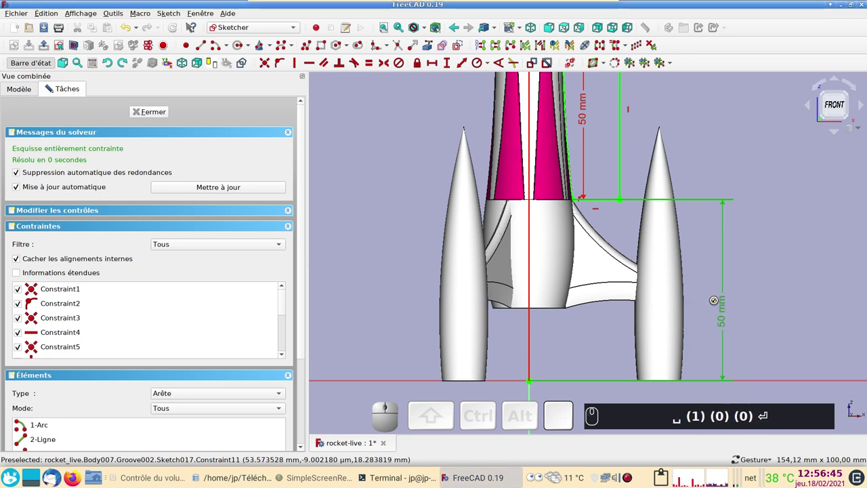
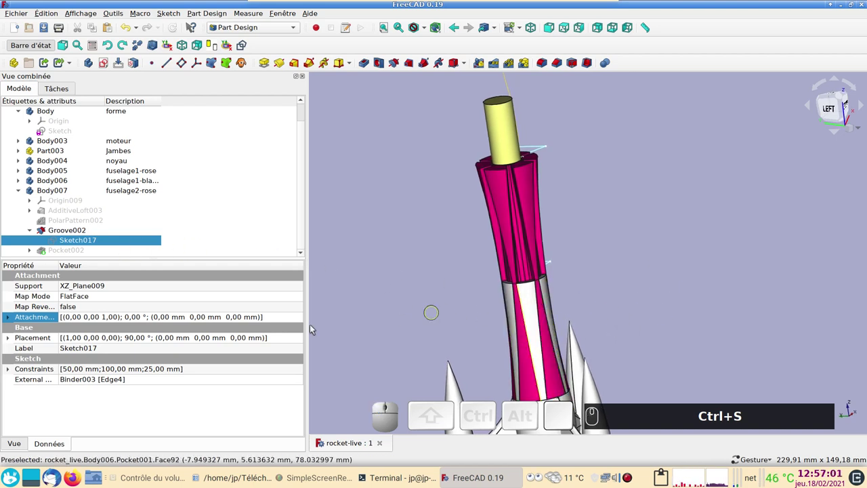
Copy Body007 (fuselage2-rose) leaving its shared dependencies out of the copy
{"action": "left_click", "coordinate": [23, 194]}
{"action": "left_click", "coordinate": [54, 208]}
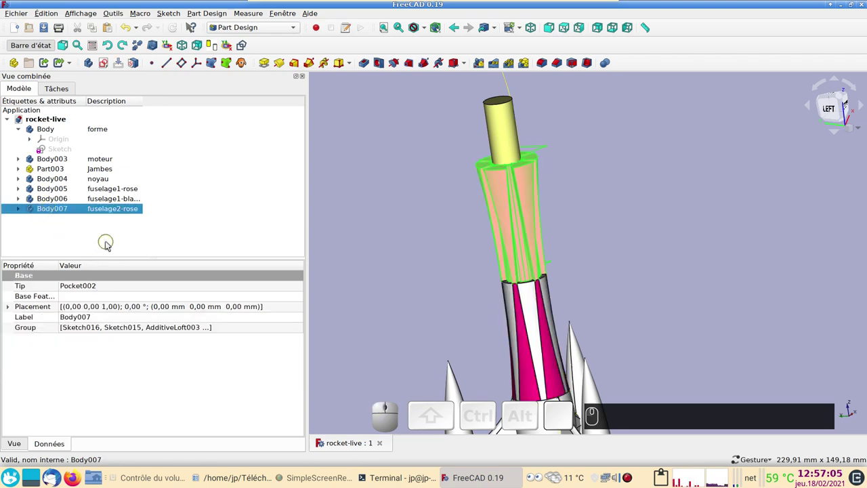
{"action": "key", "text": "ctrl+c"}
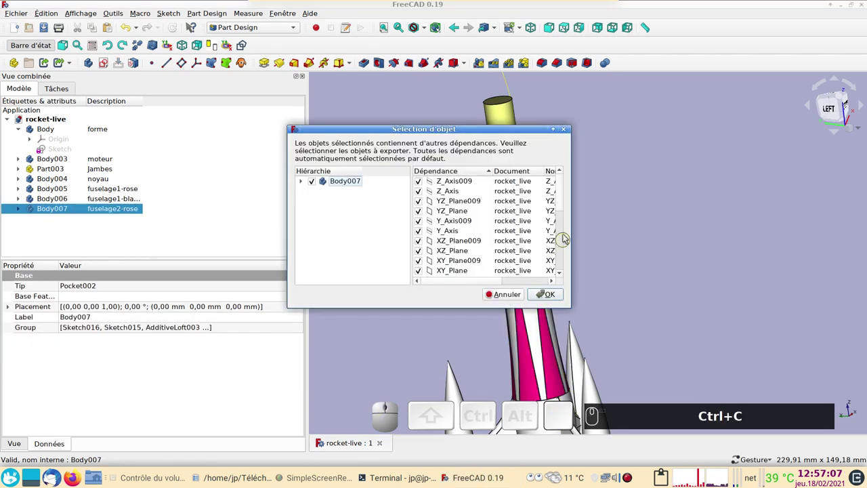
{"action": "left_click_drag", "start_coordinate": [566, 209], "coordinate": [425, 277]}
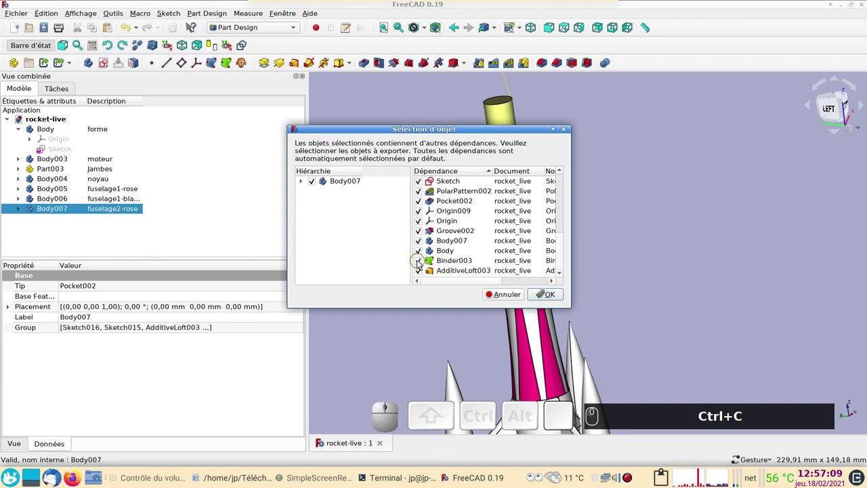
{"action": "left_click", "coordinate": [423, 263]}
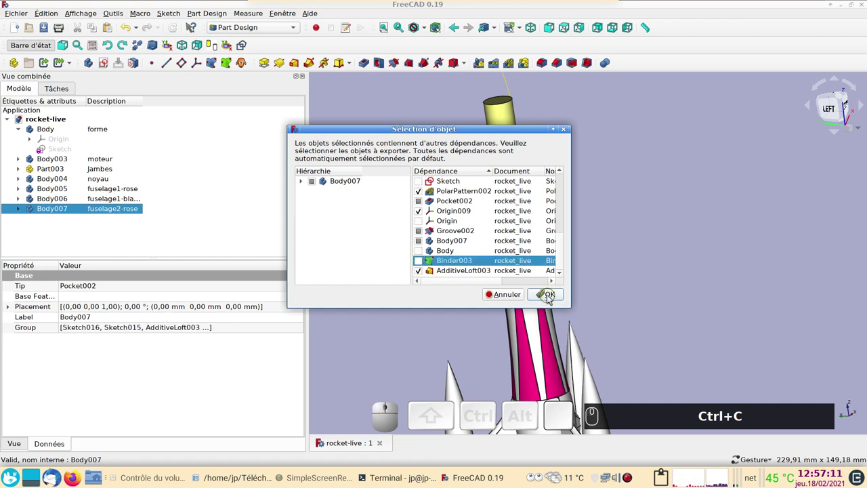
{"action": "left_click", "coordinate": [553, 298]}
{"action": "left_click", "coordinate": [85, 234]}
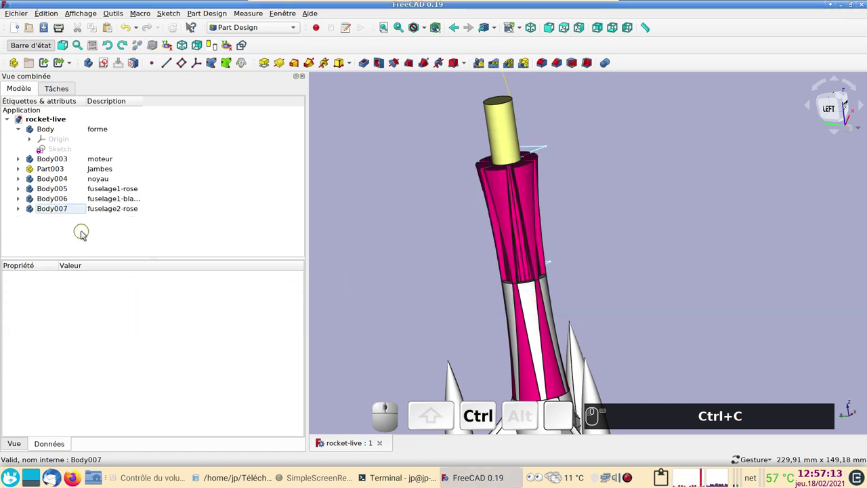
Paste the copy as Body008 and rename its description to fuselage2-blanc
{"action": "key", "text": "v"}
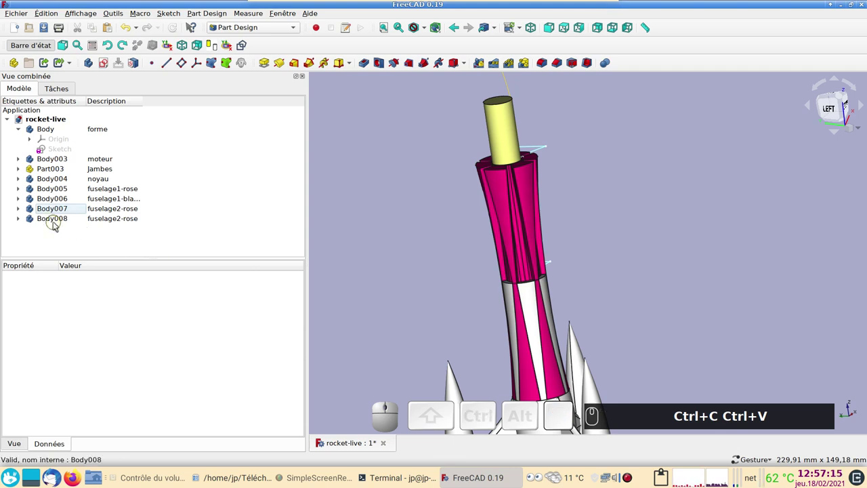
{"action": "left_click", "coordinate": [124, 222]}
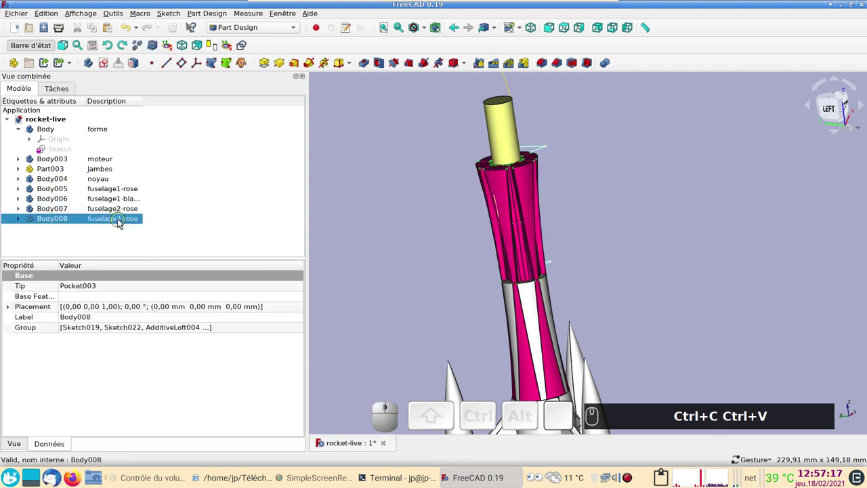
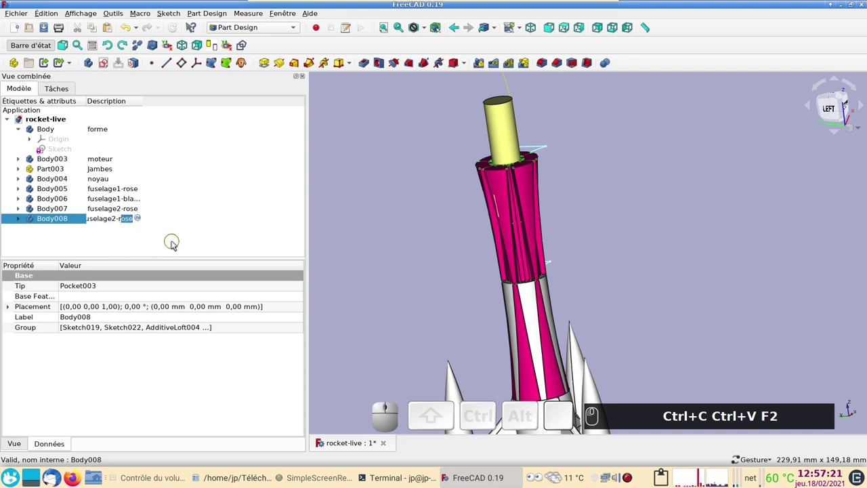
{"action": "key", "text": "BackSpace"}
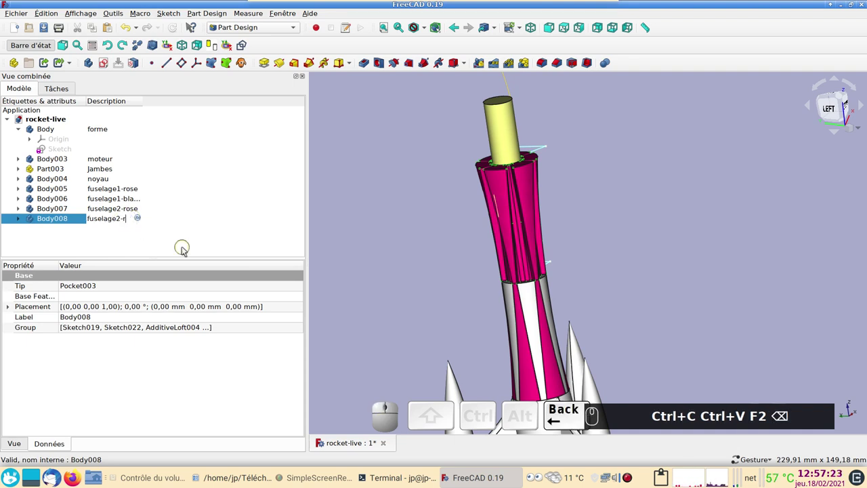
{"action": "key", "text": "BackSpace"}
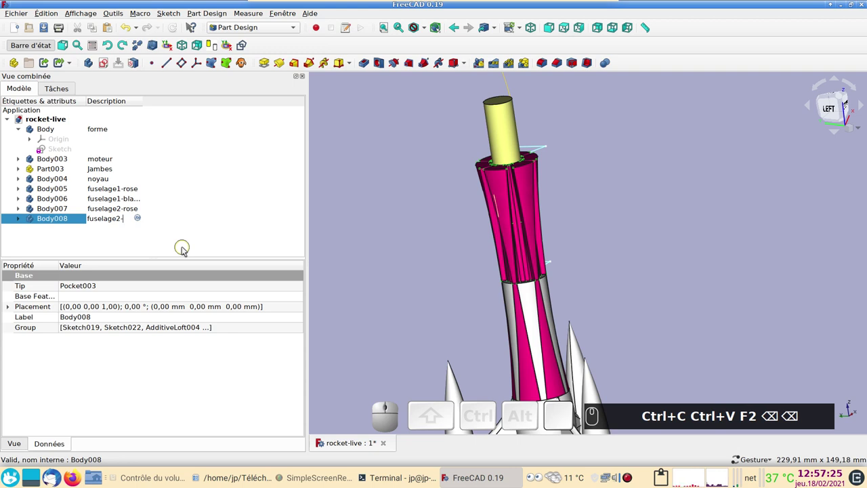
{"action": "type", "text": "blanc"}
{"action": "key", "text": "ctrl+c"}
{"action": "key", "text": "Return"}
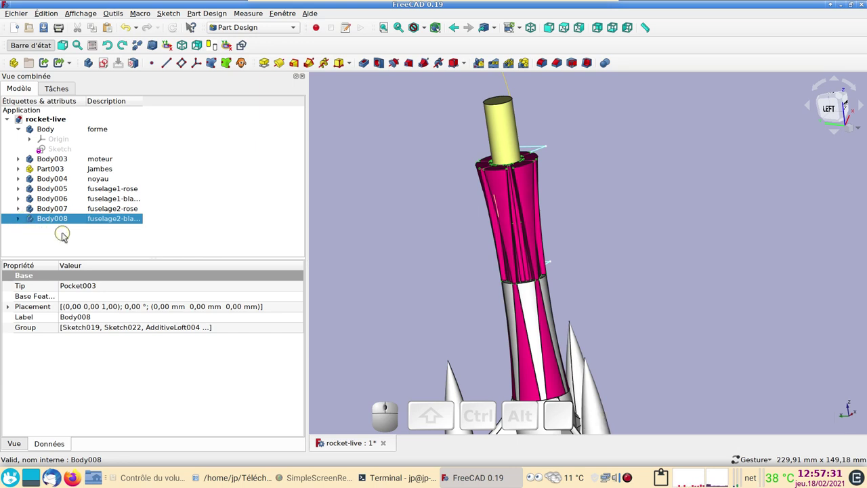
{"action": "left_click", "coordinate": [227, 210]}
Choose white #ffffff as Body008's shape colour
{"action": "left_click", "coordinate": [391, 199]}
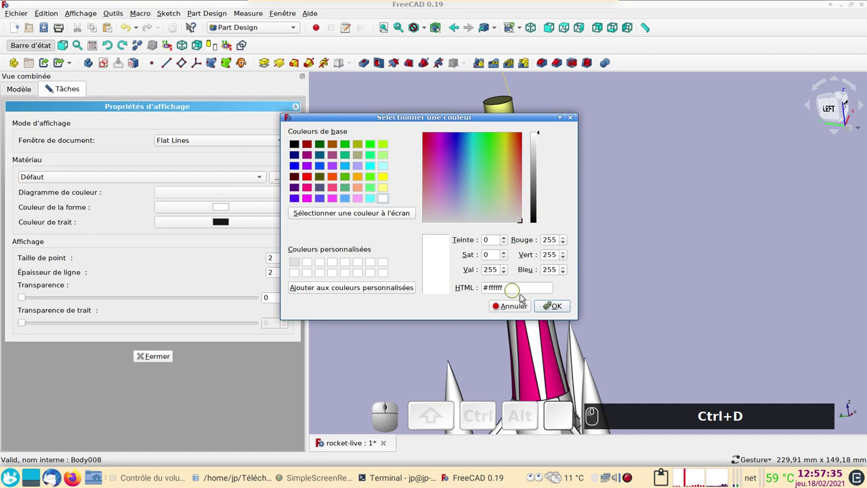
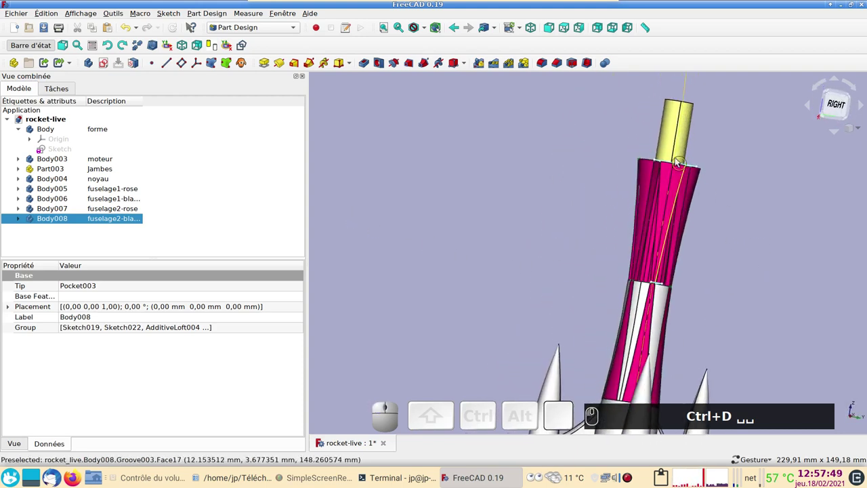
Expand Body008's AdditiveLoft004 and toggle visibility of its loft sketches Sketch019 and Sketch022
{"action": "left_click_drag", "start_coordinate": [532, 217], "coordinate": [707, 200]}
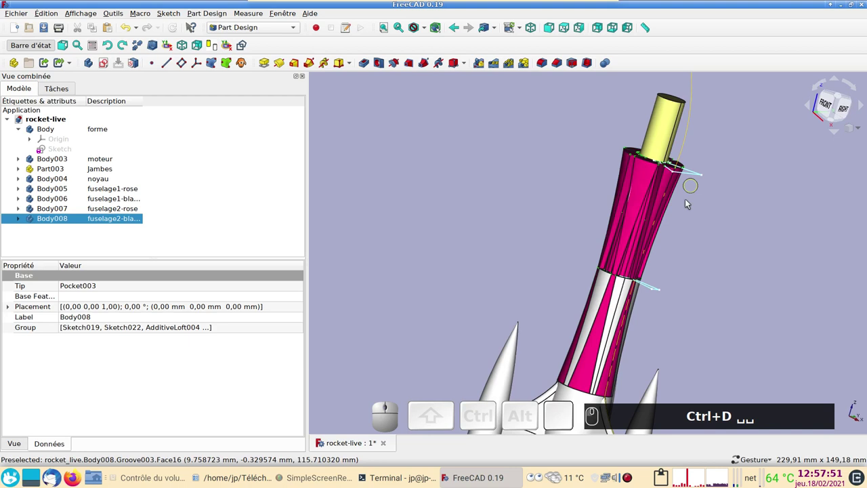
{"action": "left_click", "coordinate": [27, 222]}
{"action": "scroll", "scroll_direction": "down", "scroll_amount": 3}
{"action": "left_click", "coordinate": [36, 215]}
{"action": "left_click", "coordinate": [84, 226]}
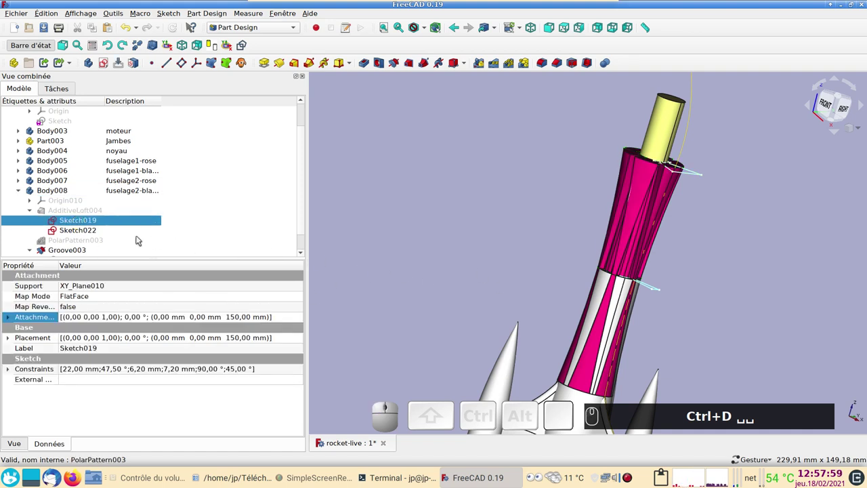
{"action": "left_click", "coordinate": [87, 230]}
{"action": "key", "text": "space"}
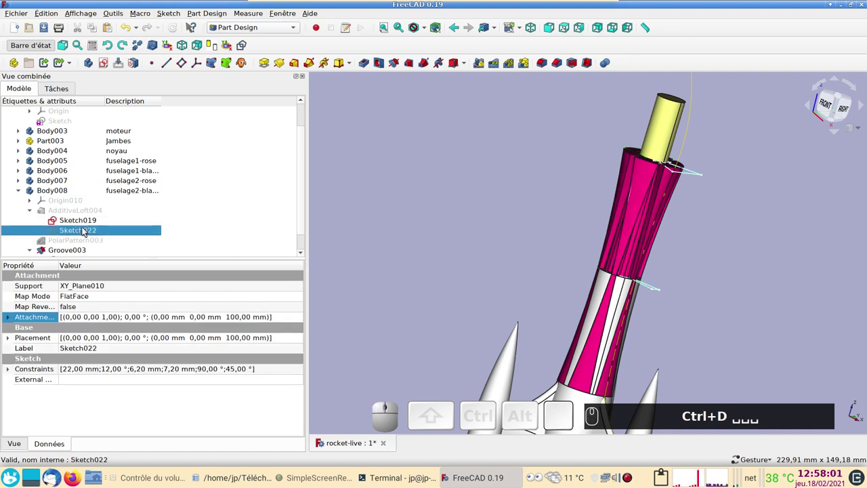
{"action": "key", "text": "space"}
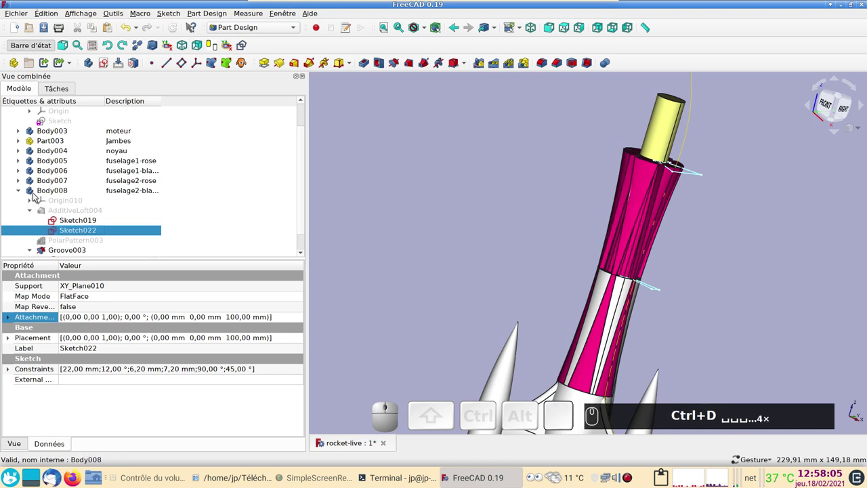
Expand the original body's loft and toggle visibility of its two sketches for comparison
{"action": "left_click", "coordinate": [23, 179]}
{"action": "scroll", "scroll_direction": "down", "scroll_amount": 3}
{"action": "left_click", "coordinate": [33, 172]}
{"action": "left_click", "coordinate": [74, 180]}
{"action": "key", "text": "space"}
{"action": "left_click", "coordinate": [75, 188]}
{"action": "key", "text": "space"}
{"action": "left_click", "coordinate": [24, 152]}
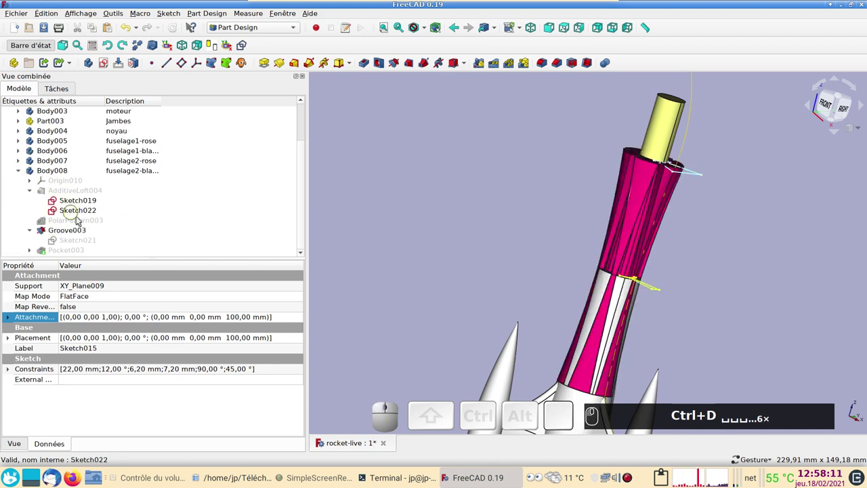
Set Sketch019's Attachment Offset Z to 100 mm in the copied loft
{"action": "left_click", "coordinate": [83, 202]}
{"action": "key", "text": "space"}
{"action": "key", "text": "space"}
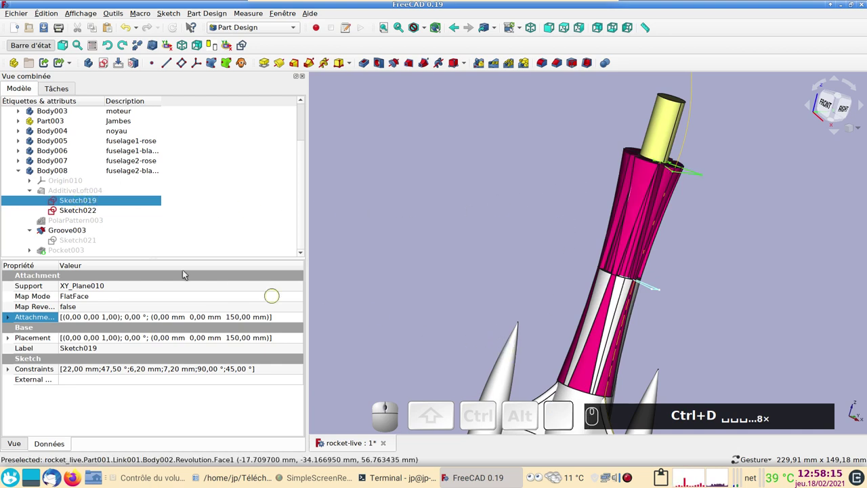
{"action": "left_click", "coordinate": [303, 318]}
{"action": "left_click", "coordinate": [304, 319]}
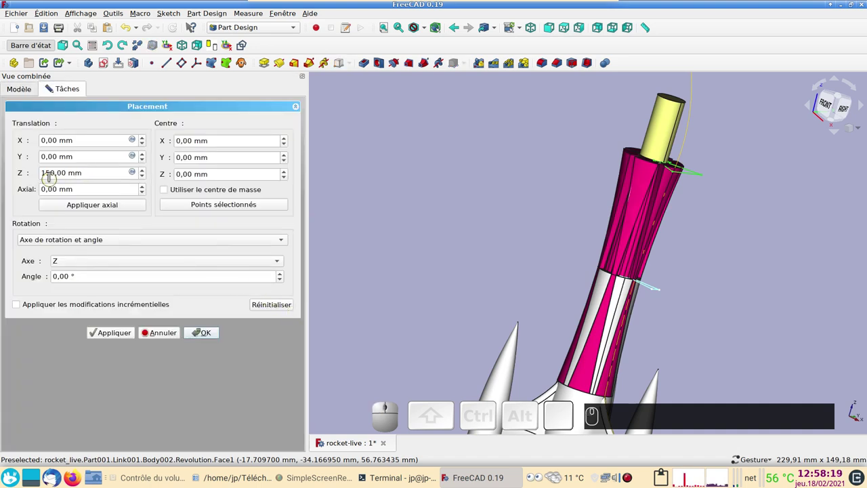
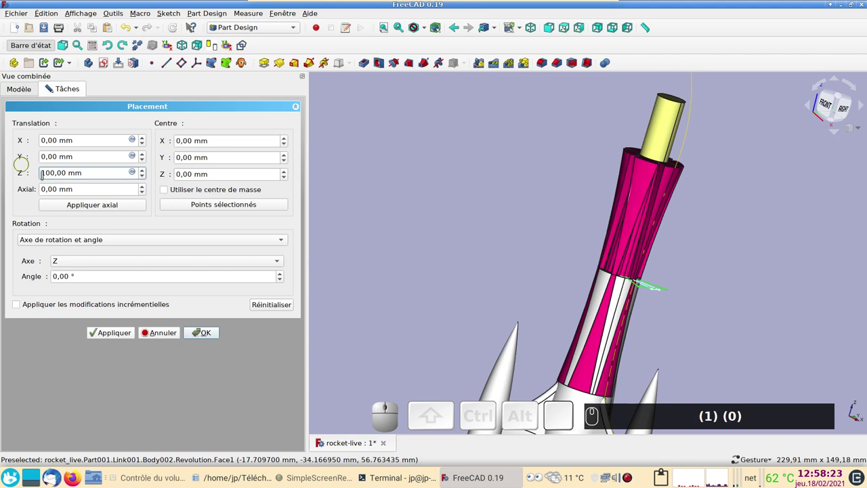
{"action": "left_click", "coordinate": [212, 333]}
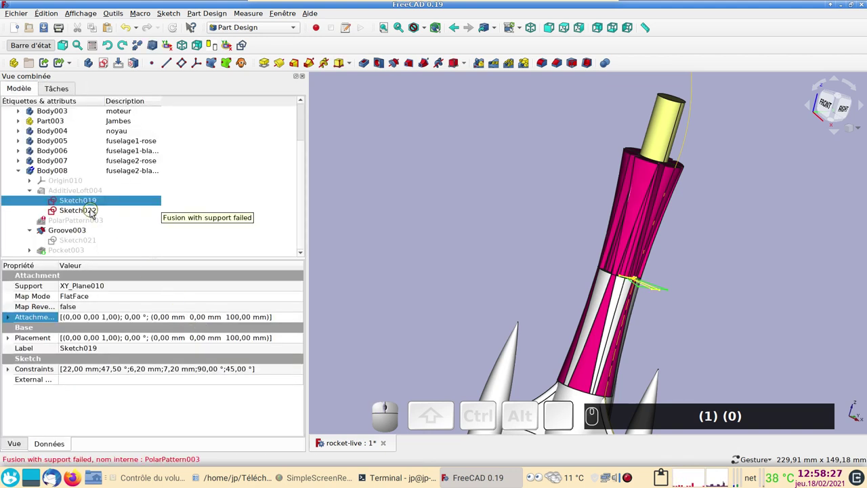
Set Sketch022's Attachment Offset Z to 150 mm in the copied loft
{"action": "left_click", "coordinate": [95, 212]}
{"action": "left_click", "coordinate": [303, 321]}
{"action": "left_click", "coordinate": [302, 321]}
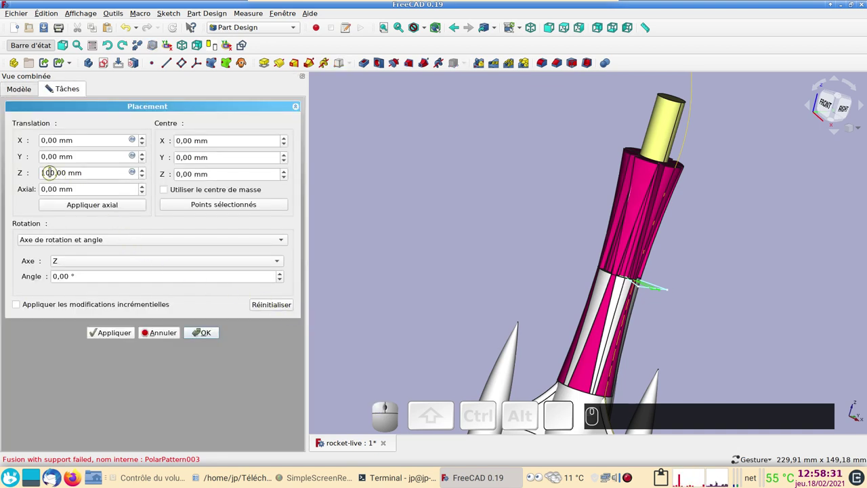
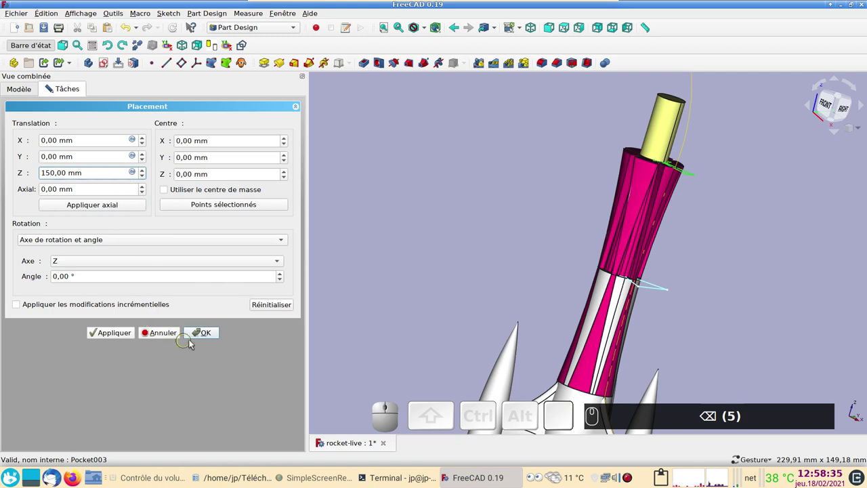
{"action": "left_click", "coordinate": [213, 332]}
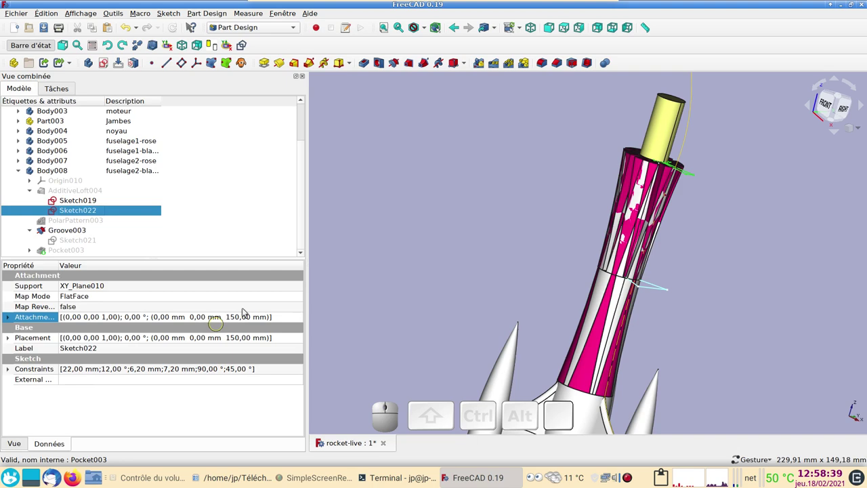
{"action": "left_click_drag", "start_coordinate": [516, 212], "coordinate": [513, 299]}
{"action": "key", "text": "ctrl+s"}
{"action": "key", "text": "KP_2"}
{"action": "left_click", "coordinate": [840, 106]}
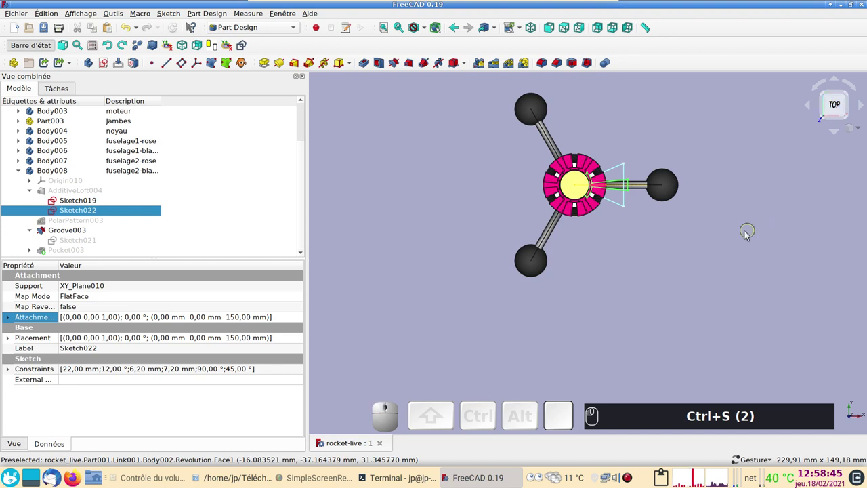
{"action": "left_click_drag", "start_coordinate": [741, 264], "coordinate": [716, 324]}
{"action": "scroll", "scroll_direction": "up", "scroll_amount": 3}
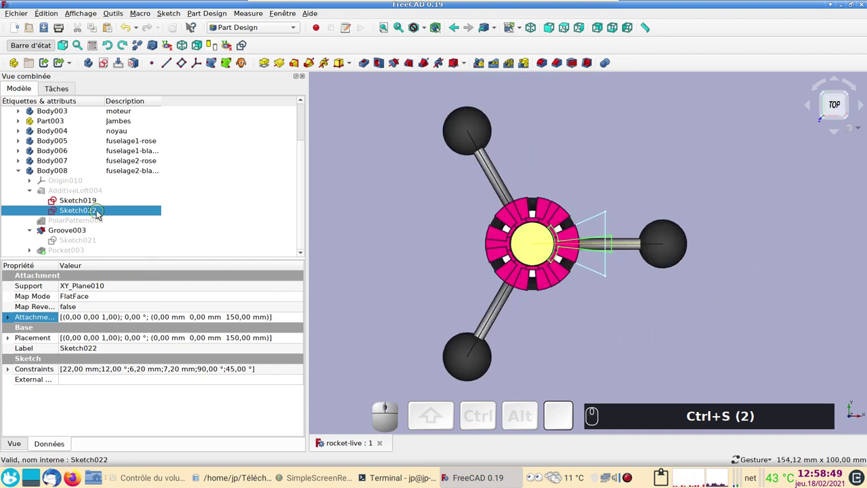
{"action": "left_click", "coordinate": [23, 172]}
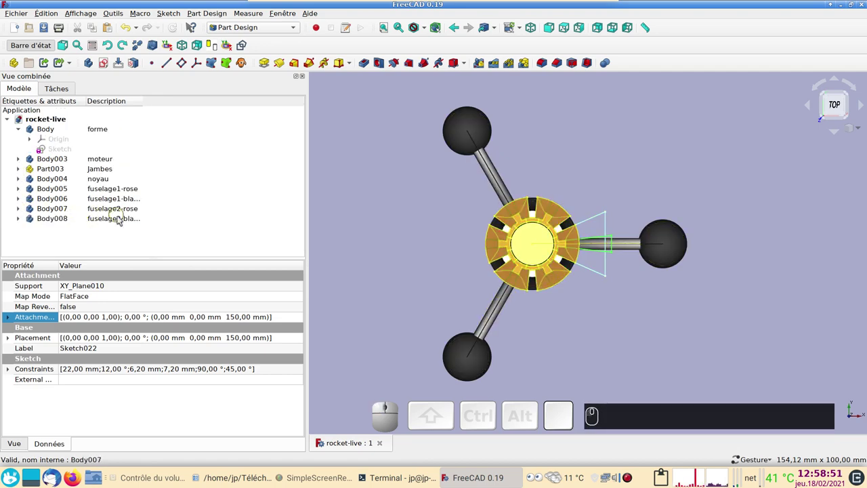
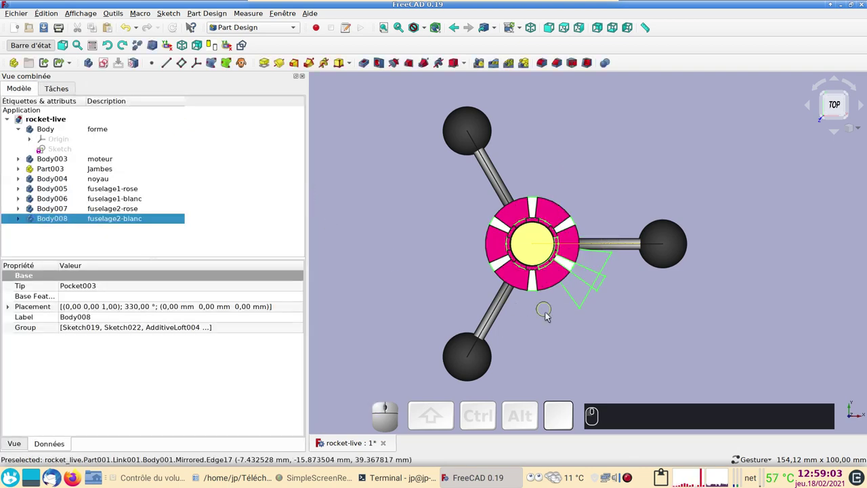
{"action": "left_click_drag", "start_coordinate": [609, 351], "coordinate": [711, 237]}
{"action": "left_click", "coordinate": [701, 242]}
{"action": "scroll", "scroll_direction": "down", "scroll_amount": 3}
{"action": "left_click_drag", "start_coordinate": [760, 226], "coordinate": [770, 290]}
{"action": "left_click", "coordinate": [671, 274]}
{"action": "left_click_drag", "start_coordinate": [700, 259], "coordinate": [659, 257]}
{"action": "key", "text": "KP_1"}
{"action": "scroll", "scroll_direction": "up", "scroll_amount": 3}
{"action": "key", "text": "ctrl+s"}
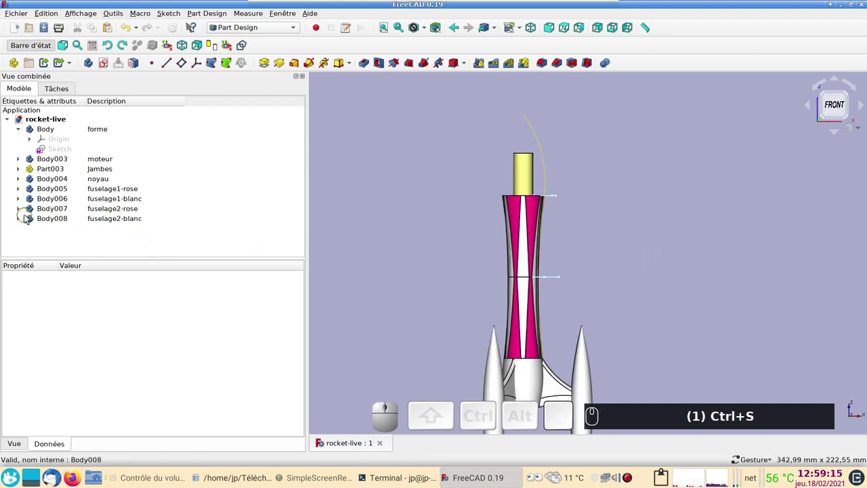
{"action": "left_click", "coordinate": [23, 219]}
{"action": "scroll", "scroll_direction": "down", "scroll_amount": 3}
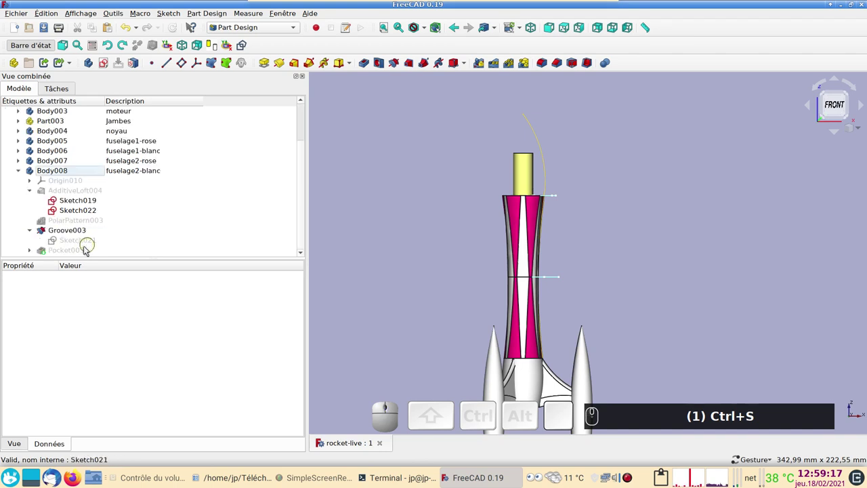
{"action": "scroll", "scroll_direction": "down", "scroll_amount": 3}
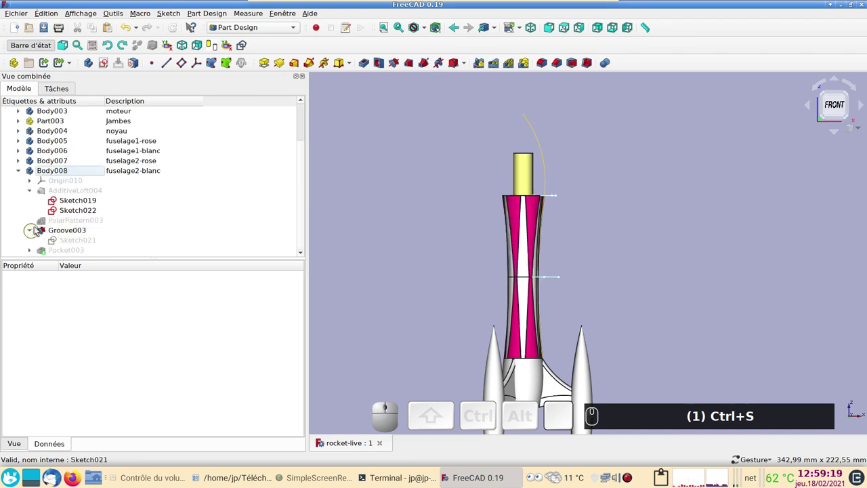
{"action": "left_click", "coordinate": [23, 161]}
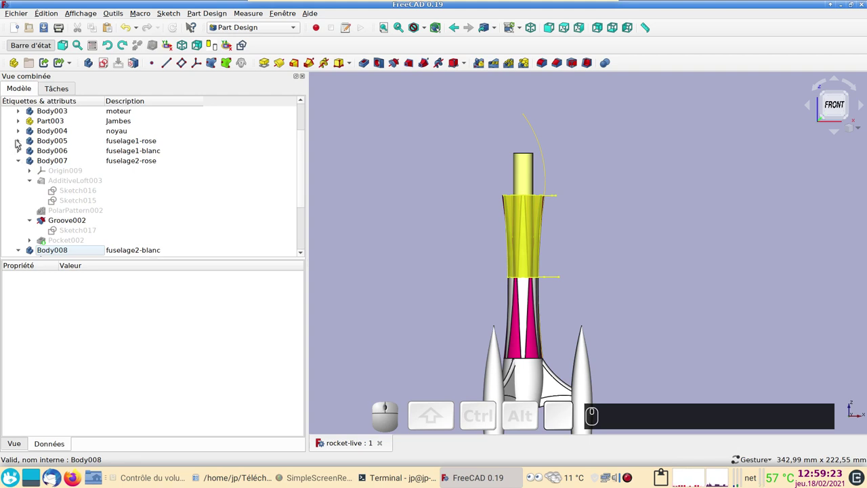
{"action": "left_click", "coordinate": [22, 141]}
{"action": "left_click", "coordinate": [55, 163]}
{"action": "key", "text": "space"}
{"action": "left_click", "coordinate": [23, 148]}
{"action": "left_click", "coordinate": [23, 161]}
{"action": "left_click", "coordinate": [25, 172]}
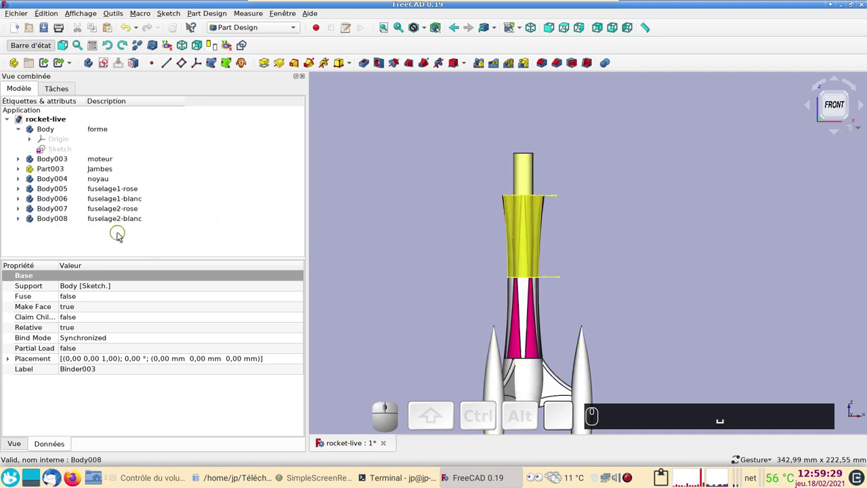
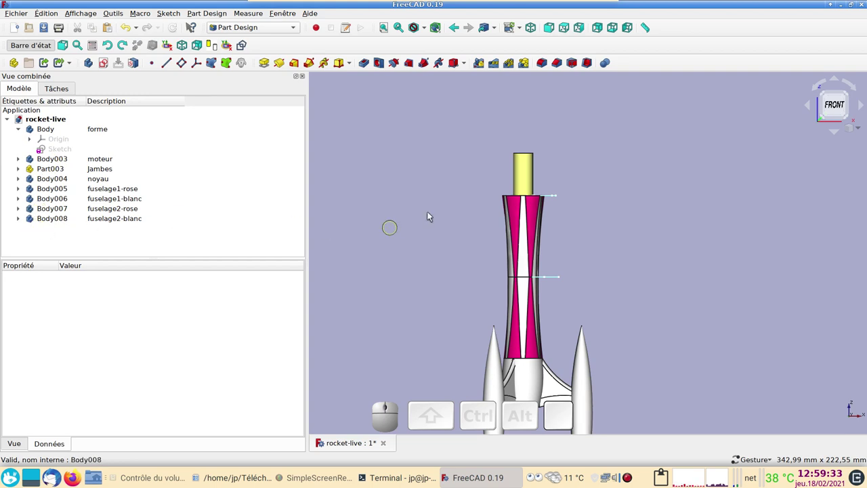
{"action": "left_click", "coordinate": [431, 202]}
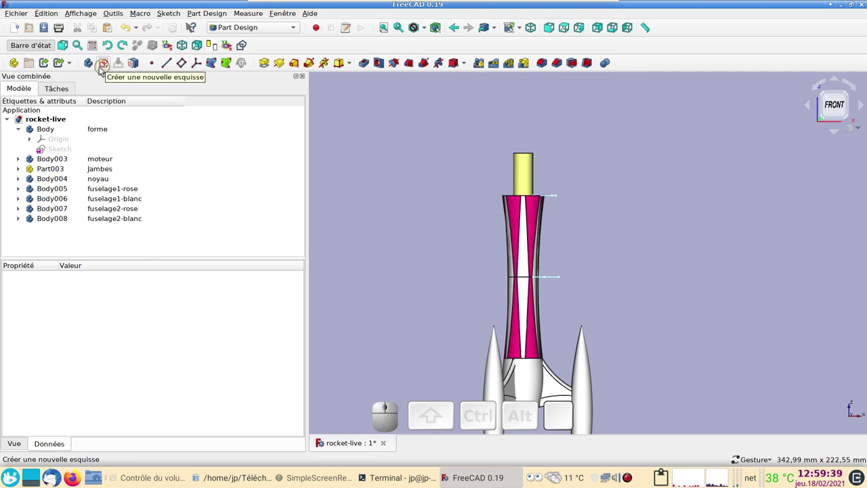
Create Body009 and set its Description to 'pointe'
{"action": "left_click", "coordinate": [94, 64]}
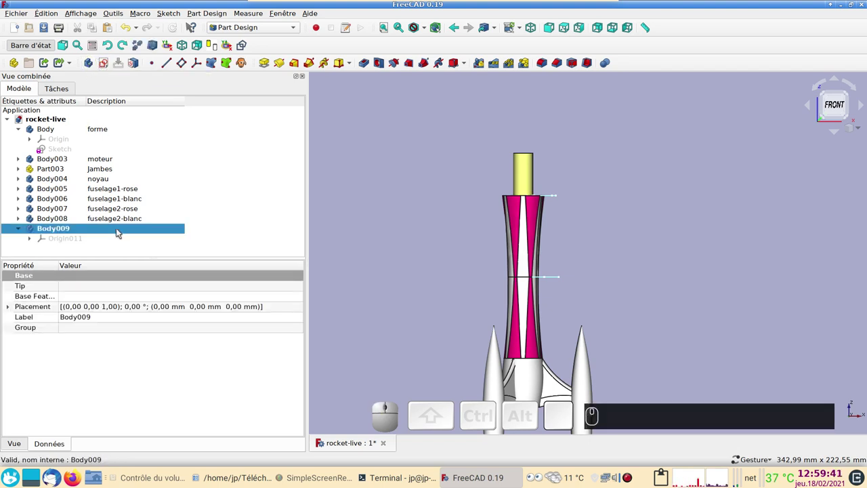
{"action": "left_click", "coordinate": [120, 230]}
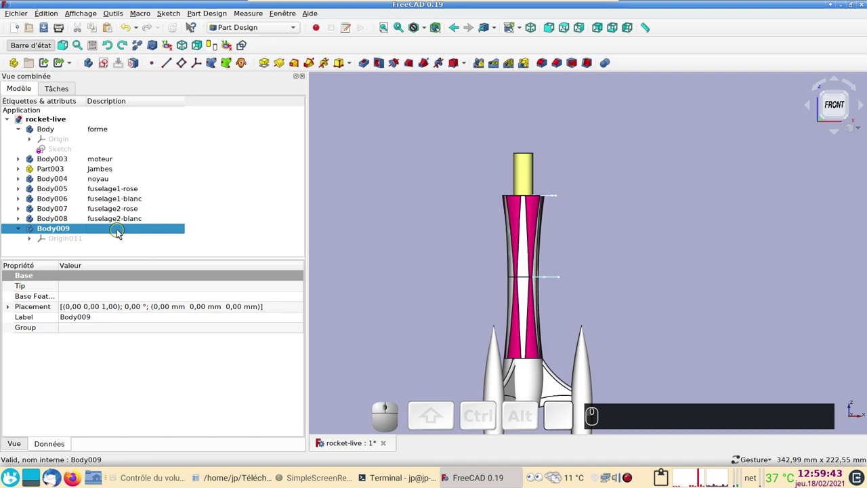
{"action": "key", "text": "F2"}
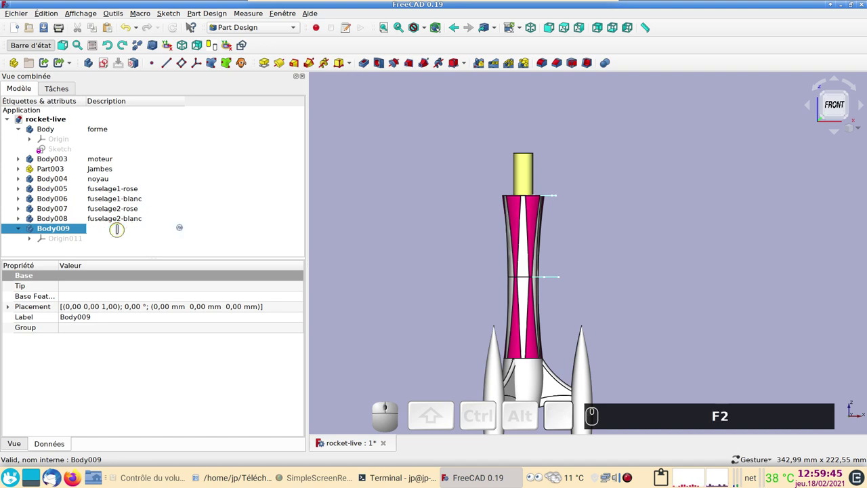
{"action": "type", "text": "poin"}
{"action": "type", "text": "e"}
{"action": "key", "text": "Return"}
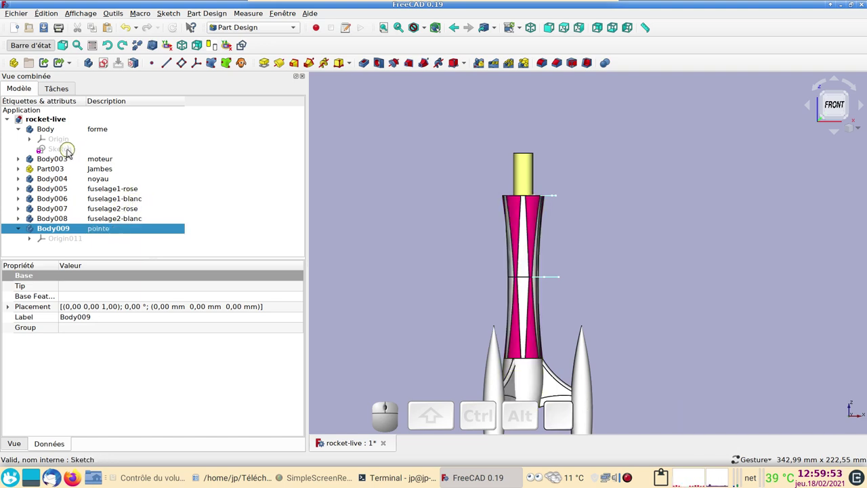
Create Binder004 in Body009 from the main body's outline sketch
{"action": "left_click", "coordinate": [72, 151]}
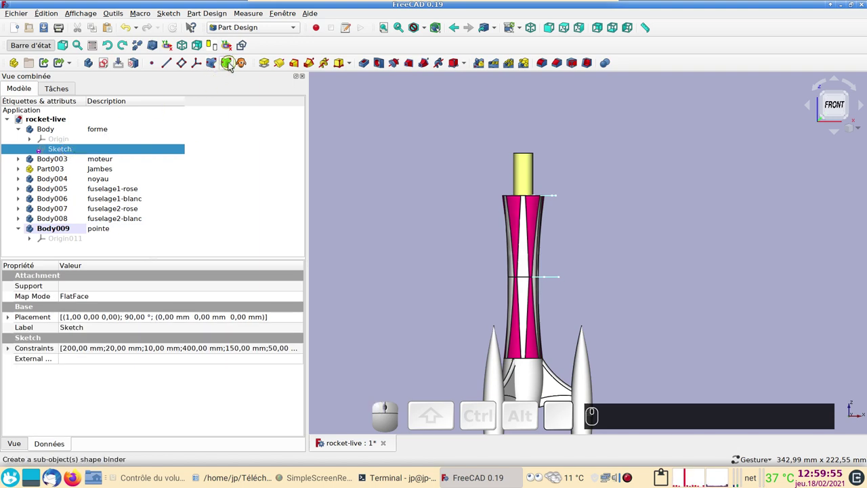
{"action": "left_click", "coordinate": [234, 65]}
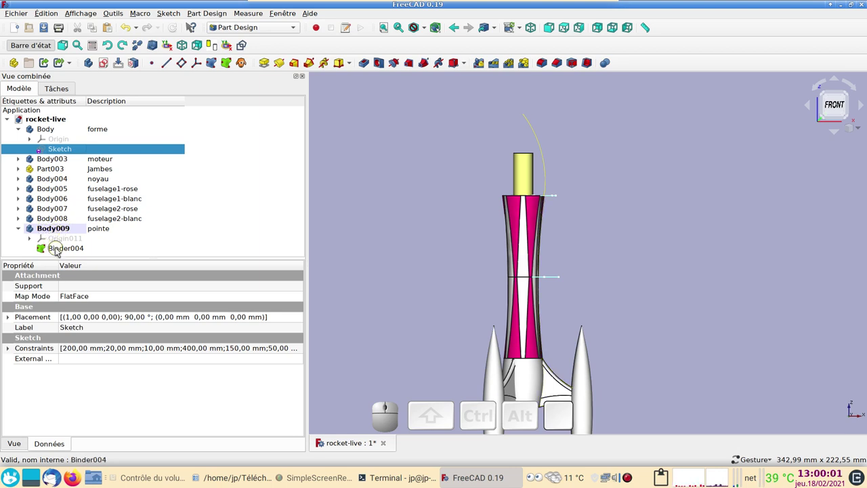
{"action": "left_click", "coordinate": [74, 233]}
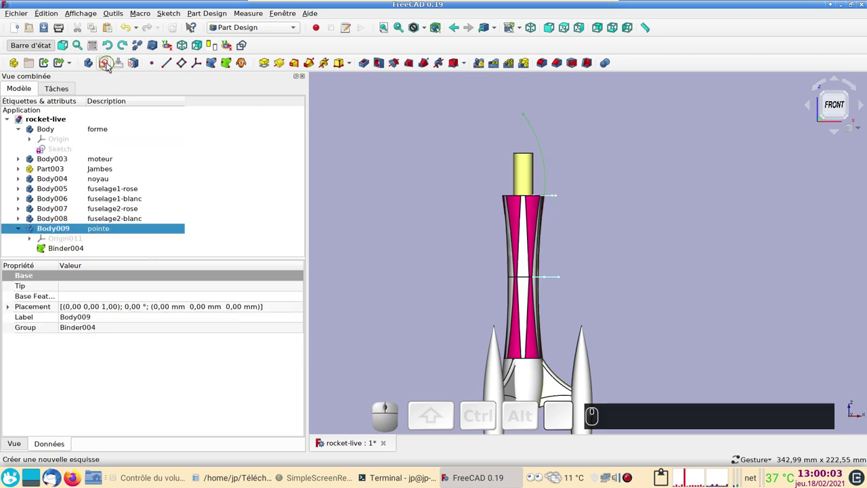
Create Sketch023 on XZ_Plane011, import the binder's nose curve as external geometry and start tracing an arc over it
{"action": "left_click", "coordinate": [112, 66]}
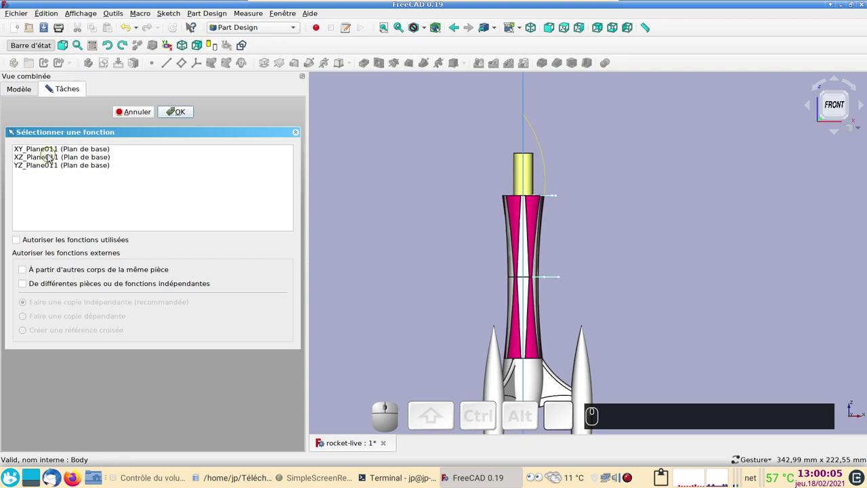
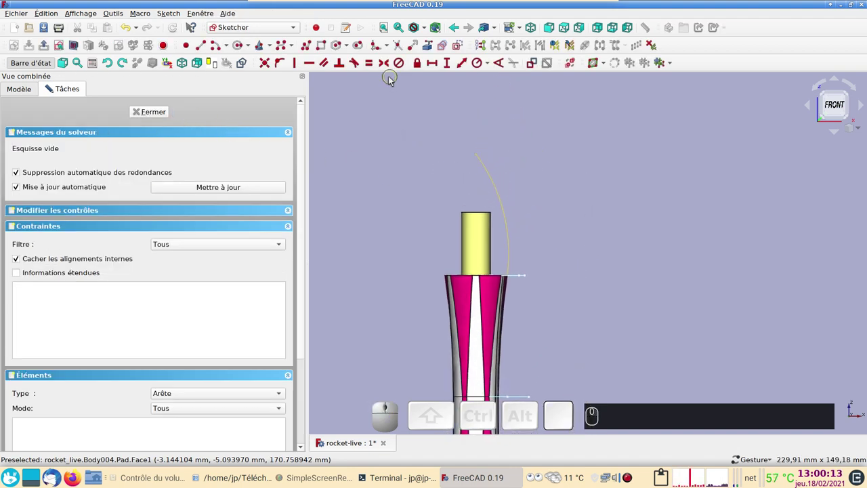
{"action": "left_click", "coordinate": [431, 48]}
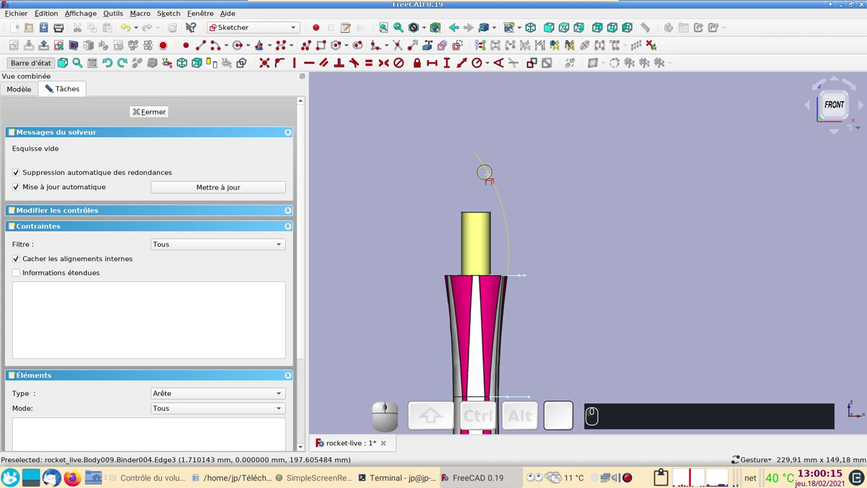
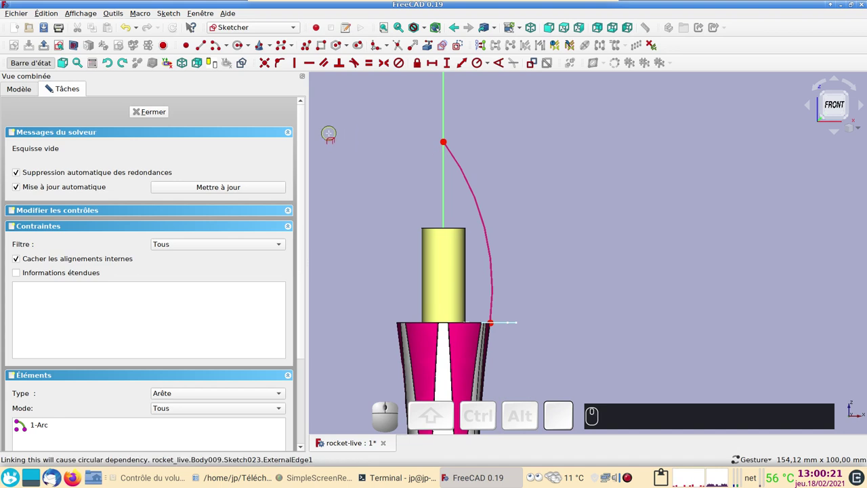
{"action": "scroll", "scroll_direction": "down", "scroll_amount": 3}
{"action": "left_click", "coordinate": [221, 49]}
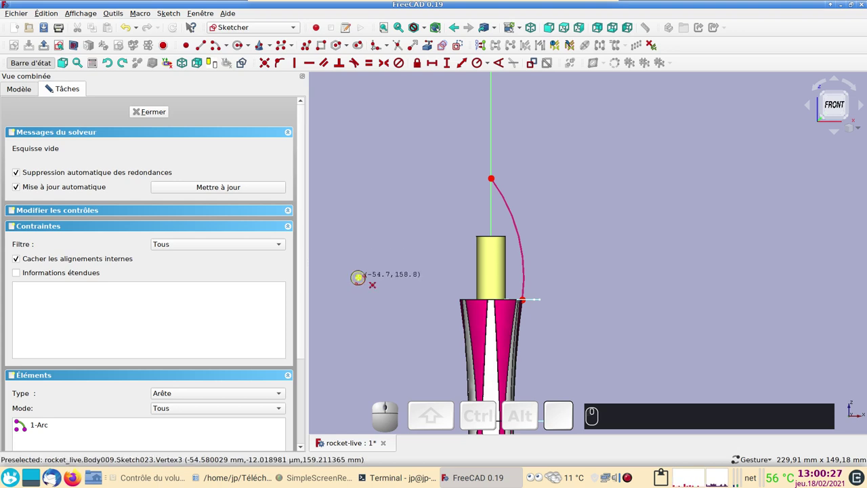
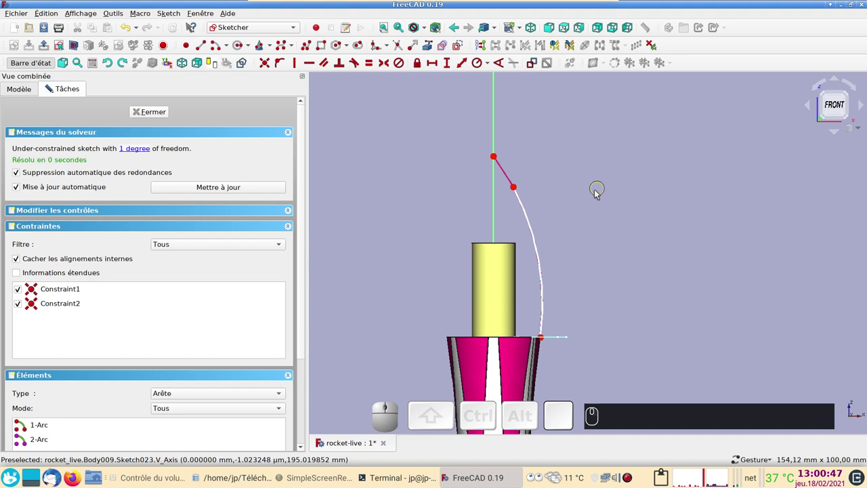
Constrain the nose arc's upper end onto the vertical axis with Point on Object
{"action": "left_click", "coordinate": [597, 195]}
{"action": "left_click", "coordinate": [518, 189]}
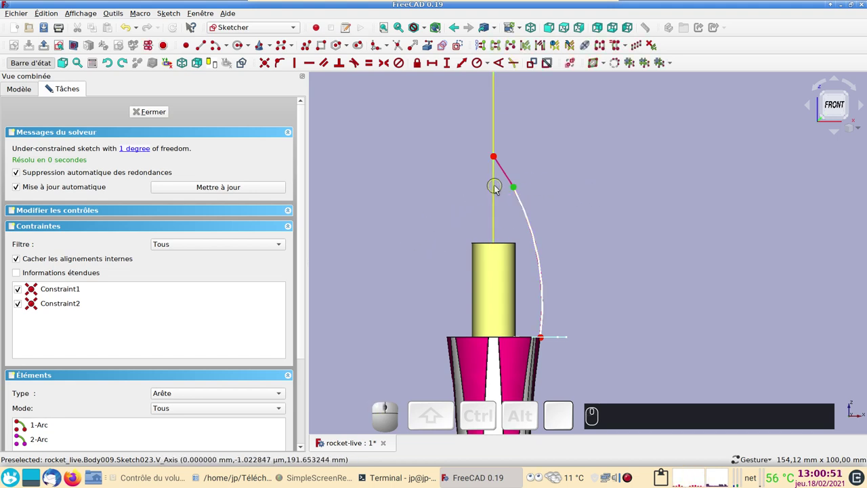
{"action": "left_click", "coordinate": [500, 189]}
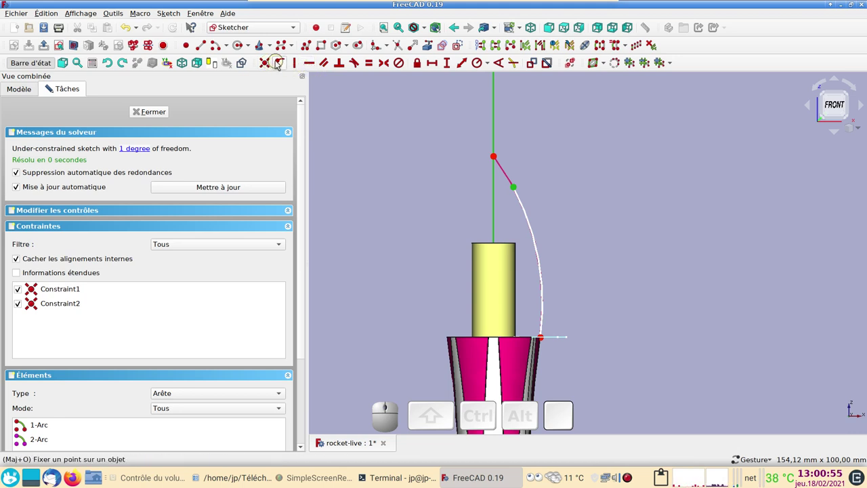
{"action": "left_click", "coordinate": [282, 61]}
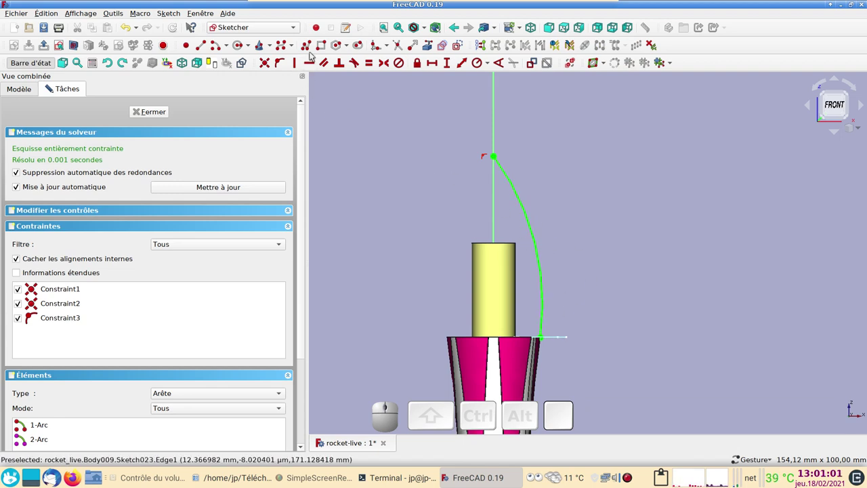
Draw polyline segments along the axis and base to close the nose profile
{"action": "left_click", "coordinate": [312, 50]}
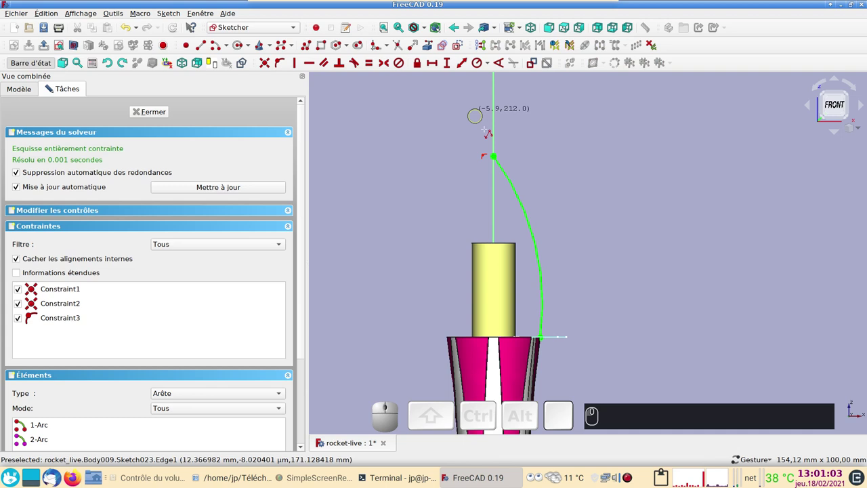
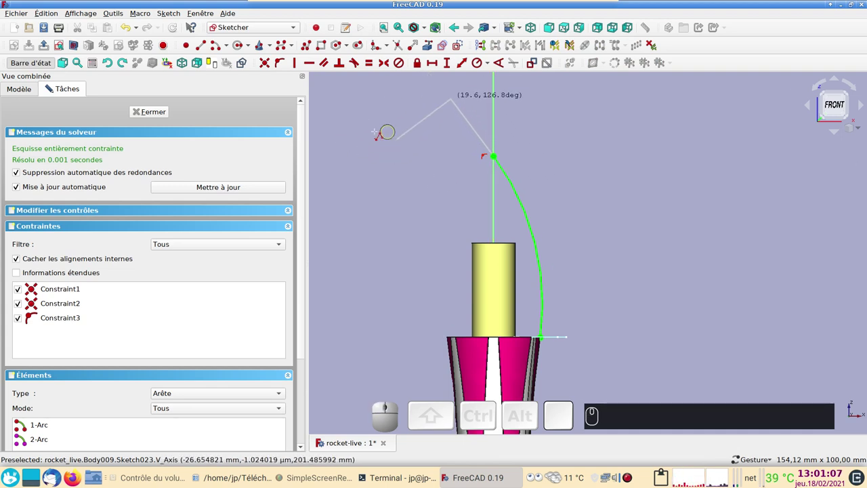
{"action": "key", "text": "m"}
{"action": "key", "text": "m"}
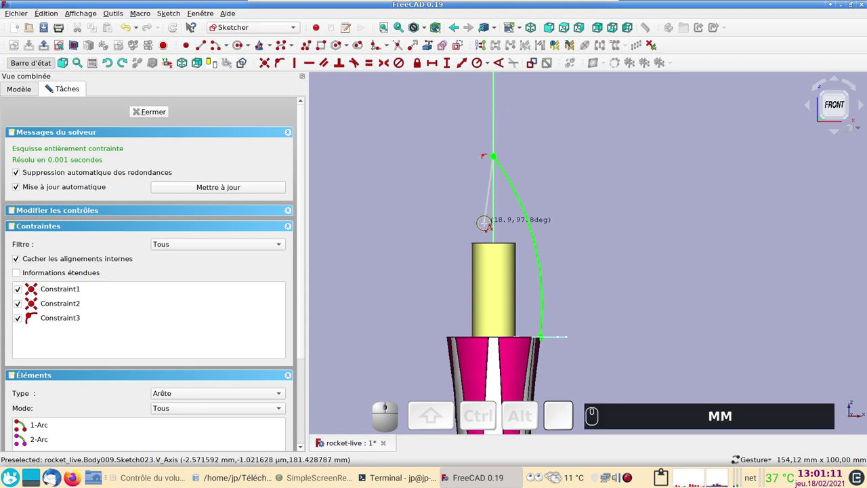
{"action": "scroll", "scroll_direction": "up", "scroll_amount": 3}
{"action": "key", "text": "2"}
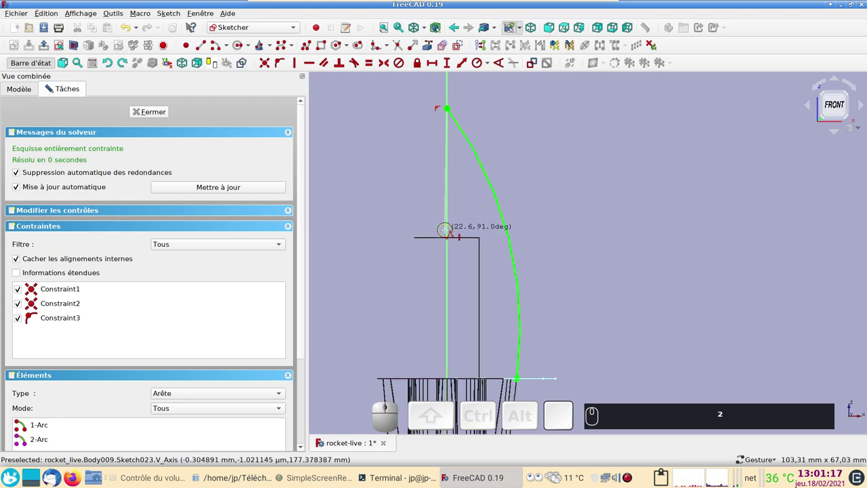
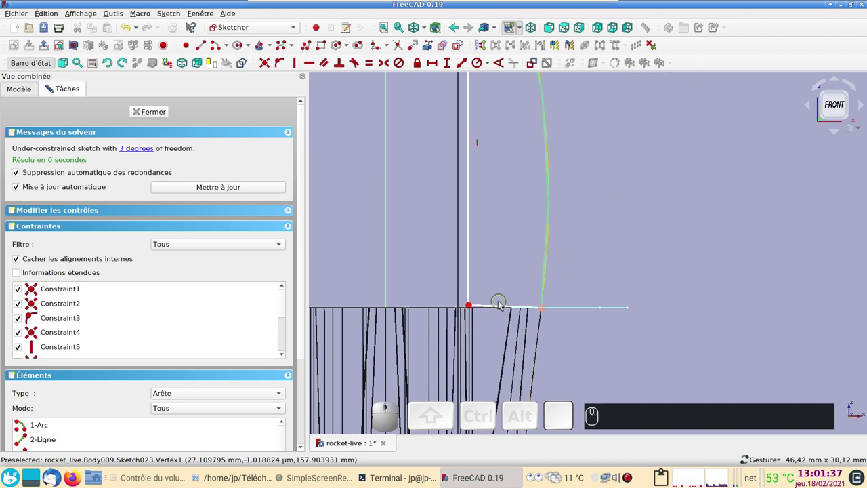
Finish the horizontal base line and constrain the inner vertical step to 28 mm
{"action": "left_click", "coordinate": [504, 309]}
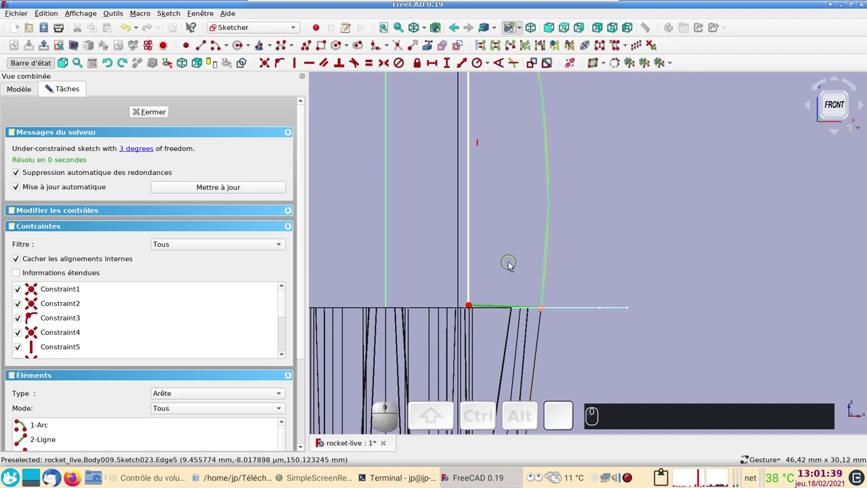
{"action": "key", "text": "h"}
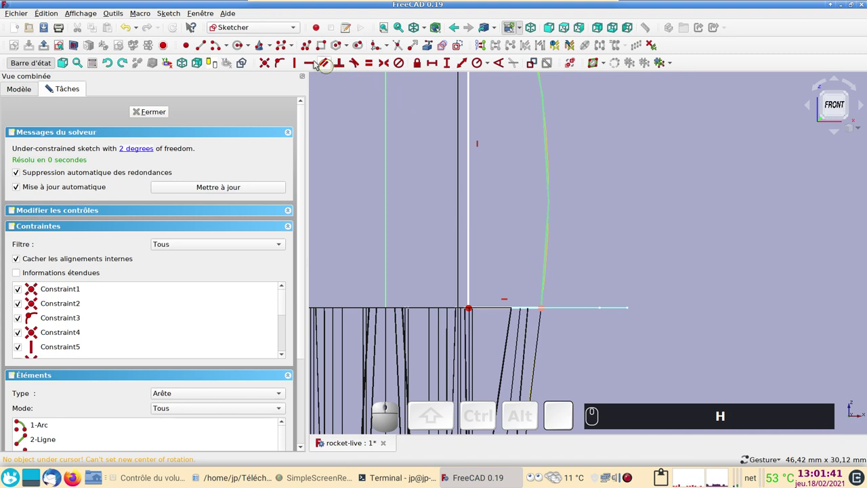
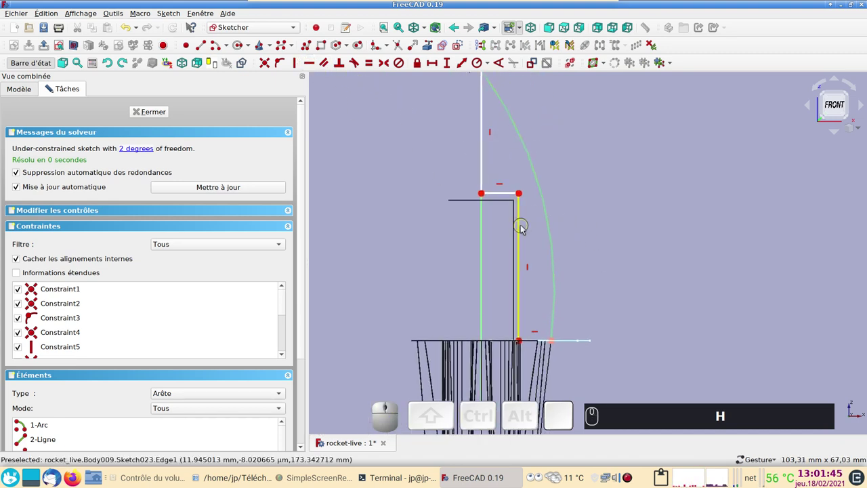
{"action": "left_click", "coordinate": [526, 227]}
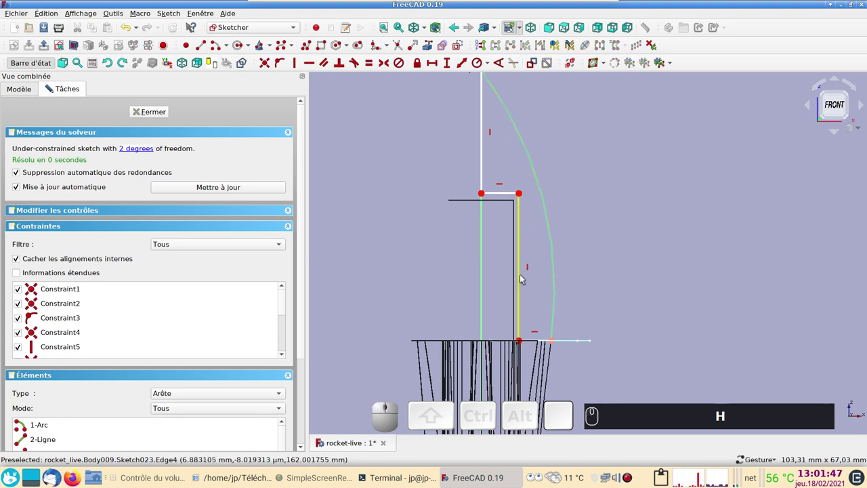
{"action": "left_click", "coordinate": [524, 278]}
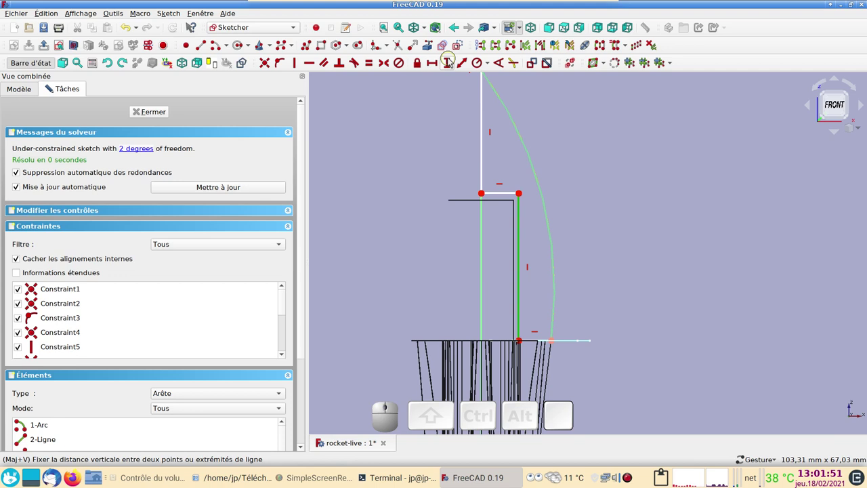
{"action": "left_click", "coordinate": [453, 61]}
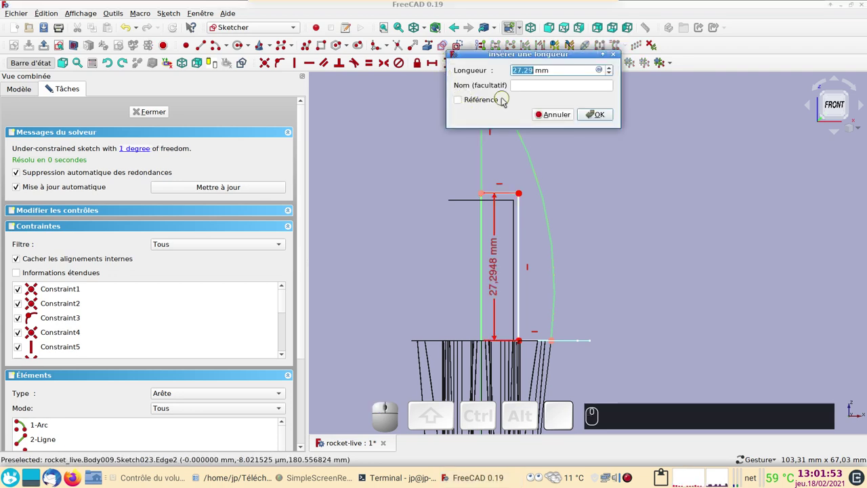
{"action": "key", "text": "KP_2"}
{"action": "key", "text": "KP_8"}
{"action": "key", "text": "Return"}
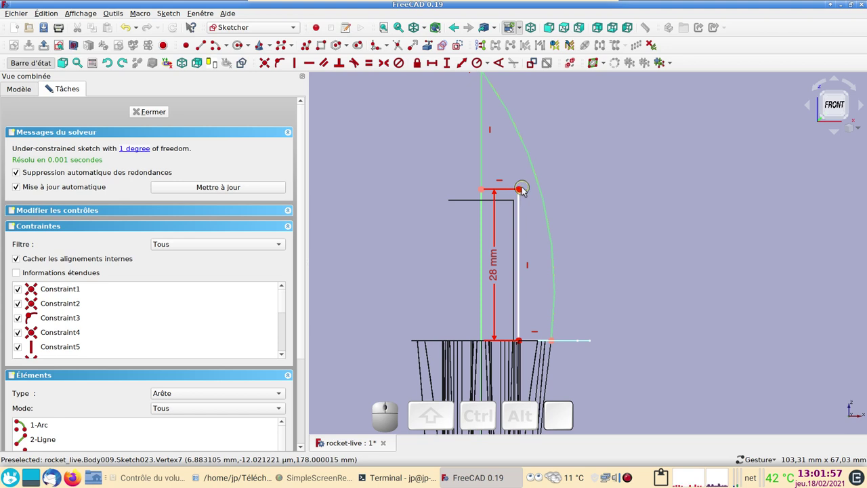
Attempt a horizontal distance constraint between the step's top corner and the vertical axis, then cancel
{"action": "left_click", "coordinate": [525, 191]}
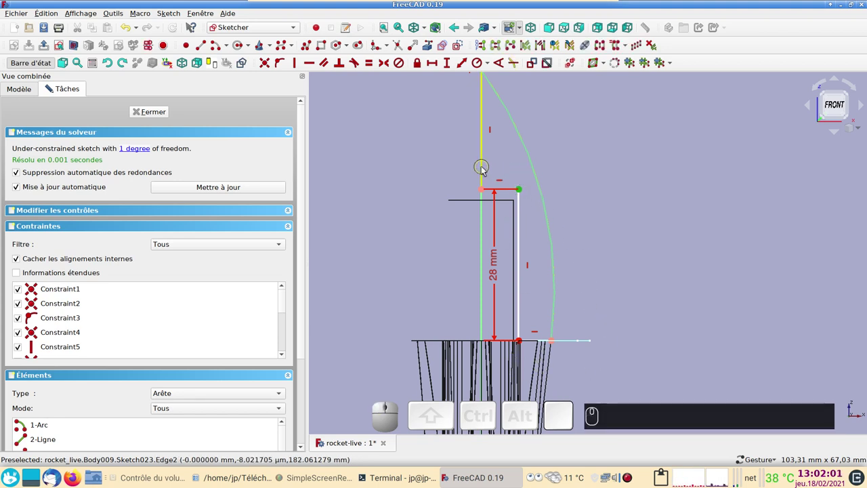
{"action": "left_click", "coordinate": [488, 169]}
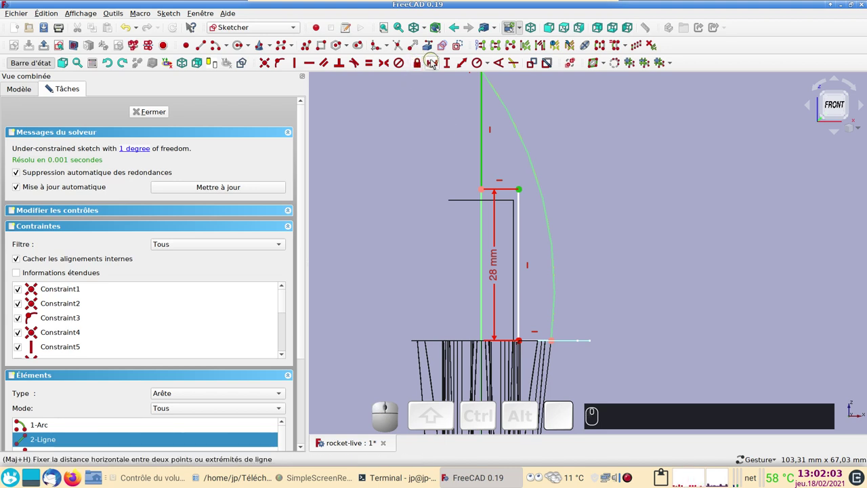
{"action": "left_click", "coordinate": [436, 62]}
{"action": "left_click", "coordinate": [540, 240]}
{"action": "left_click", "coordinate": [651, 241]}
{"action": "left_click", "coordinate": [524, 189]}
{"action": "left_click", "coordinate": [486, 179]}
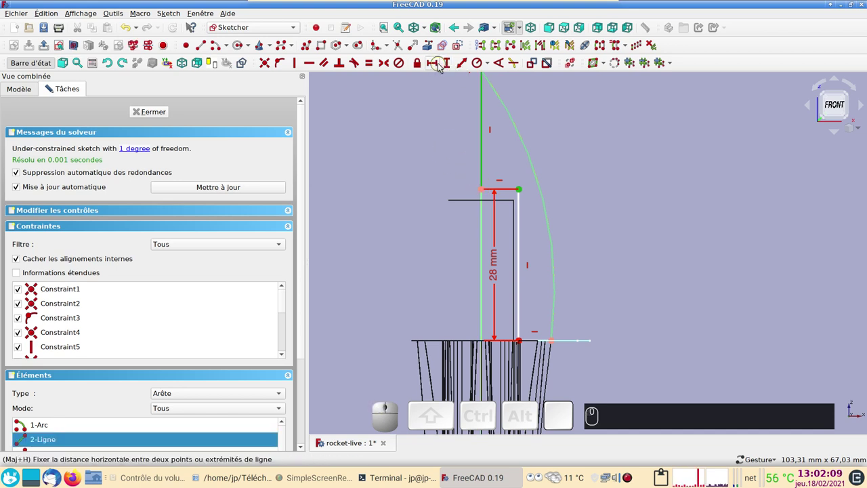
{"action": "left_click", "coordinate": [439, 65]}
{"action": "left_click", "coordinate": [530, 235]}
{"action": "left_click", "coordinate": [654, 245]}
{"action": "scroll", "scroll_direction": "down", "scroll_amount": 3}
{"action": "scroll", "scroll_direction": "up", "scroll_amount": 3}
{"action": "right_click", "coordinate": [636, 257]}
Constrain the step's bottom corner 6.2 mm from the vertical axis and close the fully constrained sketch
{"action": "left_click_drag", "start_coordinate": [522, 134], "coordinate": [531, 277]}
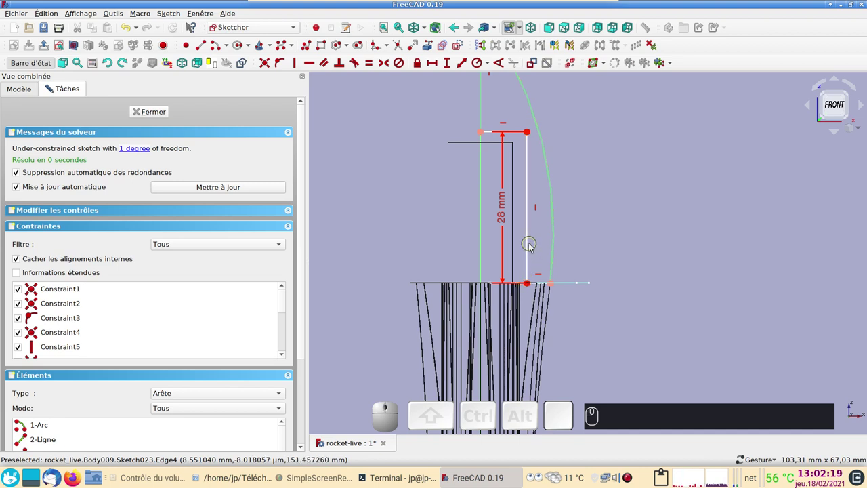
{"action": "left_click_drag", "start_coordinate": [533, 247], "coordinate": [520, 210]}
{"action": "left_click", "coordinate": [511, 280]}
{"action": "left_click", "coordinate": [486, 261]}
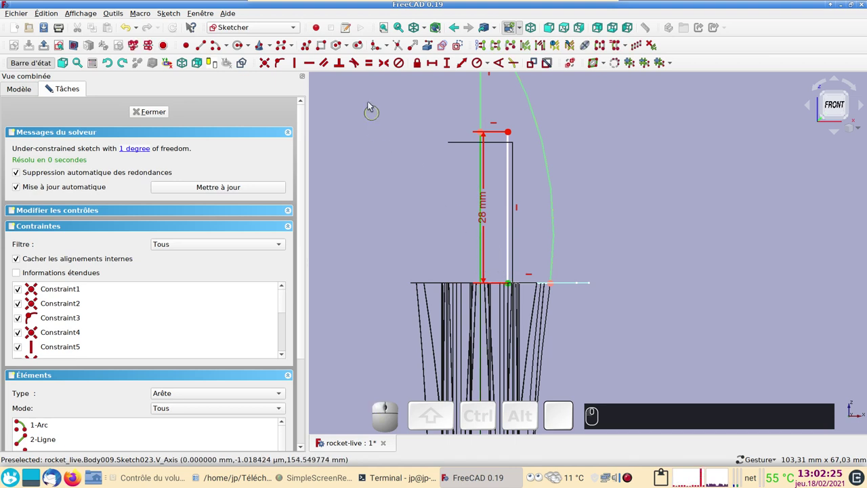
{"action": "left_click", "coordinate": [437, 66]}
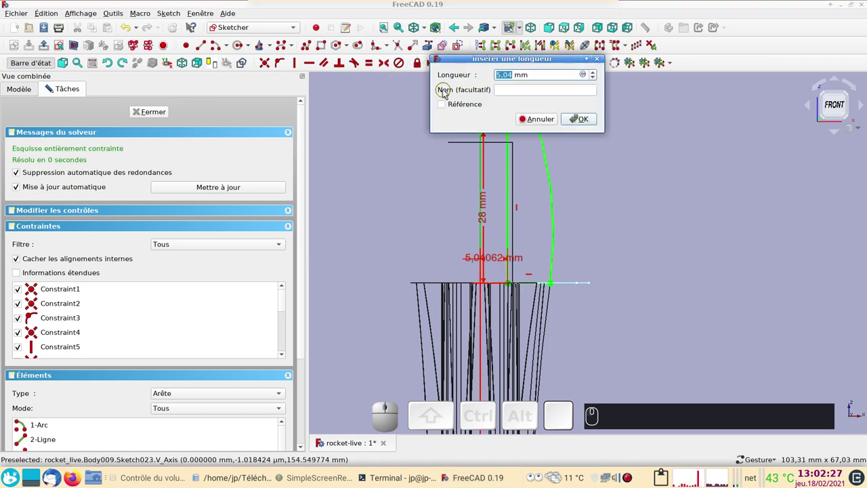
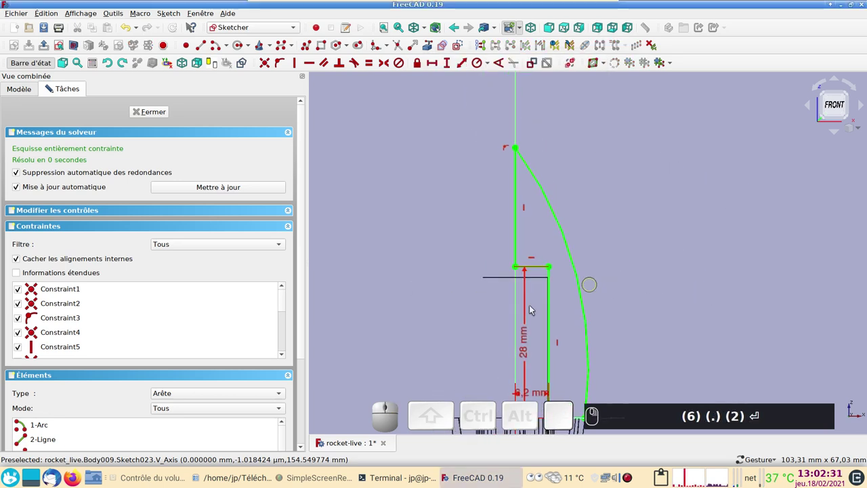
{"action": "right_click", "coordinate": [738, 261]}
{"action": "type", "text": "(6) (.) (2) ⏎"}
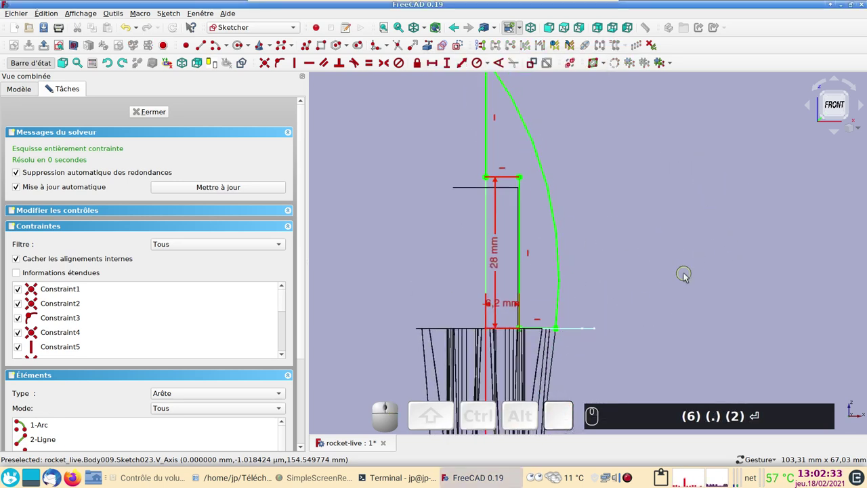
{"action": "left_click_drag", "start_coordinate": [656, 237], "coordinate": [487, 198]}
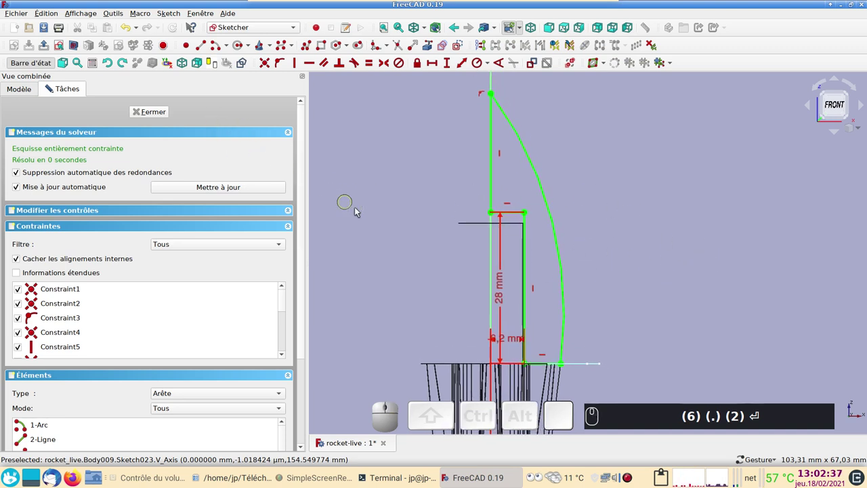
{"action": "left_click_drag", "start_coordinate": [441, 197], "coordinate": [452, 199]}
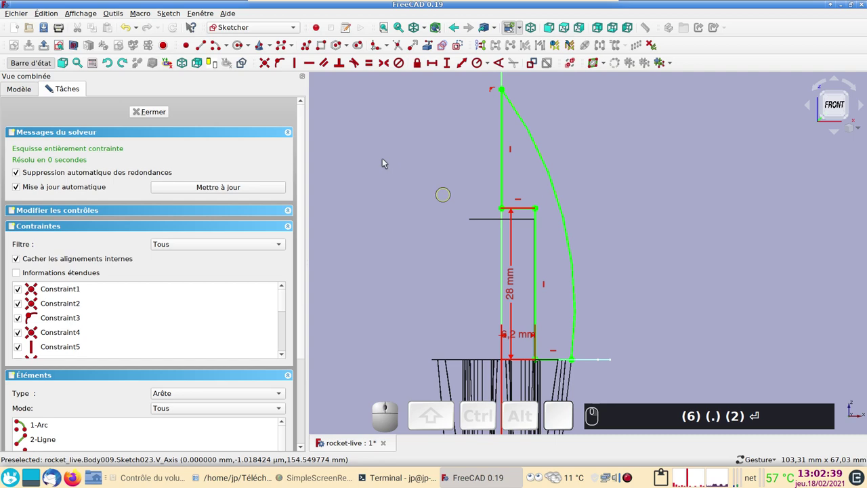
{"action": "left_click", "coordinate": [163, 113]}
Revolve Sketch023 360° about the vertical axis into Revolution002, the nose cone atop the rocket
{"action": "type", "text": "²"}
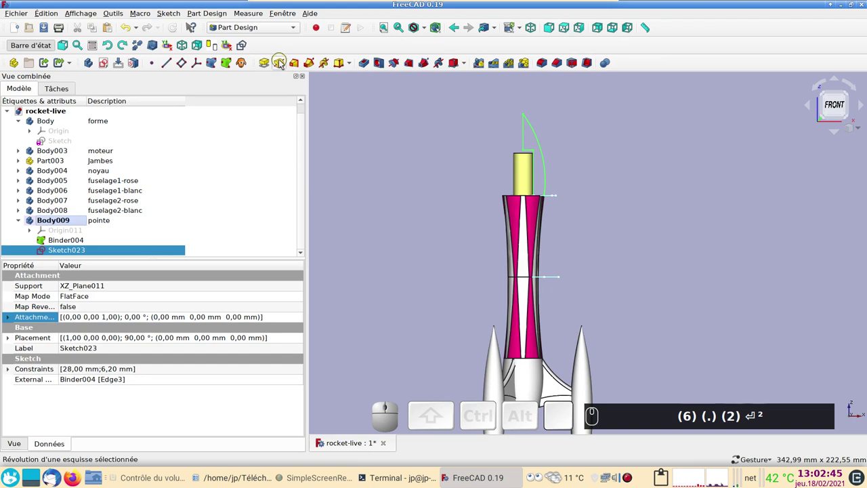
{"action": "left_click", "coordinate": [284, 63]}
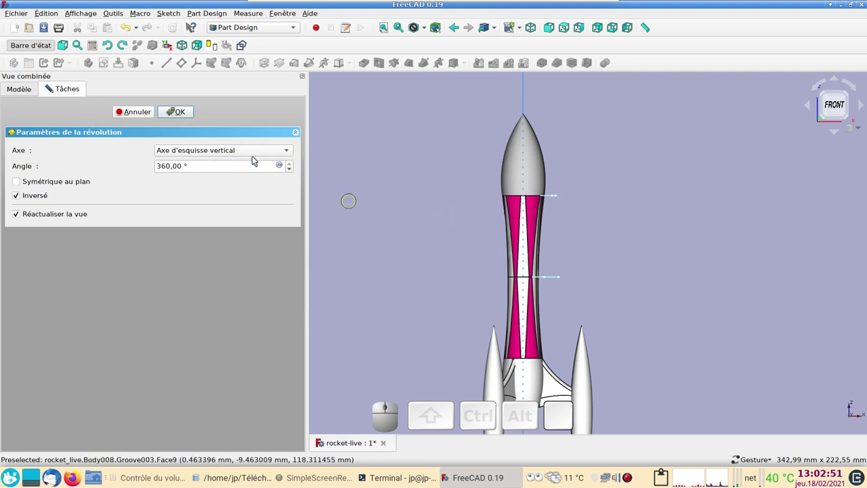
{"action": "left_click", "coordinate": [185, 114]}
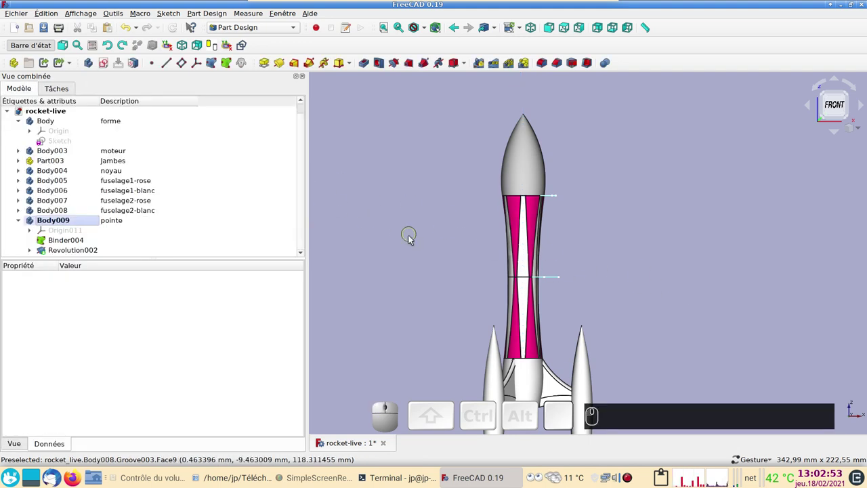
{"action": "left_click_drag", "start_coordinate": [696, 213], "coordinate": [586, 161]}
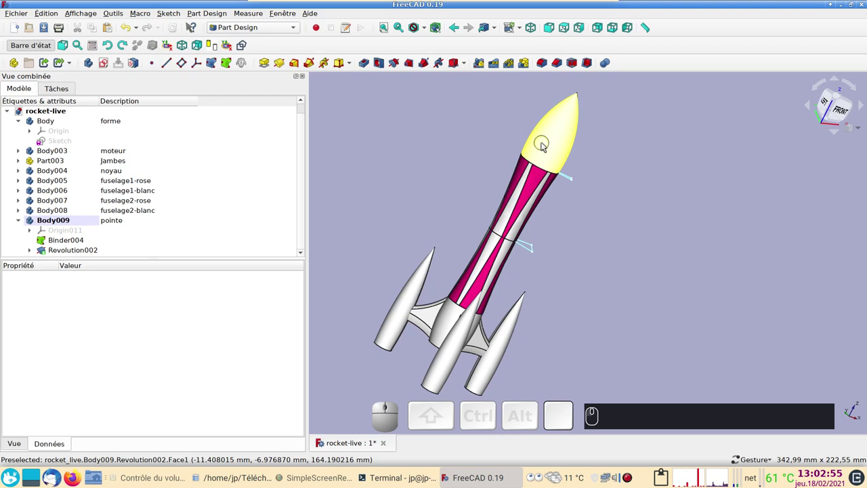
Set the nose cone's shape colour to white #ffffff via its display properties (Ctrl+D)
{"action": "left_click", "coordinate": [547, 145]}
{"action": "key", "text": "ctrl+d"}
{"action": "left_click", "coordinate": [223, 210]}
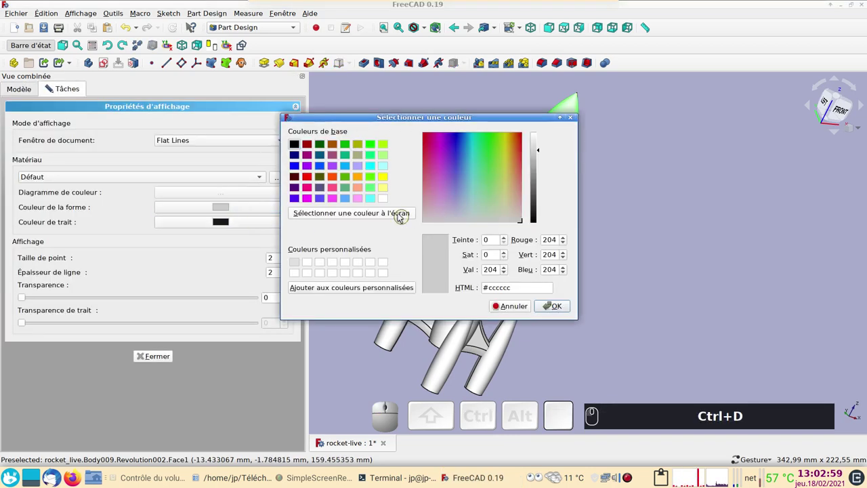
{"action": "left_click", "coordinate": [390, 201]}
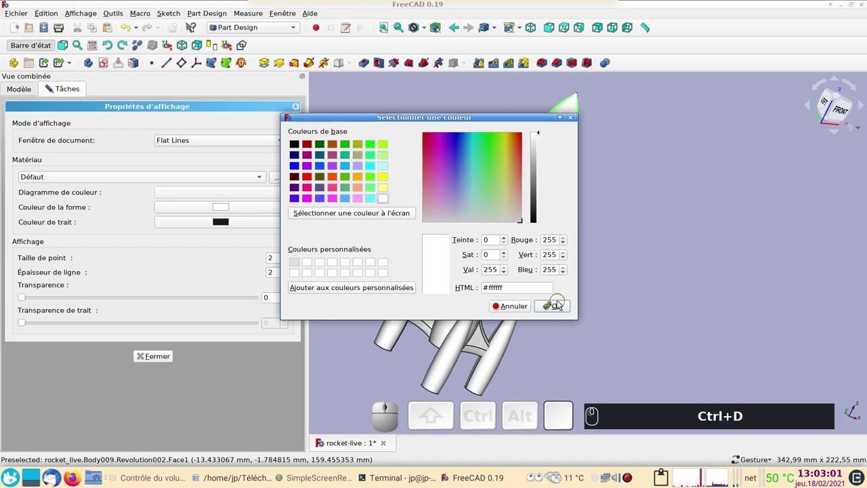
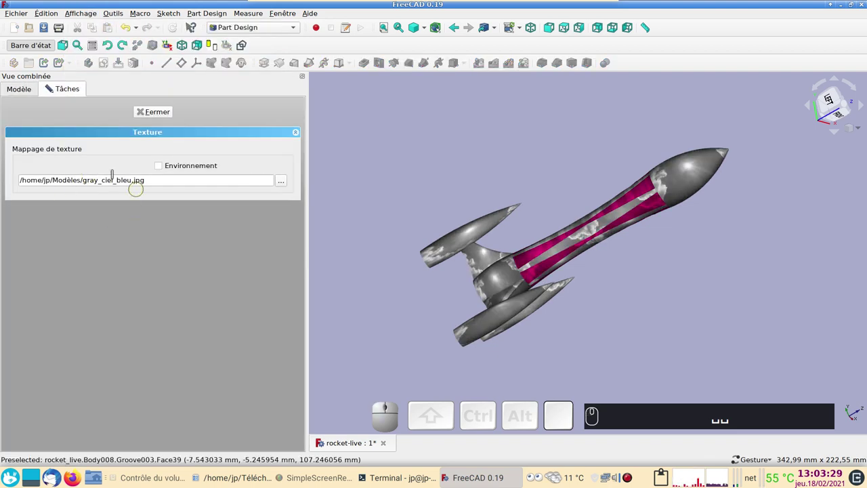
Map gray_ciel_bleu.jpg as an Environnement texture onto the rocket
{"action": "left_click", "coordinate": [287, 183]}
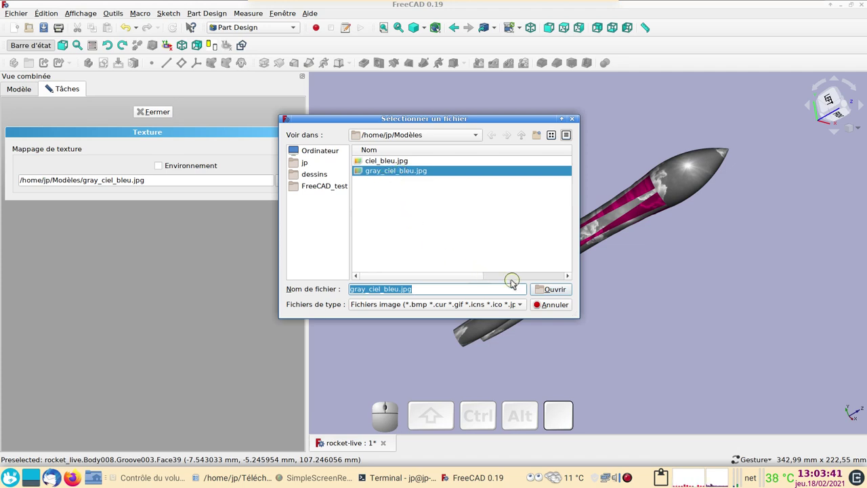
{"action": "key", "text": "Escape"}
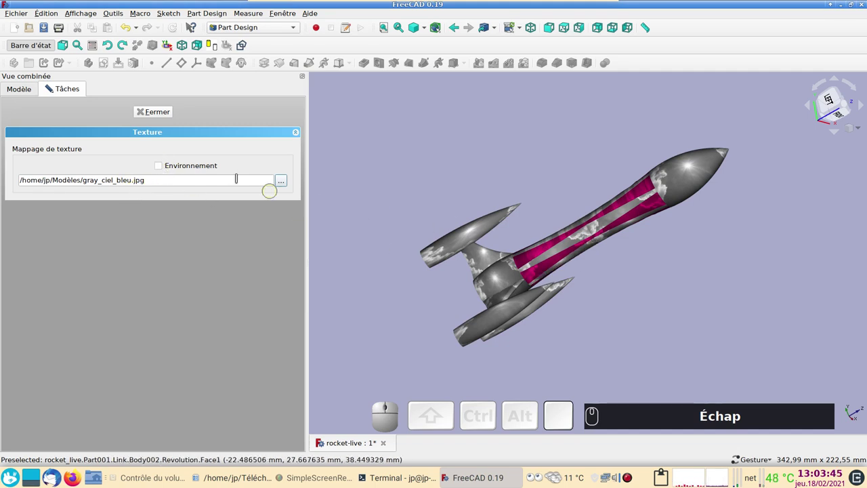
{"action": "left_click", "coordinate": [163, 166]}
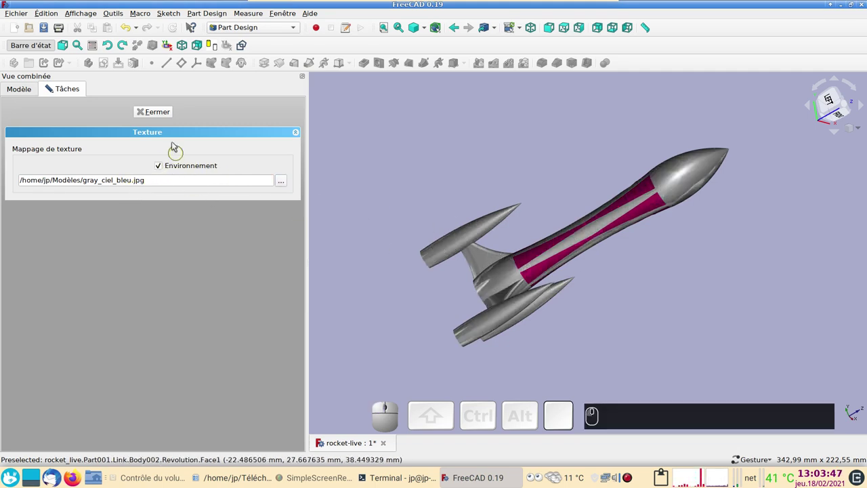